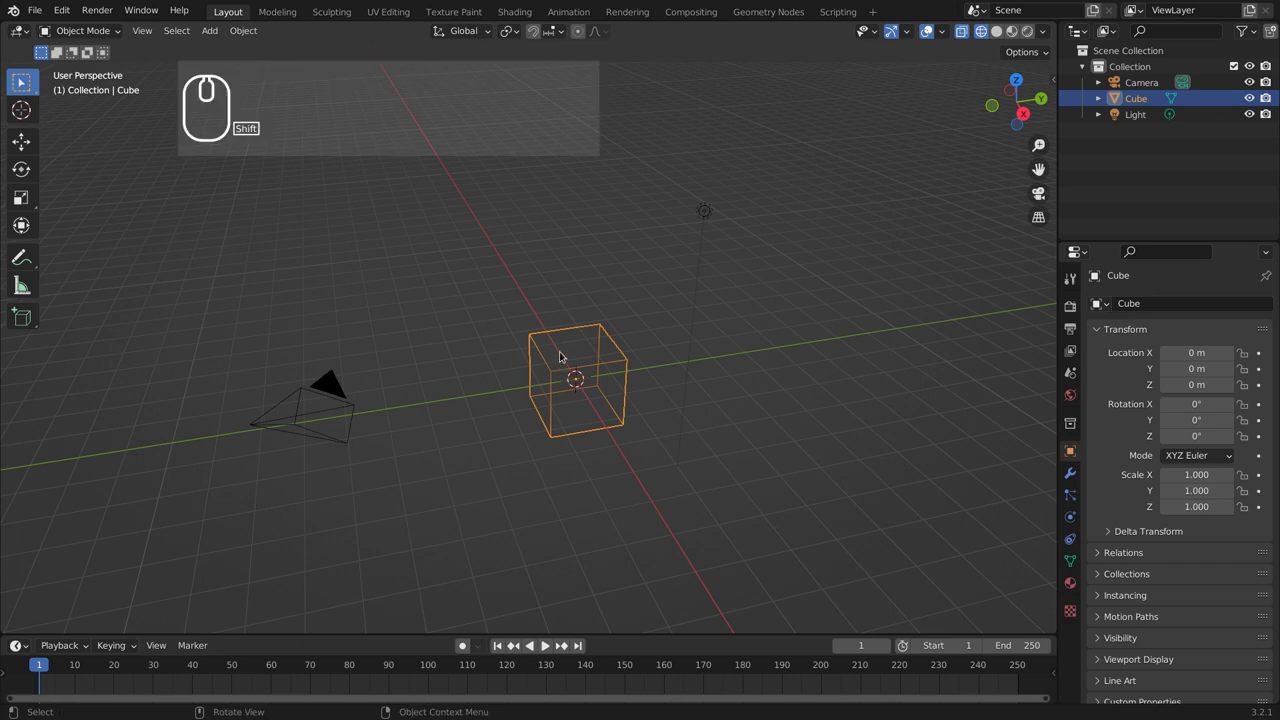
# Step: Add a 12-vertex cone with a 1.79 m base radius beside the cube via Shift+A, reopening its Add Cone panel
pyautogui.press('z')
pyautogui.click(693, 351)
pyautogui.click(585, 391)
pyautogui.click(590, 400)
pyautogui.moveTo(590, 400); pyautogui.dragTo(349, 324)
pyautogui.press('shift+a')
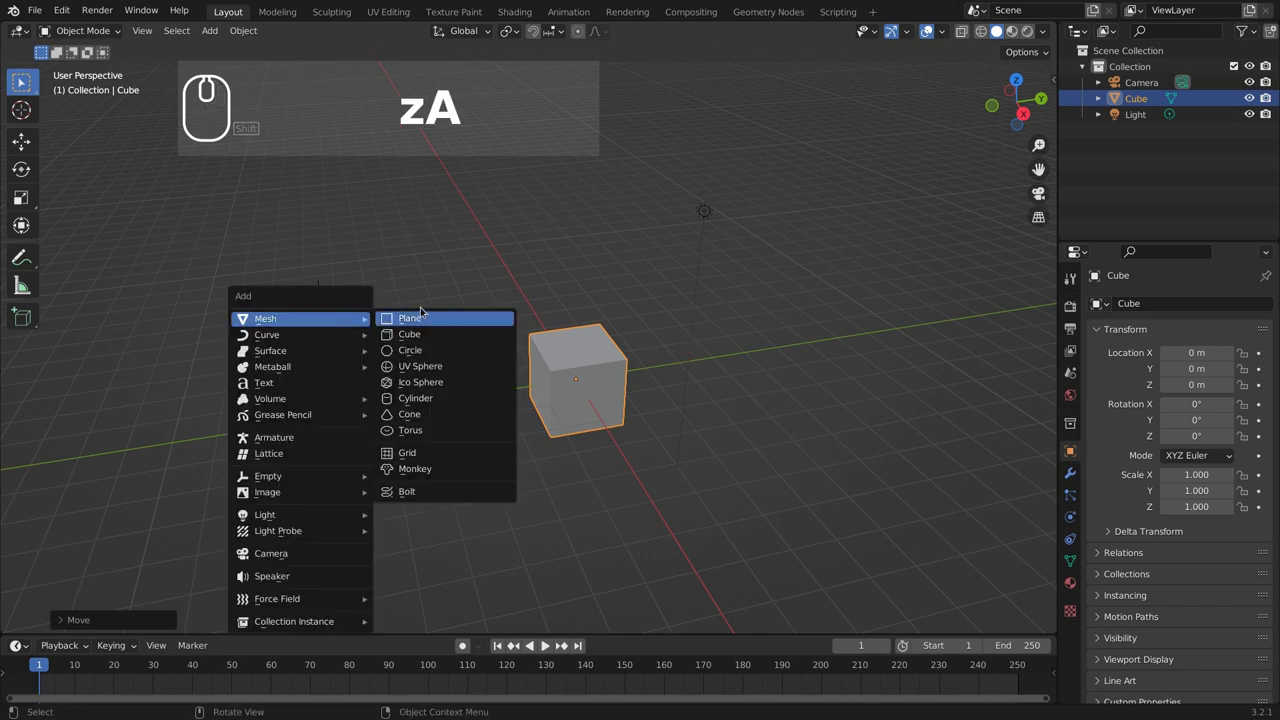
pyautogui.click(428, 425)
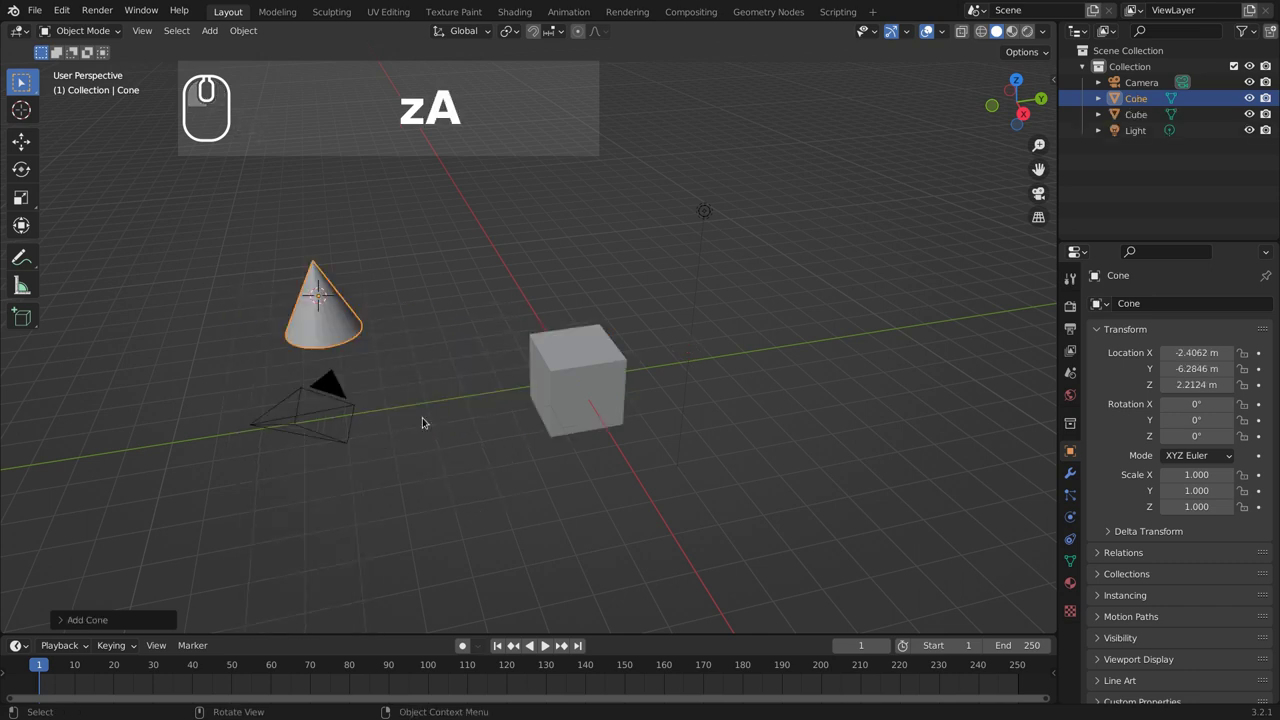
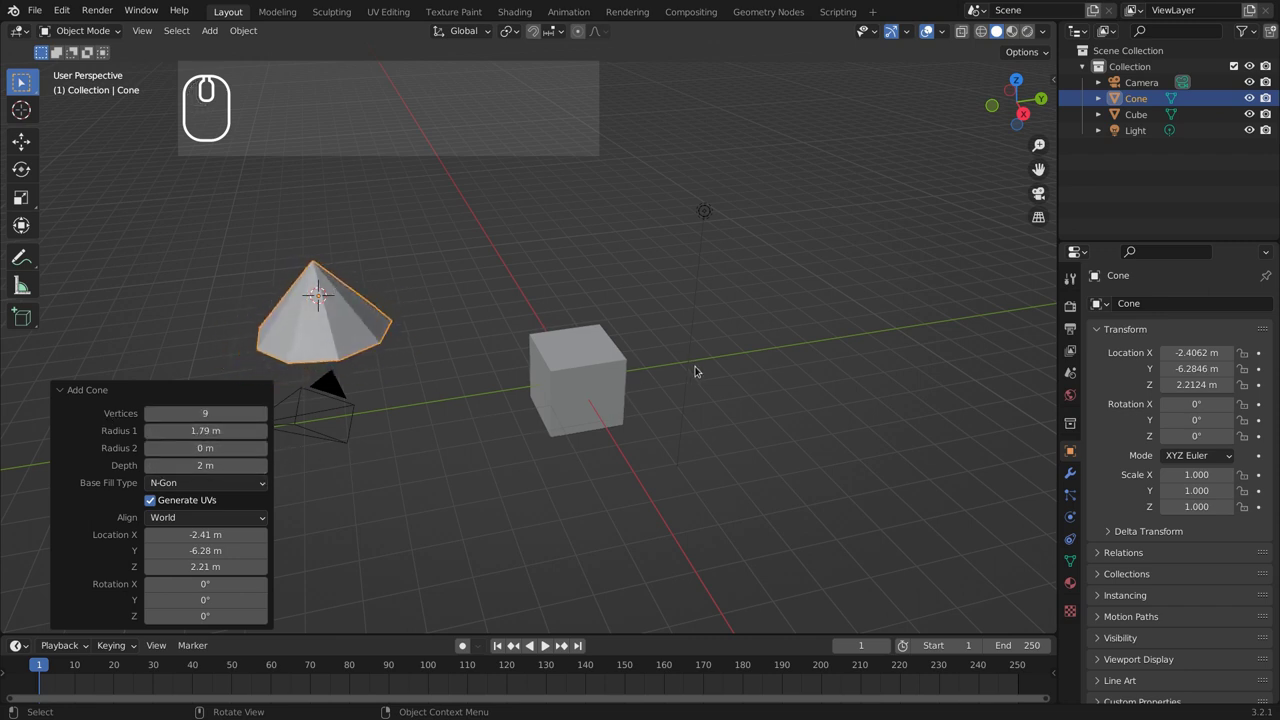
pyautogui.press('F9')
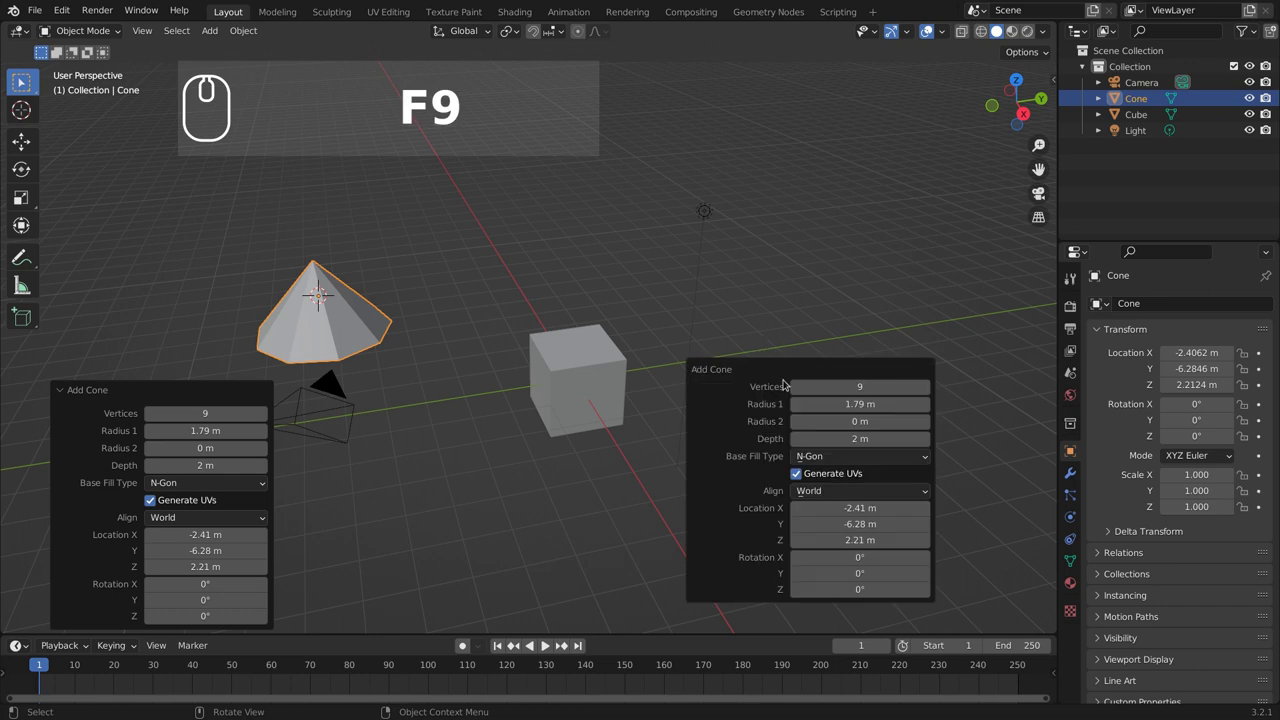
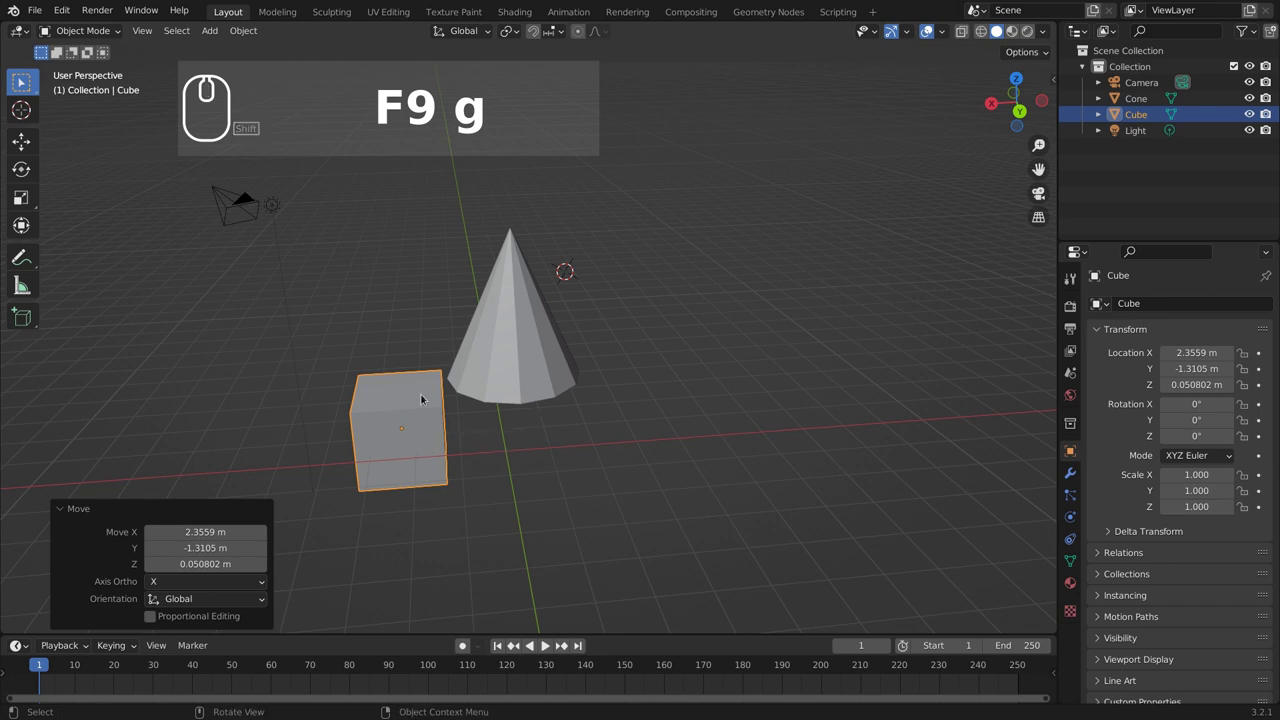
# Step: Orbit around the scene and frame everything with Shift+C to see cube and cone together
pyautogui.middleClick(585, 447)
pyautogui.moveTo(683, 341); pyautogui.dragTo(646, 365)
pyautogui.moveTo(643, 364); pyautogui.dragTo(661, 358)
pyautogui.press('shift+c')
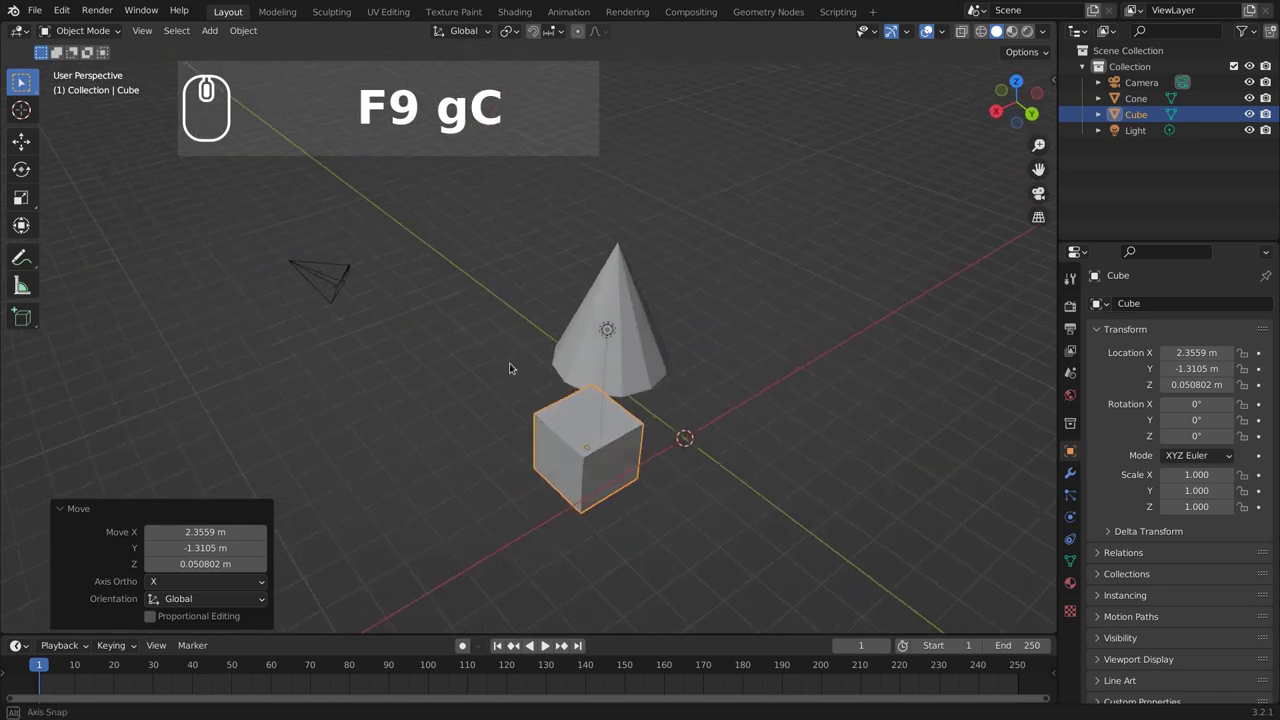
pyautogui.moveTo(518, 365); pyautogui.dragTo(539, 396)
pyautogui.moveTo(510, 411); pyautogui.dragTo(483, 413)
pyautogui.moveTo(538, 430); pyautogui.dragTo(528, 426)
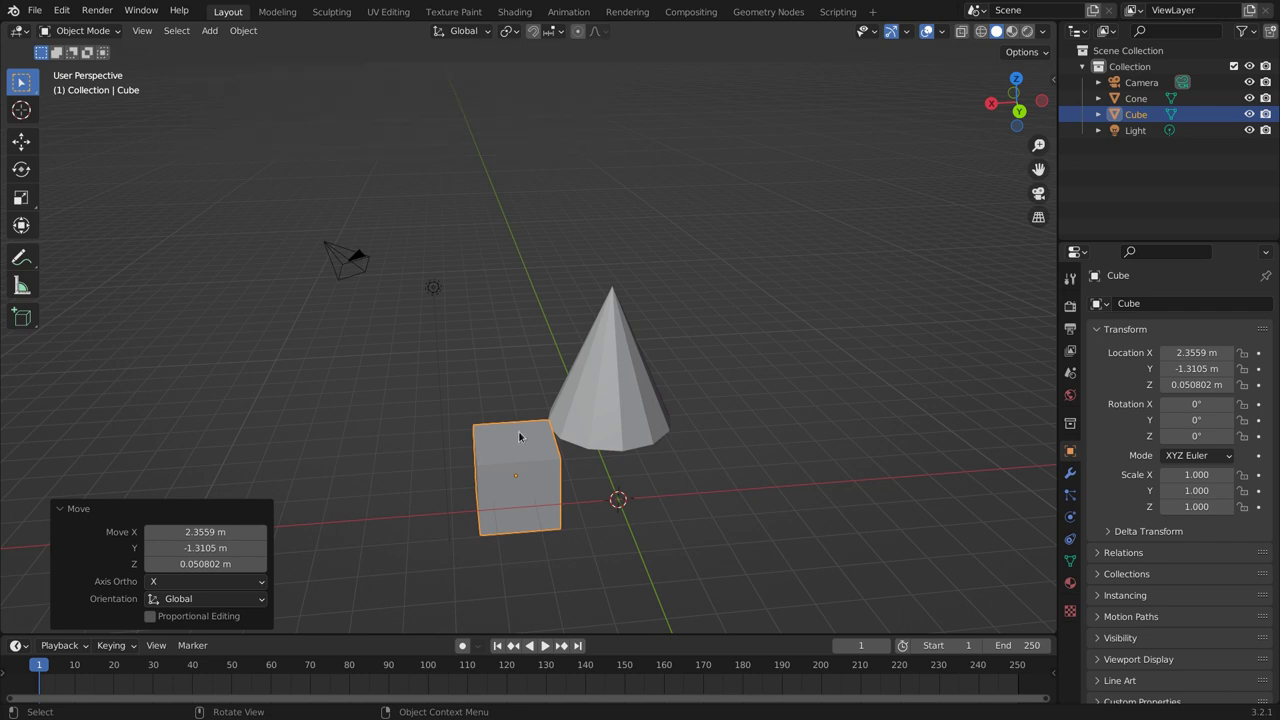
pyautogui.moveTo(464, 448); pyautogui.dragTo(768, 447)
pyautogui.moveTo(653, 496); pyautogui.dragTo(667, 503)
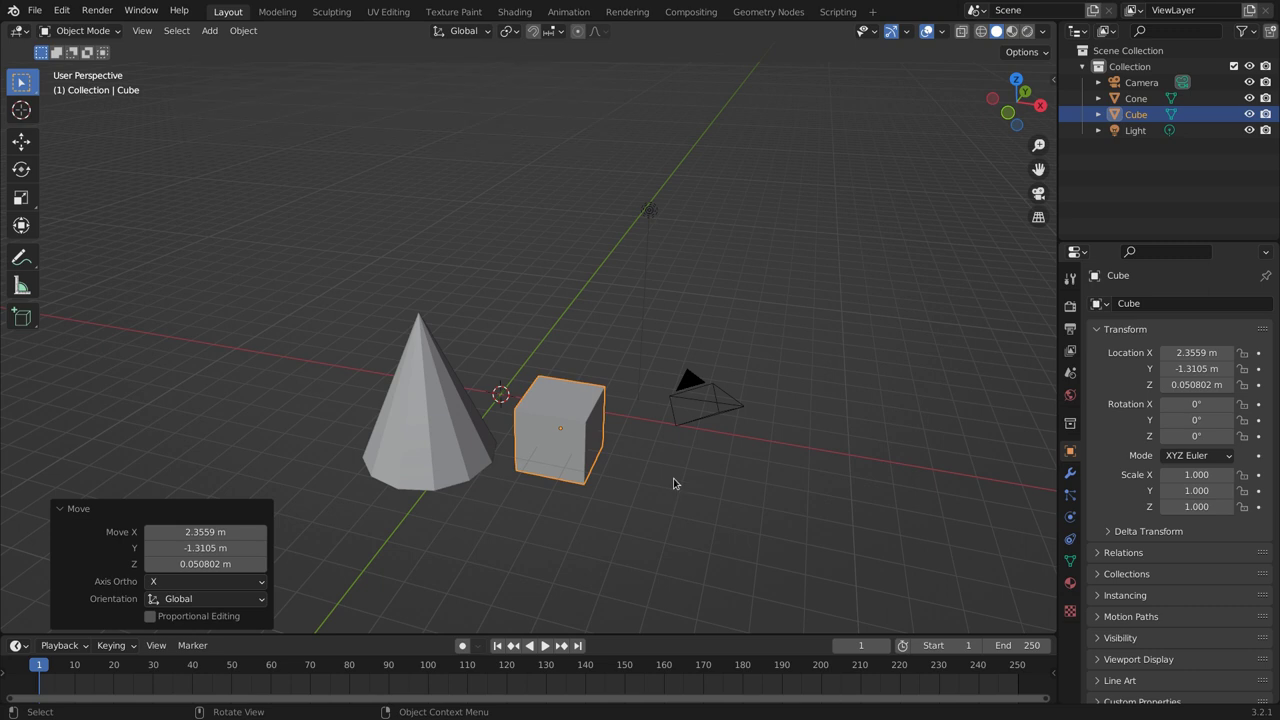
# Step: Select the cone, then the cube, and swing the view back toward the earlier angle
pyautogui.click(437, 406)
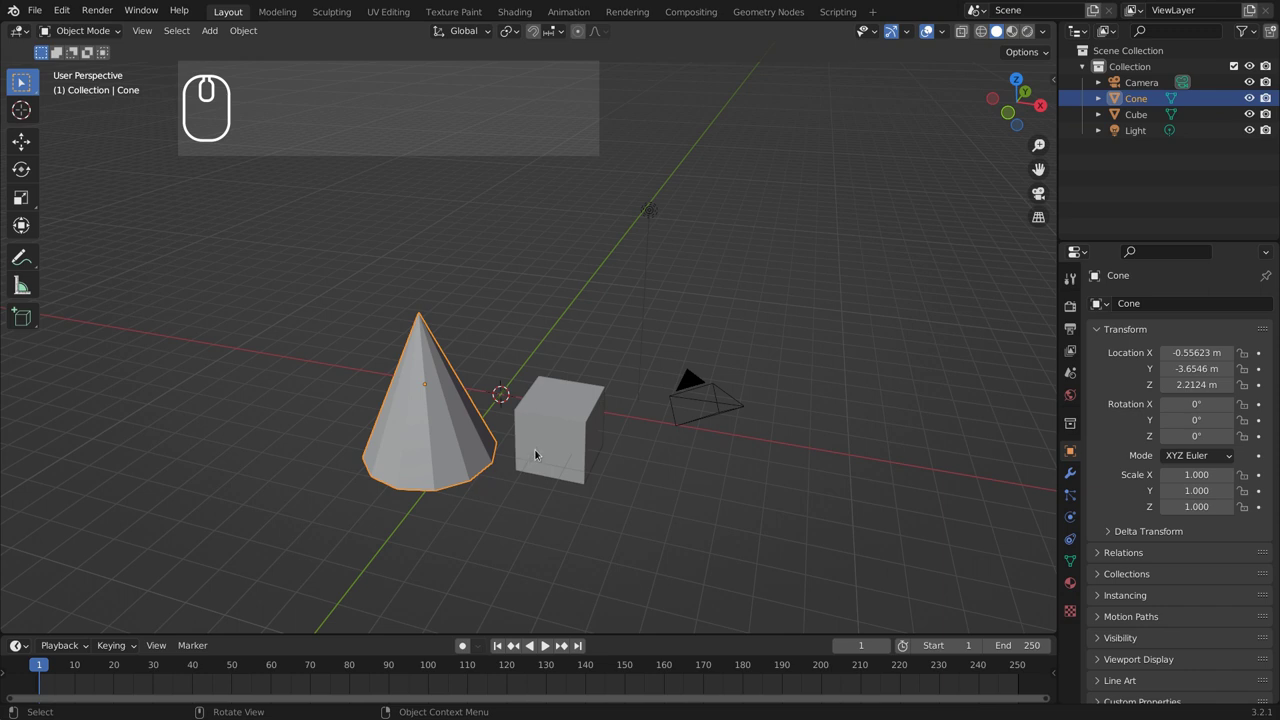
pyautogui.click(562, 407)
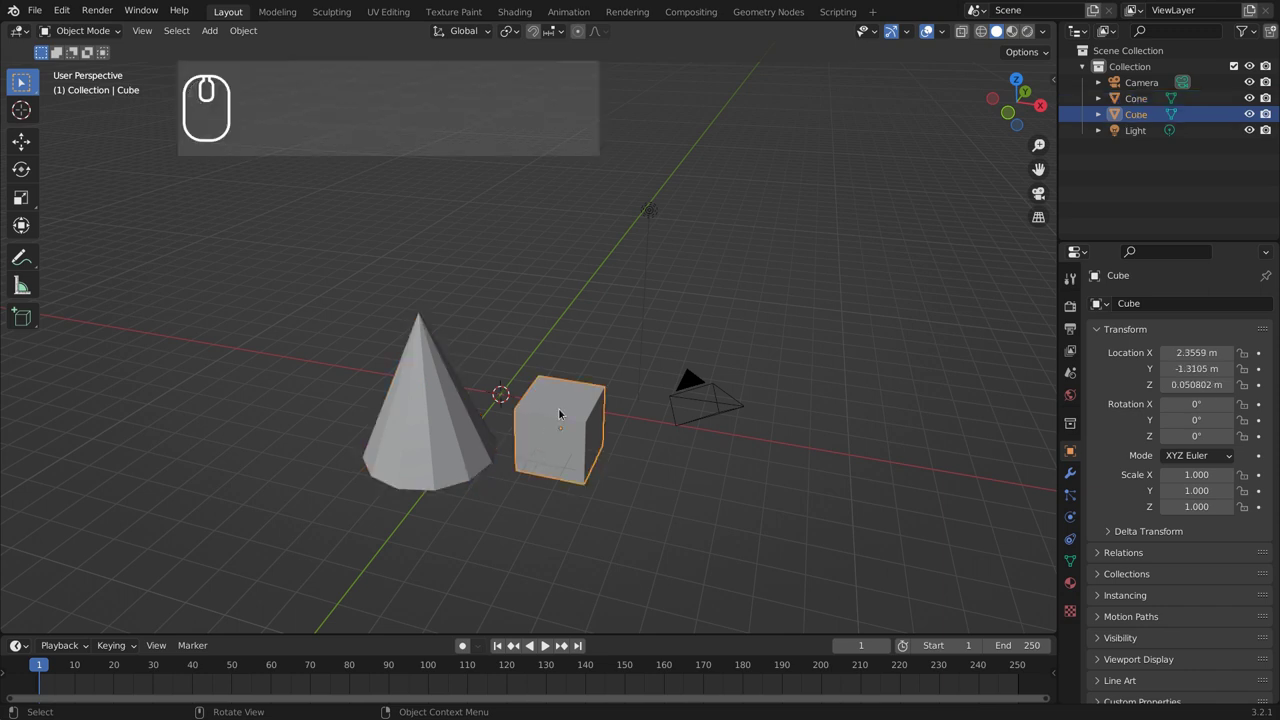
pyautogui.click(563, 407)
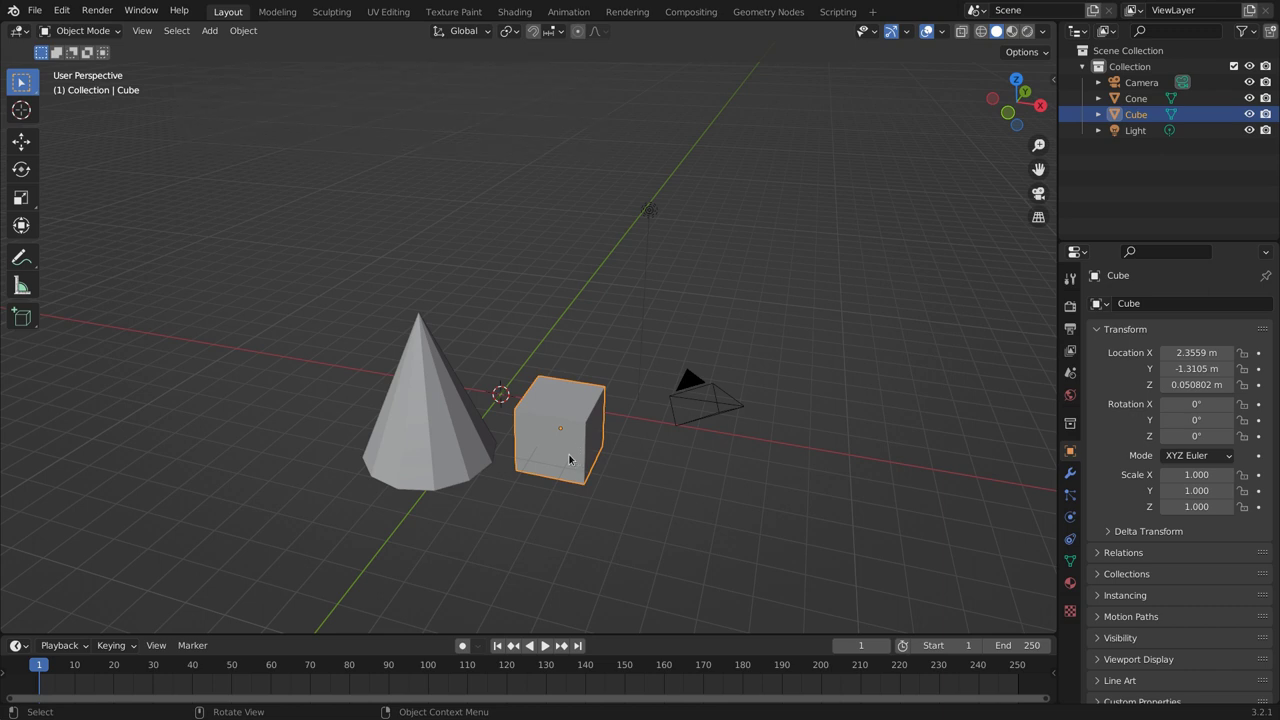
pyautogui.moveTo(553, 475); pyautogui.dragTo(461, 465)
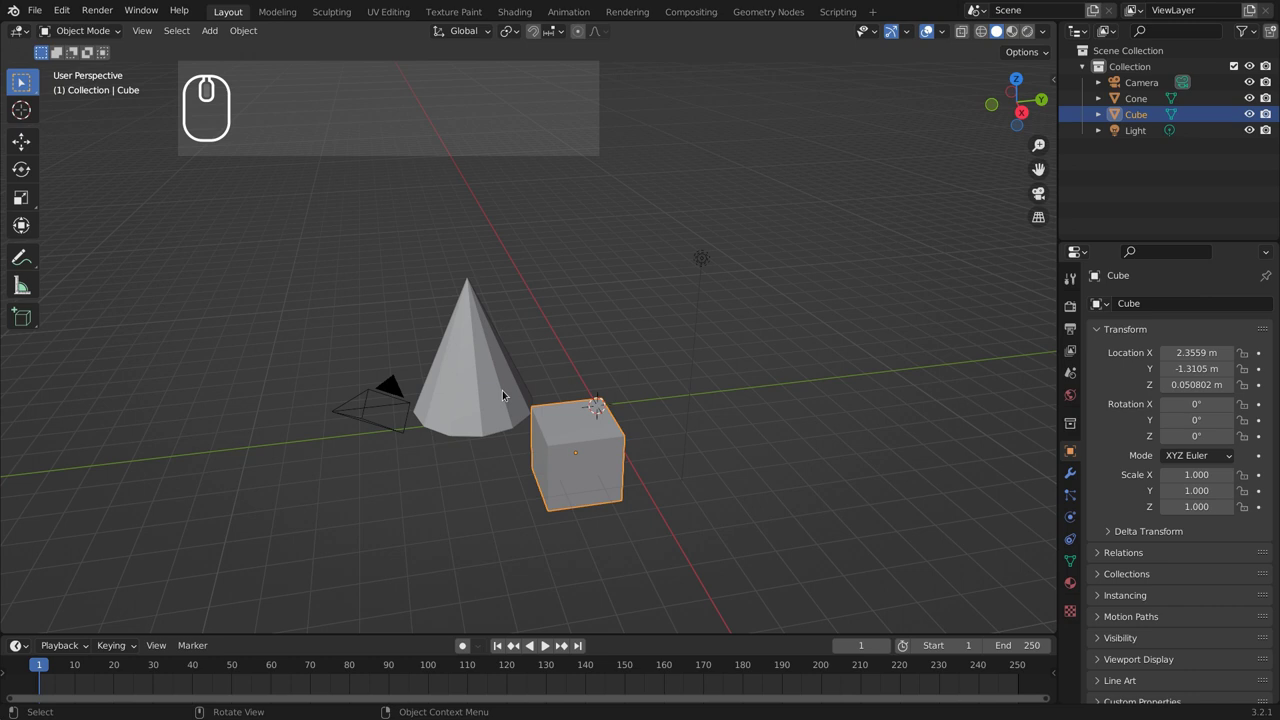
# Step: Move the cube up to about X 1.13 m, Y 4.28 m, Z 5.07 m, cancelling a further move
pyautogui.press('g')
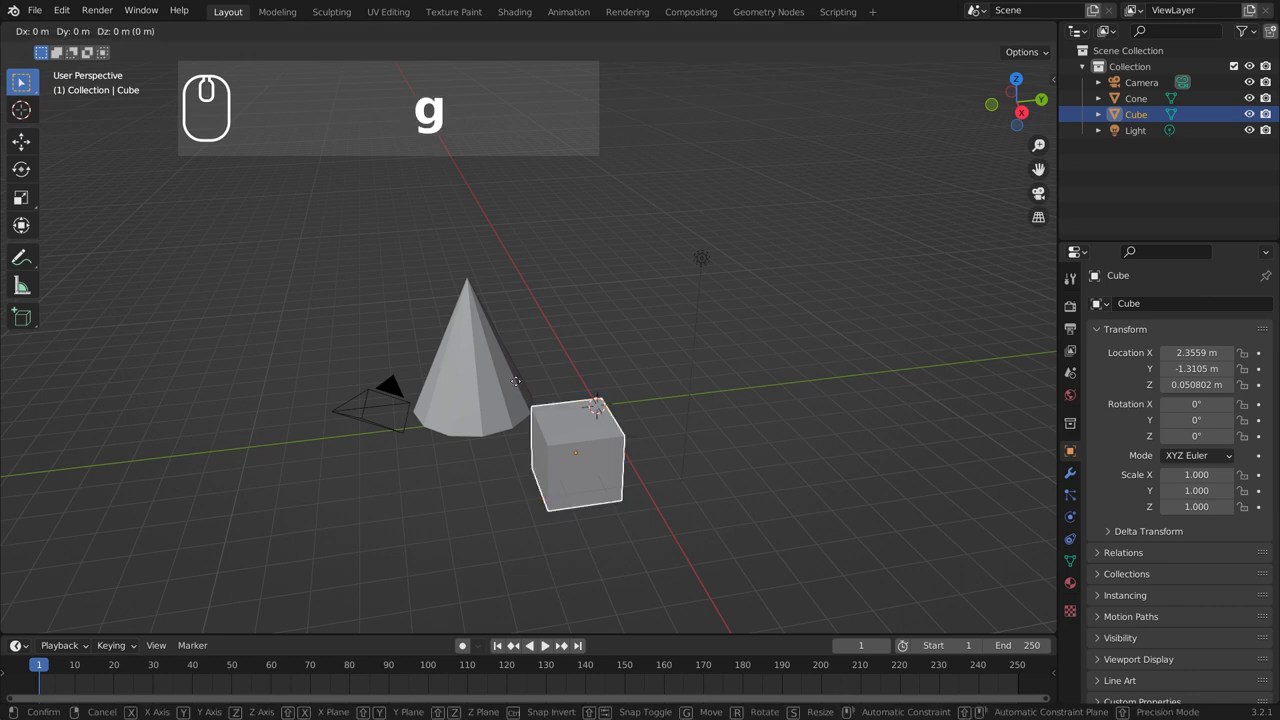
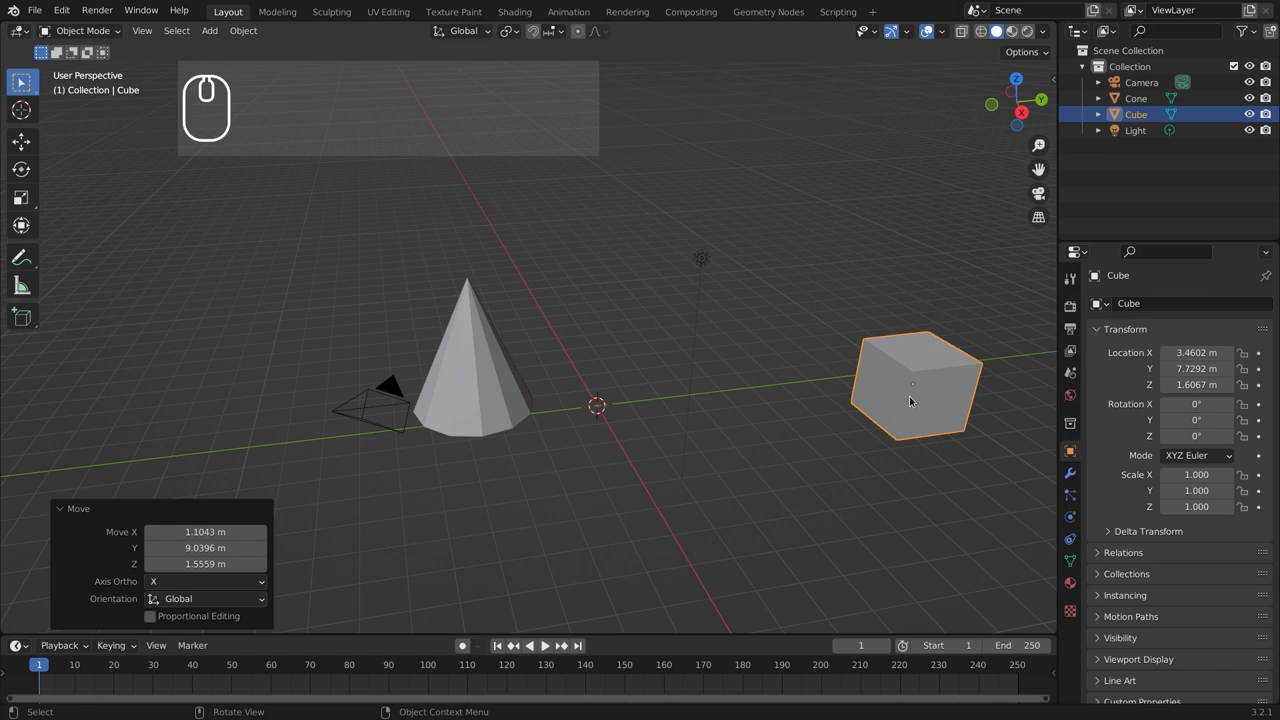
pyautogui.press('g')
pyautogui.press('Return')
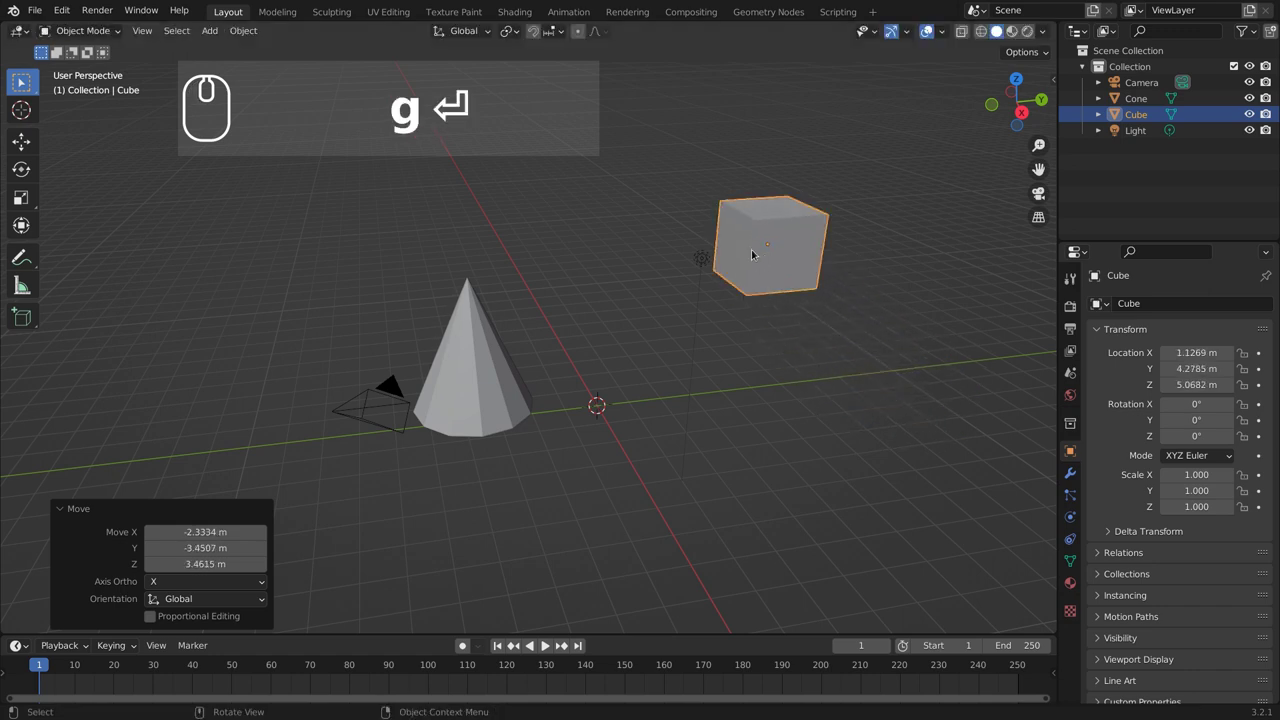
pyautogui.press('g')
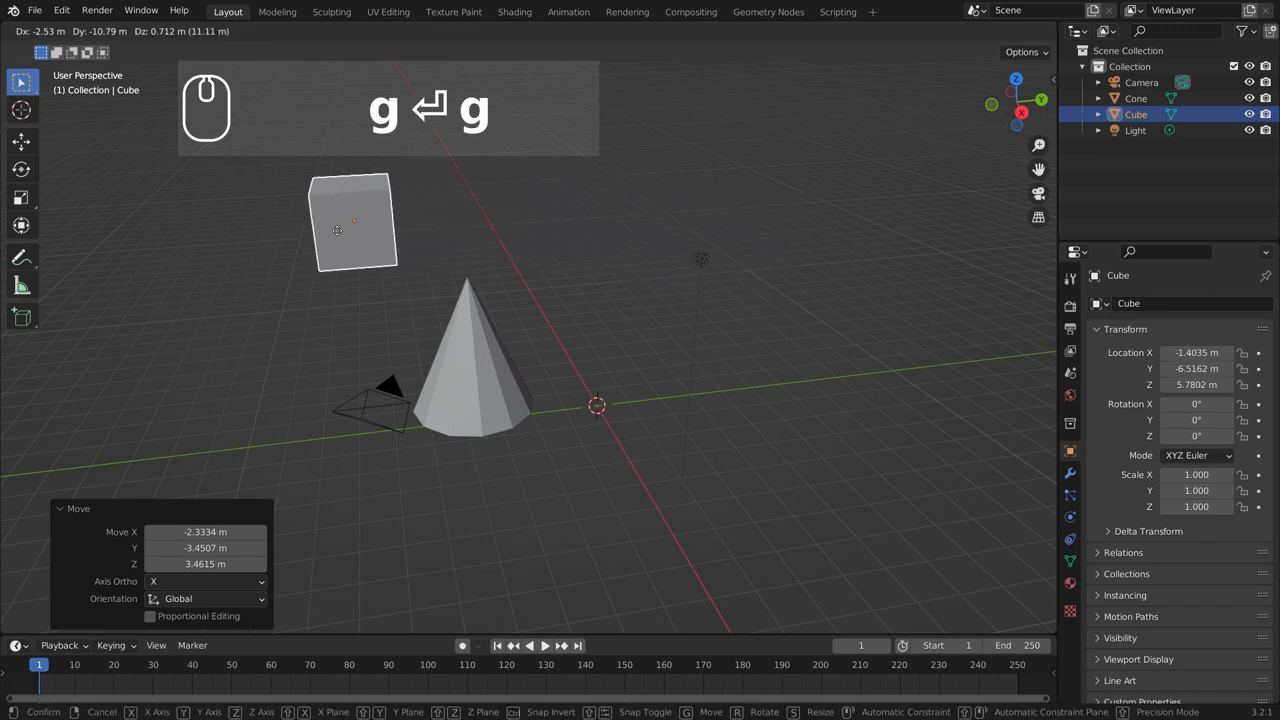
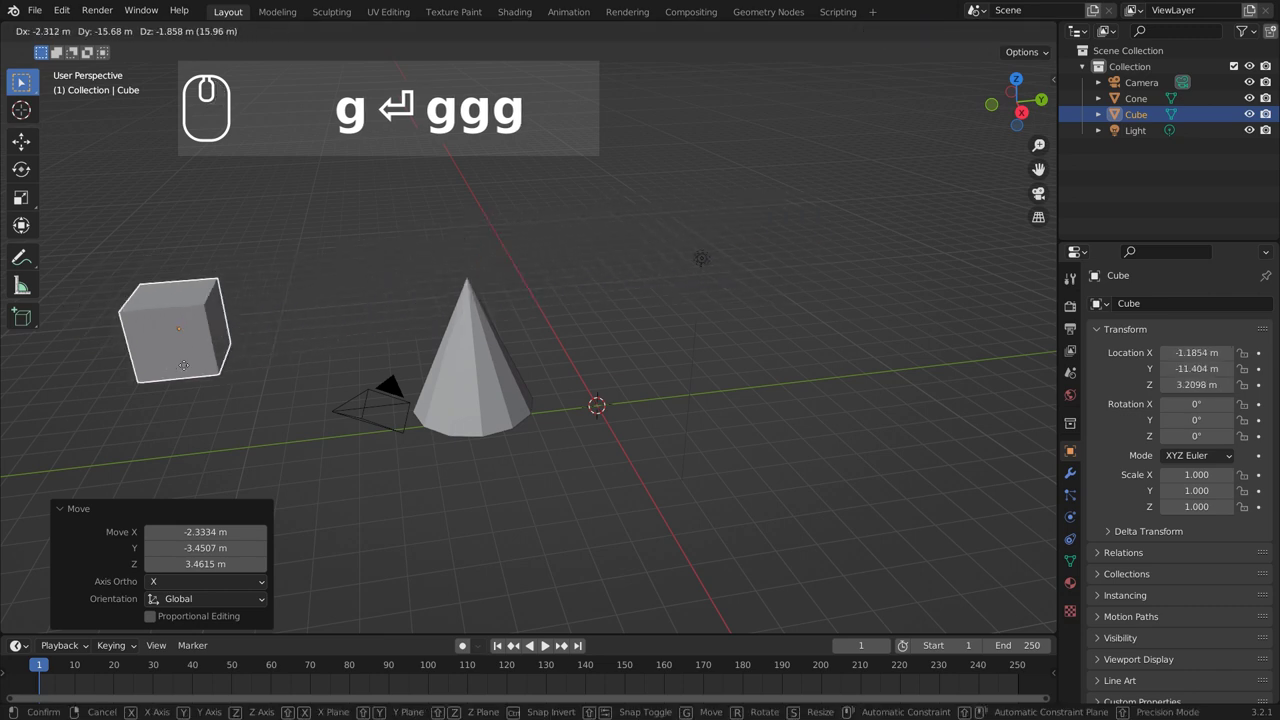
pyautogui.press('Escape')
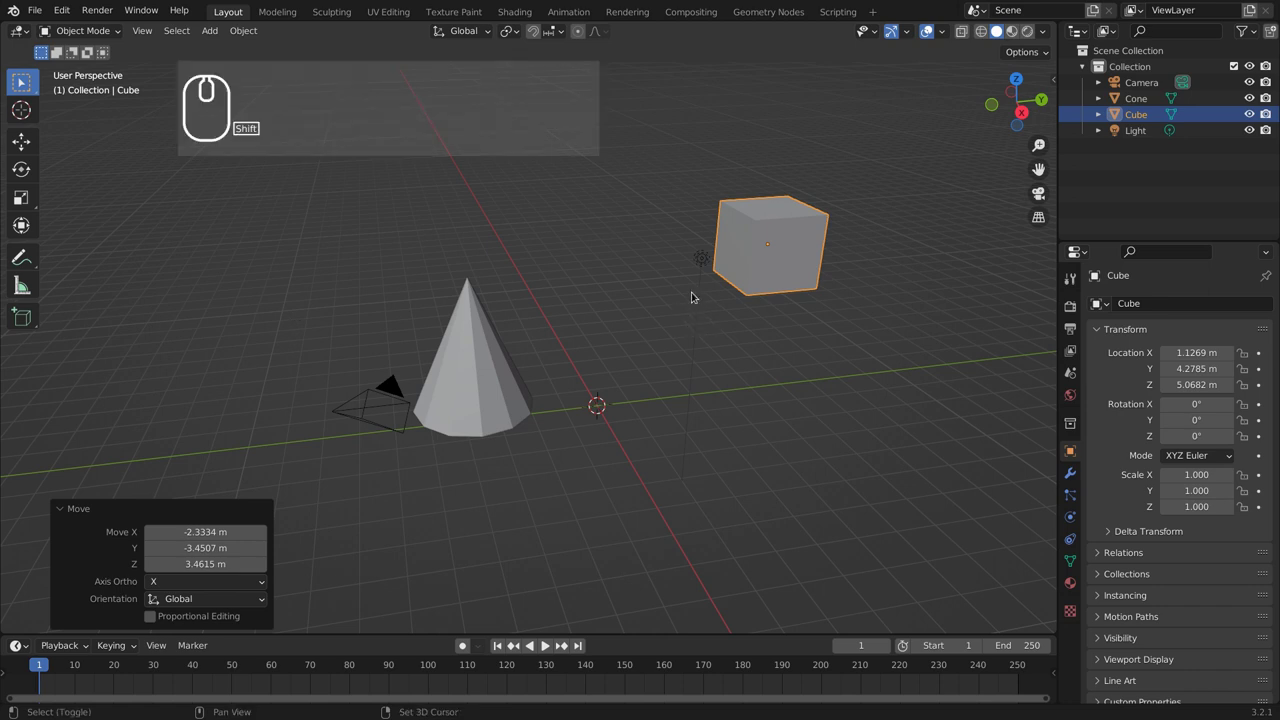
# Step: Cancel a trial rotation and scale the cube up to roughly three times its size
pyautogui.moveTo(679, 438); pyautogui.dragTo(743, 439)
pyautogui.middleClick(814, 323)
pyautogui.press('r')
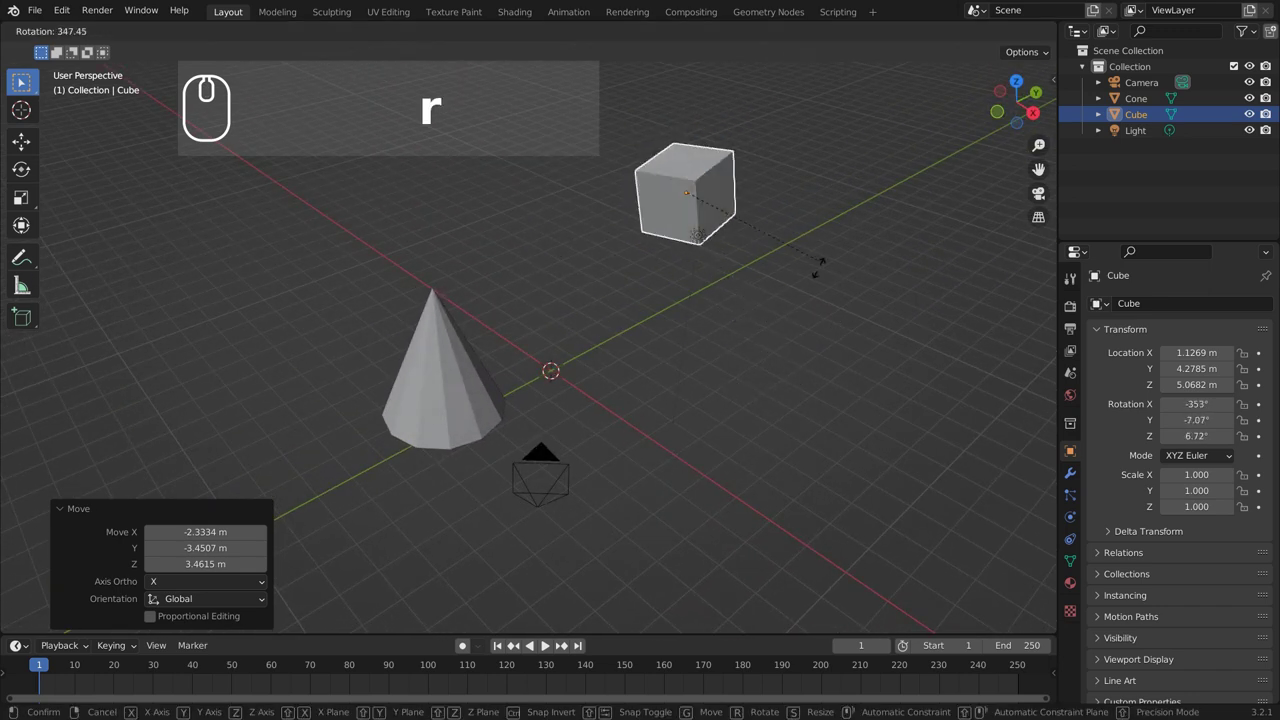
pyautogui.rightClick(760, 344)
pyautogui.press('s')
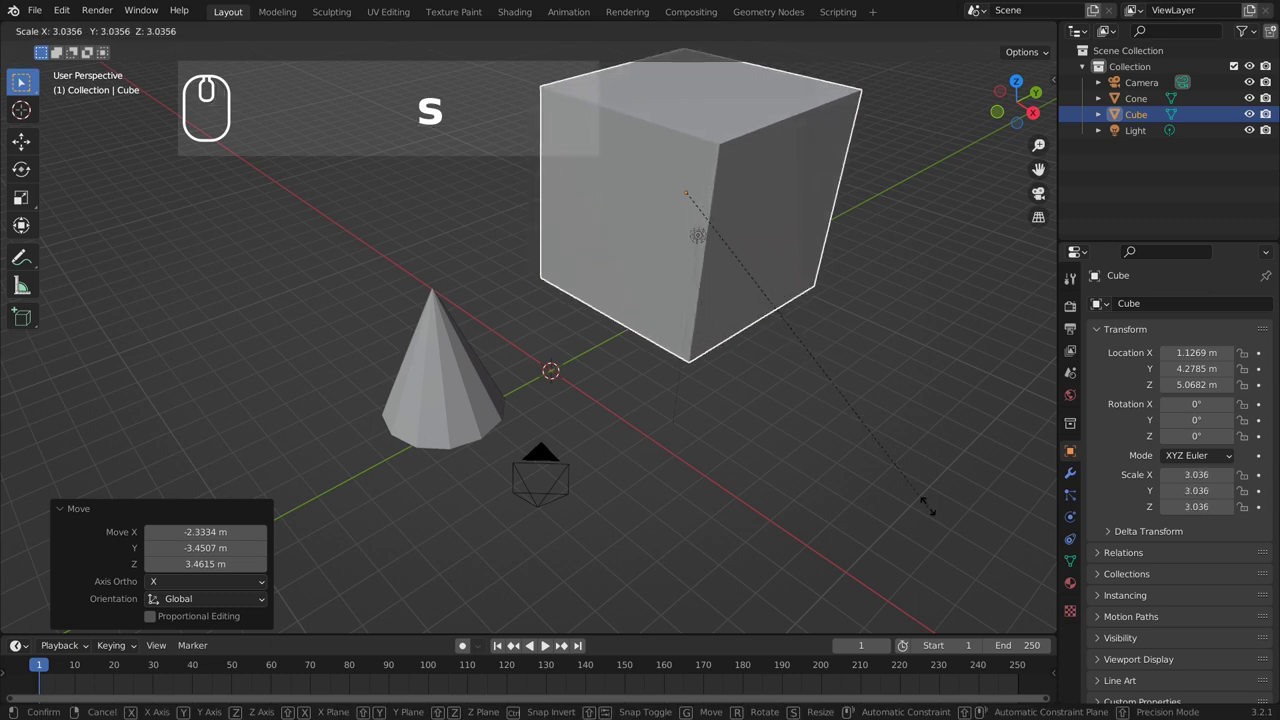
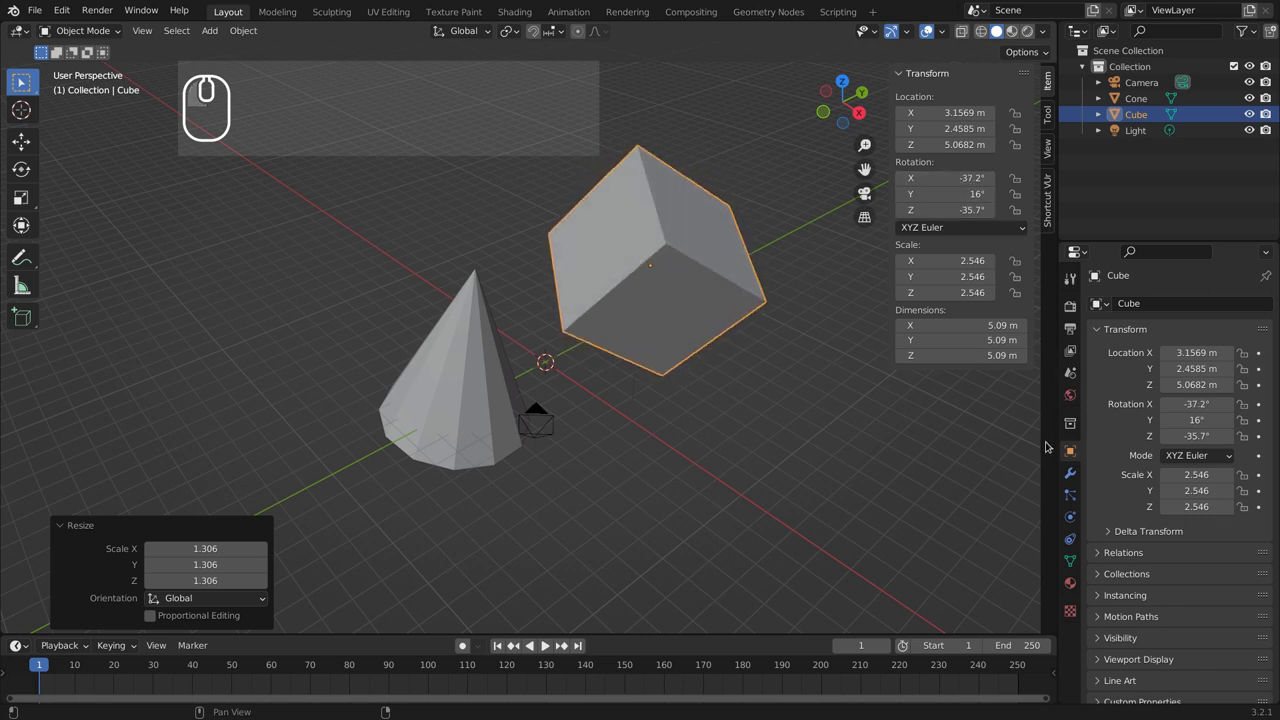
# Step: Tilt the cube to about −80°, 17.5°, −36° and scale it up toward 5.09 m per side
pyautogui.click(1081, 452)
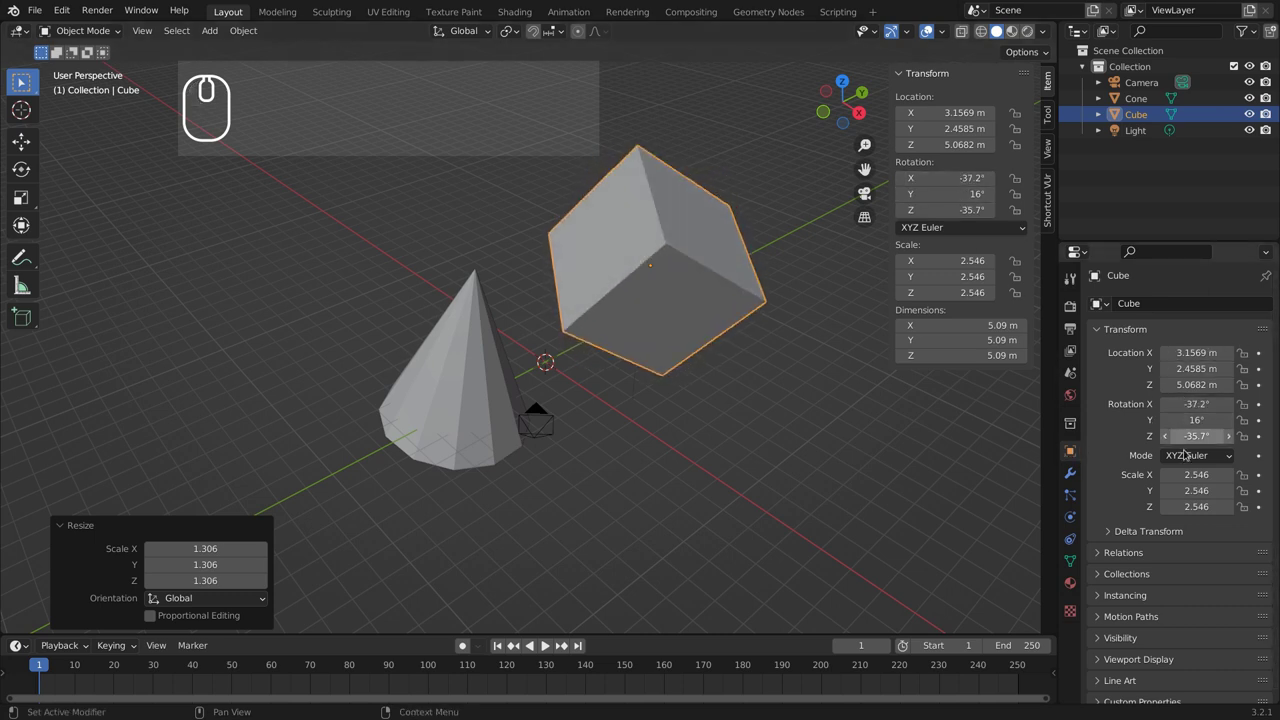
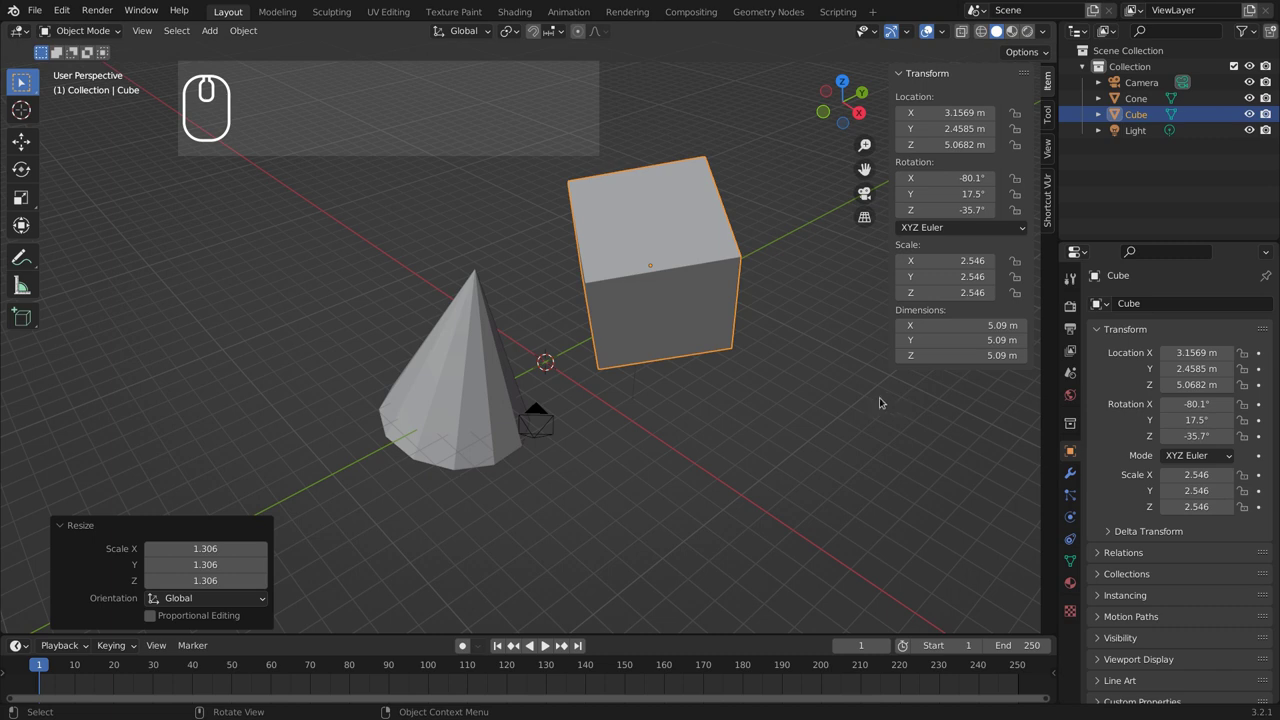
pyautogui.moveTo(636, 400); pyautogui.dragTo(707, 431)
pyautogui.press('r')
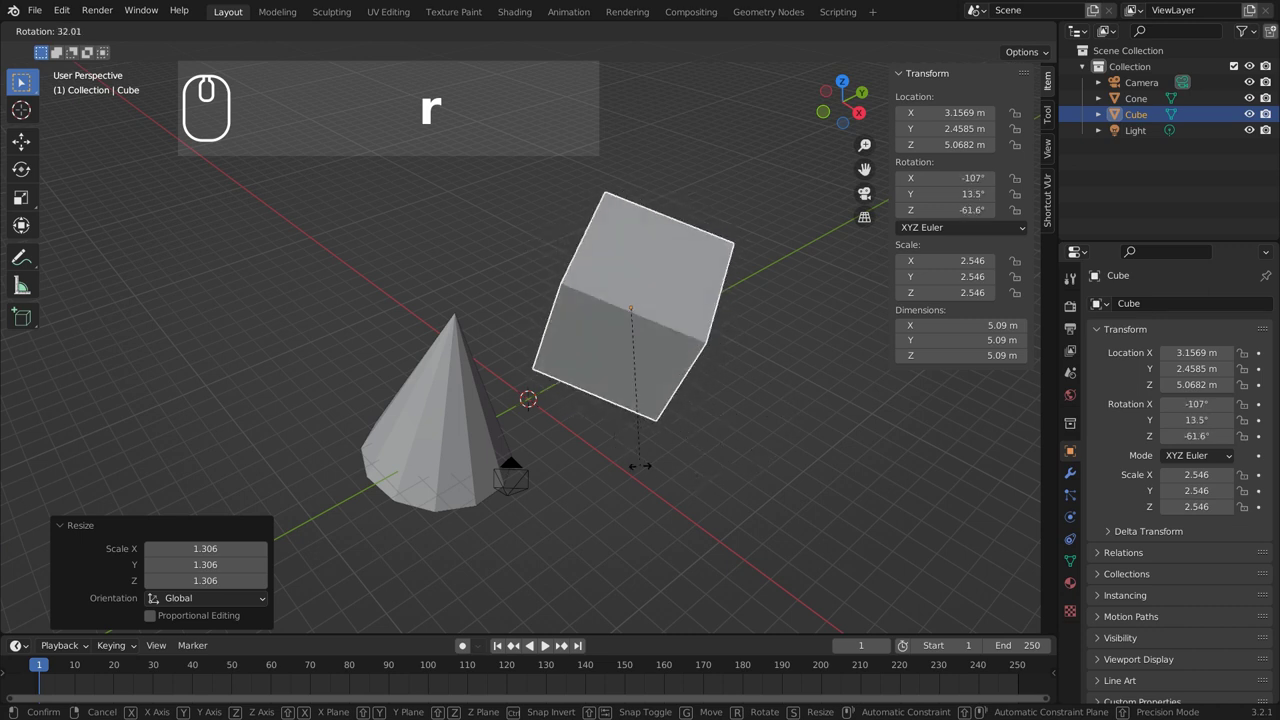
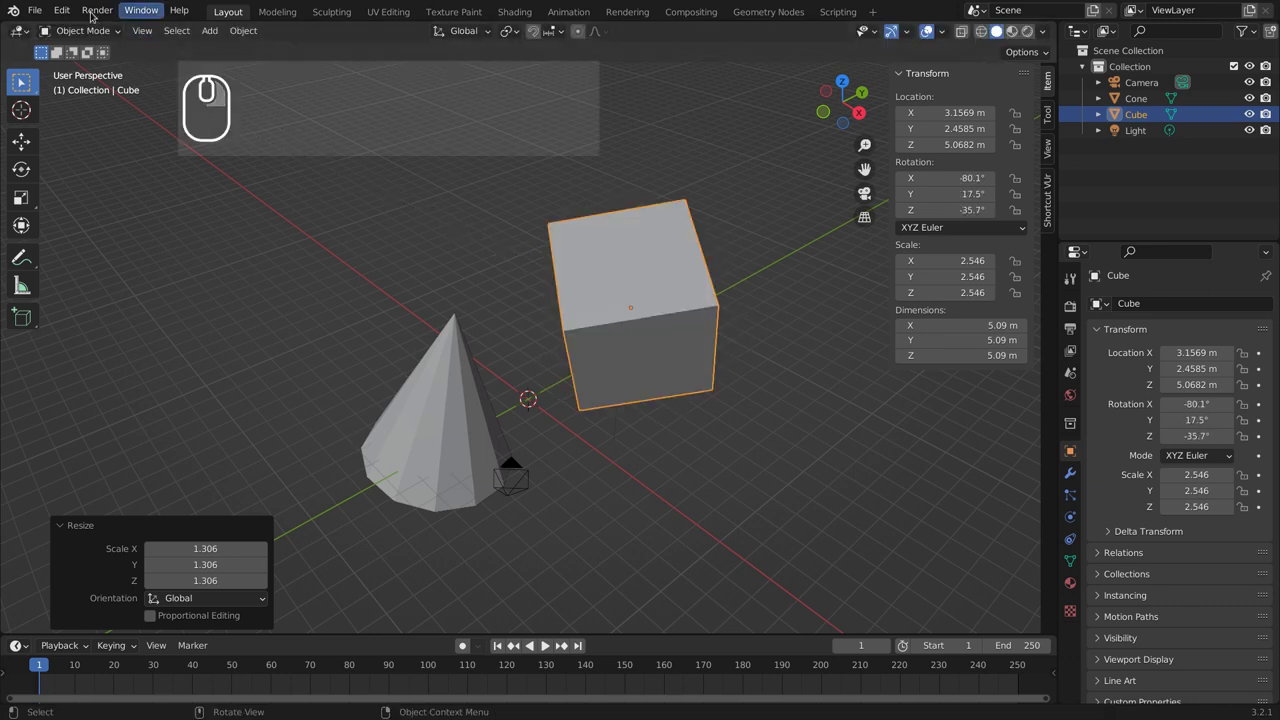
pyautogui.press('r')
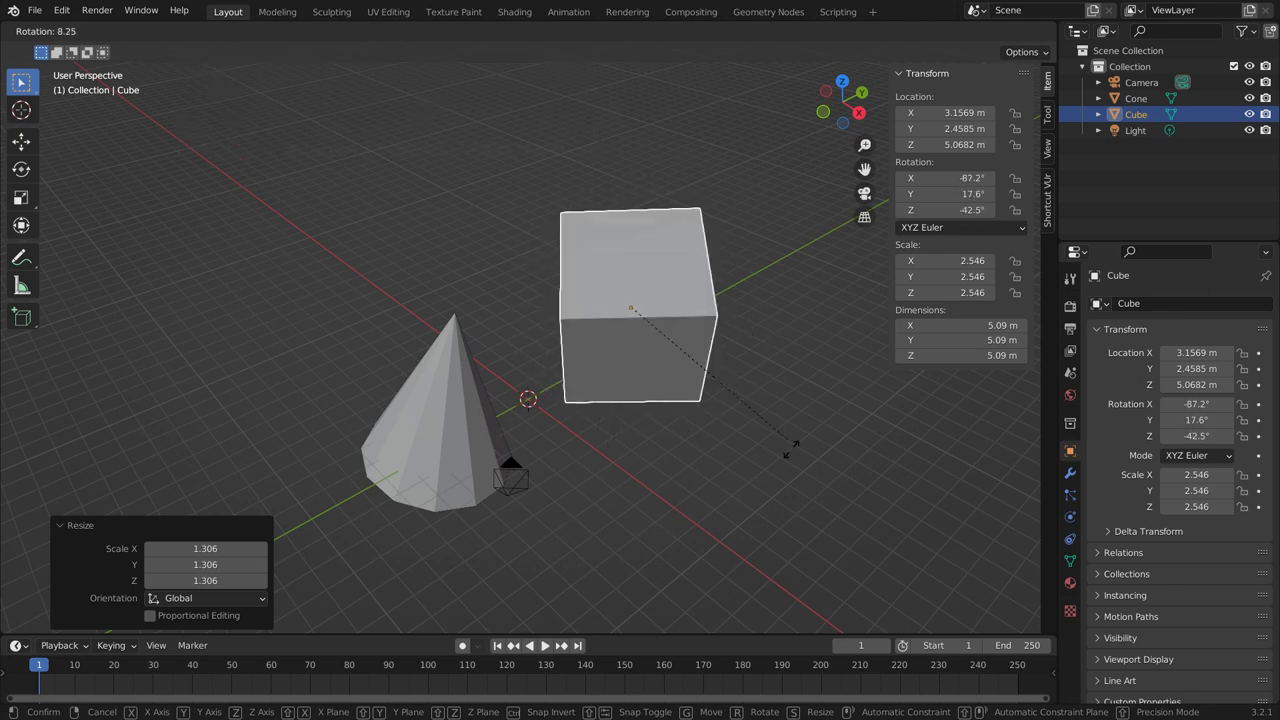
pyautogui.rightClick(795, 470)
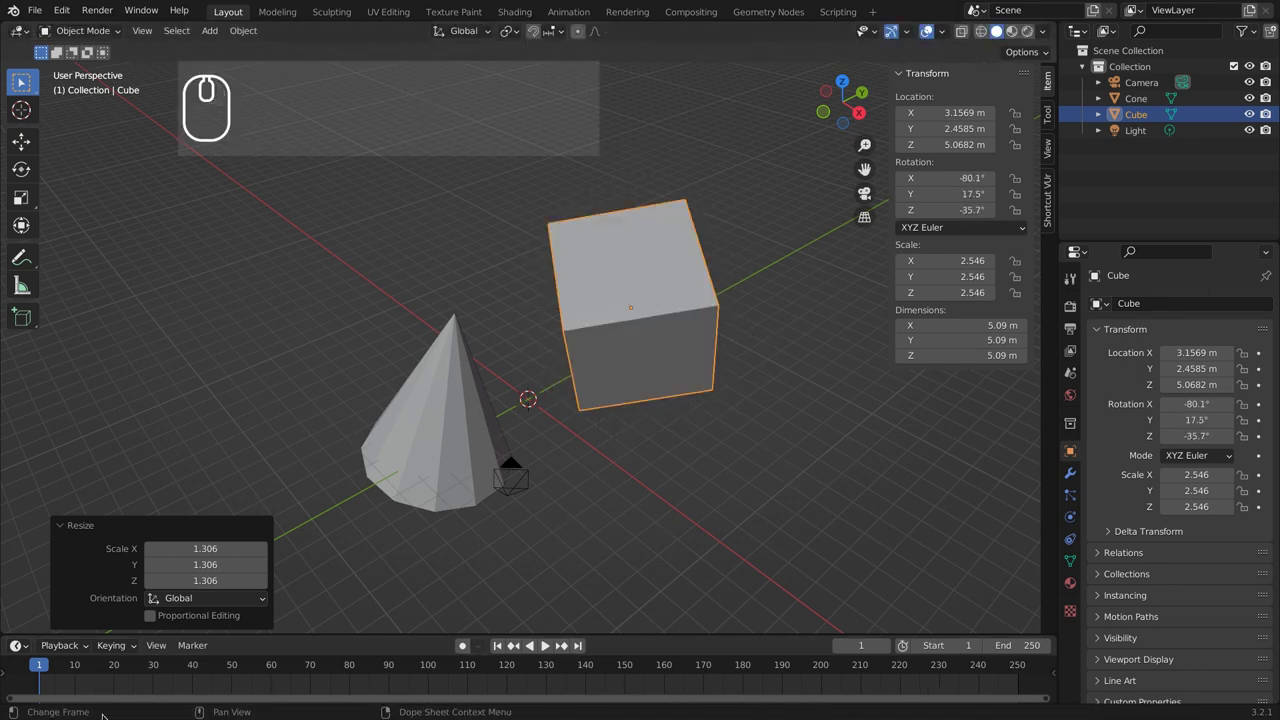
pyautogui.press('s')
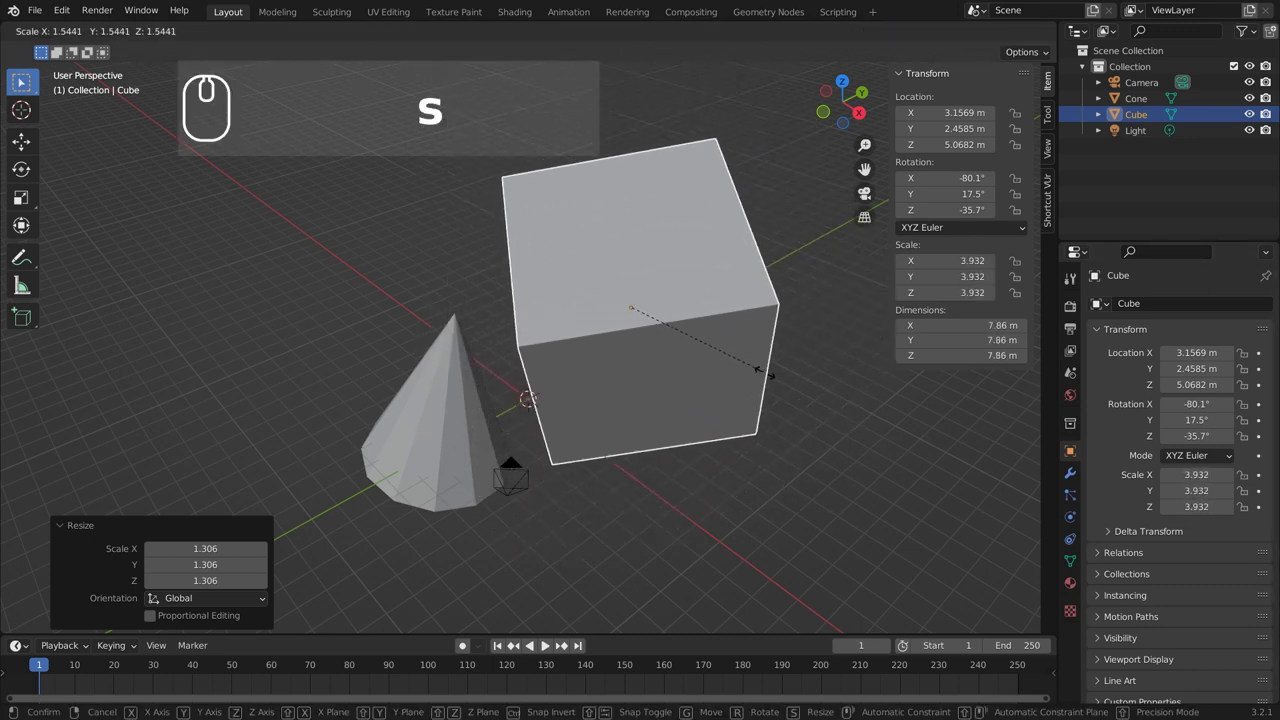
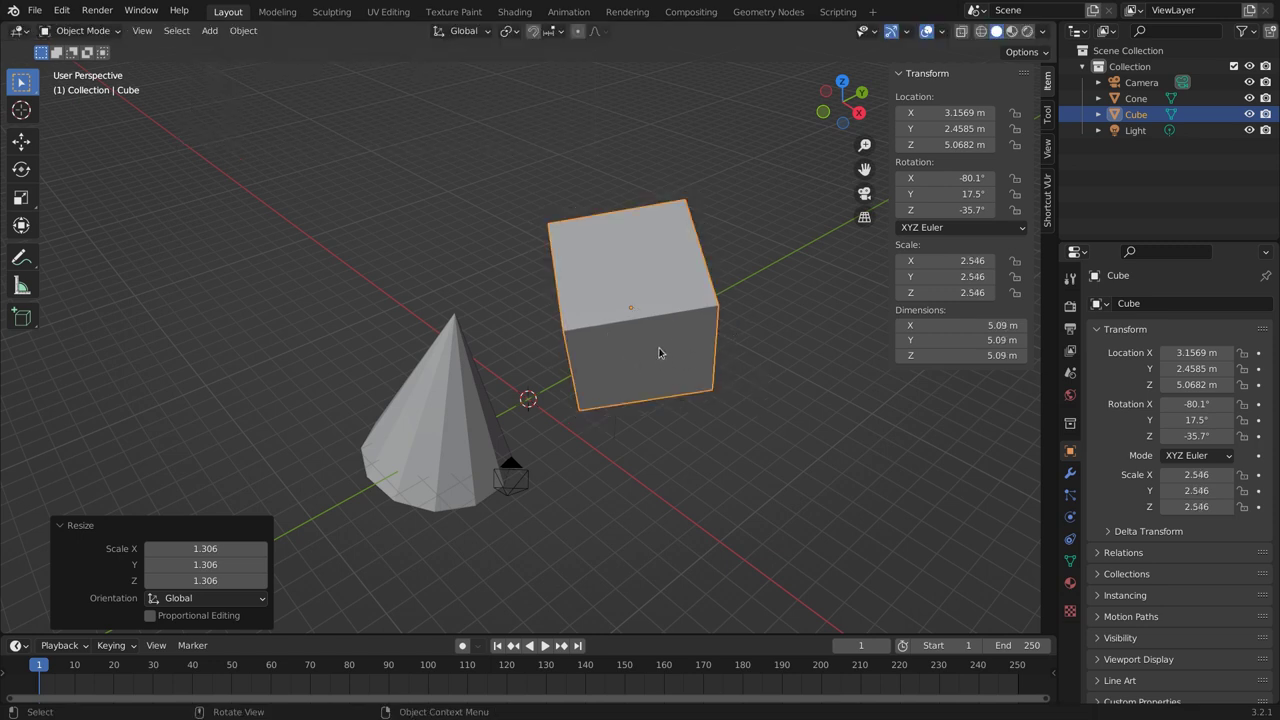
# Step: Raise the selected cube 2 m along Z (G Z 2) to about Z 7.07 m
pyautogui.middleClick(638, 347)
pyautogui.moveTo(569, 311); pyautogui.dragTo(559, 368)
pyautogui.scroll(-3)
pyautogui.middleClick(550, 360)
pyautogui.moveTo(496, 350); pyautogui.dragTo(595, 393)
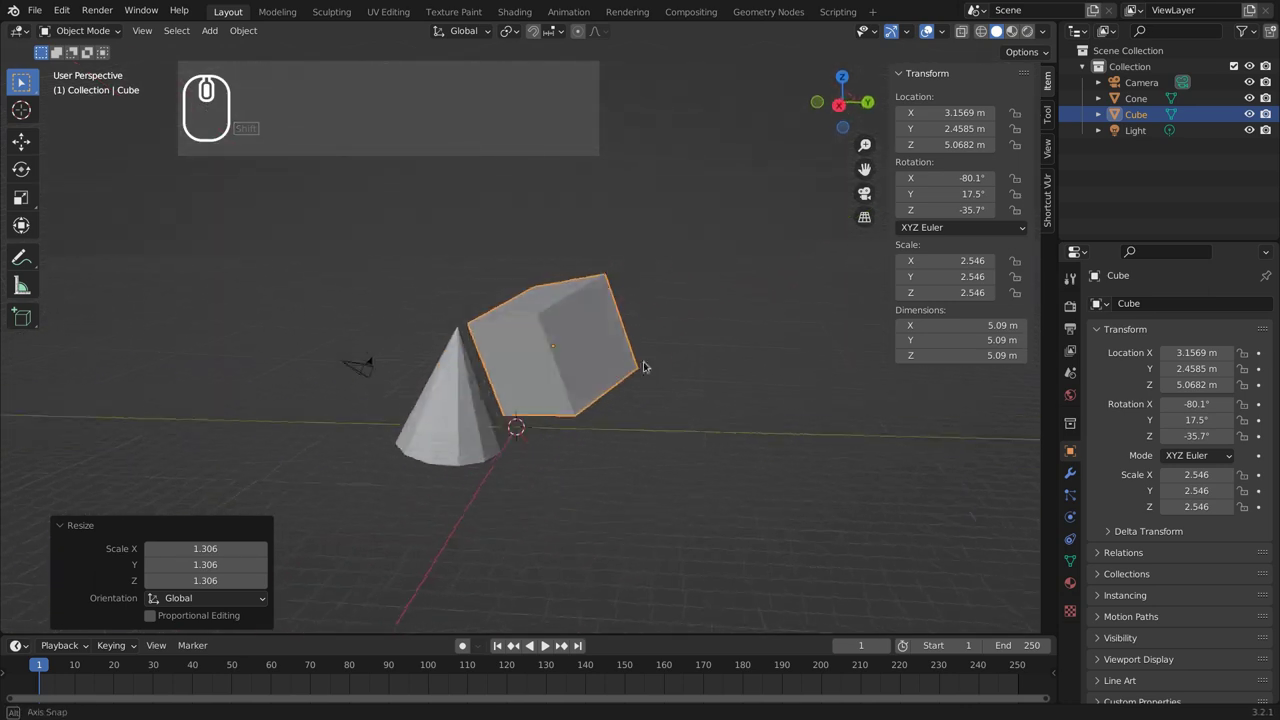
pyautogui.middleClick(700, 371)
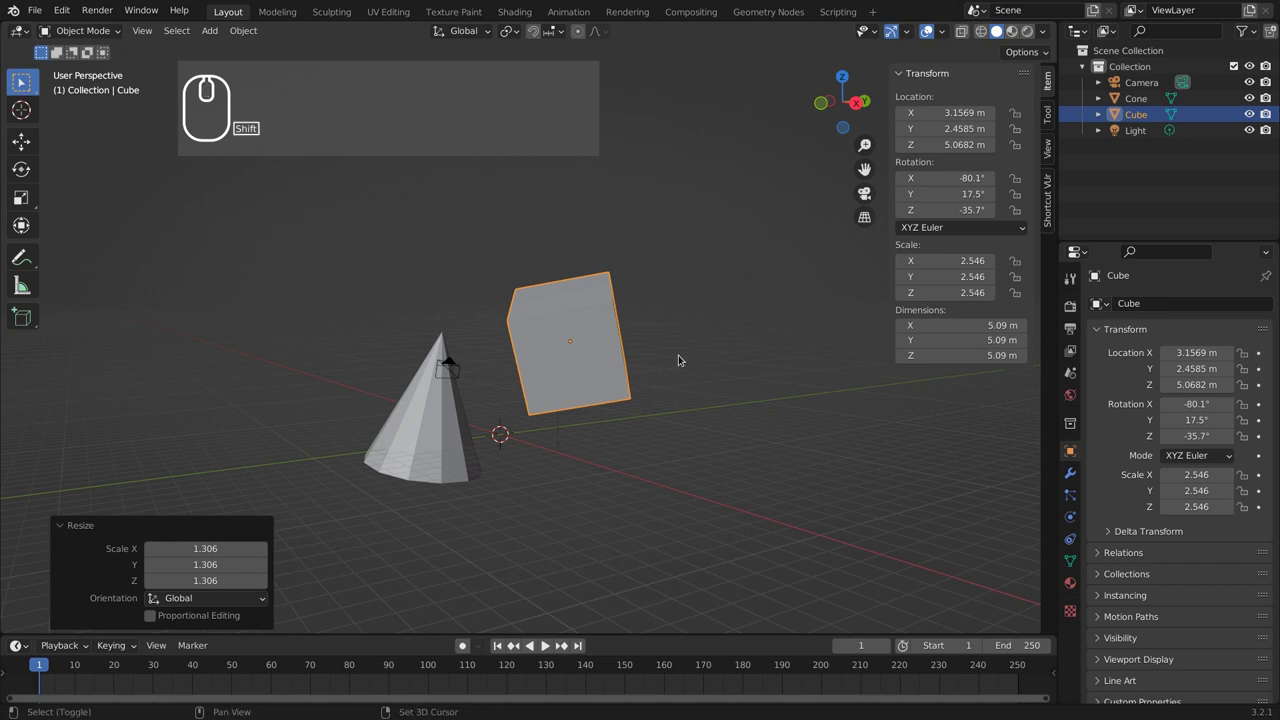
pyautogui.moveTo(679, 455); pyautogui.dragTo(653, 490)
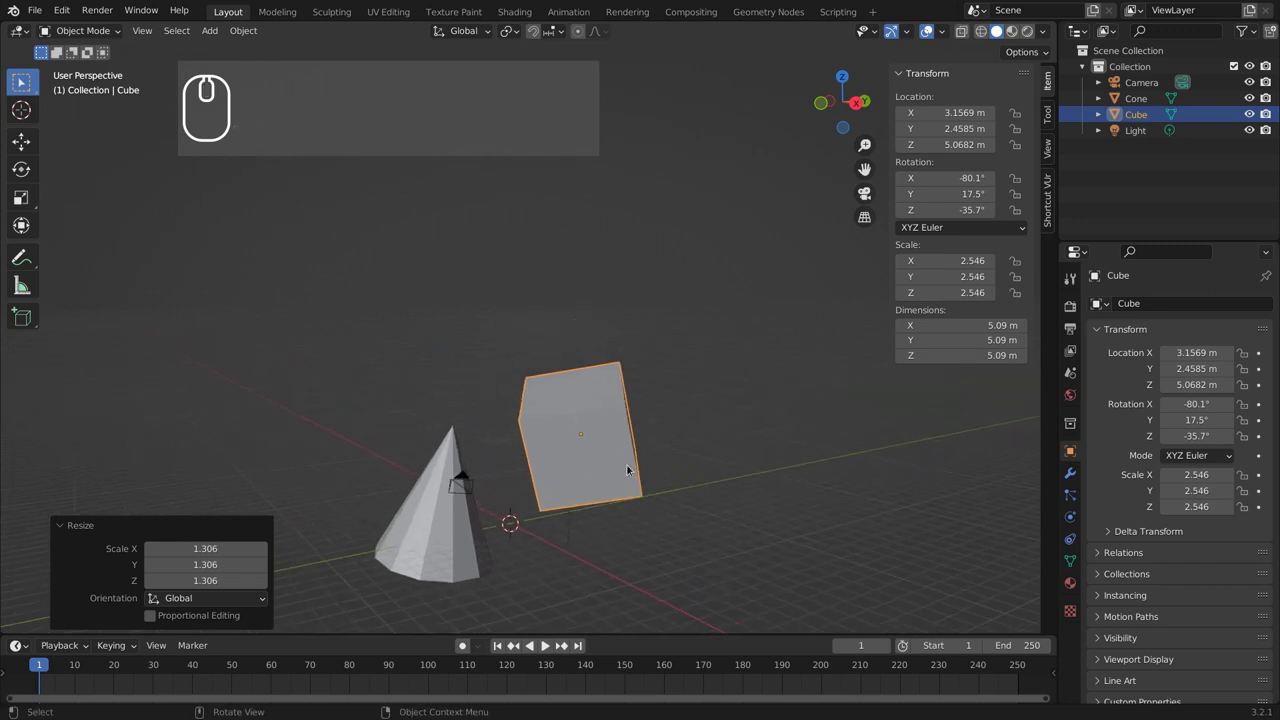
pyautogui.click(617, 458)
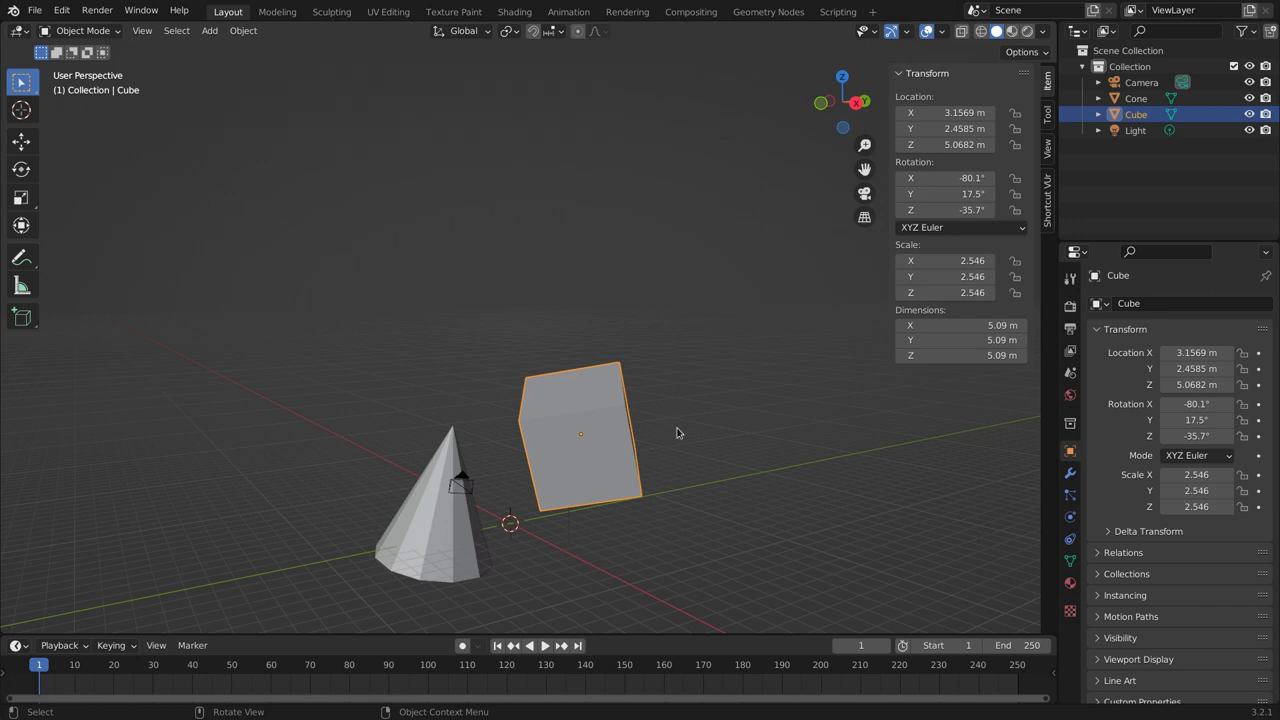
pyautogui.press('g')
pyautogui.write('gz')
pyautogui.write('2')
pyautogui.press('Return')
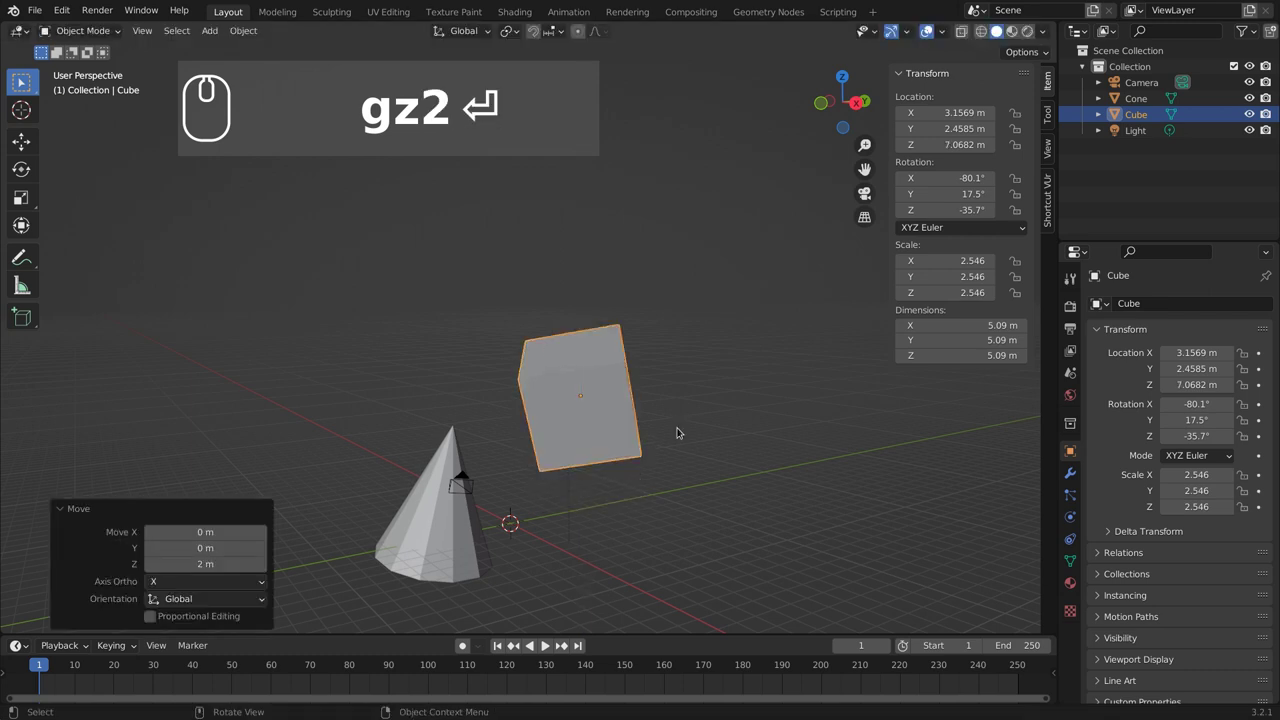
# Step: Rotate the cube −20° around the Y axis (R Y -20)
pyautogui.moveTo(703, 571); pyautogui.dragTo(555, 515)
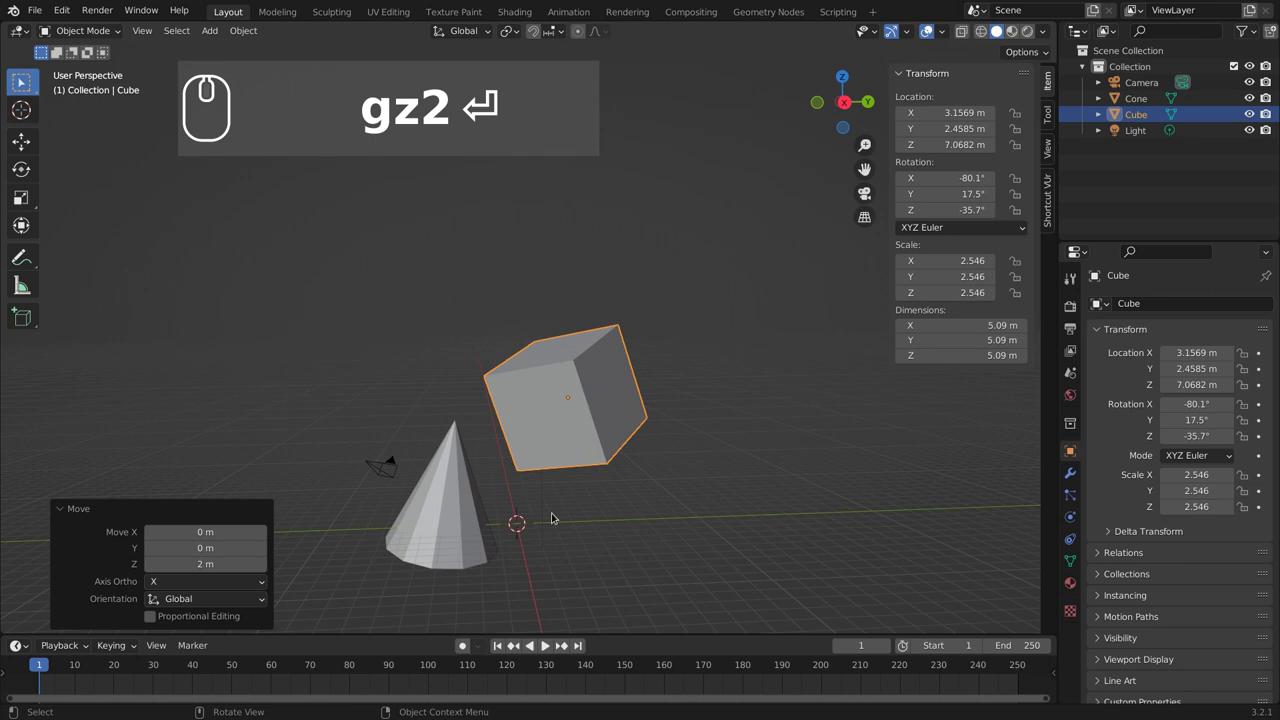
pyautogui.moveTo(582, 497); pyautogui.dragTo(637, 503)
pyautogui.moveTo(636, 481); pyautogui.dragTo(776, 422)
pyautogui.press('r')
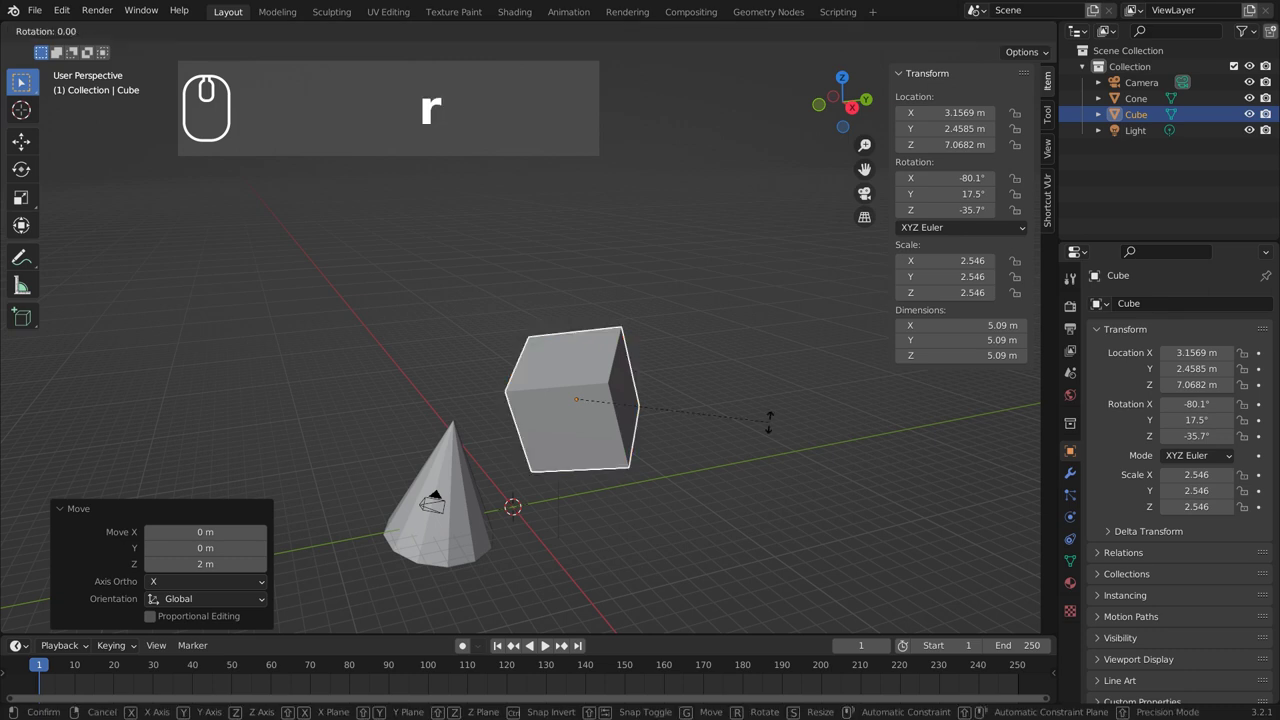
pyautogui.press('y')
pyautogui.press('-')
pyautogui.write('ry (-) 20')
pyautogui.press('Return')
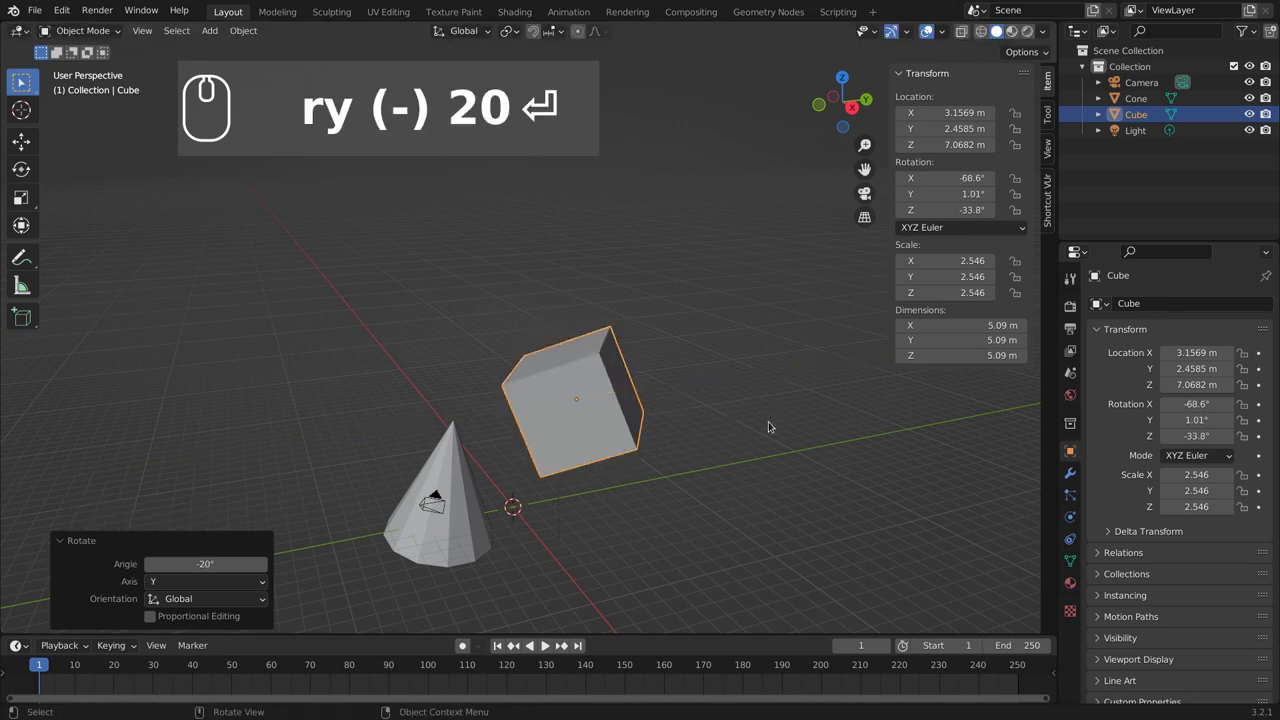
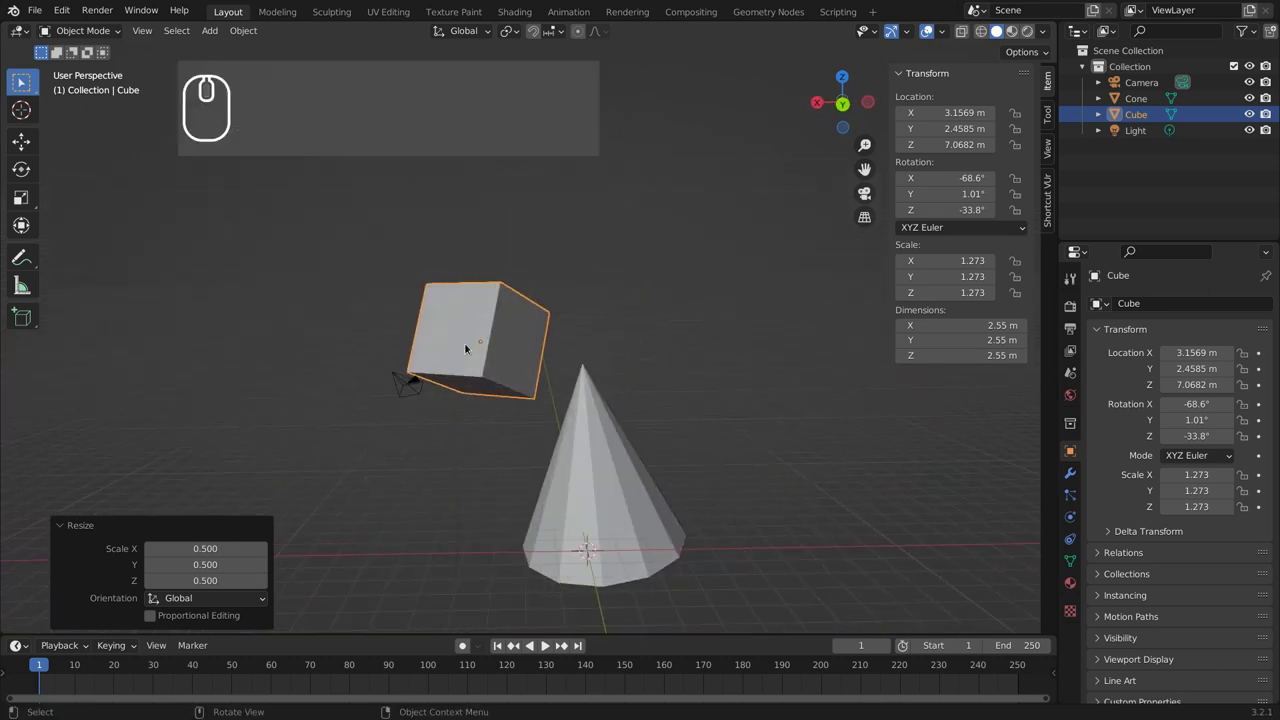
# Step: Lift the cube 35 m along Z, correcting the first-typed 25
pyautogui.press('g')
pyautogui.press('z')
pyautogui.press('2')
pyautogui.press('5')
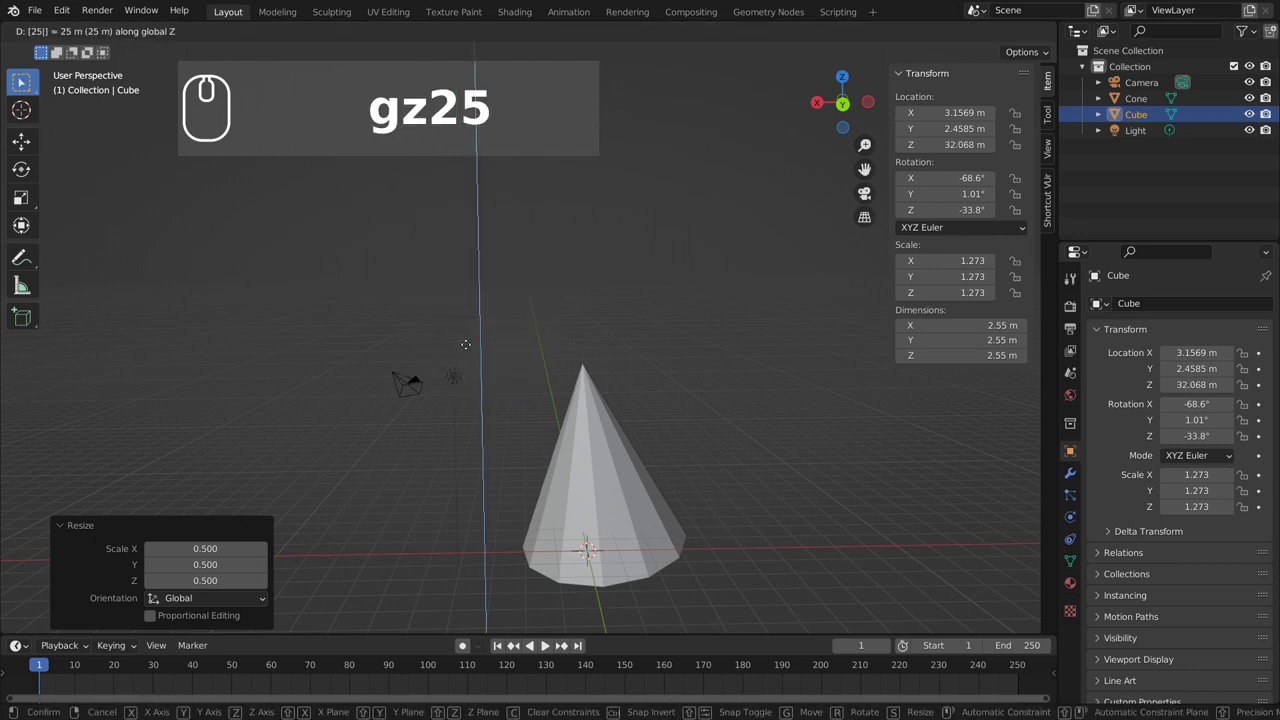
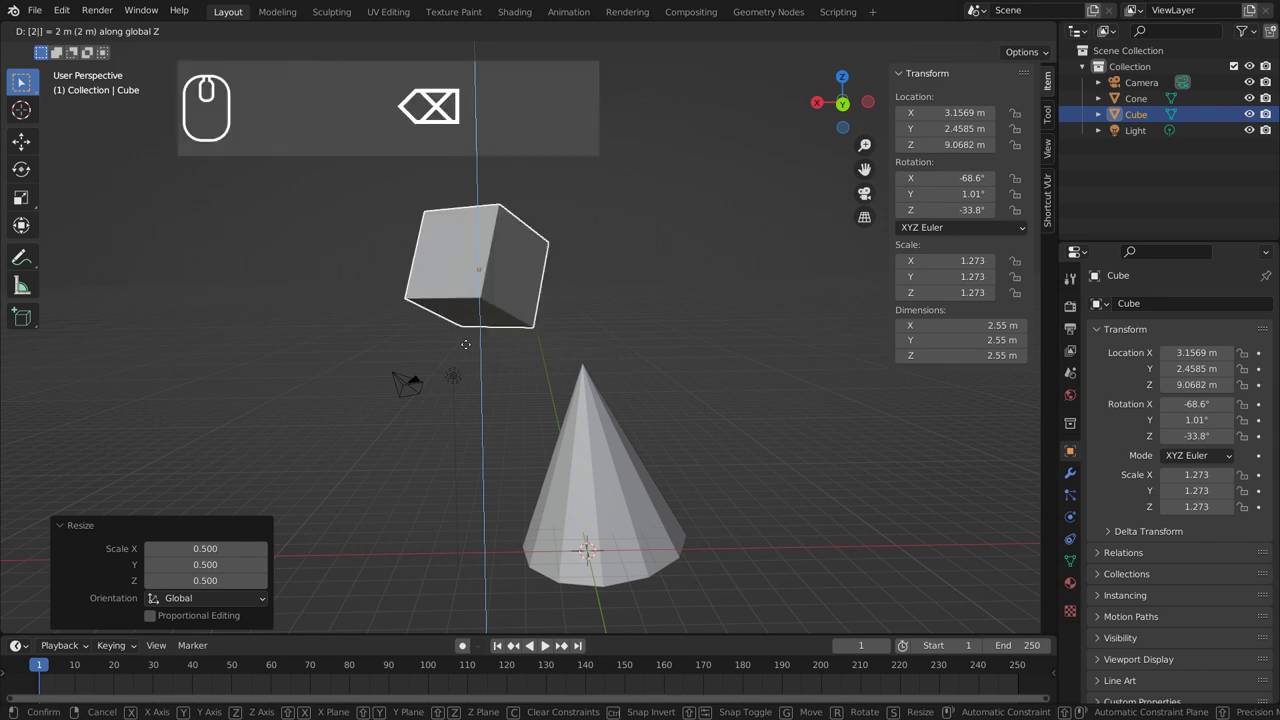
pyautogui.press('BackSpace')
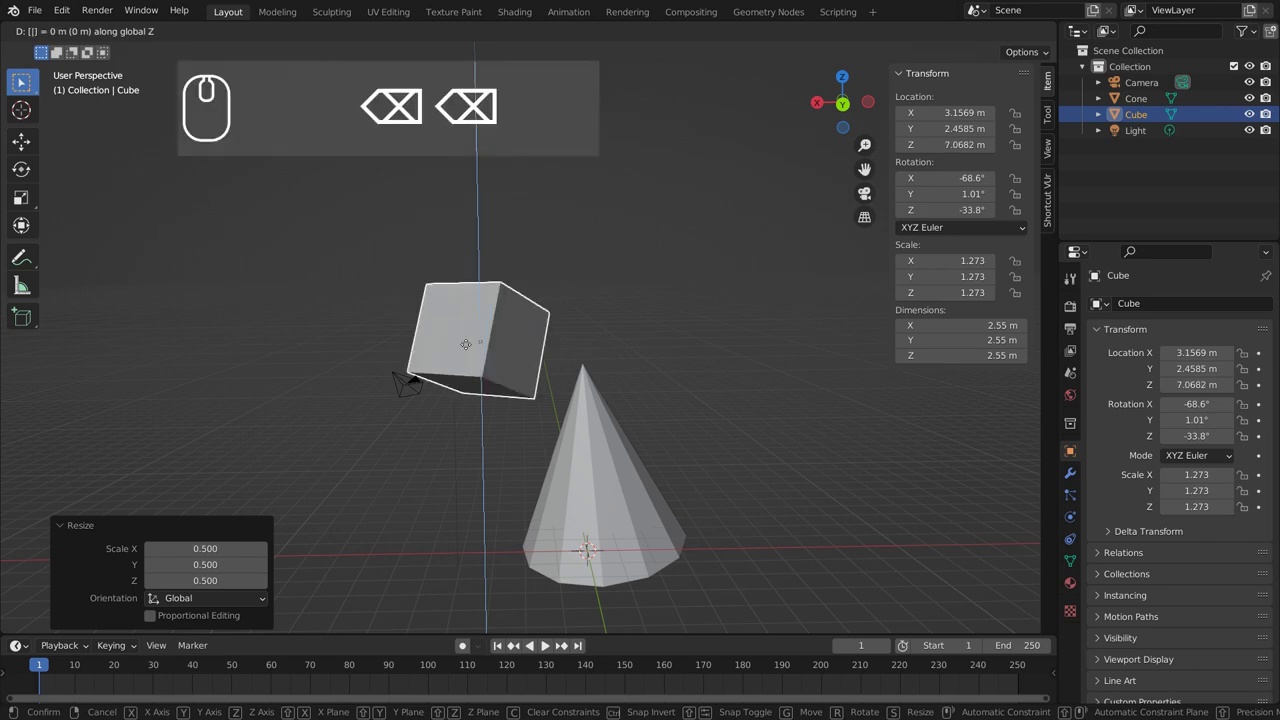
pyautogui.press('3')
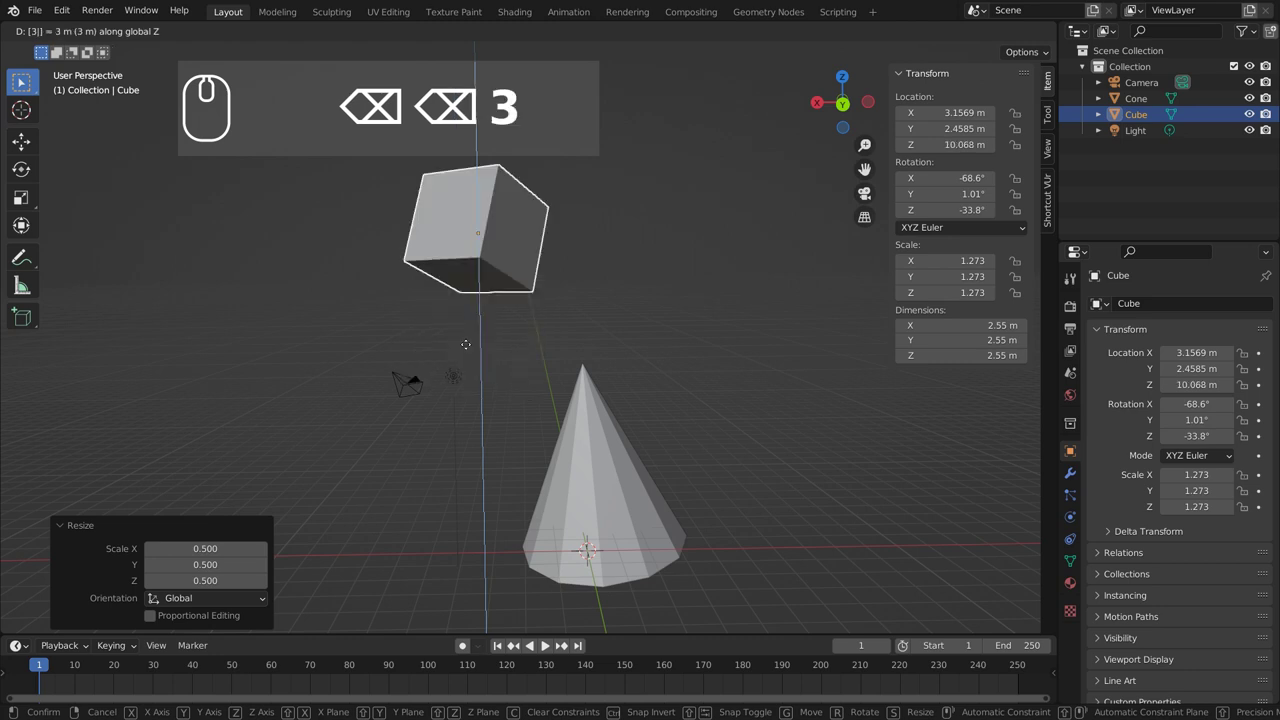
pyautogui.press('5')
pyautogui.press('Return')
# Step: Pull the view back and reposition the cube freely to about X 7.73 m, Y 4.83 m
pyautogui.scroll(-3)
pyautogui.scroll(3)
pyautogui.write('35')
pyautogui.middleClick(593, 427)
pyautogui.scroll(3)
pyautogui.write('35')
pyautogui.moveTo(517, 382); pyautogui.dragTo(555, 175)
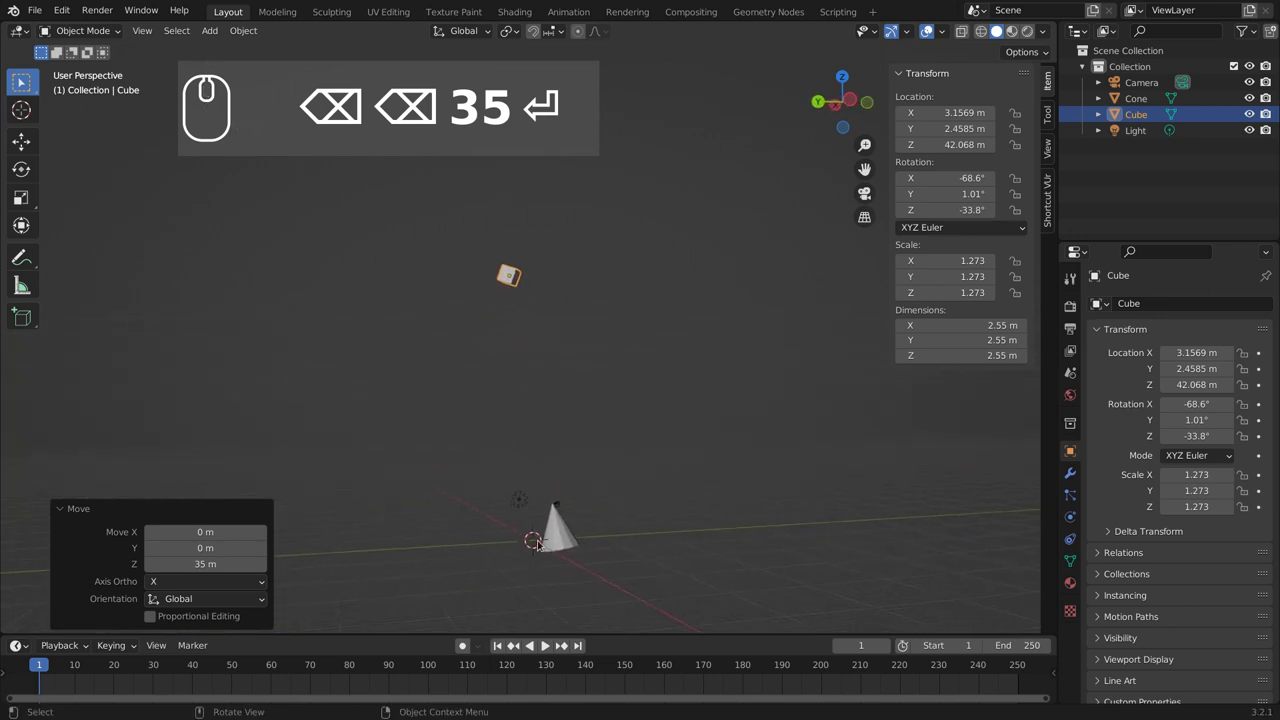
pyautogui.press('g')
pyautogui.click(553, 489)
# Step: Start moving the cube 12 m along the Z axis
pyautogui.press('g')
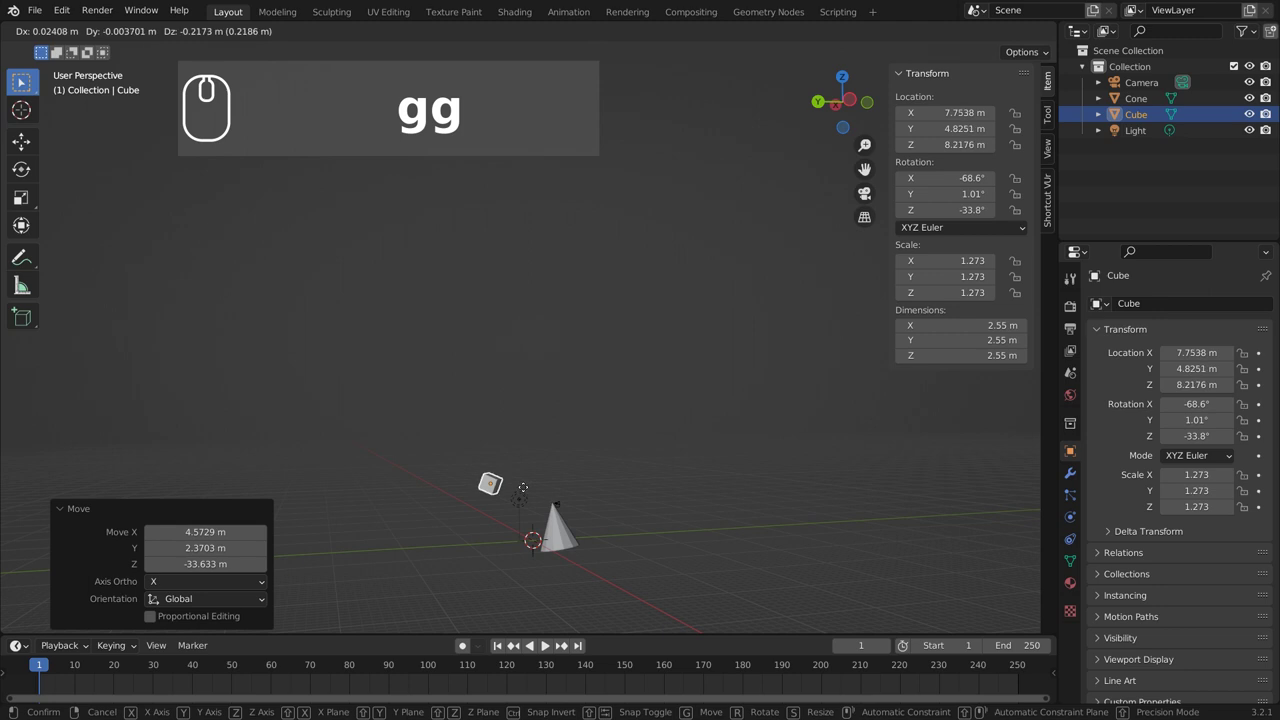
pyautogui.press('z')
pyautogui.press('1')
pyautogui.press('2')
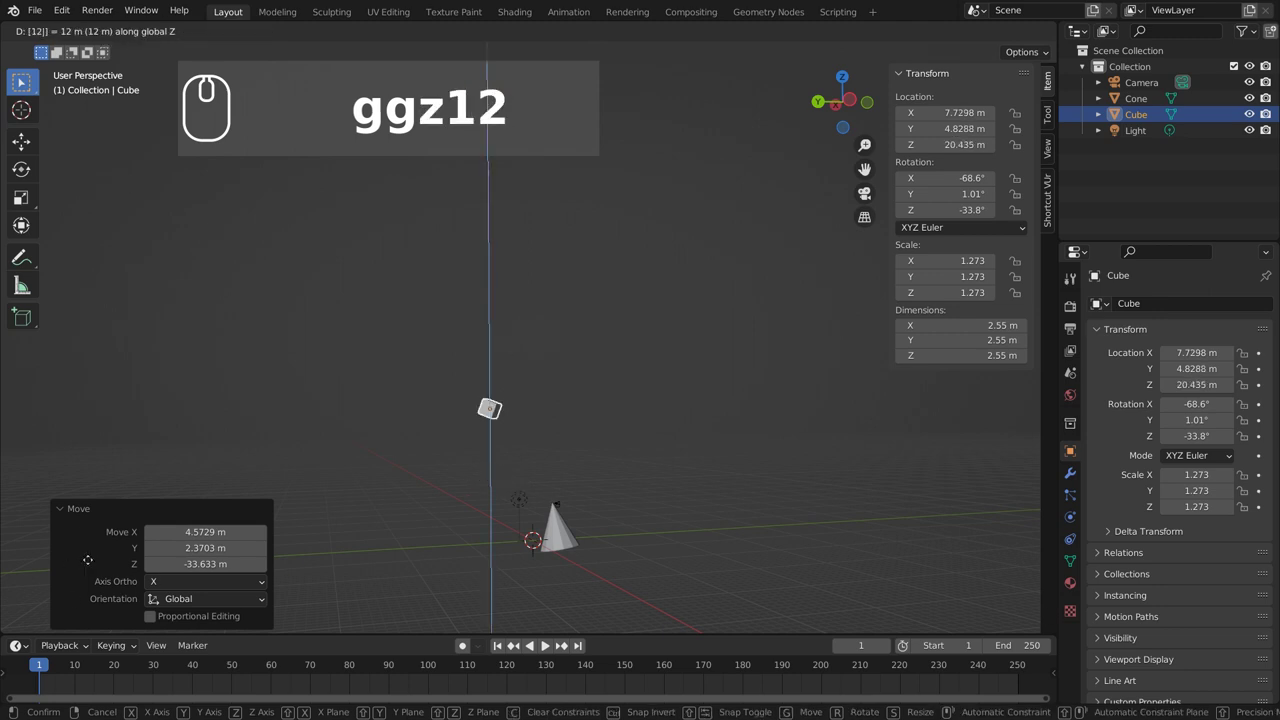
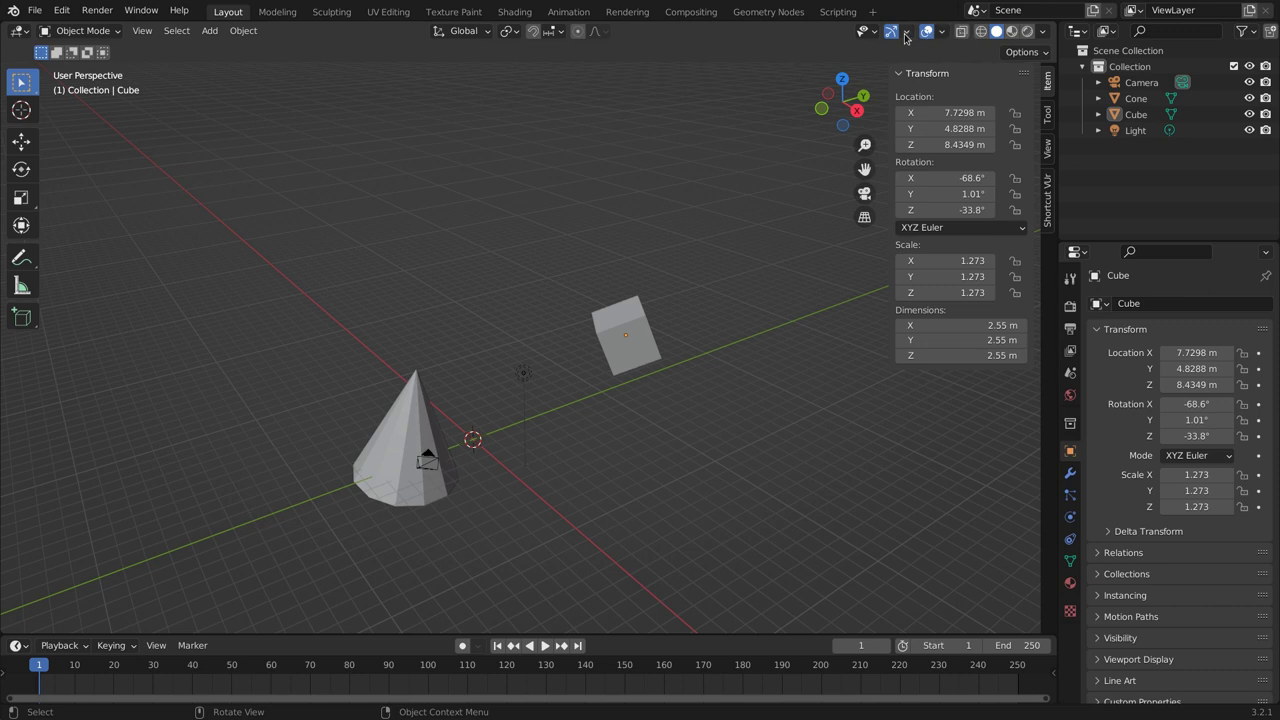
# Step: Toggle the X, Y and Z floor axis guides in the Viewport Overlays popover
pyautogui.click(911, 37)
pyautogui.click(911, 37)
pyautogui.click(953, 36)
pyautogui.click(1039, 111)
pyautogui.click(1039, 111)
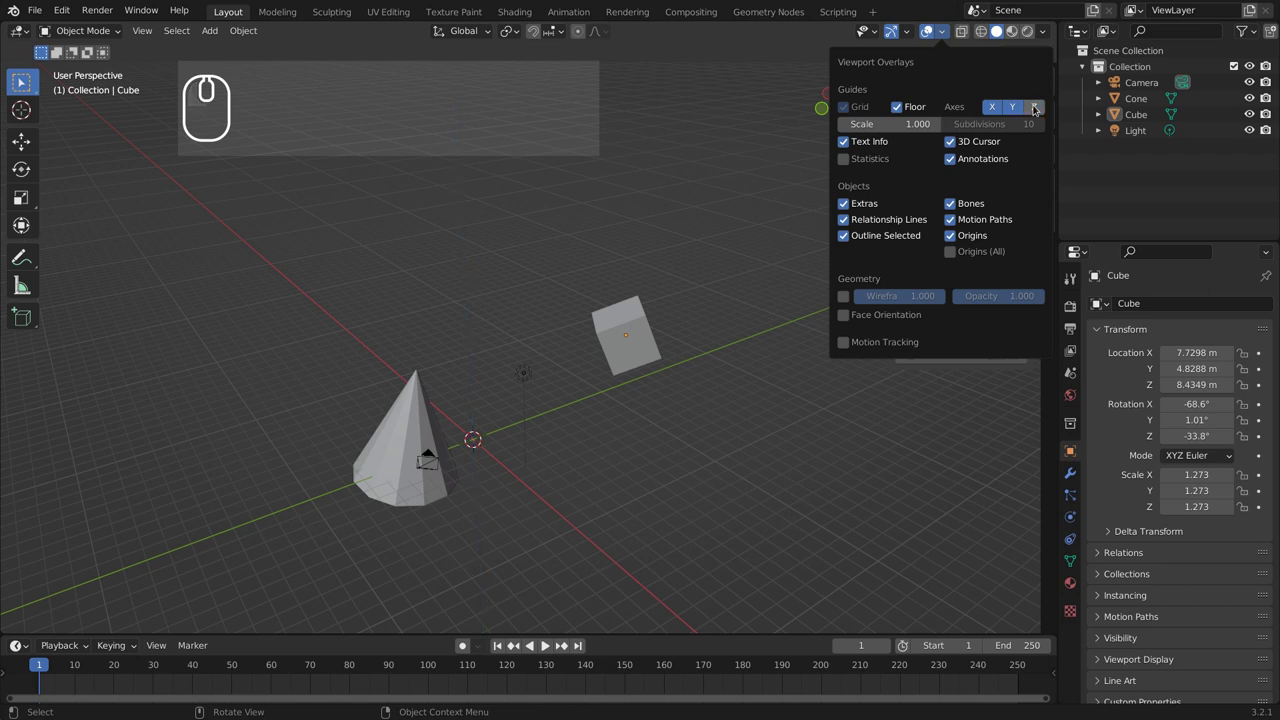
pyautogui.click(952, 38)
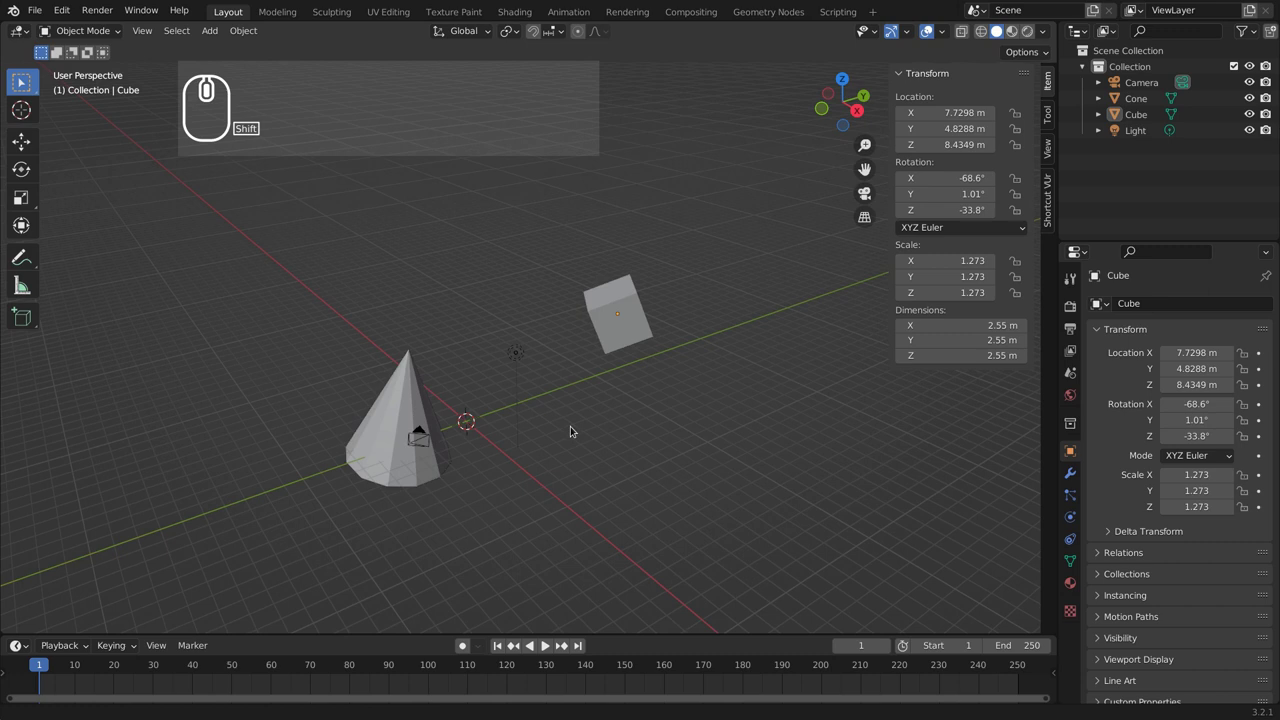
# Step: Orbit to a lower angle and switch the viewport to wireframe shading
pyautogui.moveTo(589, 463); pyautogui.dragTo(451, 404)
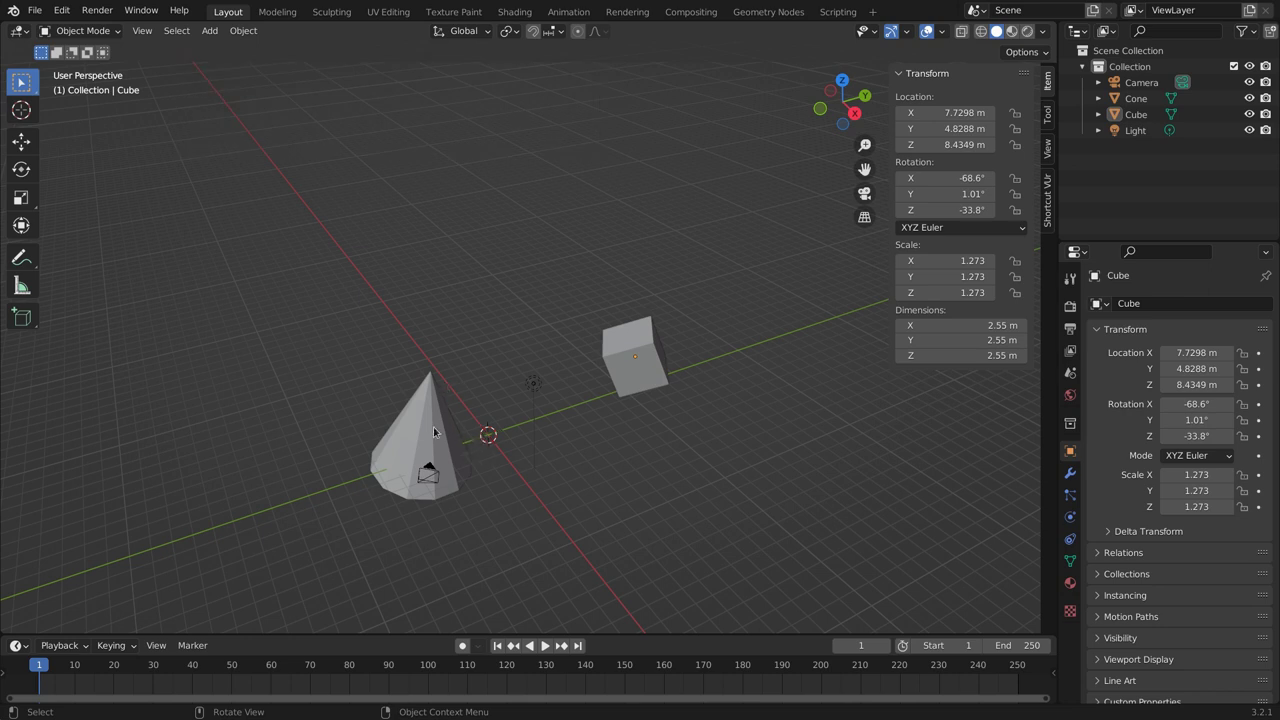
pyautogui.middleClick(444, 447)
pyautogui.moveTo(441, 396); pyautogui.dragTo(457, 462)
pyautogui.moveTo(427, 397); pyautogui.dragTo(603, 442)
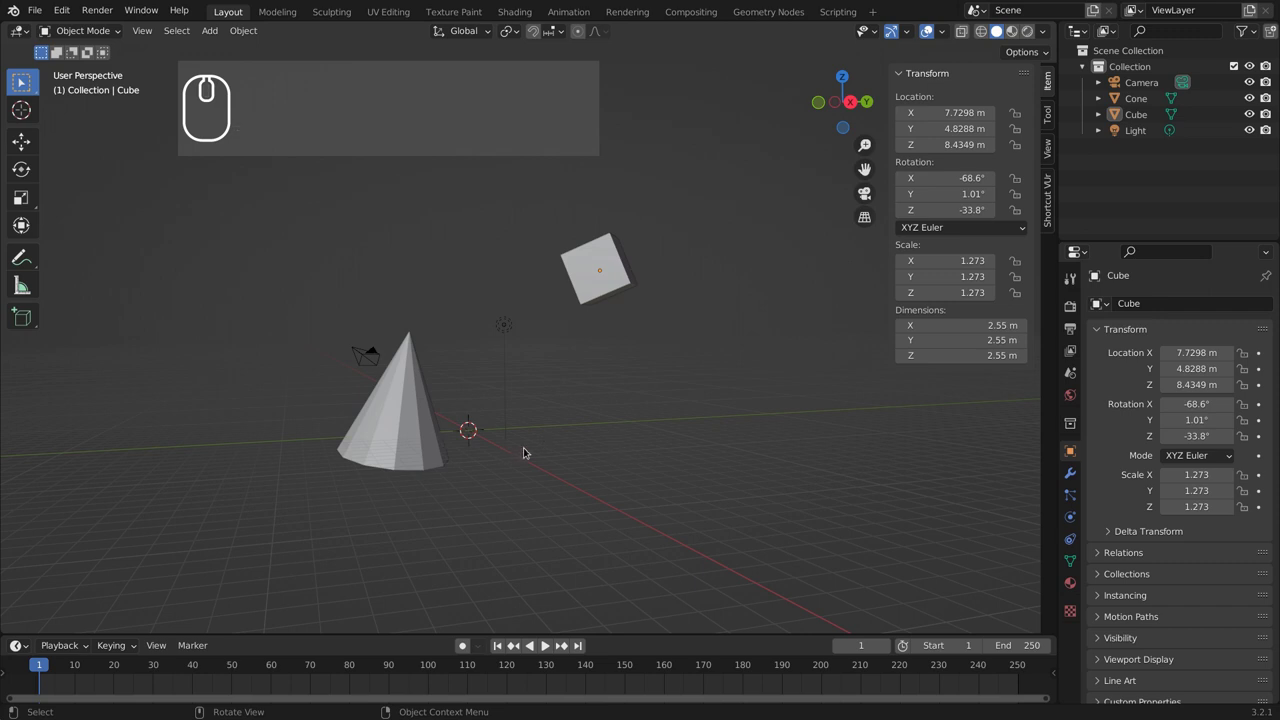
pyautogui.press('<')
pyautogui.press('z')
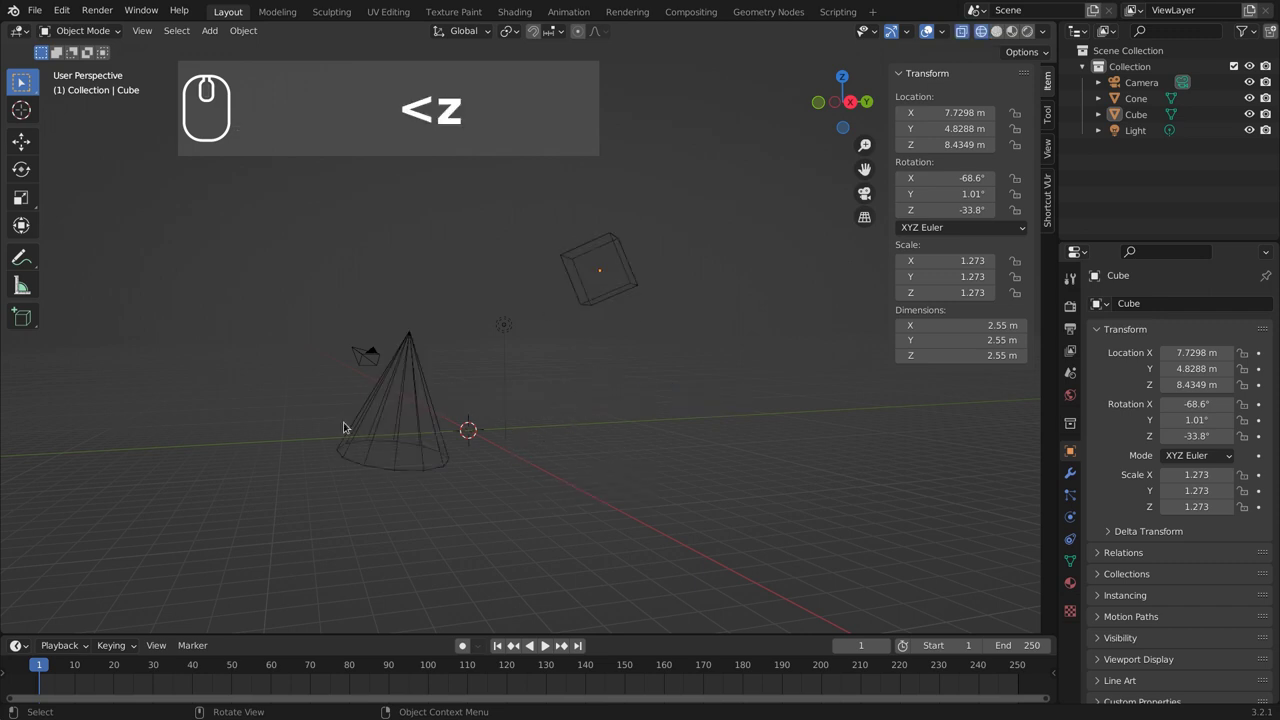
# Step: Select the cone, then the cube, in the wireframe view
pyautogui.click(431, 414)
pyautogui.moveTo(438, 404); pyautogui.dragTo(481, 420)
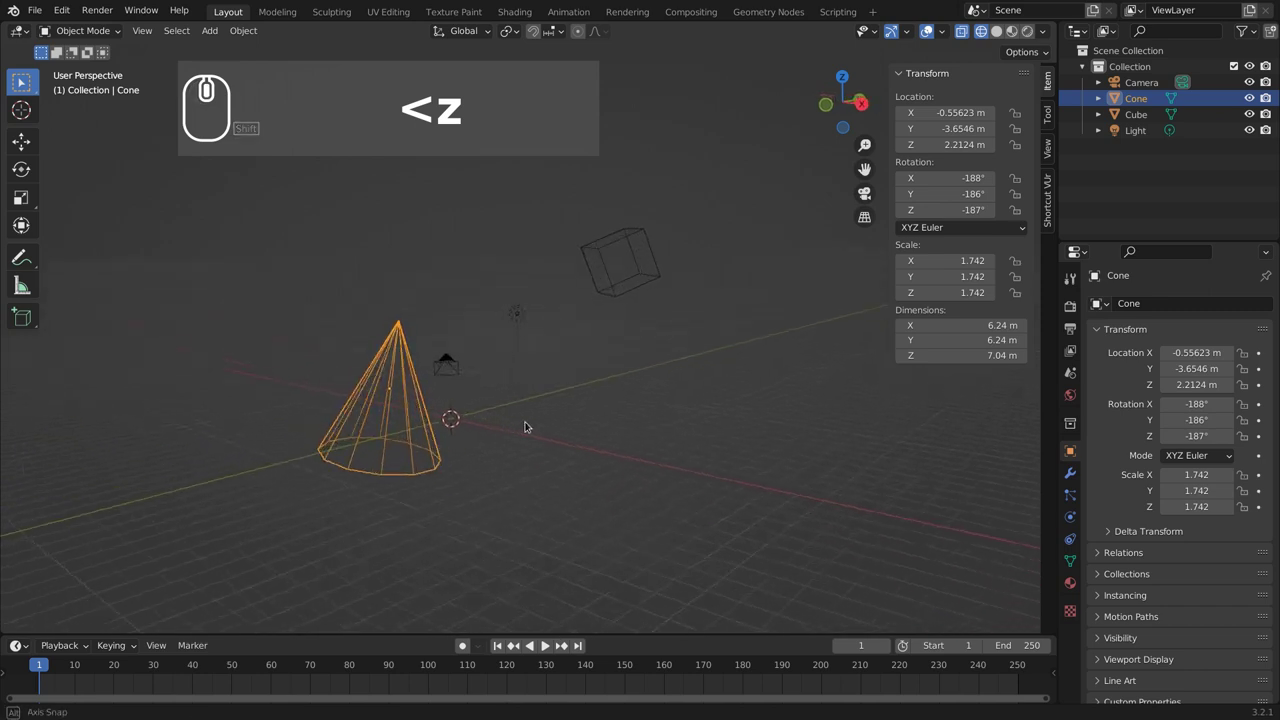
pyautogui.moveTo(571, 373); pyautogui.dragTo(623, 292)
pyautogui.click(624, 293)
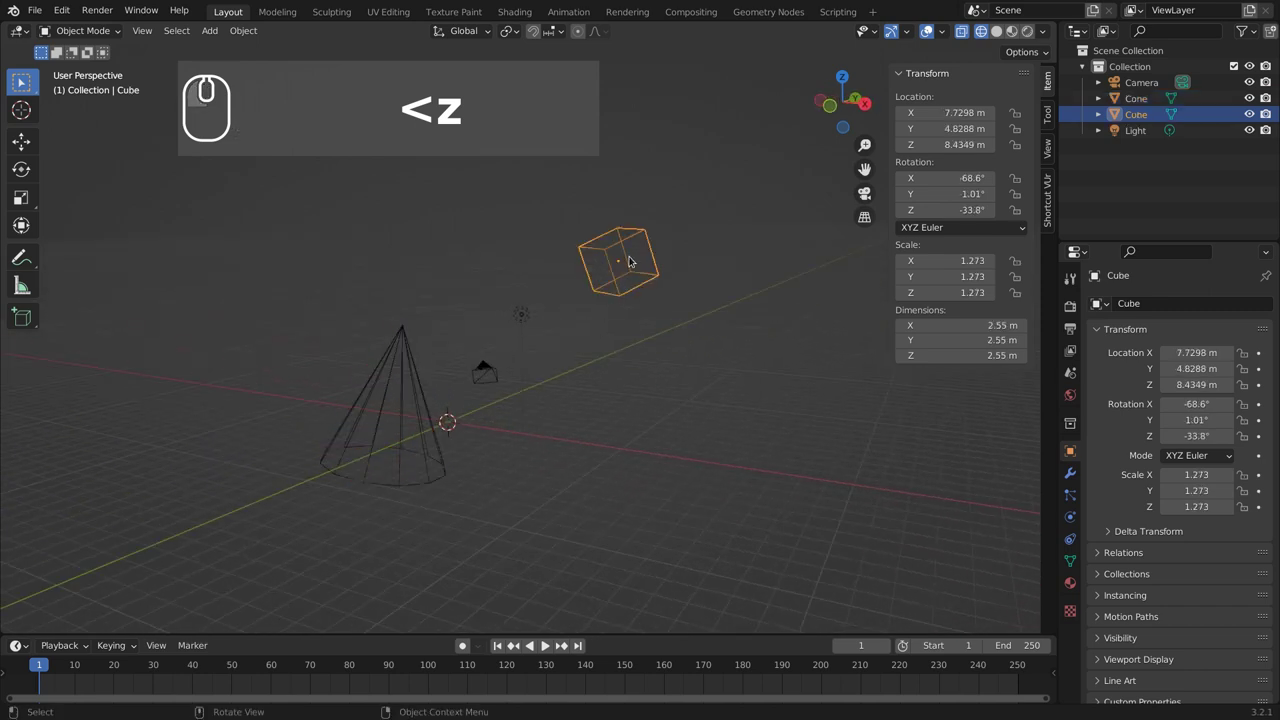
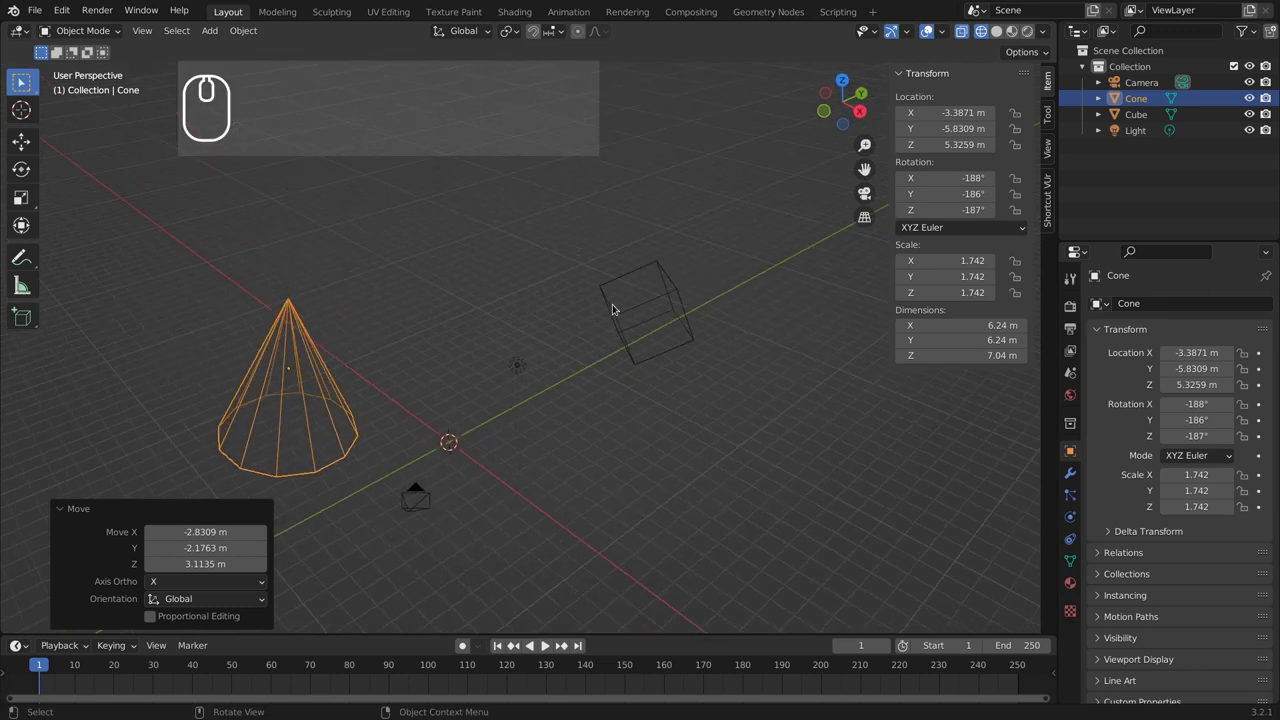
# Step: Switch the scene back to solid shading and select the cube beside the moved cone
pyautogui.moveTo(603, 360); pyautogui.dragTo(538, 452)
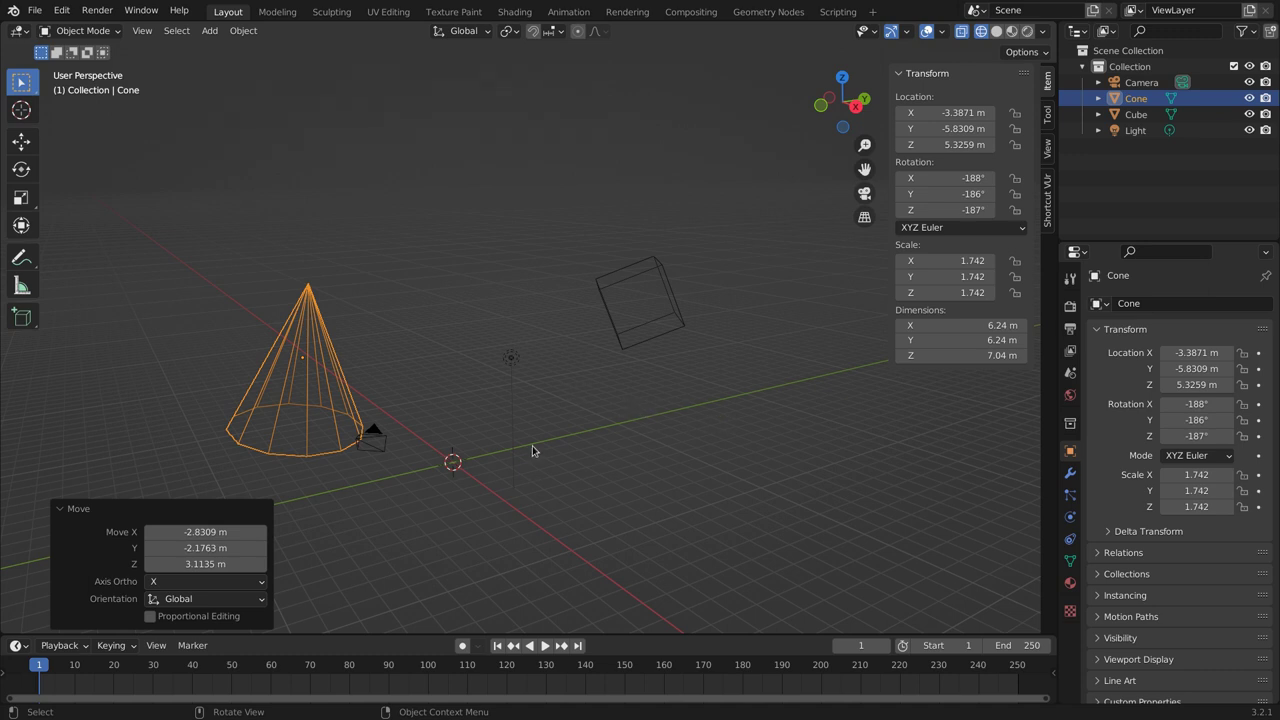
pyautogui.press('z')
pyautogui.click(653, 325)
pyautogui.moveTo(633, 407); pyautogui.dragTo(659, 433)
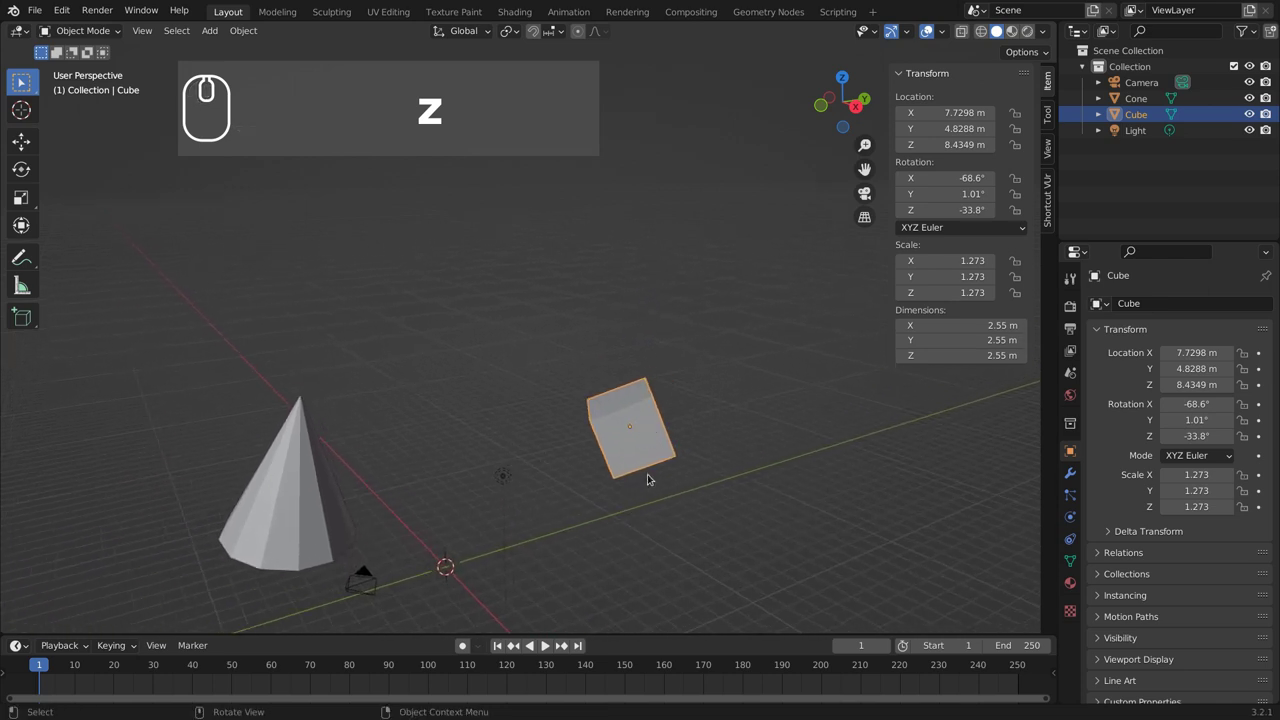
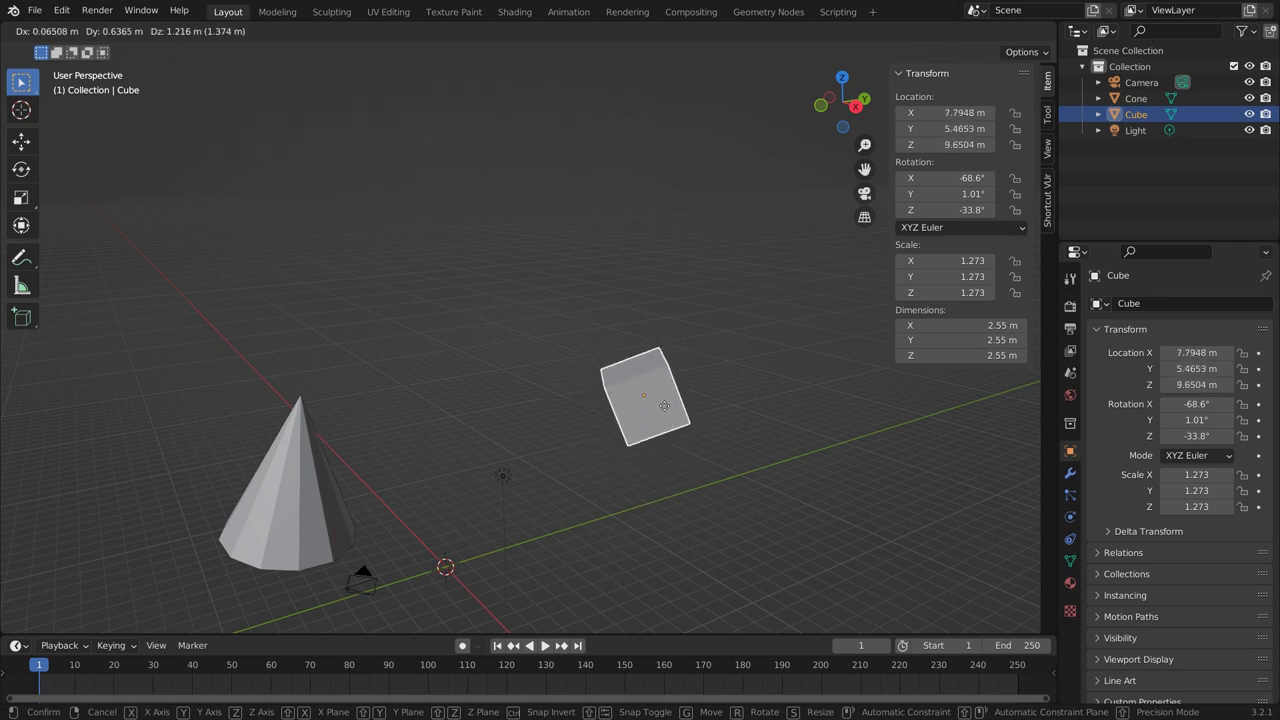
pyautogui.press('z')
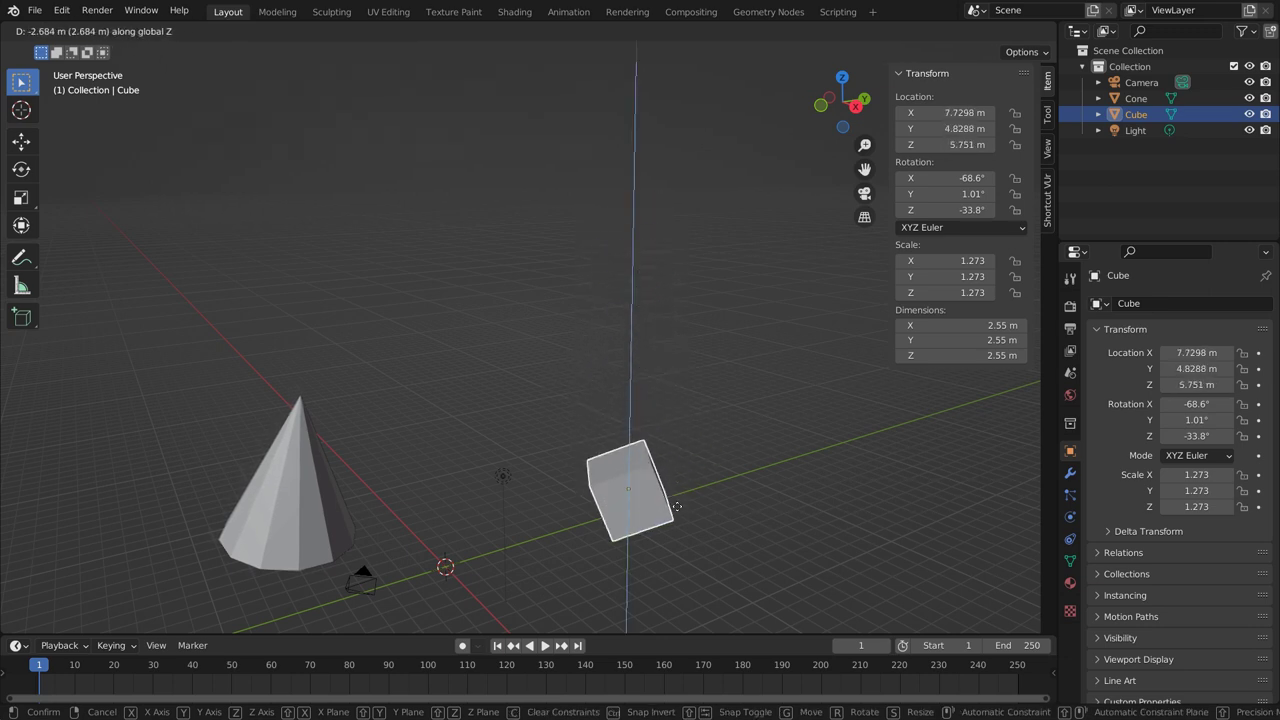
pyautogui.press('z')
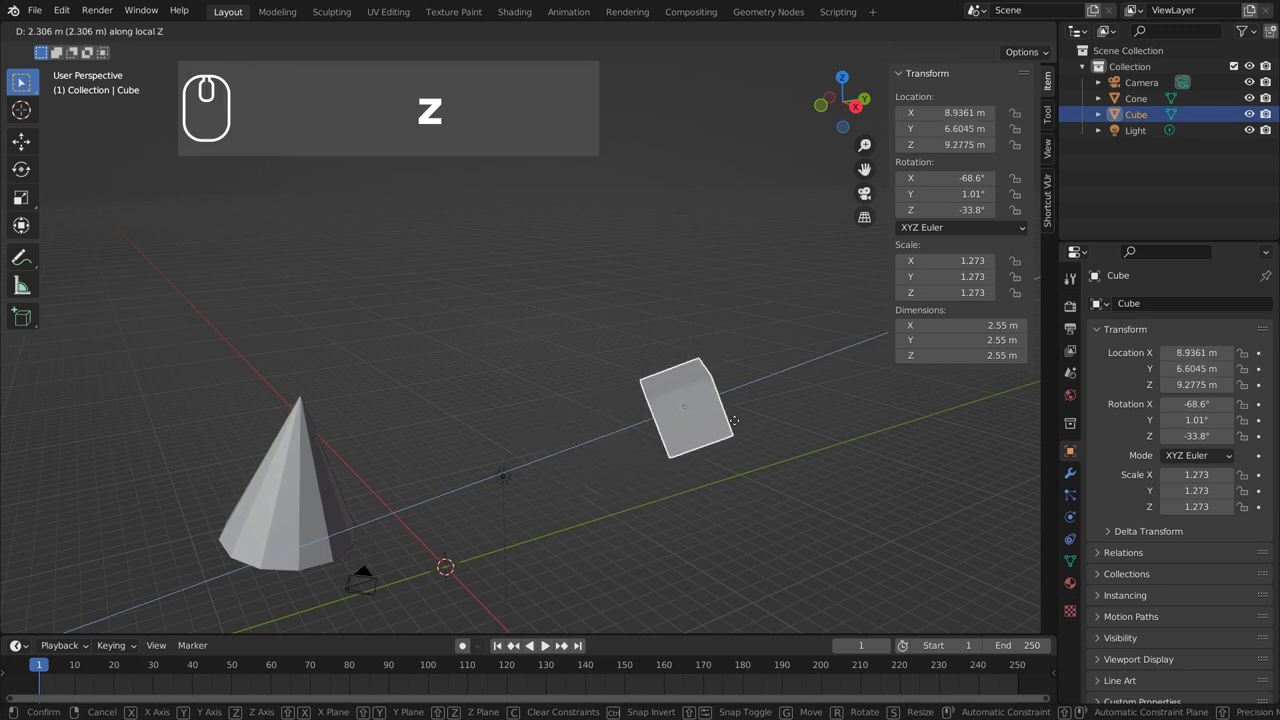
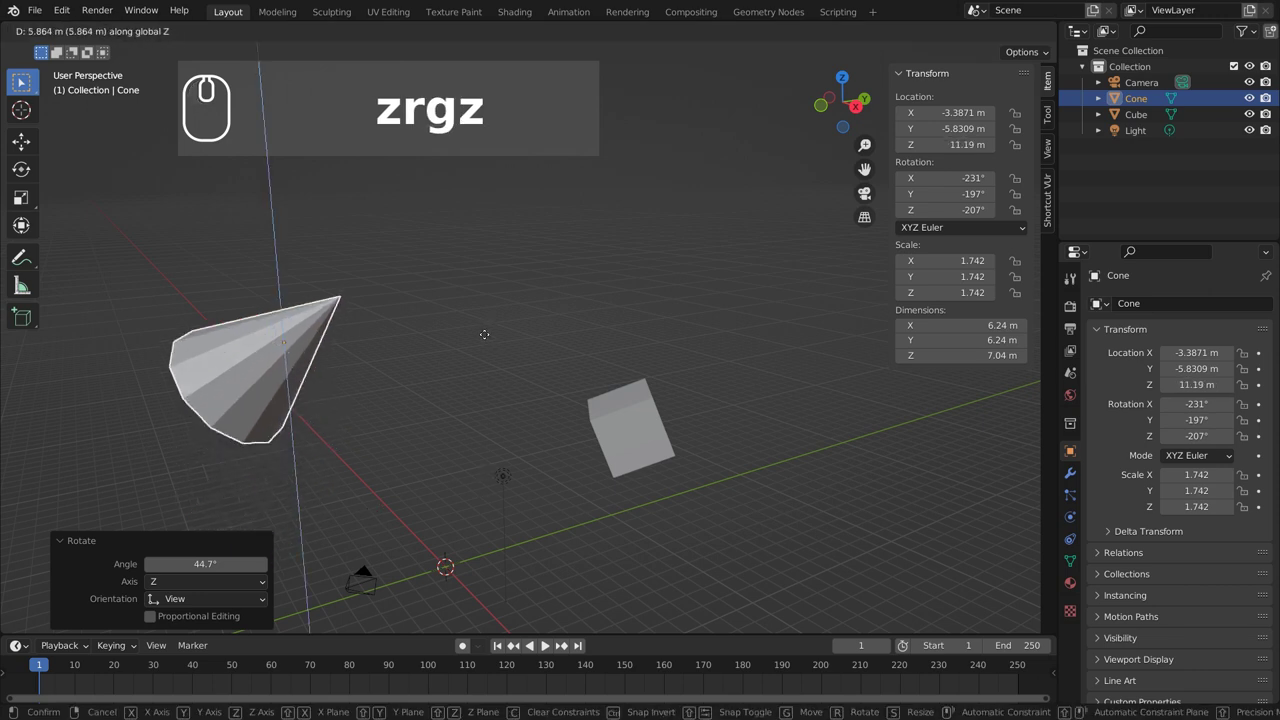
# Step: Finish tipping the cone onto its side, constrained to Z, and confirm its placement
pyautogui.write('z')
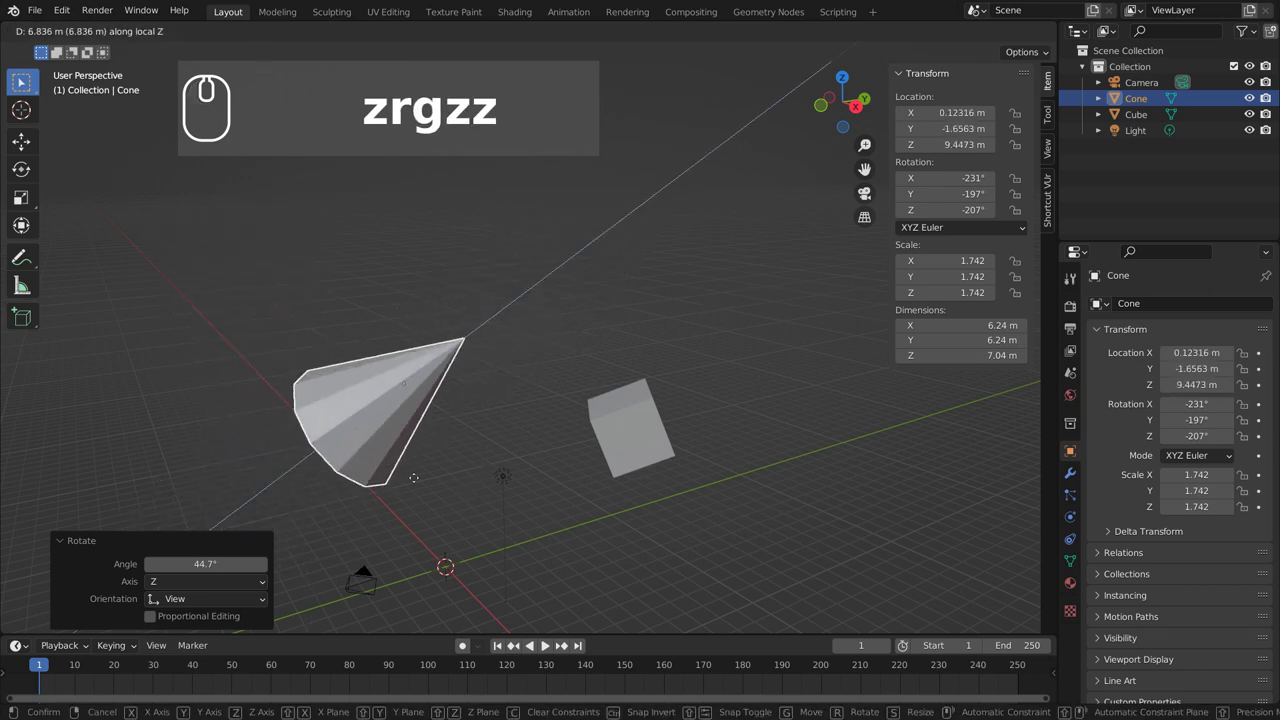
pyautogui.click(654, 377)
pyautogui.moveTo(540, 491); pyautogui.dragTo(600, 475)
pyautogui.click(600, 475)
pyautogui.middleClick(600, 497)
# Step: Slide the cone about 10.52 m along its local X axis (G X X) to sit right of the cube
pyautogui.write('gxx')
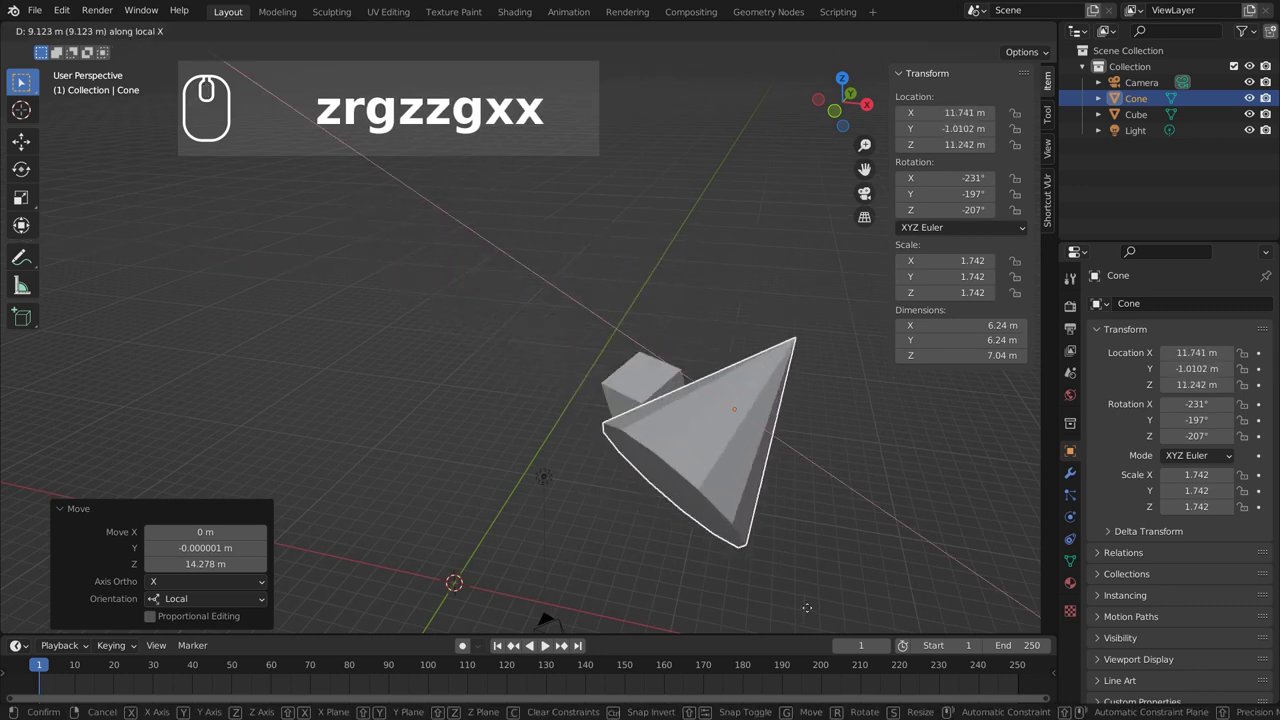
pyautogui.moveTo(839, 611); pyautogui.dragTo(604, 460)
pyautogui.moveTo(615, 442); pyautogui.dragTo(708, 481)
pyautogui.moveTo(717, 477); pyautogui.dragTo(522, 491)
pyautogui.scroll(-3)
pyautogui.middleClick(515, 485)
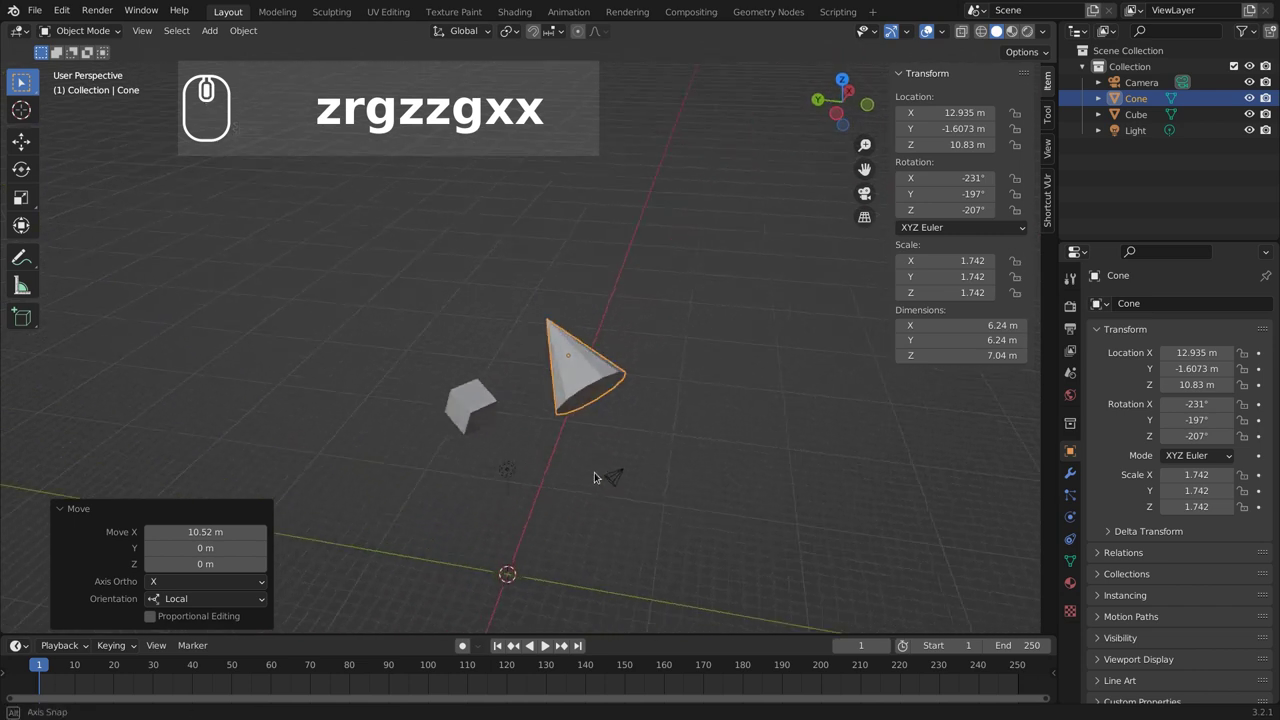
pyautogui.middleClick(553, 525)
pyautogui.moveTo(532, 485); pyautogui.dragTo(569, 358)
pyautogui.scroll(3)
pyautogui.moveTo(604, 369); pyautogui.dragTo(581, 377)
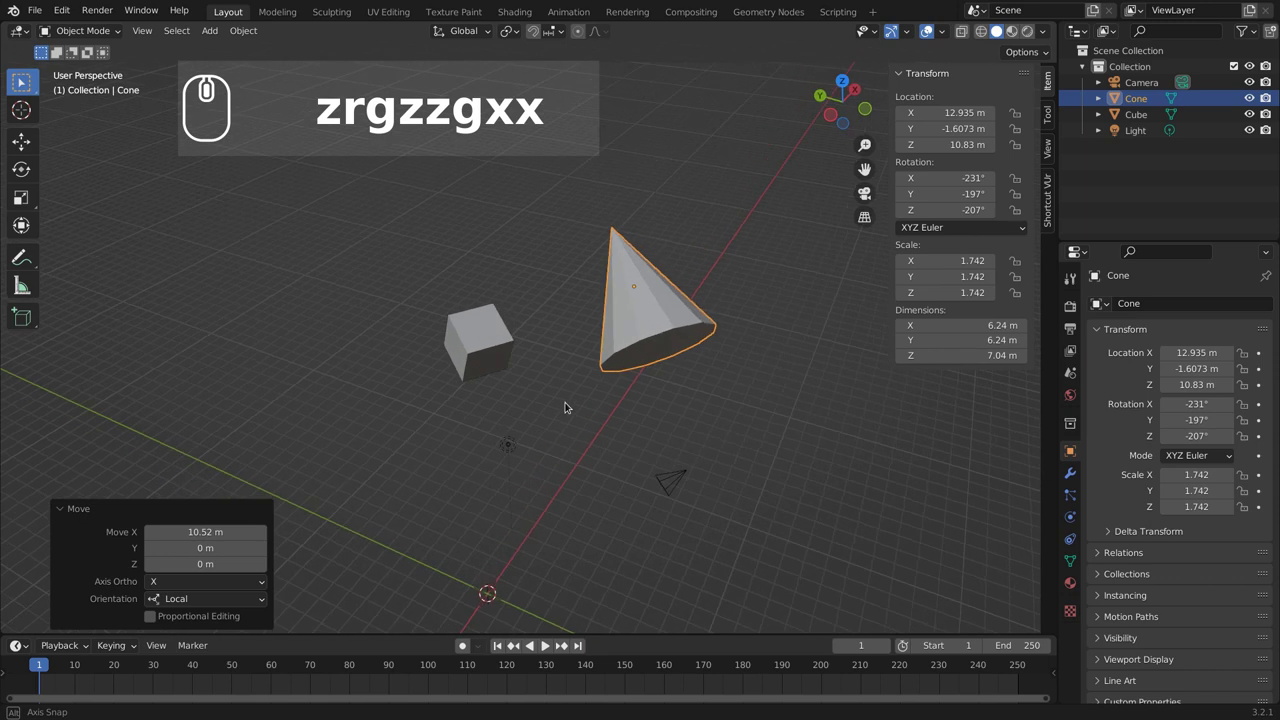
pyautogui.moveTo(554, 387); pyautogui.dragTo(658, 337)
pyautogui.click(658, 337)
# Step: Try a Z rotation on the cone, cancel it, then nudge it with further G/R moves and confirm
pyautogui.write('rz')
pyautogui.write('z')
pyautogui.rightClick(584, 297)
pyautogui.write('zrgzzgxxrzz')
pyautogui.click(491, 41)
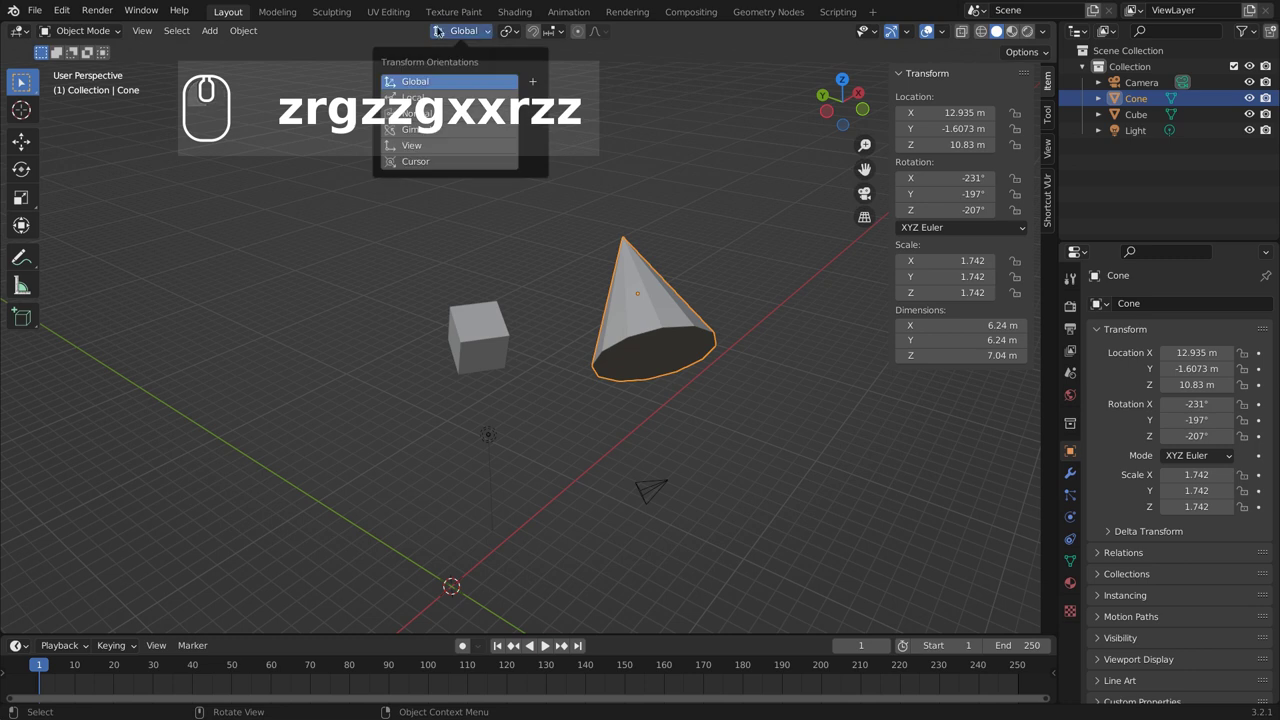
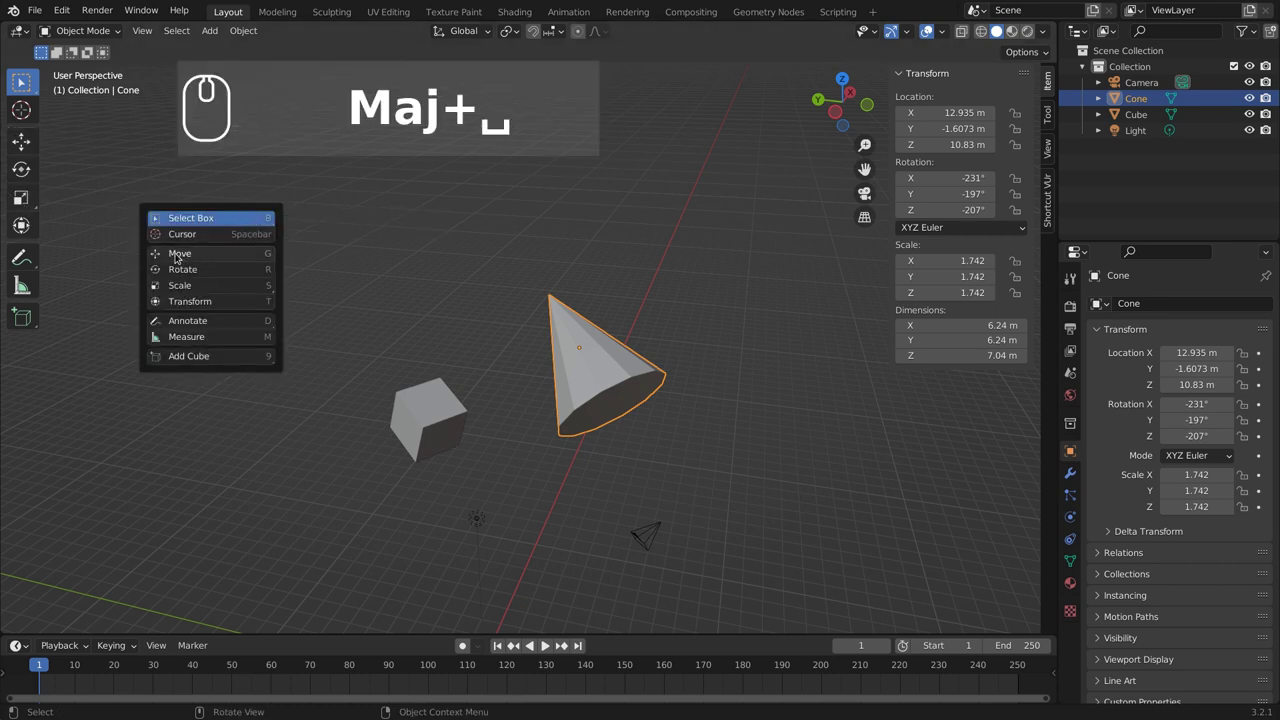
# Step: Drag the cone out along global X to about 16.07 m with the Move gizmo, then pick the Cursor tool
pyautogui.click(181, 259)
pyautogui.click(24, 143)
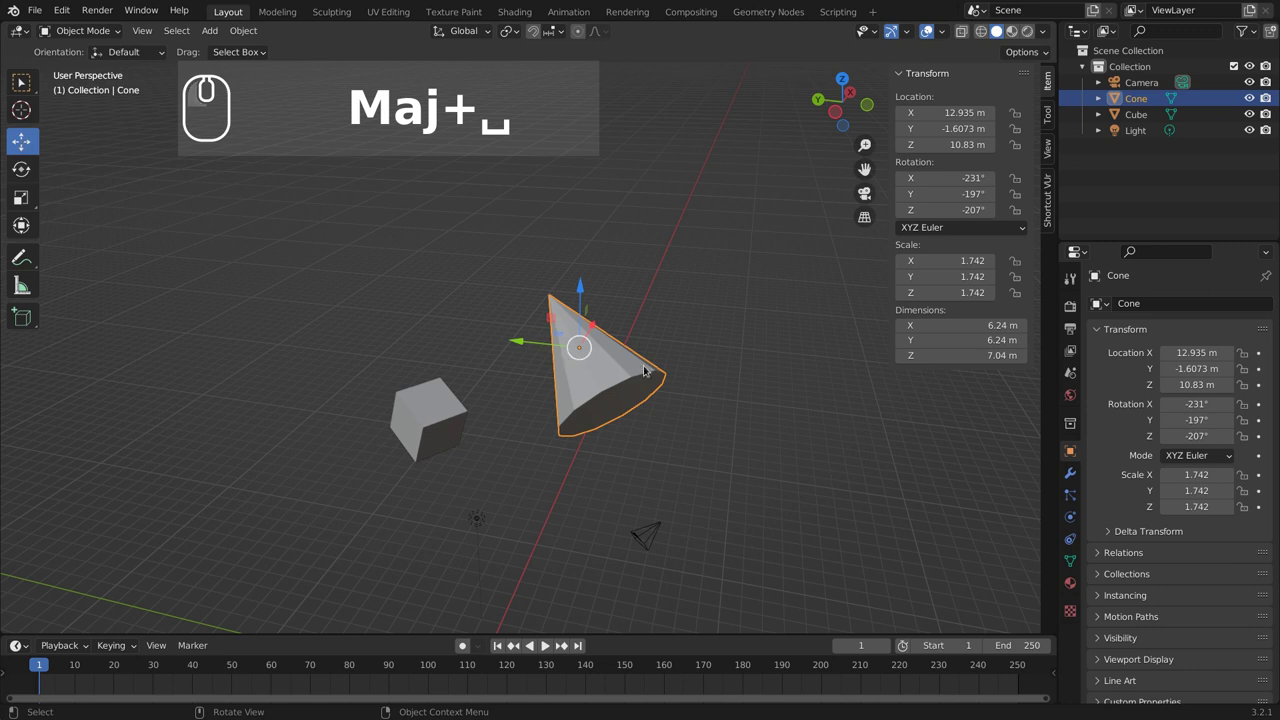
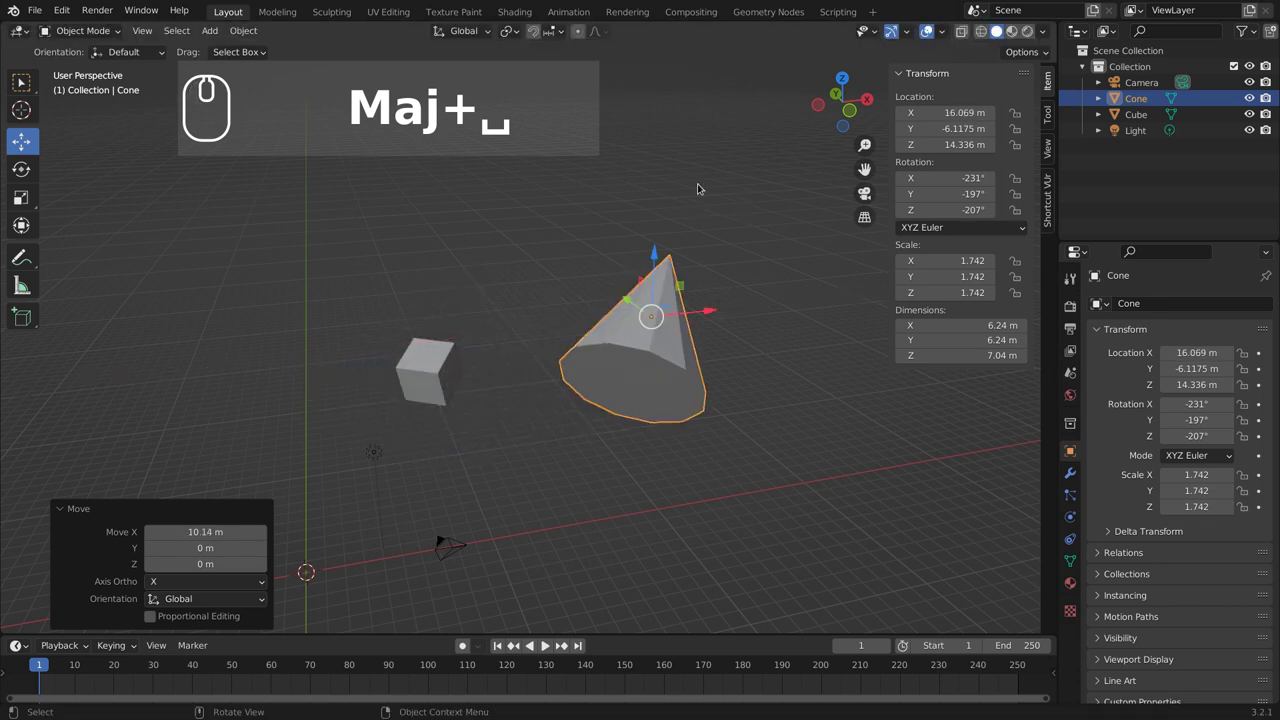
pyautogui.press('shift+space')
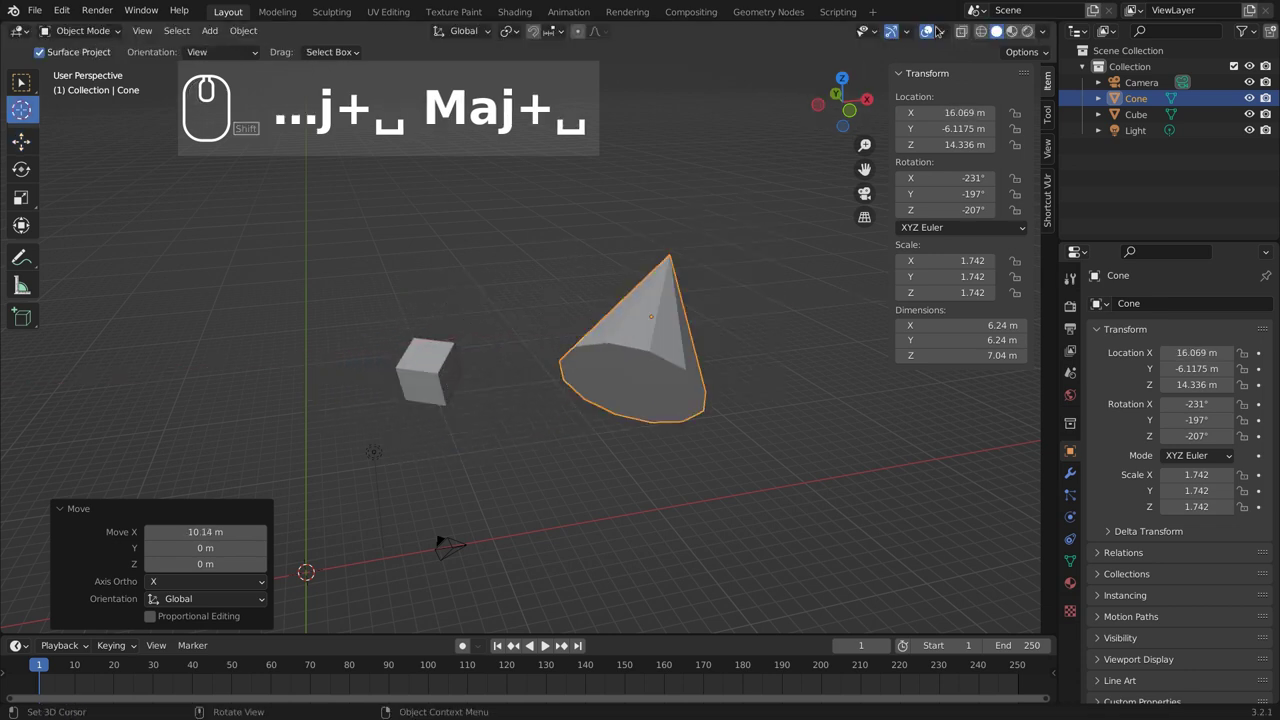
# Step: Enable Move, Rotate and Scale object gizmos in Viewport Gizmos and open the orientation choices
pyautogui.click(946, 34)
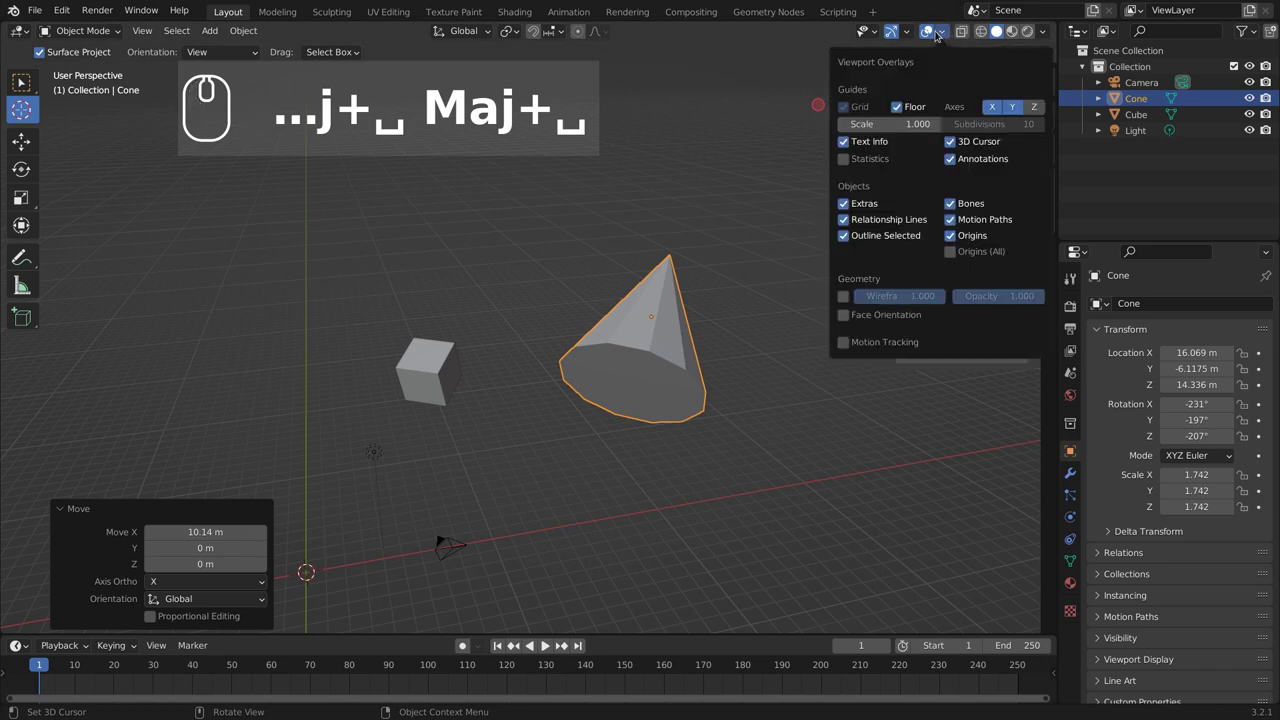
pyautogui.click(917, 29)
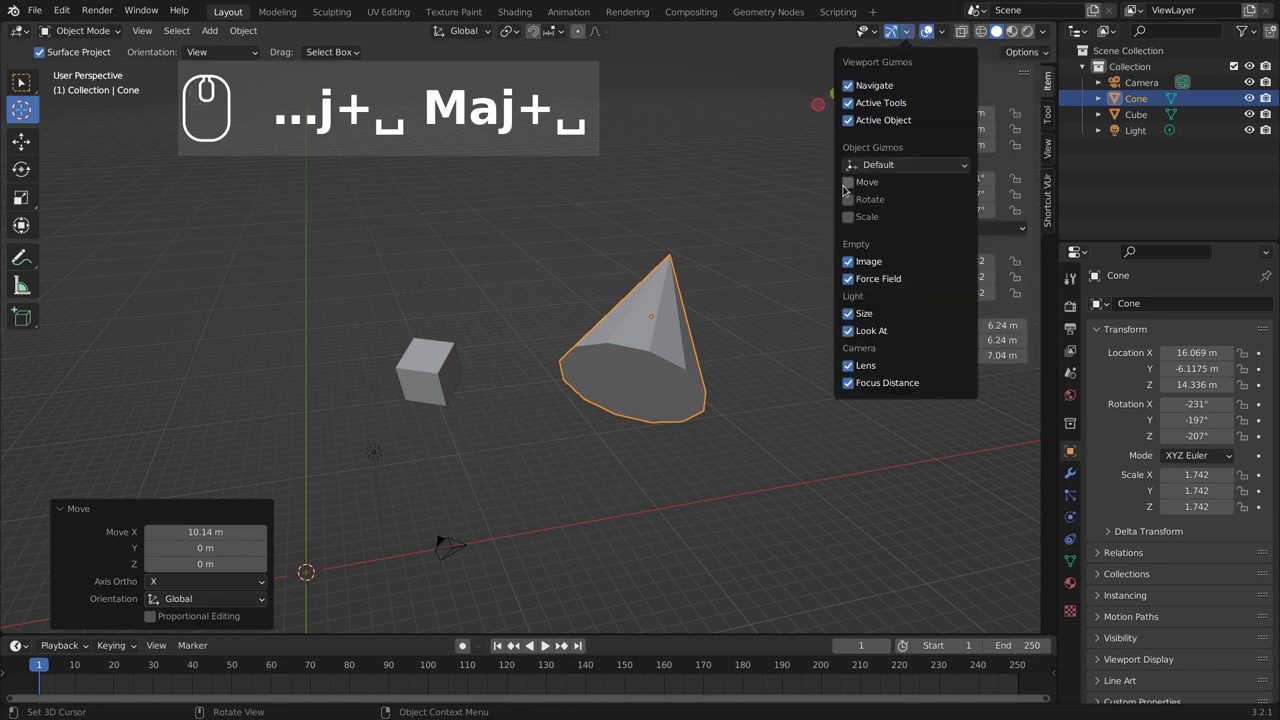
pyautogui.click(847, 187)
pyautogui.click(853, 200)
pyautogui.click(855, 215)
pyautogui.click(917, 30)
pyautogui.click(936, 164)
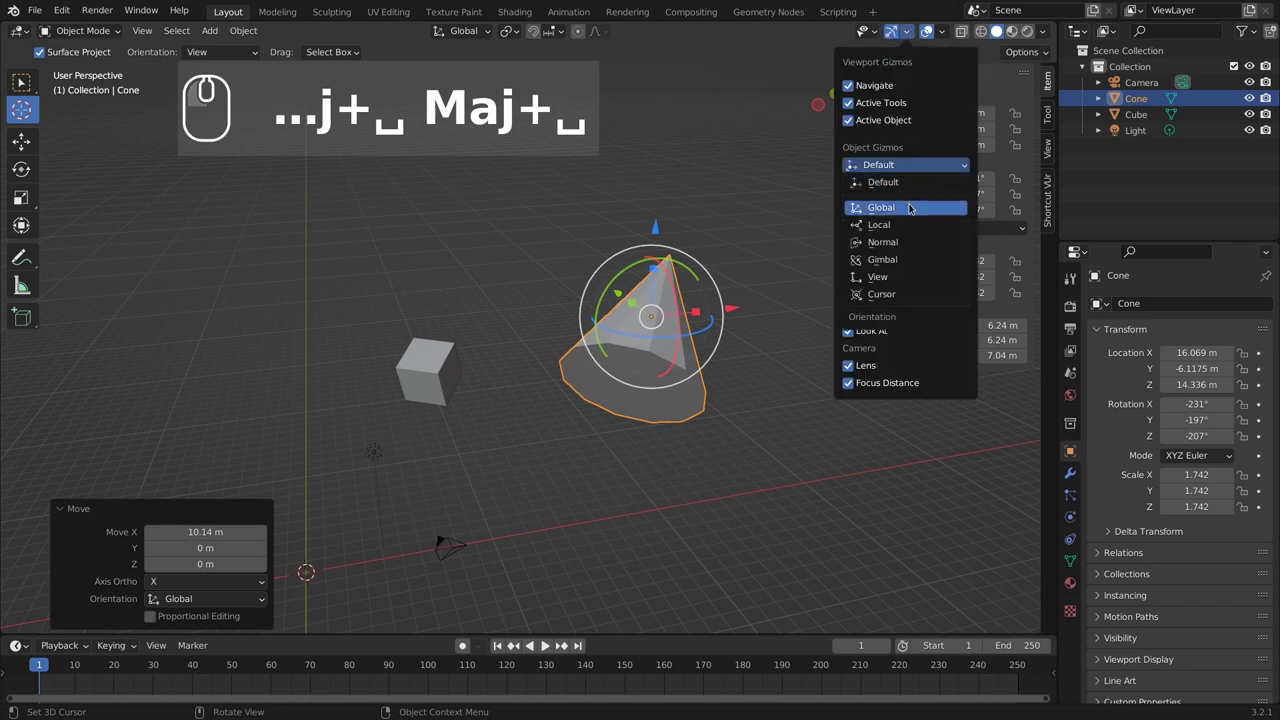
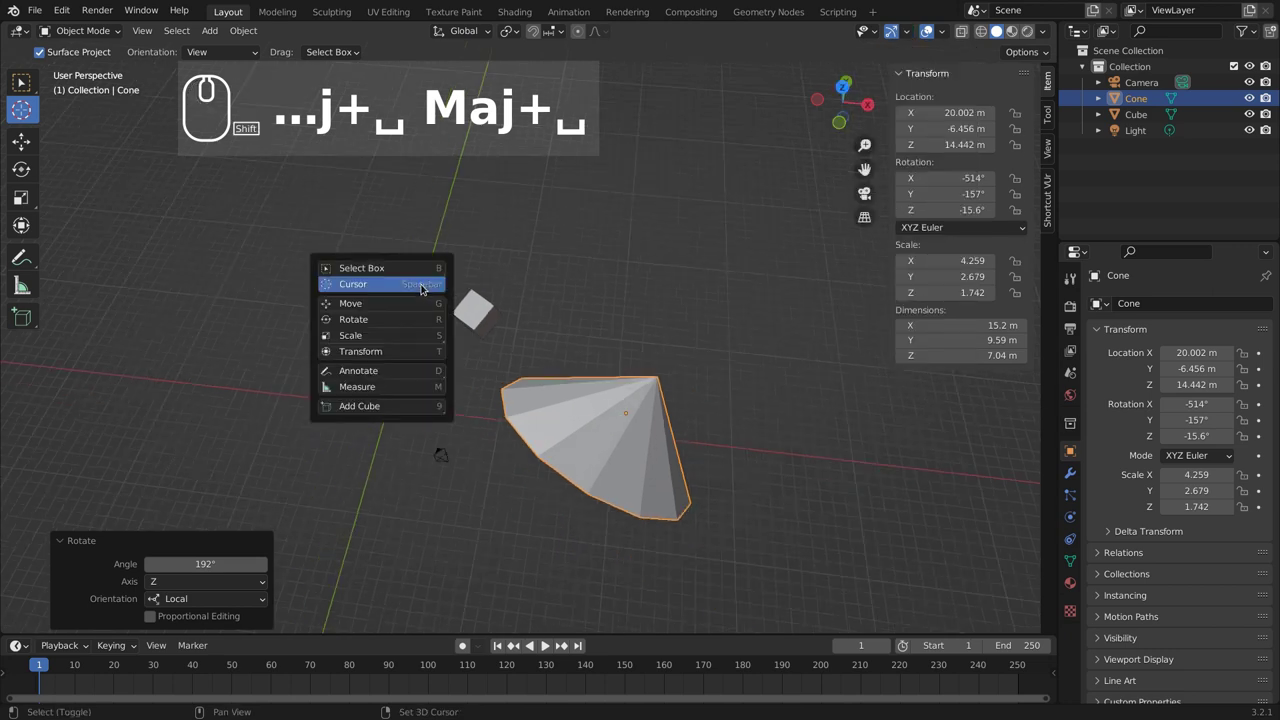
pyautogui.click(411, 275)
pyautogui.middleClick(629, 383)
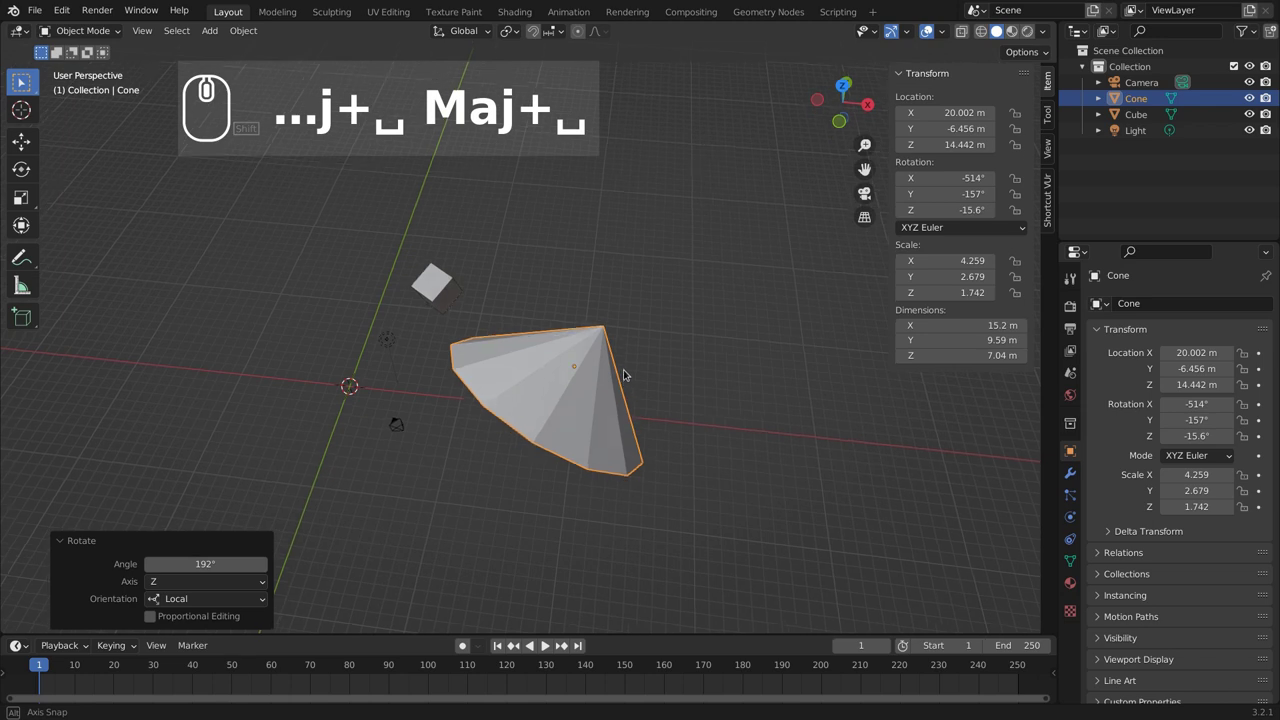
pyautogui.middleClick(696, 362)
pyautogui.press('ctrl+z')
pyautogui.press('ctrl+shift+z')
pyautogui.press('ctrl+z')
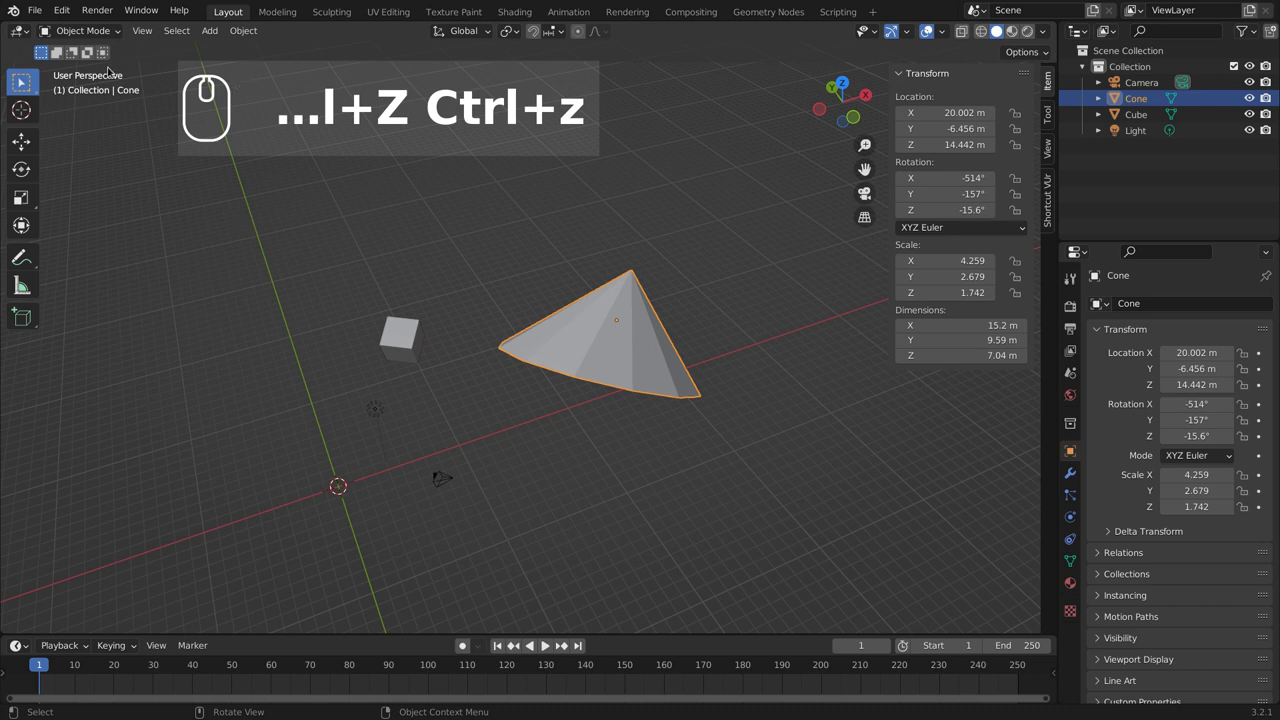
pyautogui.click(68, 13)
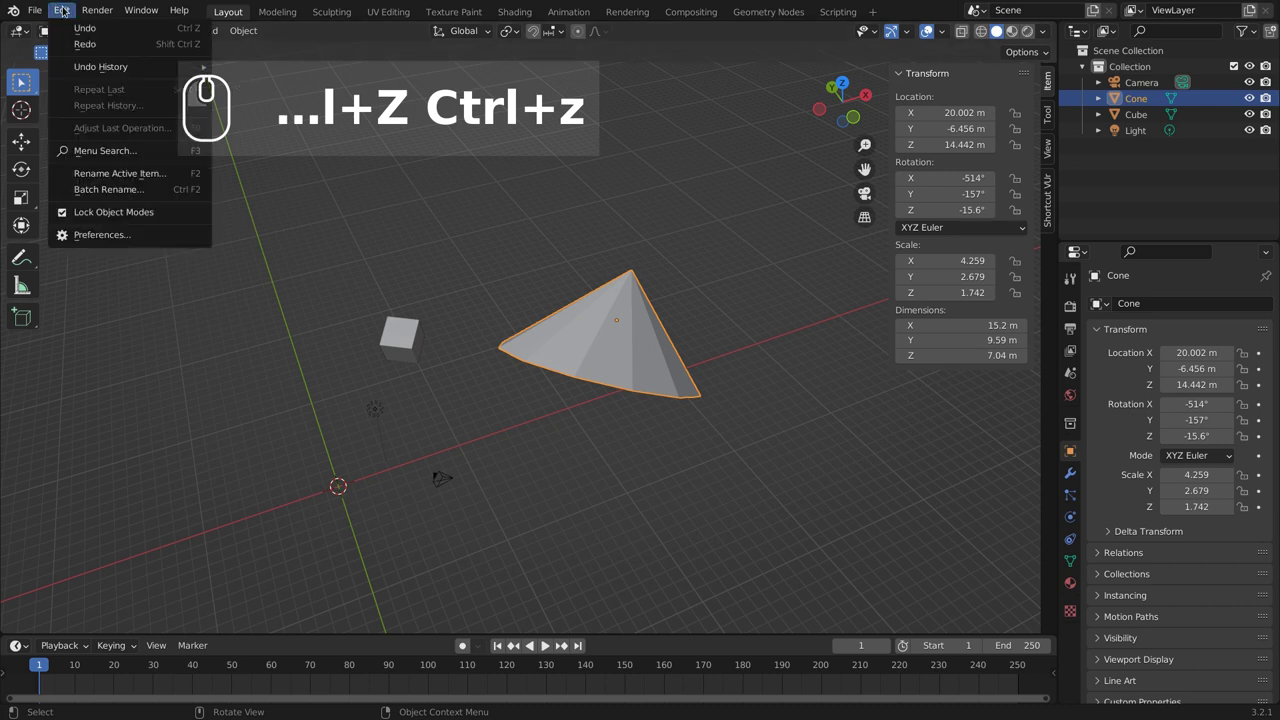
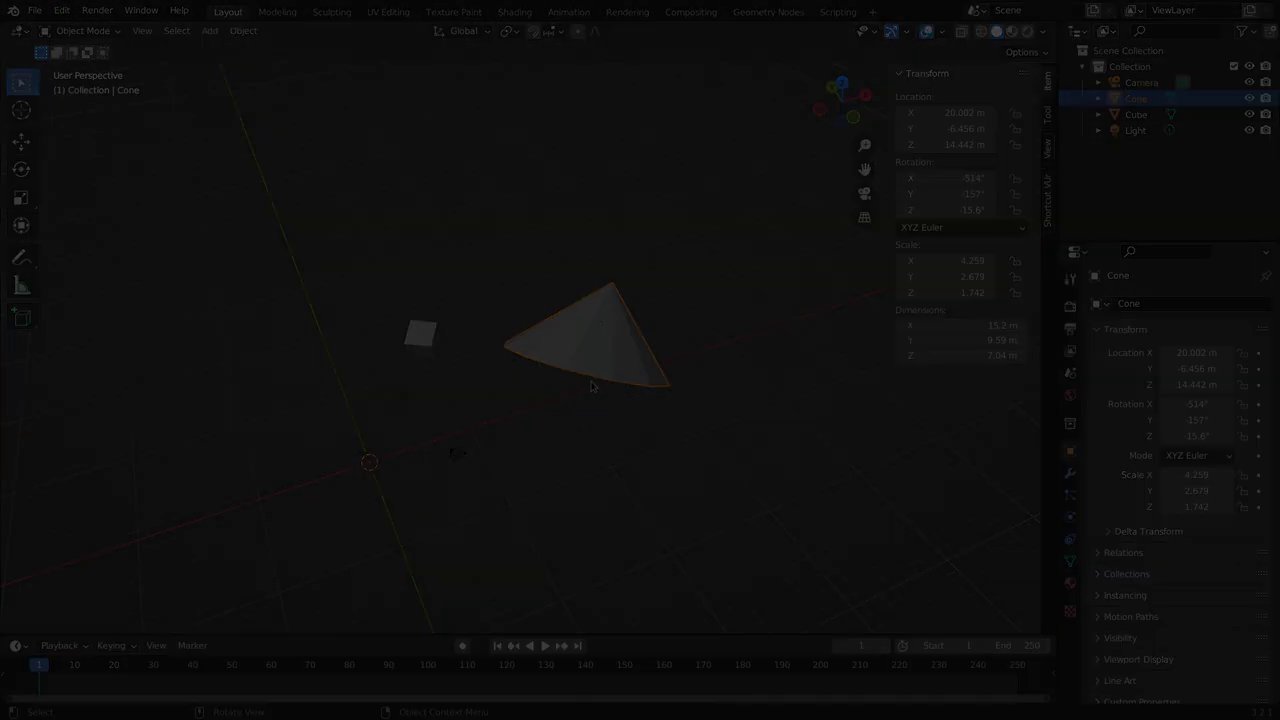
pyautogui.press('Escape')
pyautogui.scroll(3)
pyautogui.scroll(-3)
pyautogui.middleClick(530, 492)
pyautogui.middleClick(548, 420)
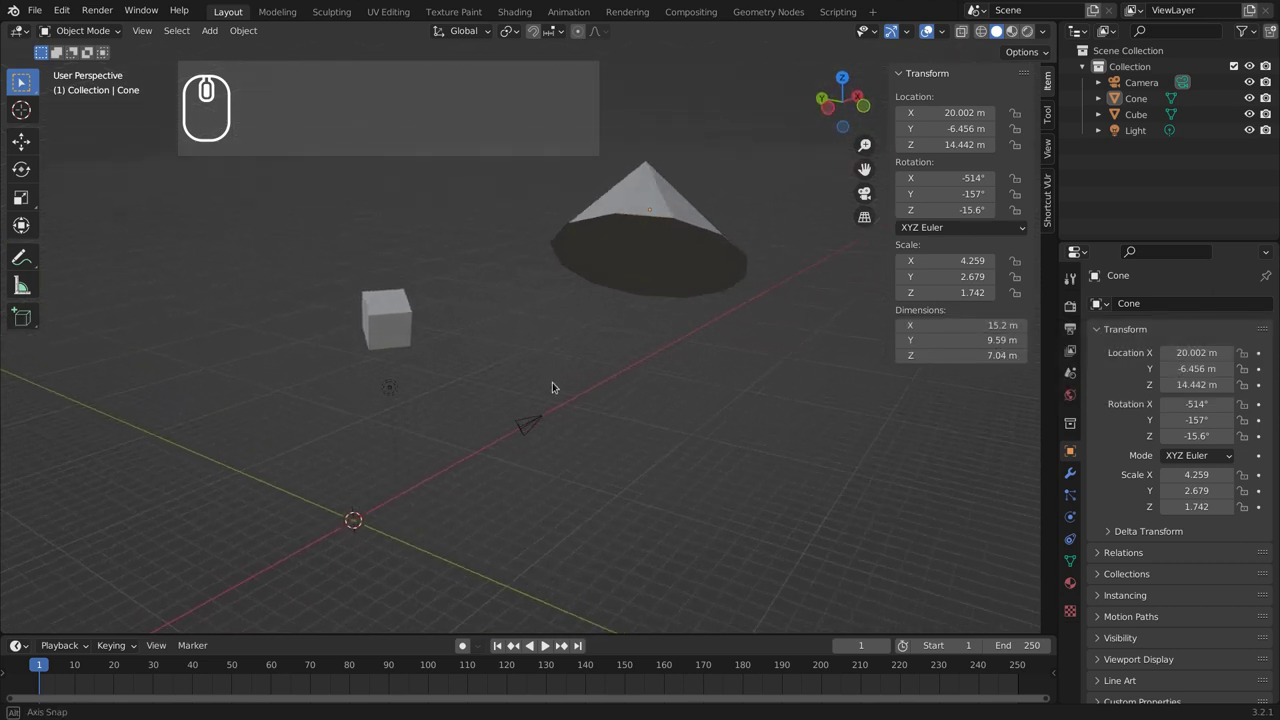
pyautogui.moveTo(555, 381); pyautogui.dragTo(561, 430)
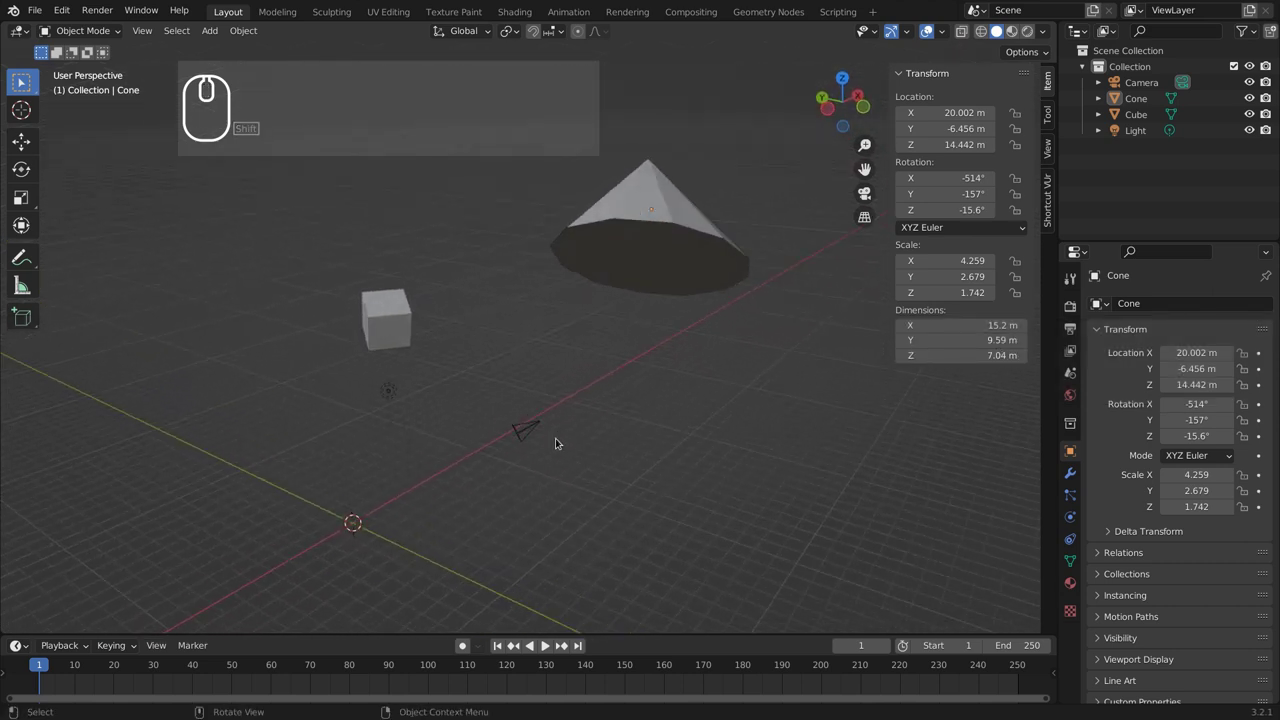
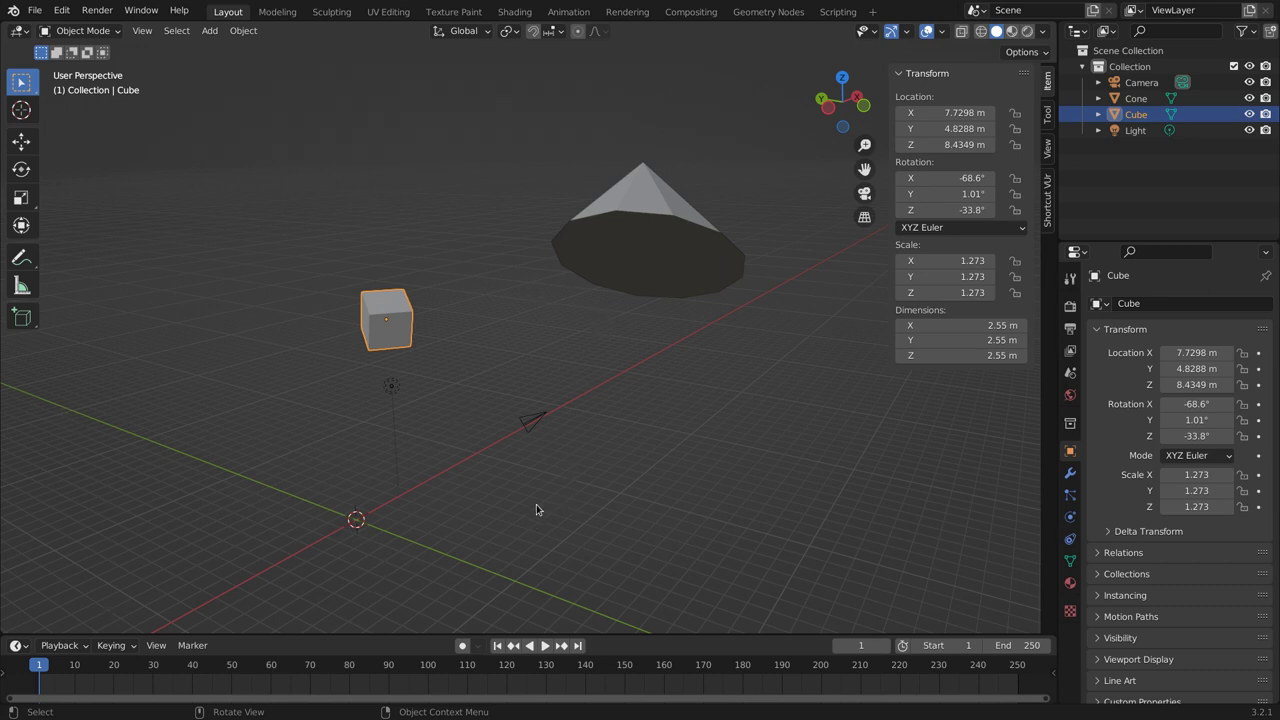
pyautogui.moveTo(707, 435); pyautogui.dragTo(601, 432)
pyautogui.moveTo(601, 431); pyautogui.dragTo(665, 349)
pyautogui.middleClick(632, 301)
pyautogui.press('g')
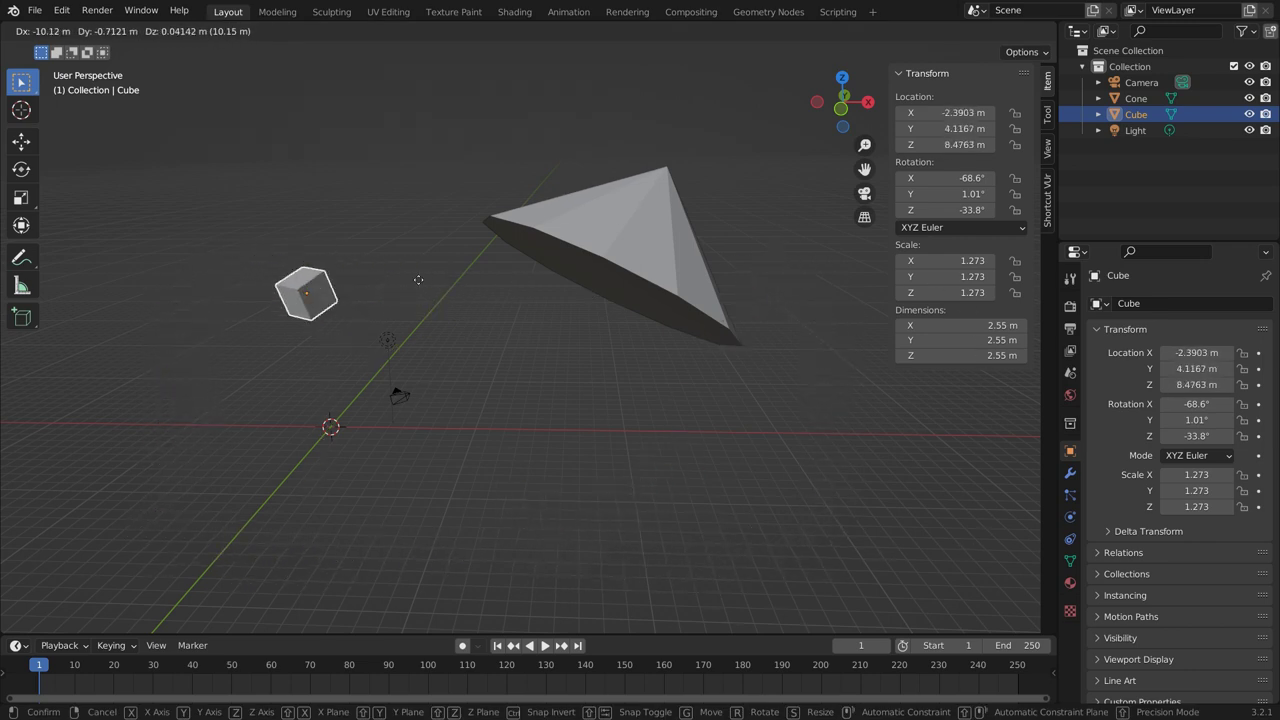
pyautogui.moveTo(922, 443); pyautogui.dragTo(798, 466)
pyautogui.moveTo(829, 466); pyautogui.dragTo(579, 433)
pyautogui.middleClick(603, 424)
pyautogui.press('g')
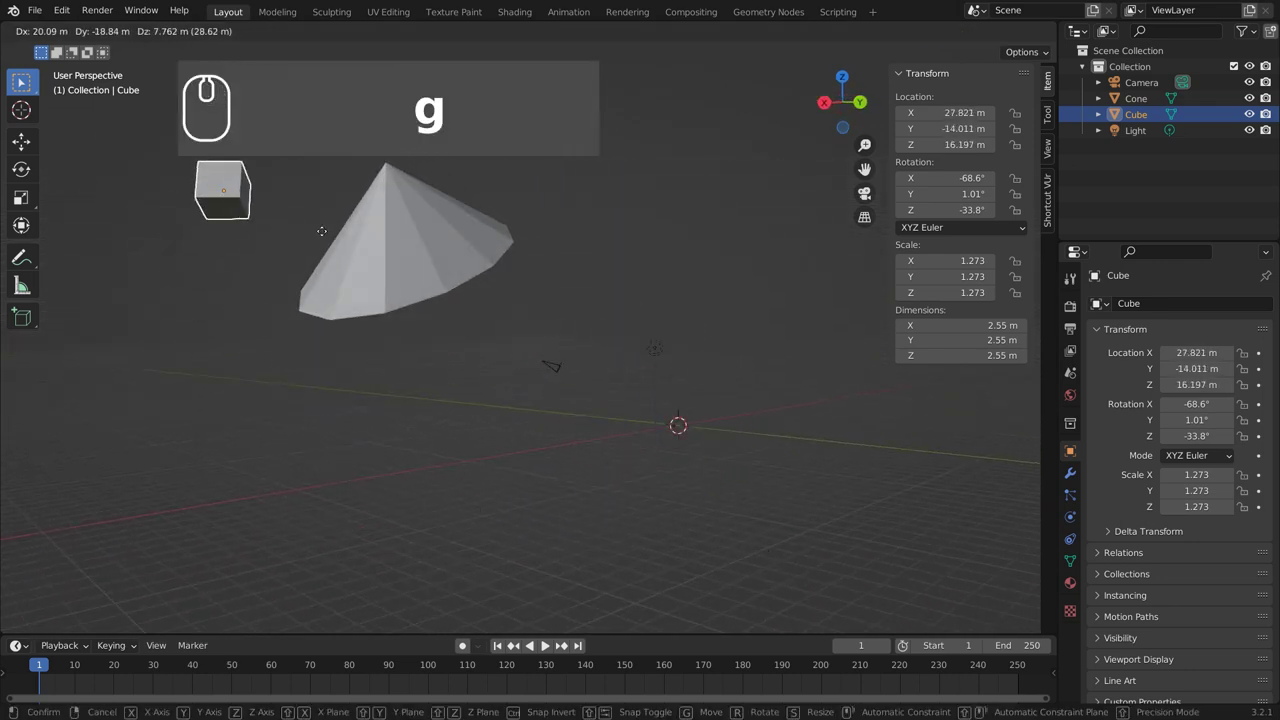
pyautogui.moveTo(711, 392); pyautogui.dragTo(743, 358)
pyautogui.moveTo(743, 358); pyautogui.dragTo(735, 348)
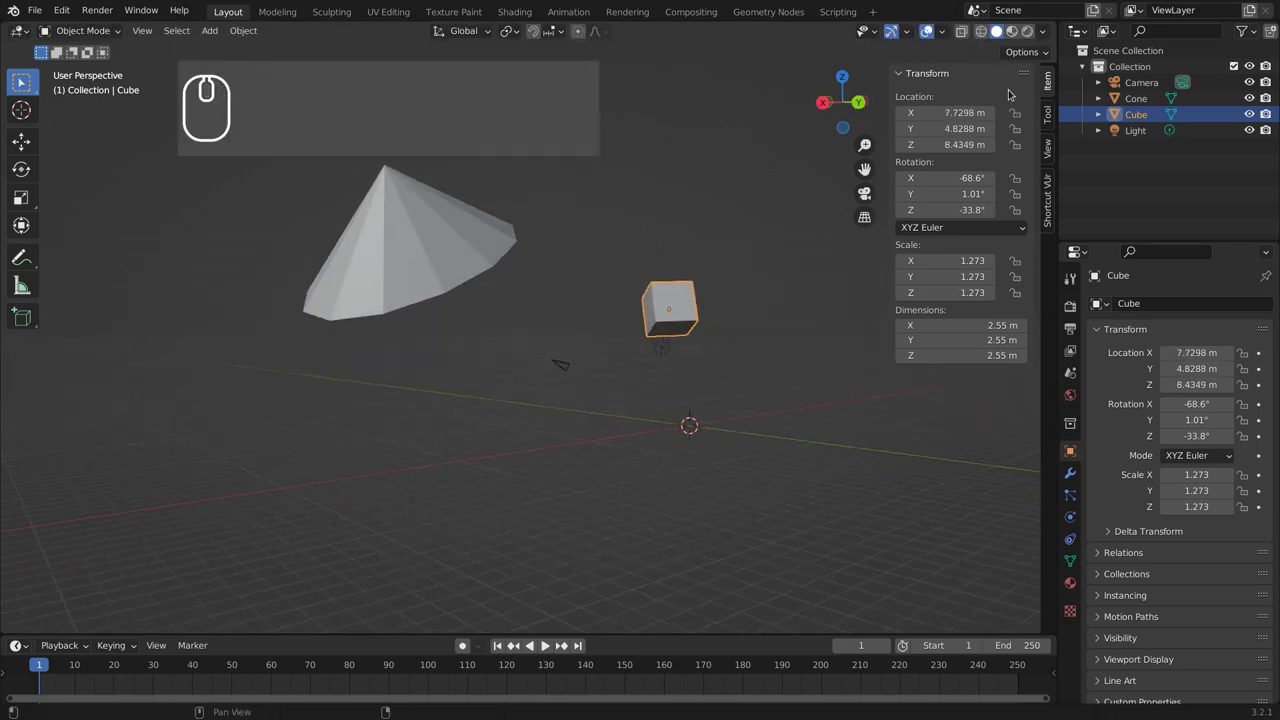
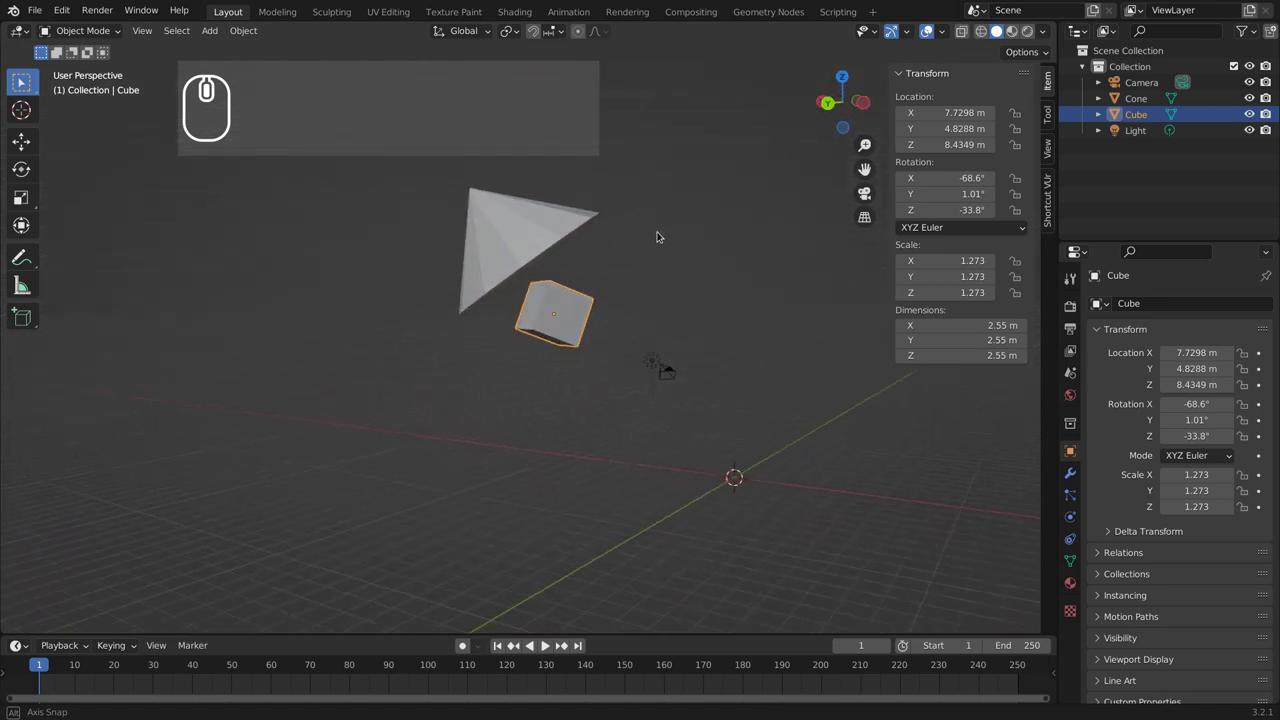
pyautogui.moveTo(796, 240); pyautogui.dragTo(693, 306)
pyautogui.middleClick(679, 310)
pyautogui.middleClick(719, 303)
pyautogui.press('g')
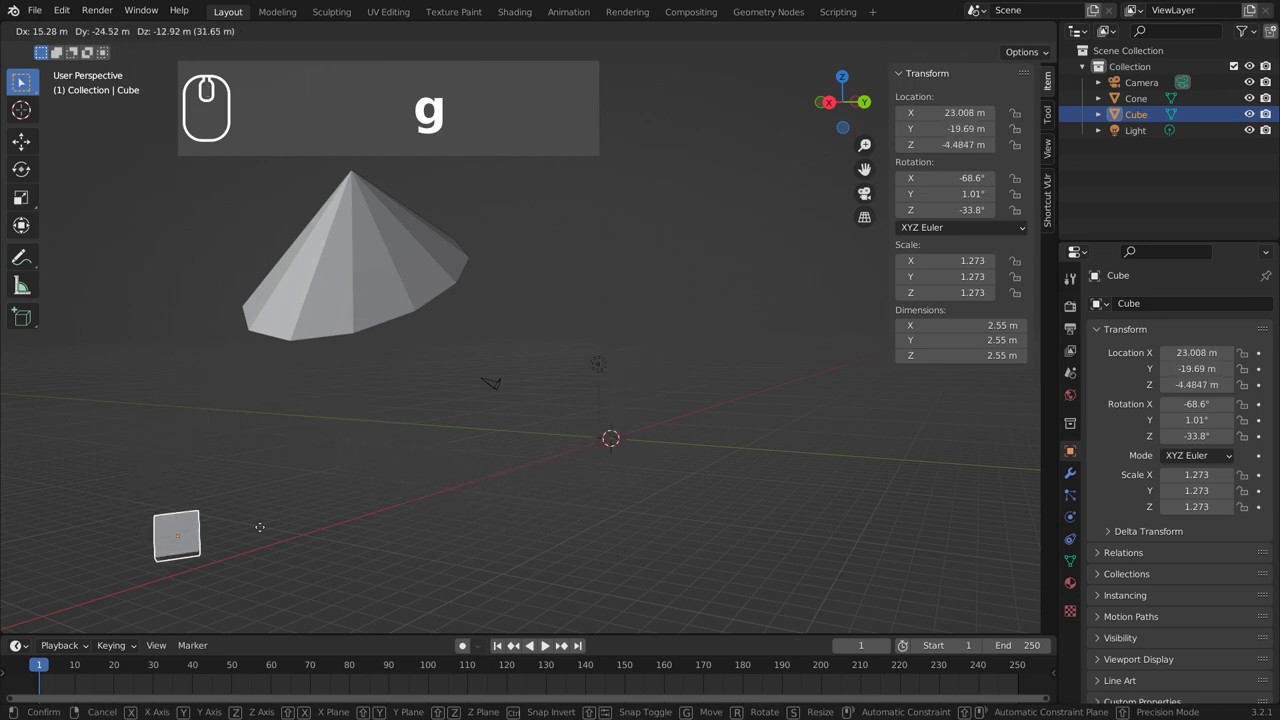
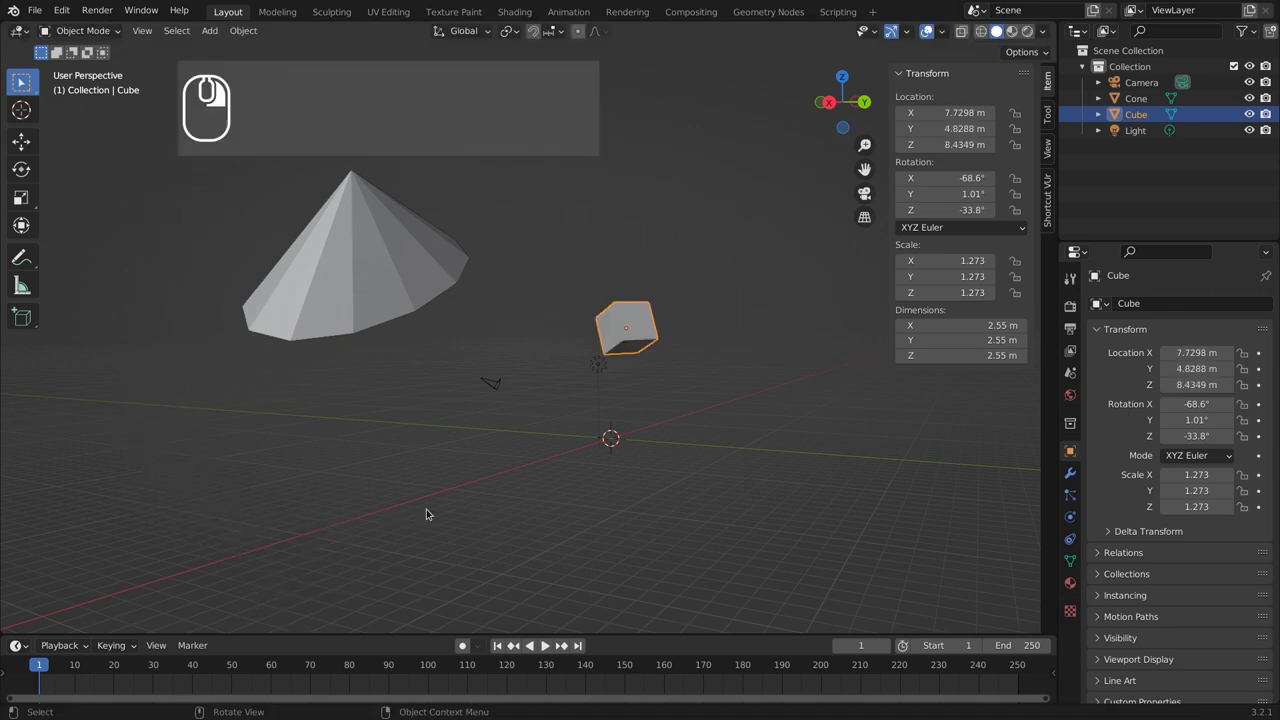
# Step: Start a free rotation of the cube with R
pyautogui.press('r')
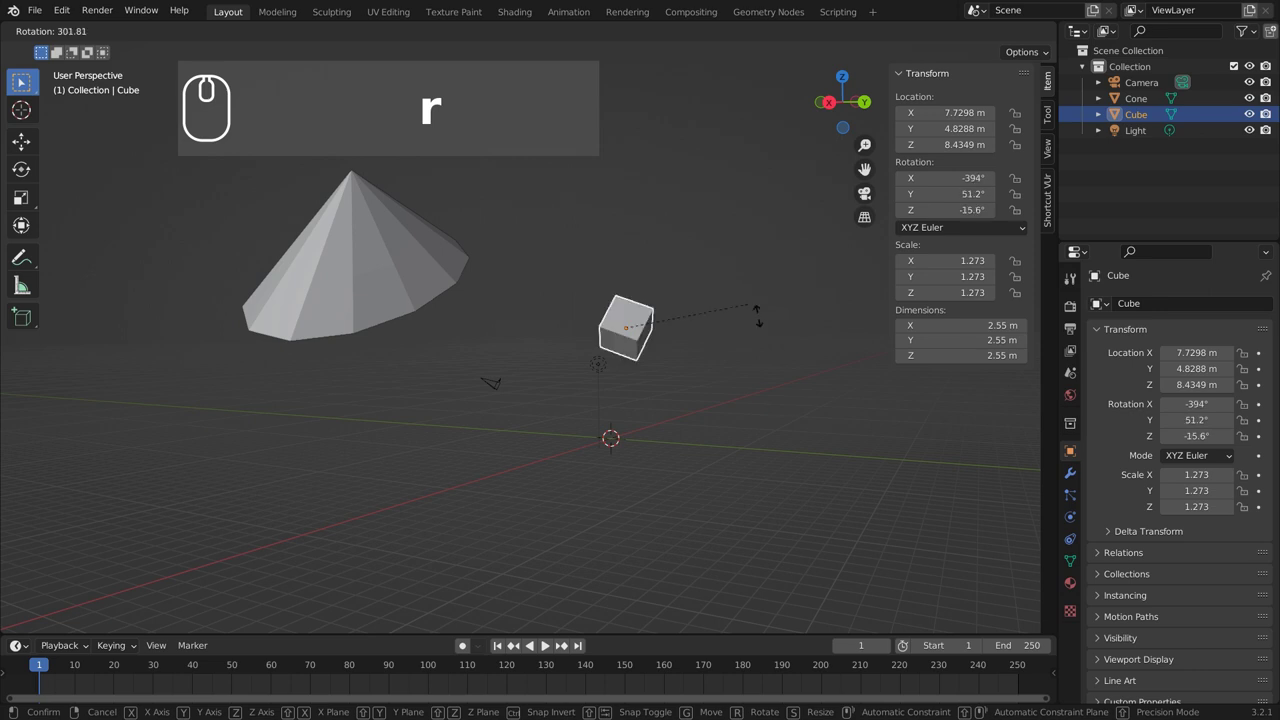
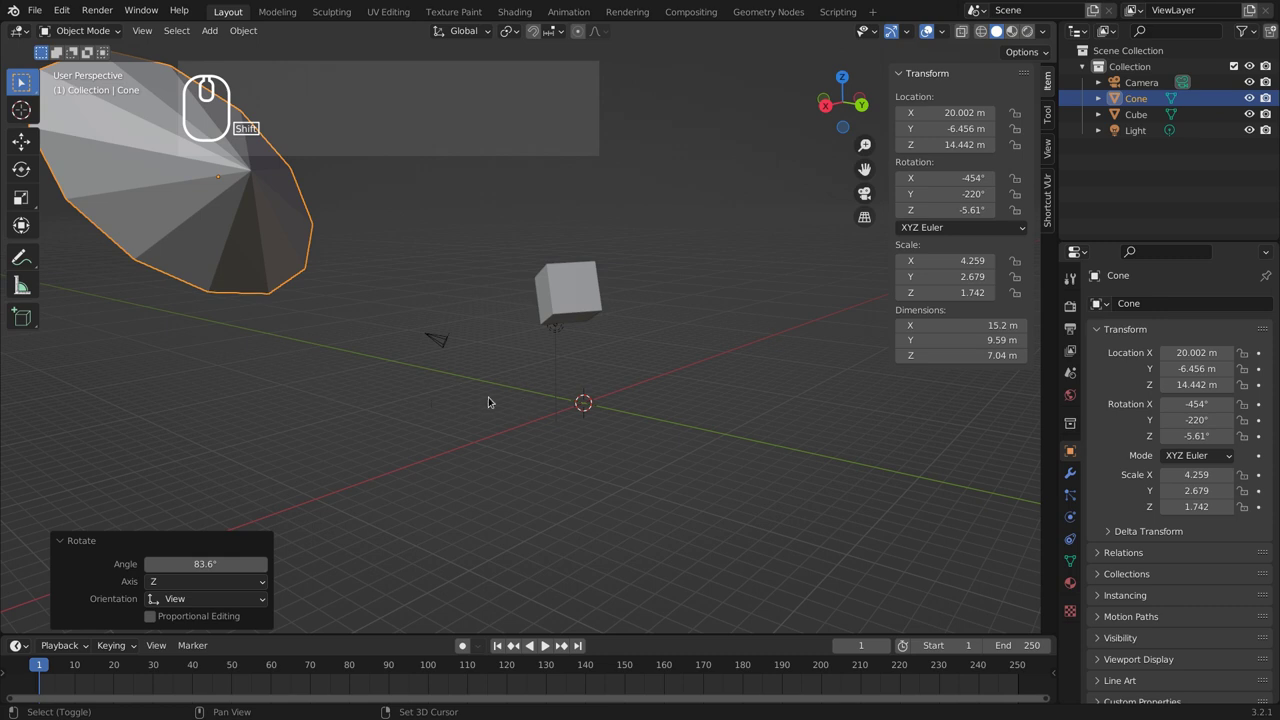
# Step: Place the 3D cursor at several spots around the cone and cube with Shift+right-click
pyautogui.moveTo(498, 403); pyautogui.dragTo(376, 407)
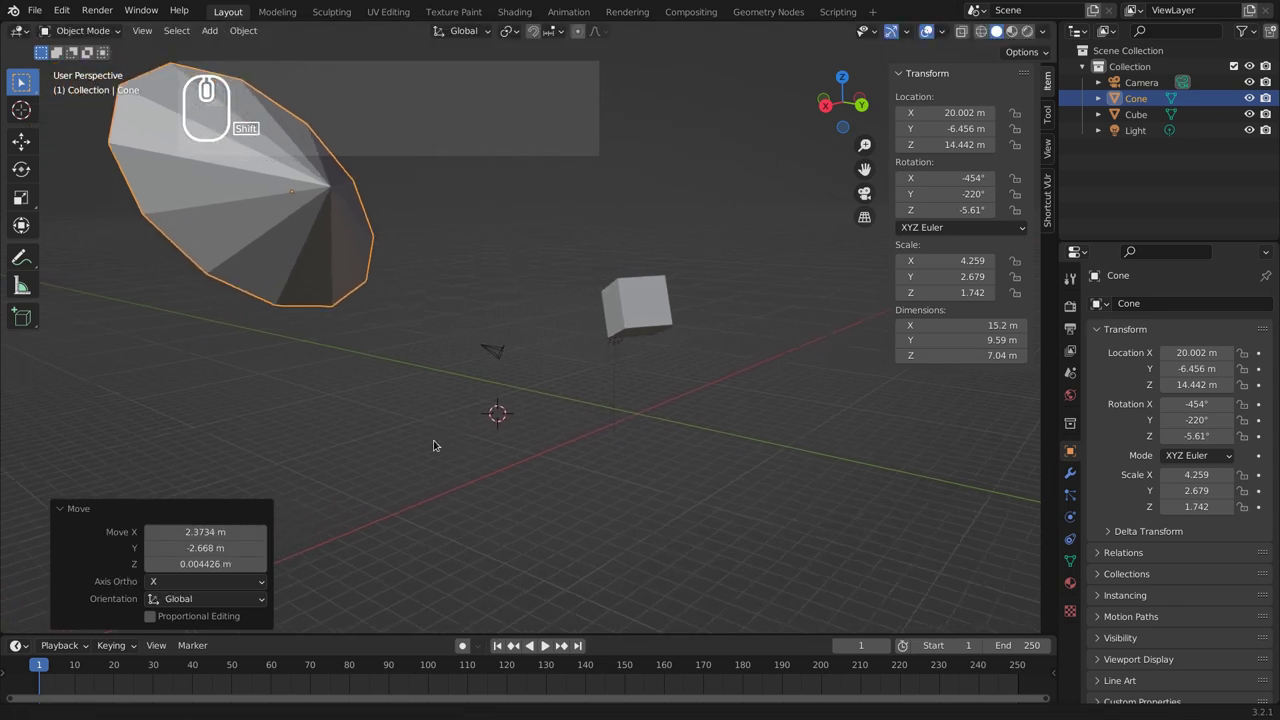
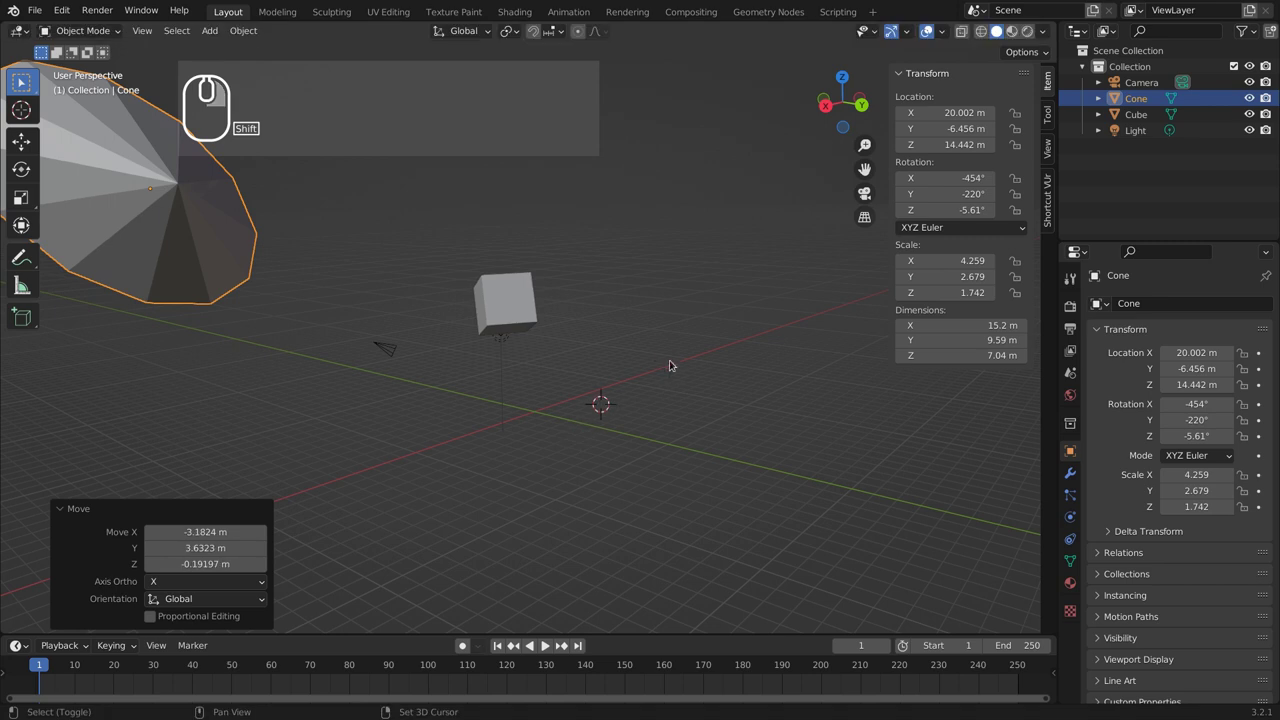
pyautogui.rightClick(718, 215)
pyautogui.rightClick(637, 405)
pyautogui.moveTo(810, 522); pyautogui.dragTo(877, 494)
pyautogui.rightClick(899, 463)
pyautogui.moveTo(777, 342); pyautogui.dragTo(641, 362)
pyautogui.moveTo(641, 362); pyautogui.dragTo(653, 364)
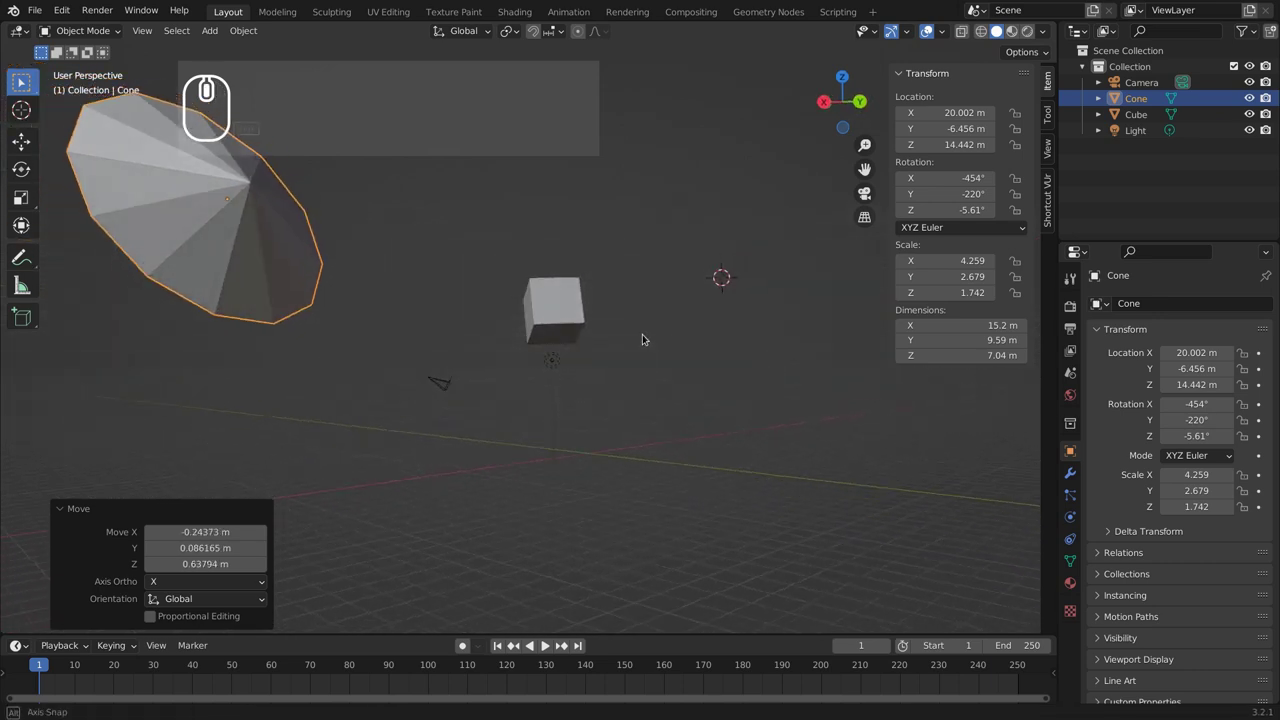
pyautogui.middleClick(640, 354)
pyautogui.moveTo(644, 362); pyautogui.dragTo(610, 392)
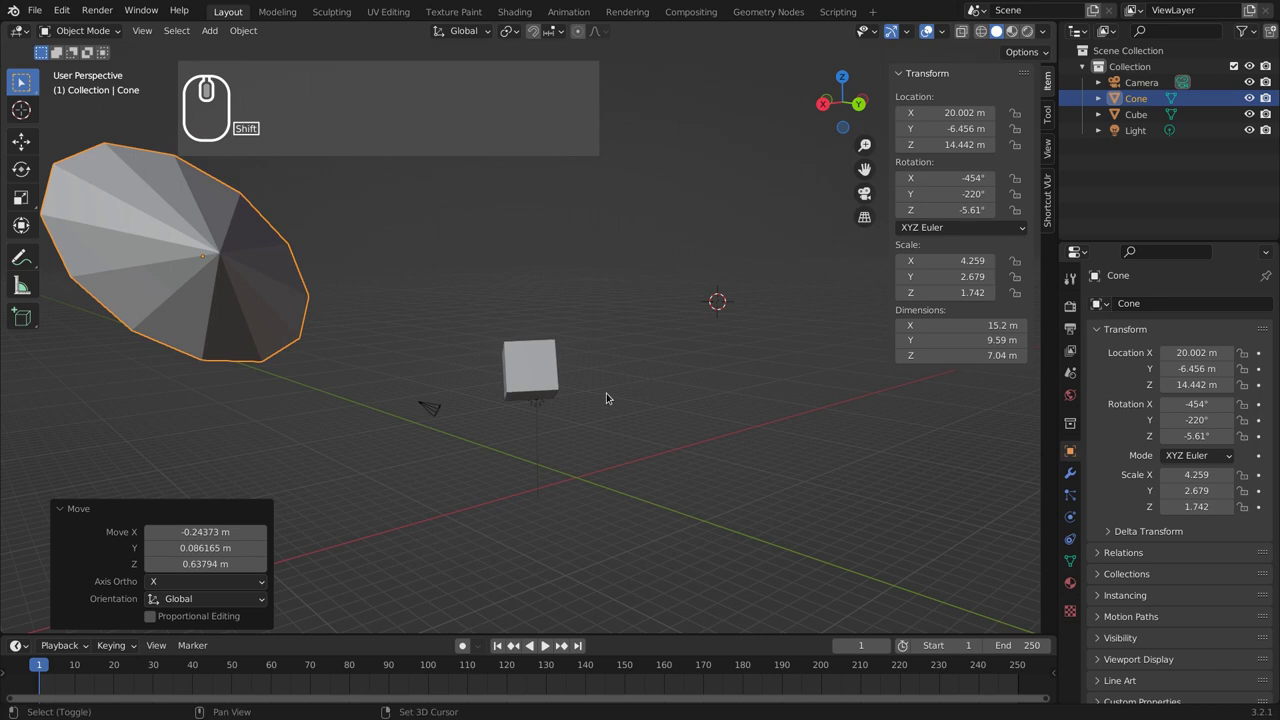
pyautogui.middleClick(612, 382)
pyautogui.moveTo(687, 419); pyautogui.dragTo(473, 395)
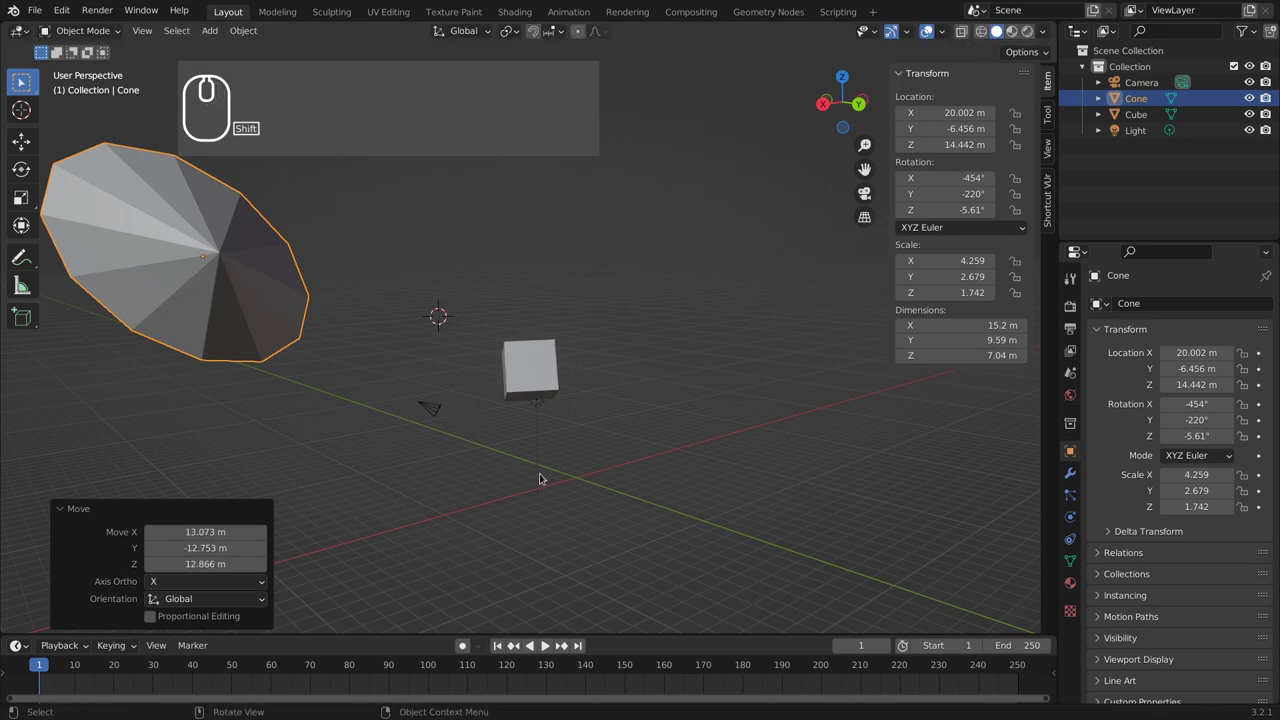
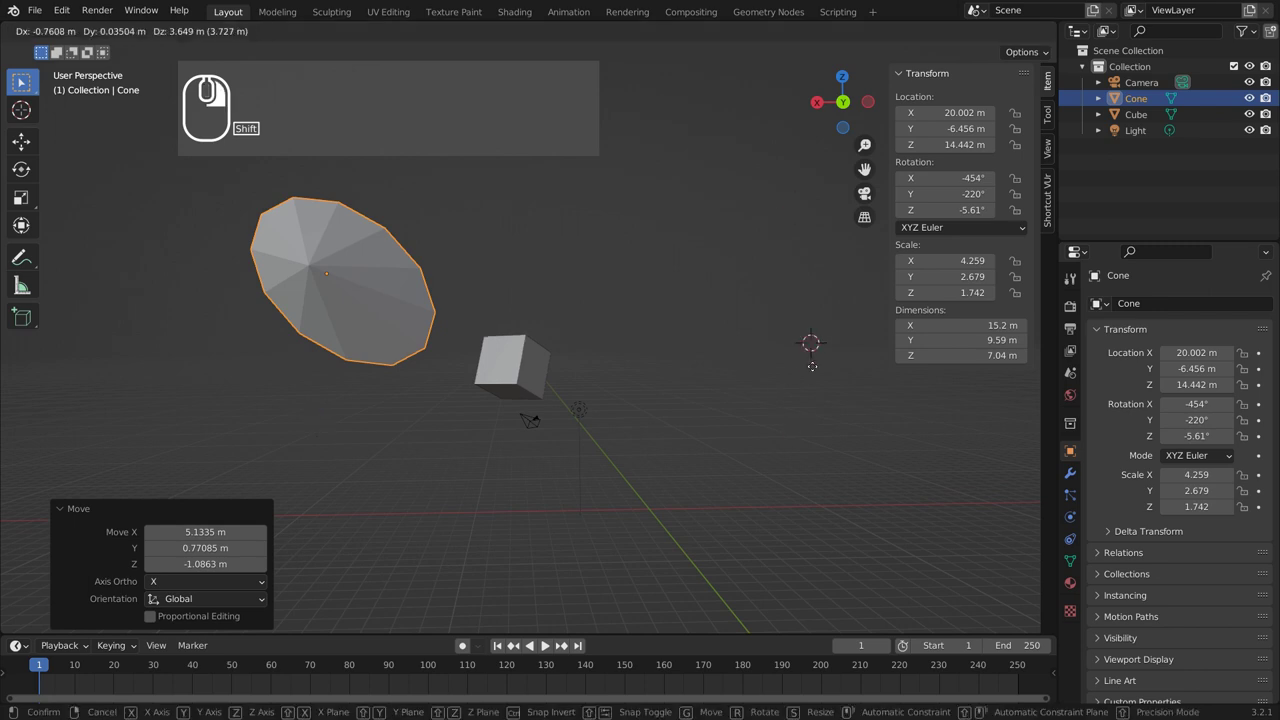
# Step: Keep dragging and re-placing the 3D cursor across the scene from different viewing angles
pyautogui.moveTo(703, 469); pyautogui.dragTo(800, 480)
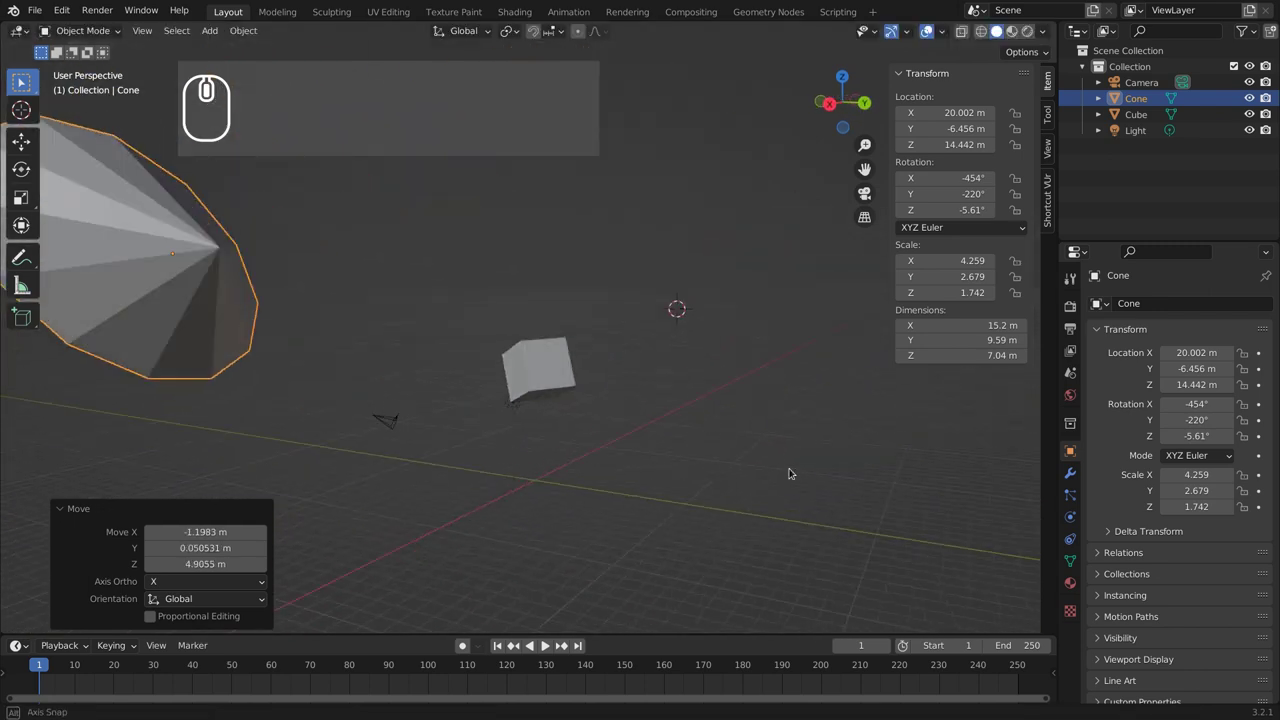
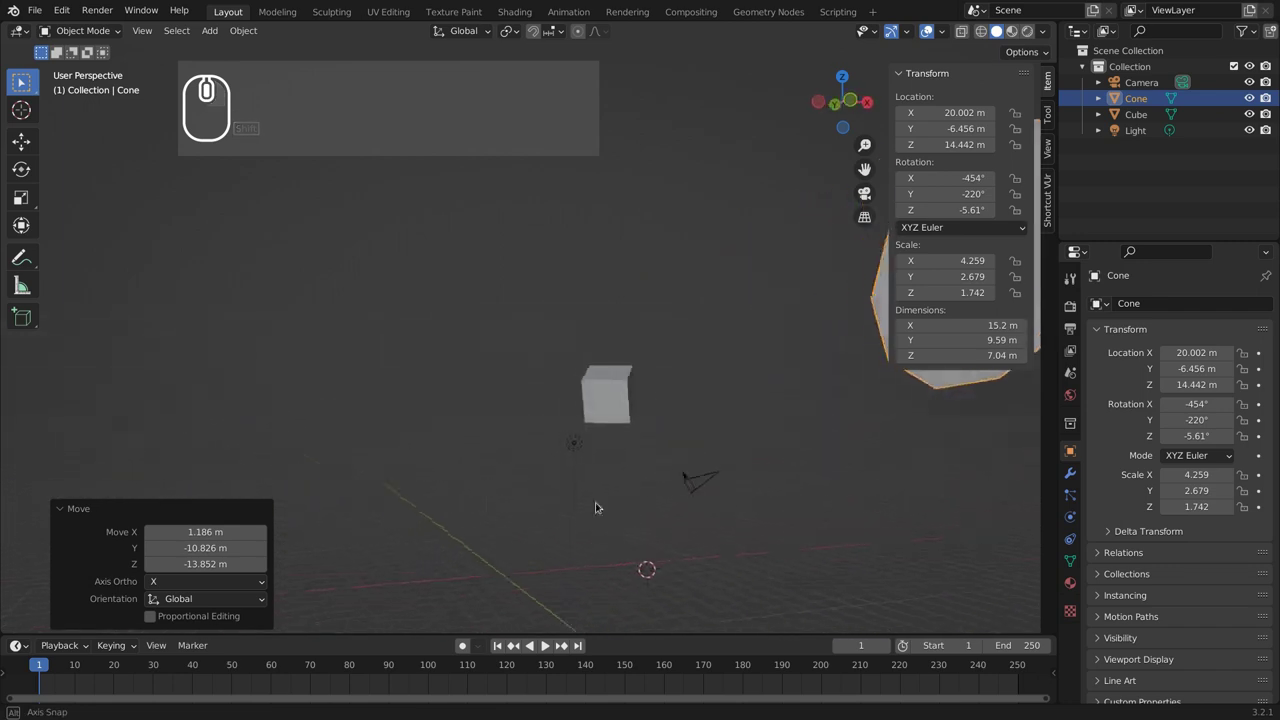
pyautogui.middleClick(607, 504)
pyautogui.moveTo(539, 389); pyautogui.dragTo(487, 438)
pyautogui.moveTo(487, 438); pyautogui.dragTo(357, 307)
pyautogui.rightClick(384, 363)
pyautogui.moveTo(356, 383); pyautogui.dragTo(245, 397)
pyautogui.moveTo(247, 392); pyautogui.dragTo(250, 427)
pyautogui.moveTo(205, 409); pyautogui.dragTo(309, 481)
pyautogui.middleClick(309, 481)
pyautogui.moveTo(259, 393); pyautogui.dragTo(274, 347)
pyautogui.rightClick(274, 347)
pyautogui.moveTo(403, 363); pyautogui.dragTo(530, 320)
pyautogui.moveTo(467, 326); pyautogui.dragTo(557, 333)
pyautogui.rightClick(504, 346)
pyautogui.moveTo(646, 327); pyautogui.dragTo(779, 305)
pyautogui.moveTo(716, 274); pyautogui.dragTo(777, 313)
pyautogui.middleClick(819, 309)
pyautogui.rightClick(832, 291)
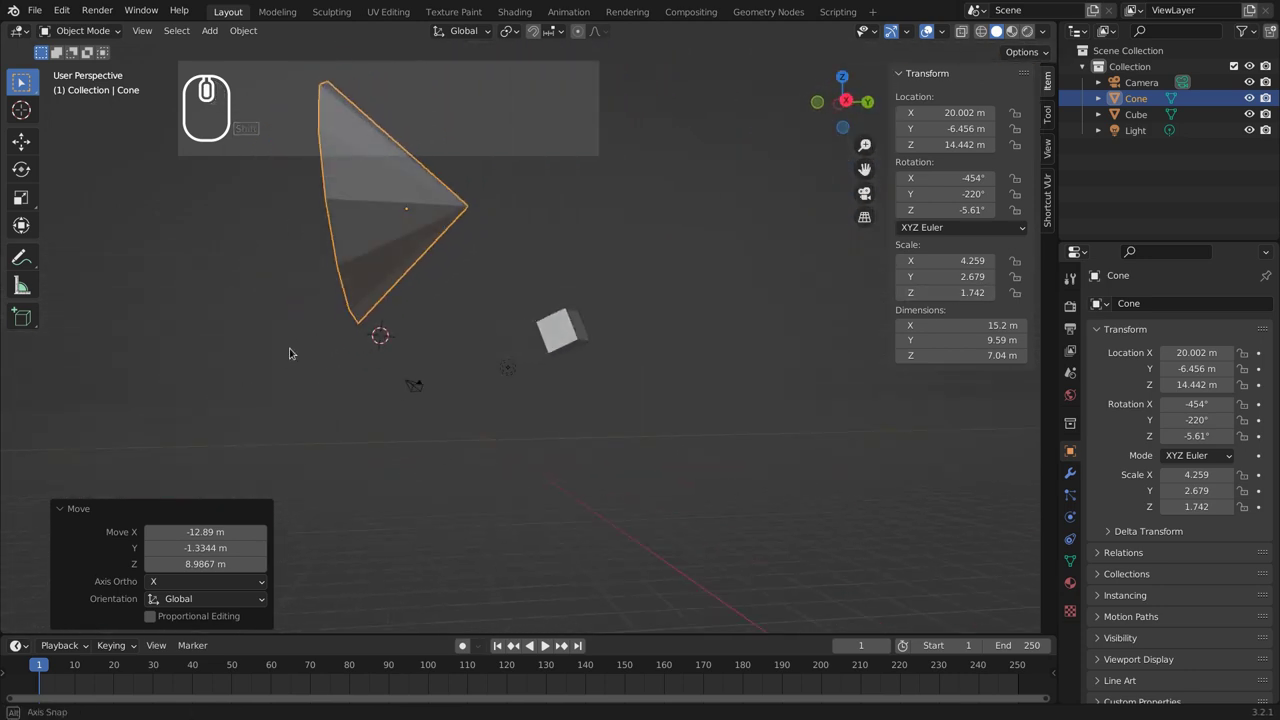
# Step: Set the 3D cursor once more and orbit to look down on the cone
pyautogui.moveTo(289, 368); pyautogui.dragTo(641, 365)
pyautogui.moveTo(609, 370); pyautogui.dragTo(550, 362)
pyautogui.moveTo(588, 349); pyautogui.dragTo(481, 292)
pyautogui.rightClick(484, 312)
pyautogui.moveTo(484, 310); pyautogui.dragTo(581, 278)
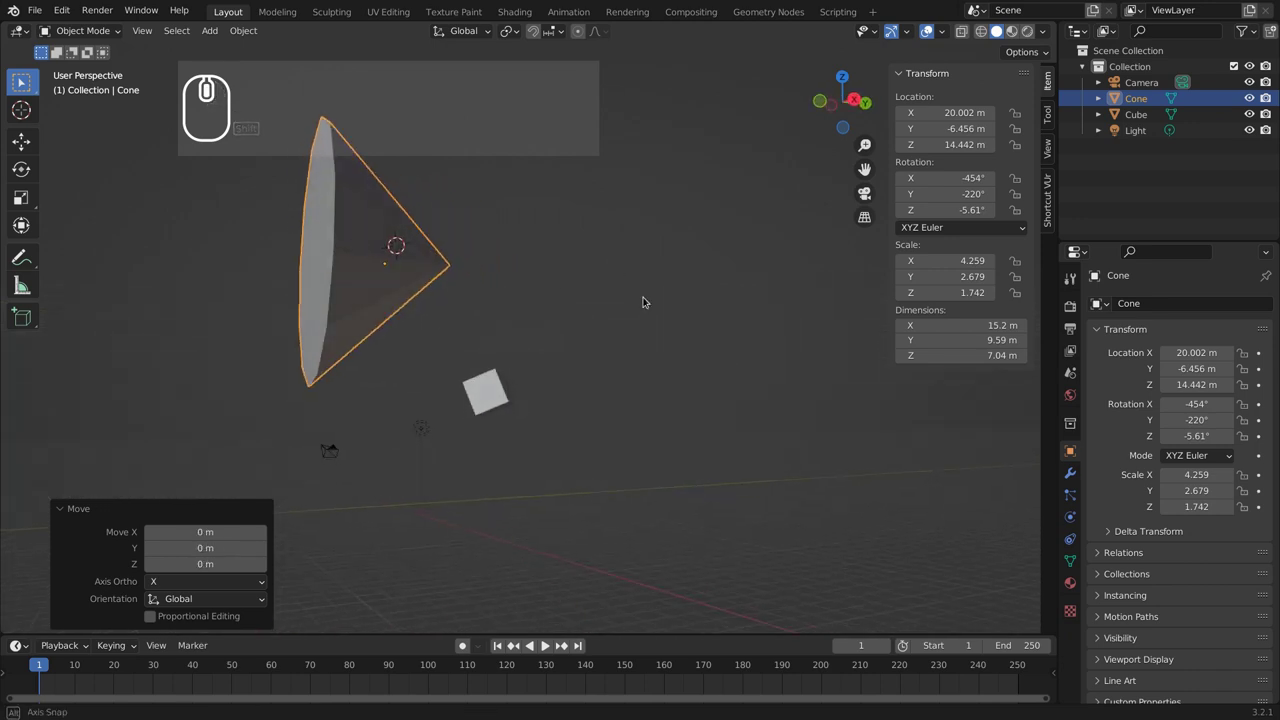
pyautogui.moveTo(486, 393); pyautogui.dragTo(333, 358)
pyautogui.scroll(3)
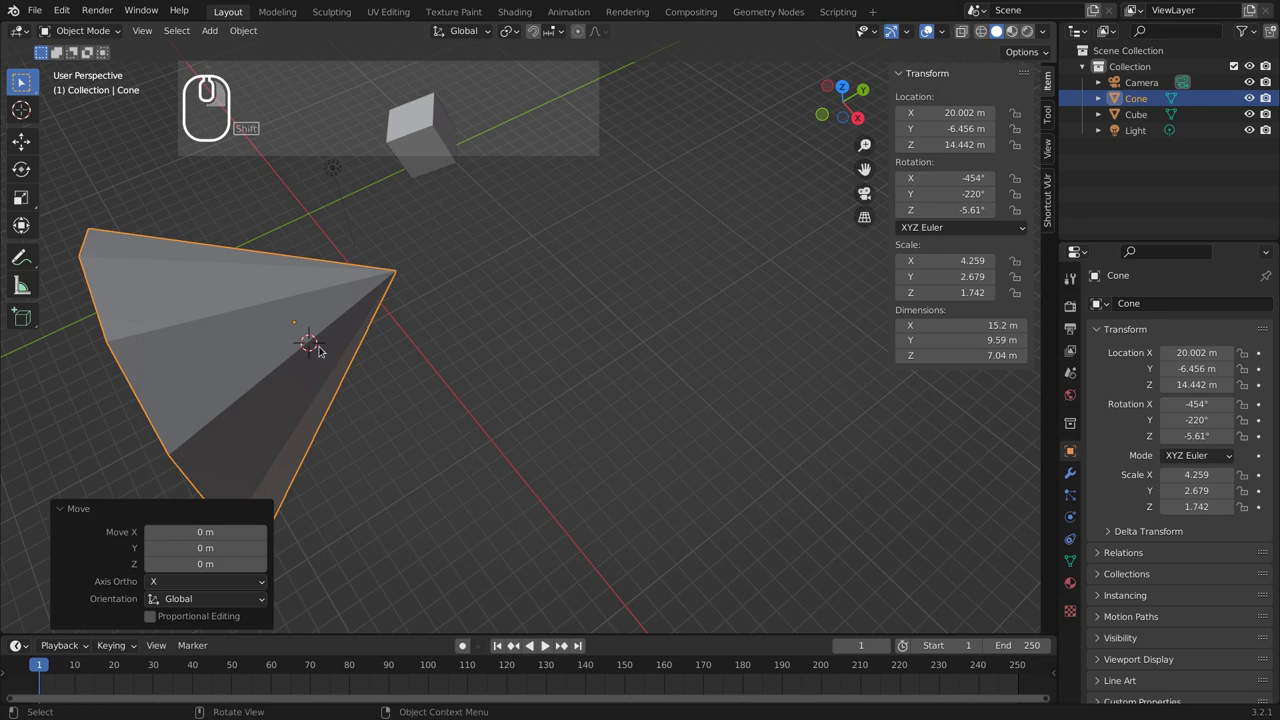
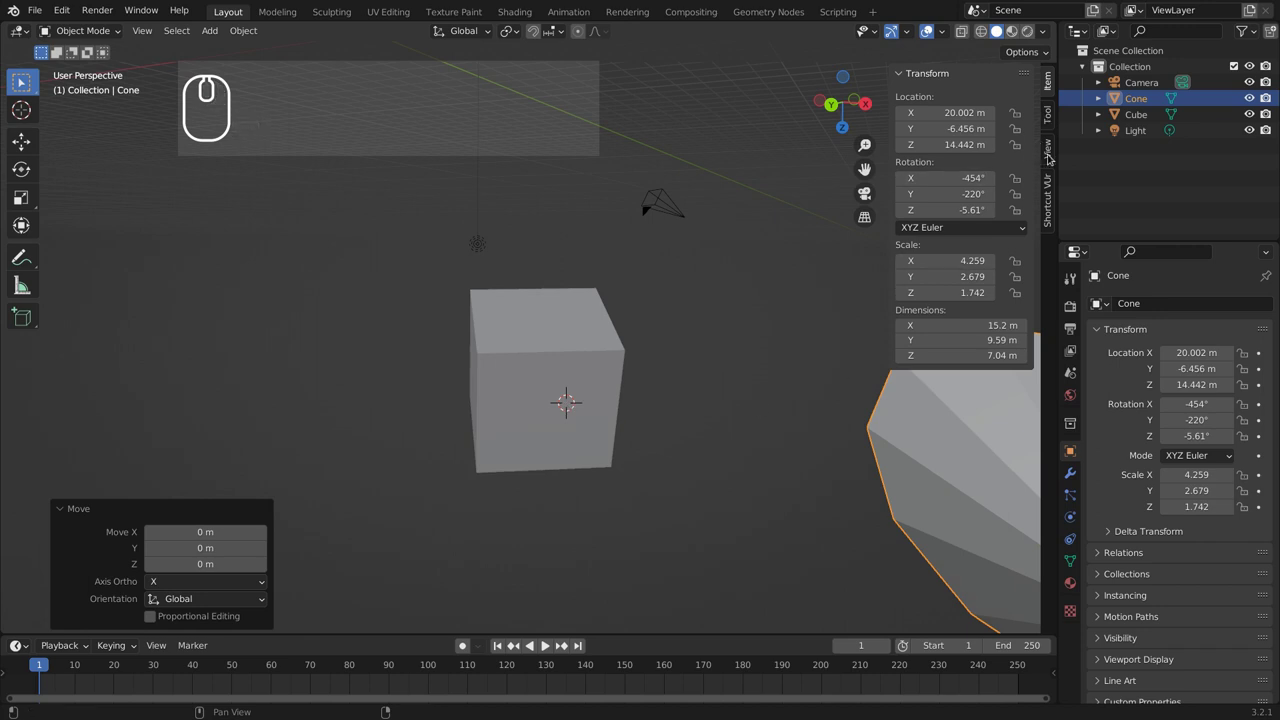
# Step: Show the sidebar View settings with the 3D cursor at about X 8.70, Y 5.71, Z 8.69 m
pyautogui.click(1052, 152)
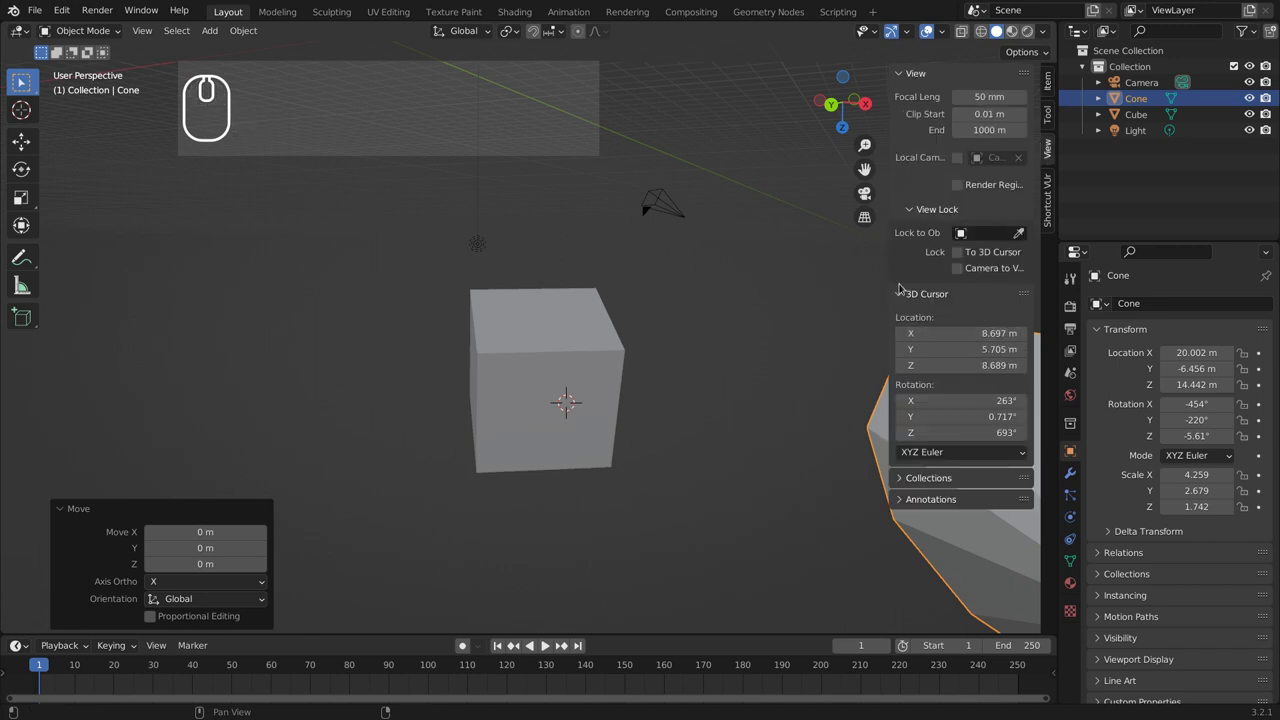
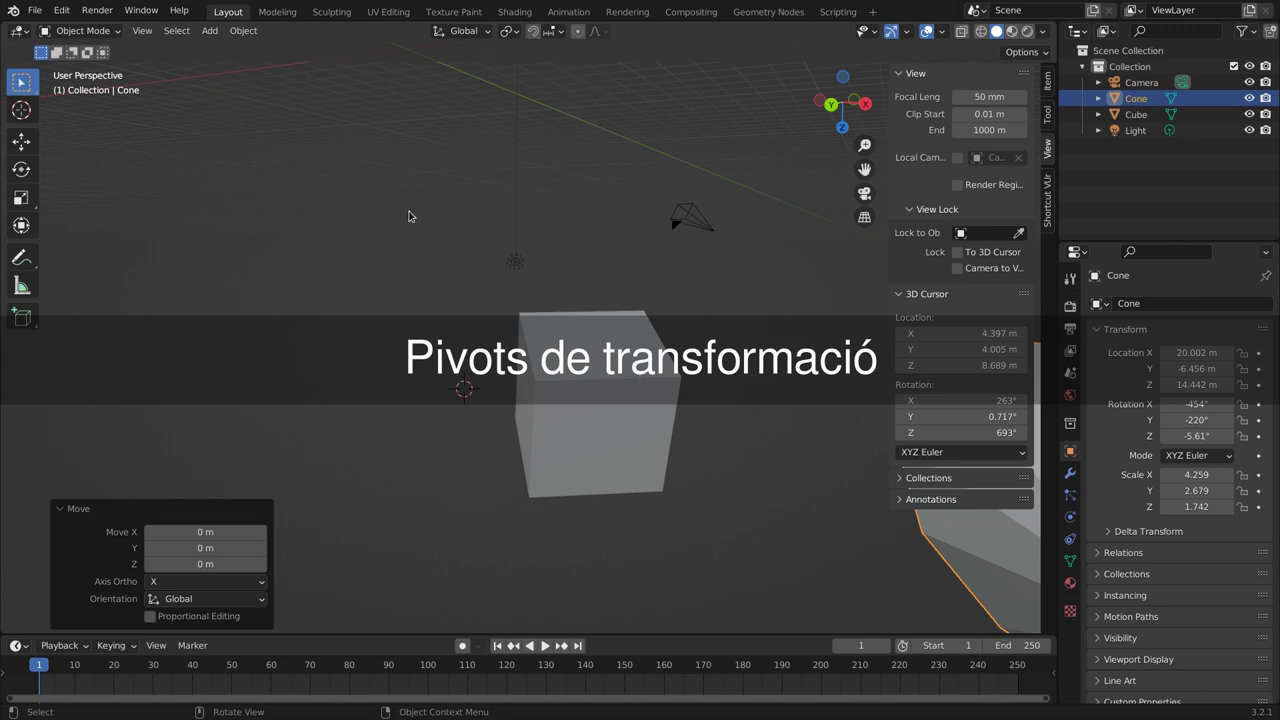
# Step: Place the 3D cursor beside the cube at about X −1.03, Y 3.01, Z 8.75 m
pyautogui.moveTo(623, 428); pyautogui.dragTo(560, 422)
pyautogui.scroll(-3)
pyautogui.moveTo(541, 406); pyautogui.dragTo(517, 376)
pyautogui.moveTo(510, 378); pyautogui.dragTo(491, 359)
pyautogui.moveTo(569, 377); pyautogui.dragTo(477, 358)
pyautogui.middleClick(409, 384)
pyautogui.scroll(-3)
pyautogui.moveTo(647, 409); pyautogui.dragTo(434, 354)
pyautogui.rightClick(434, 354)
pyautogui.rightClick(437, 356)
pyautogui.rightClick(408, 356)
pyautogui.moveTo(530, 376); pyautogui.dragTo(579, 399)
# Step: Test-spin the cube with a rotation and cancel it, leaving it unrotated
pyautogui.scroll(3)
pyautogui.moveTo(577, 368); pyautogui.dragTo(598, 285)
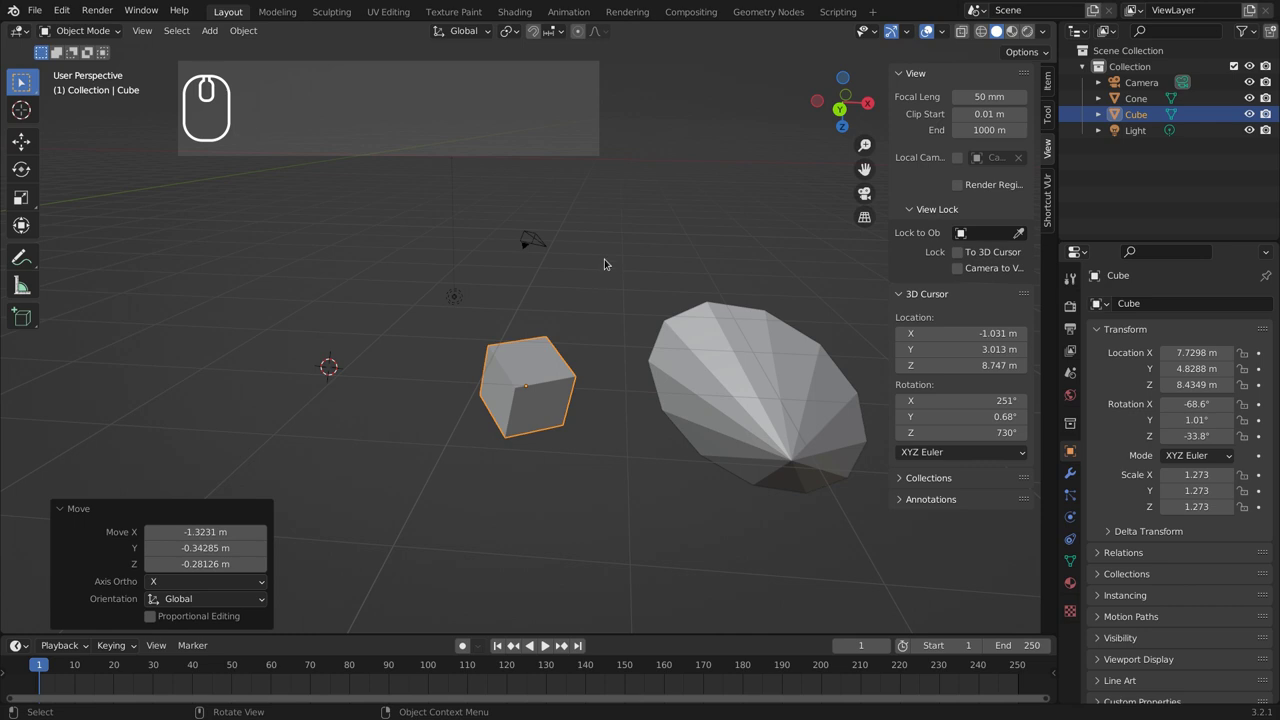
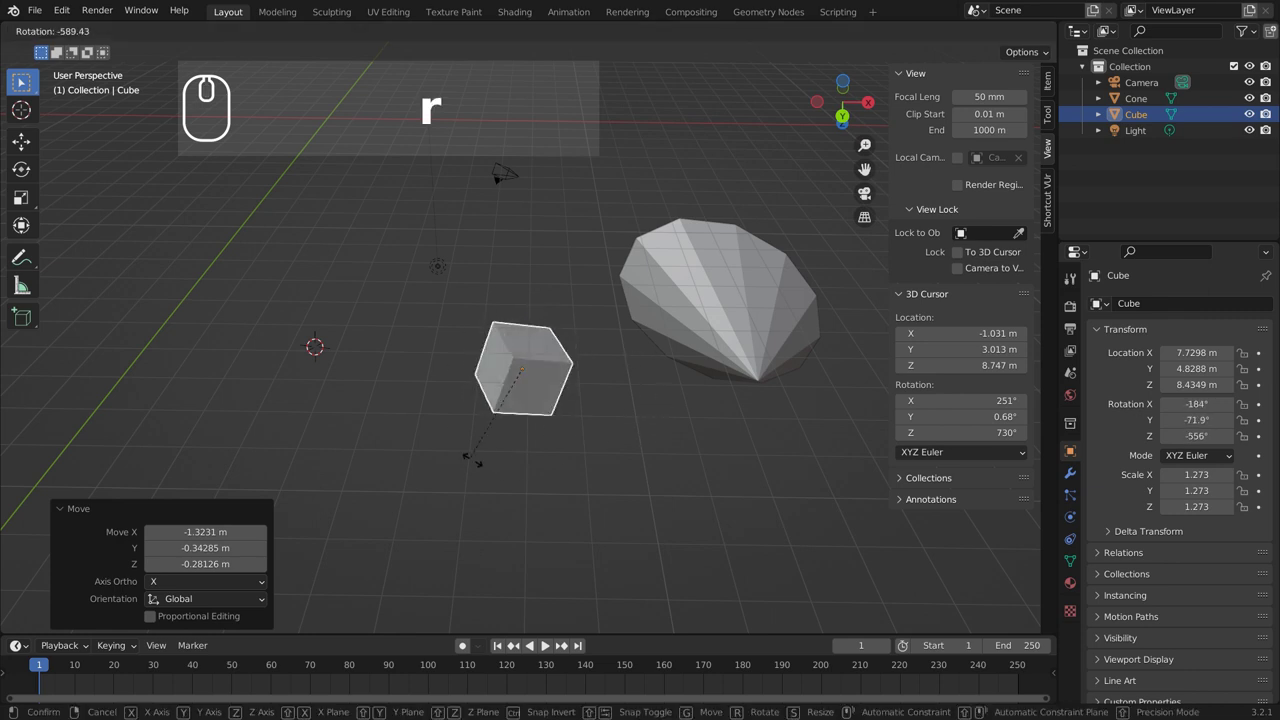
pyautogui.moveTo(587, 293); pyautogui.dragTo(519, 39)
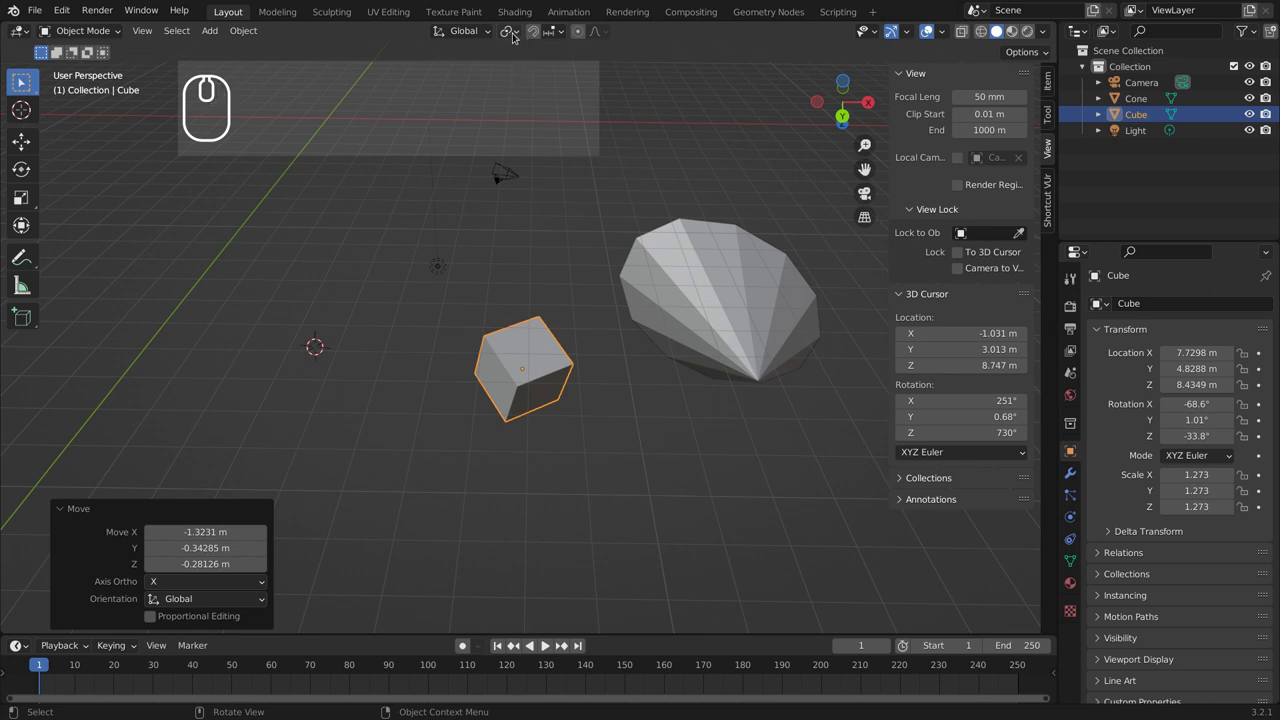
pyautogui.click(519, 33)
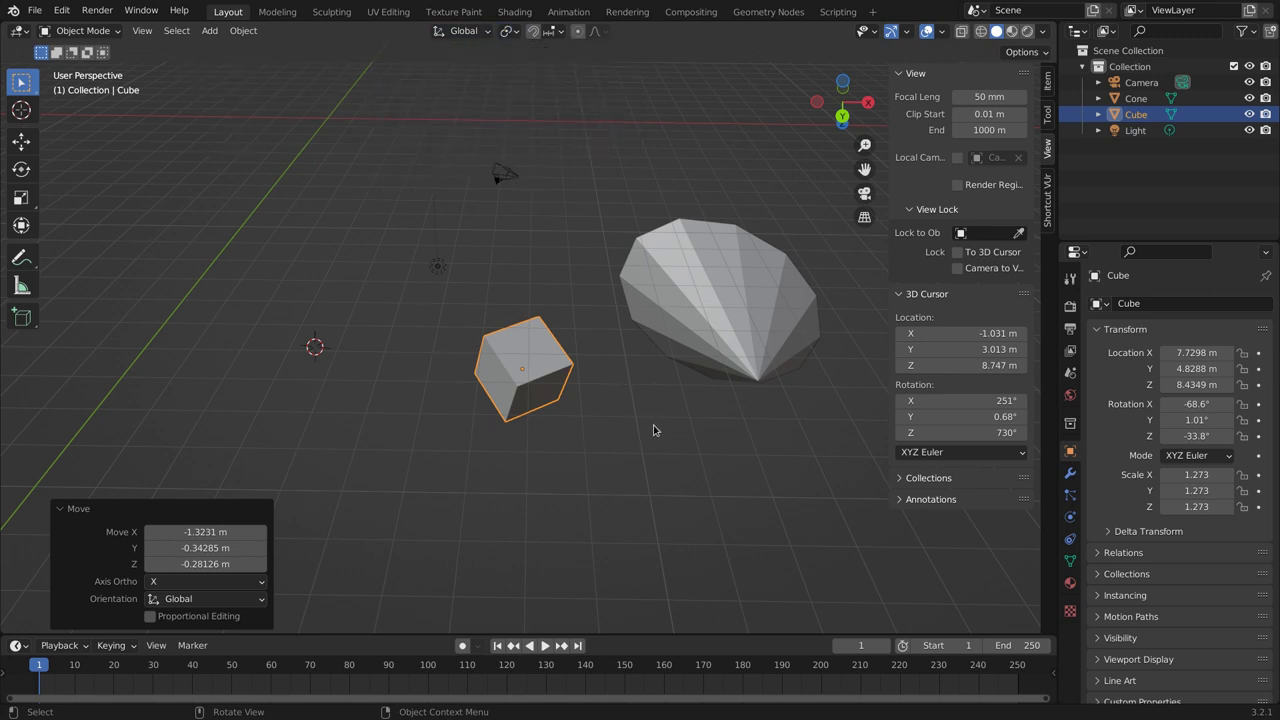
# Step: Set the pivot point to Active Element and try a rotation of the cube, cancelling it
pyautogui.press('▪')
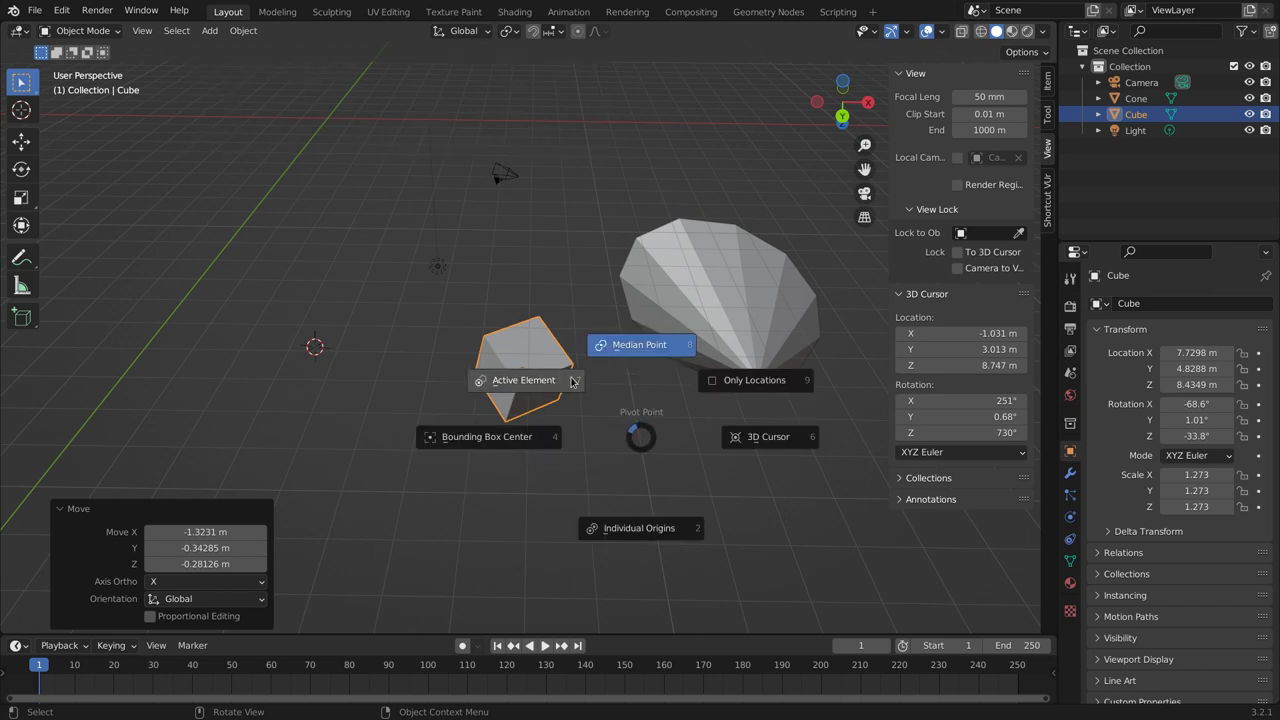
pyautogui.click(655, 349)
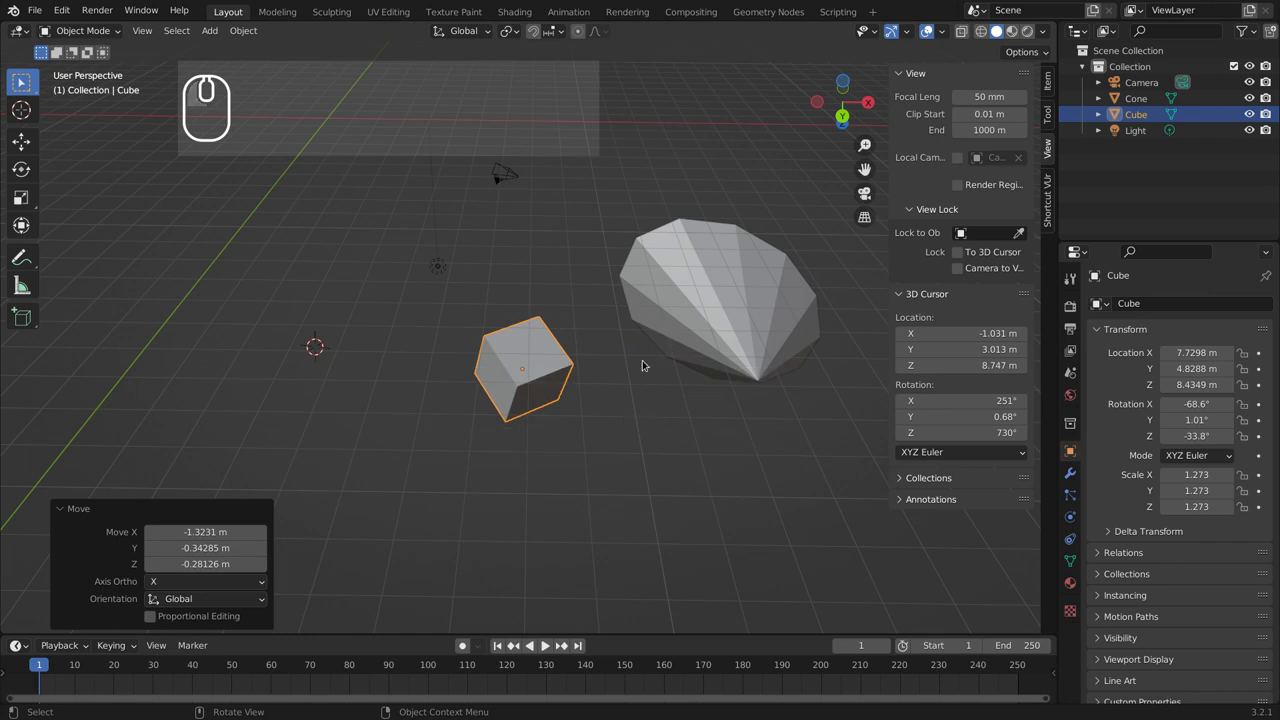
pyautogui.press('r')
pyautogui.moveTo(579, 428); pyautogui.dragTo(599, 233)
pyautogui.click(518, 33)
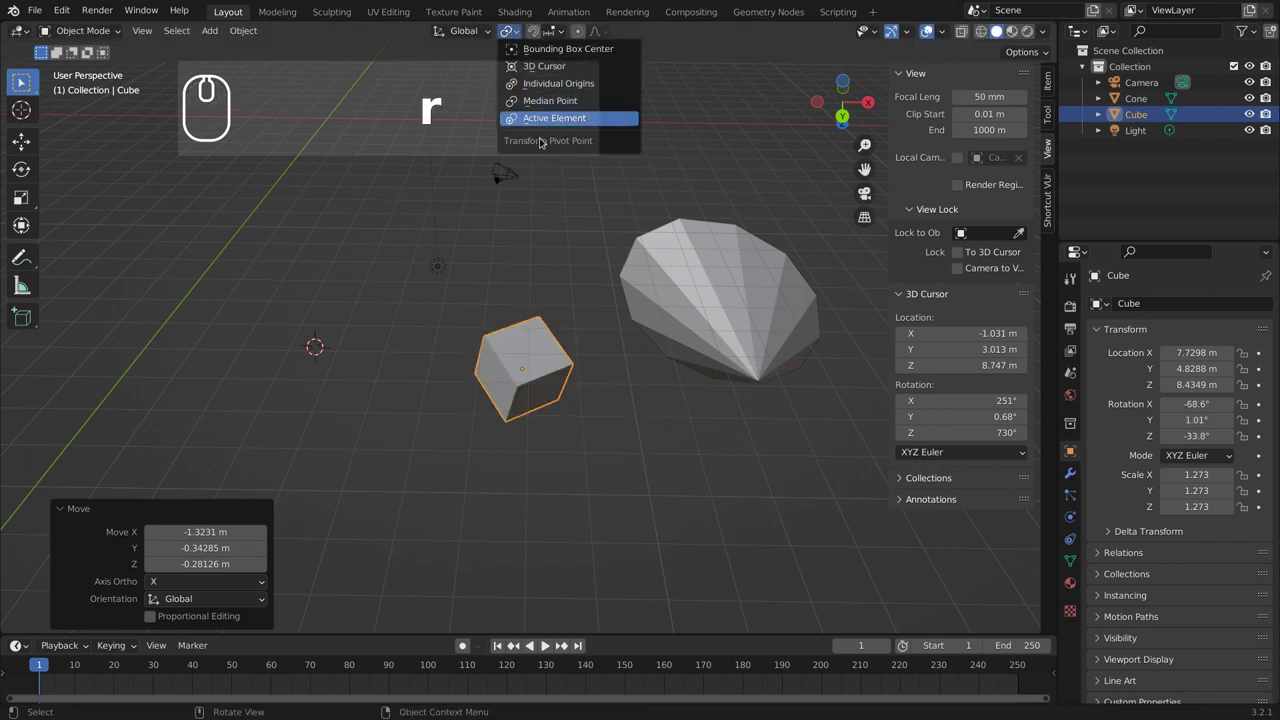
pyautogui.click(508, 30)
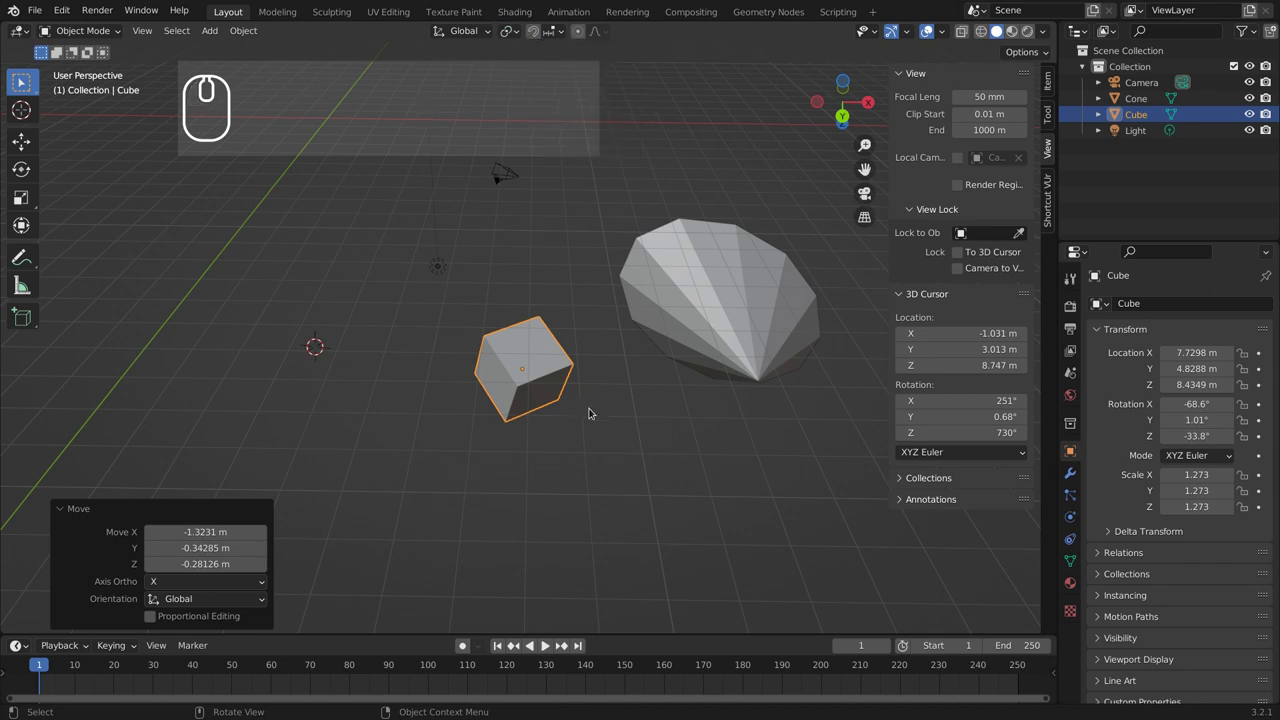
# Step: Move the cube beside the cone and scale it to 1.965 about the 3D cursor
pyautogui.click(733, 408)
pyautogui.write('.r')
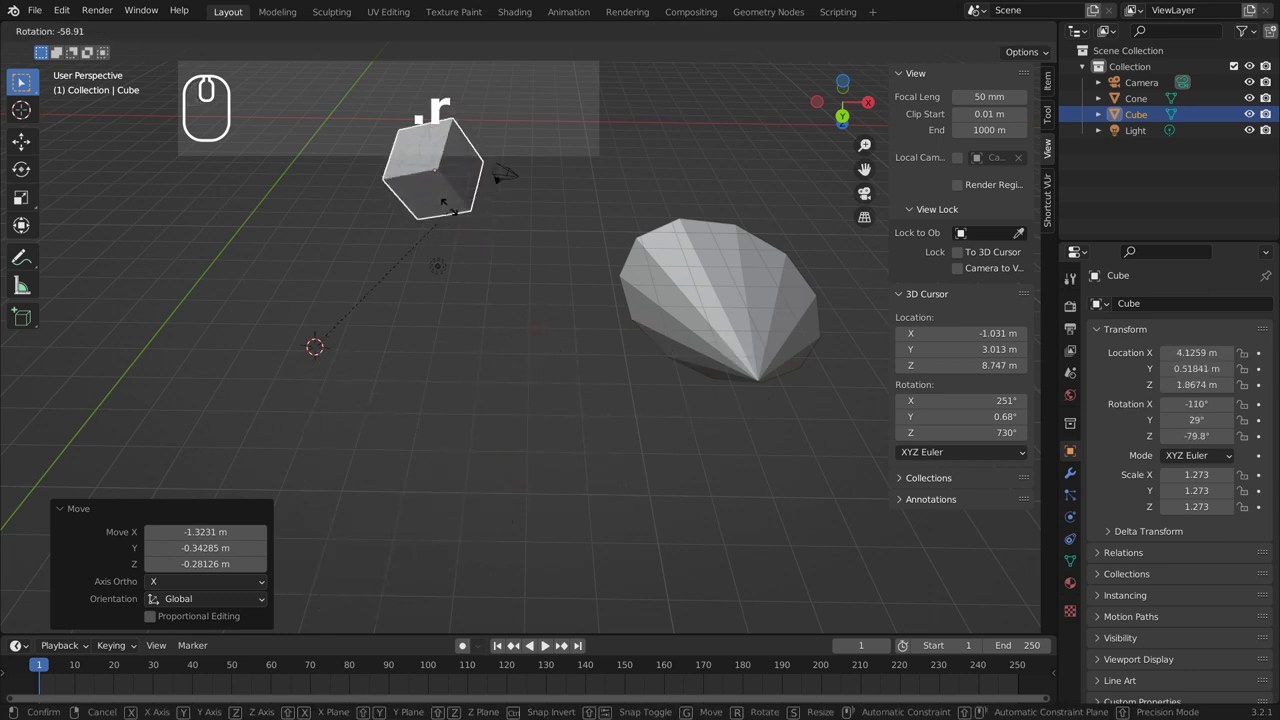
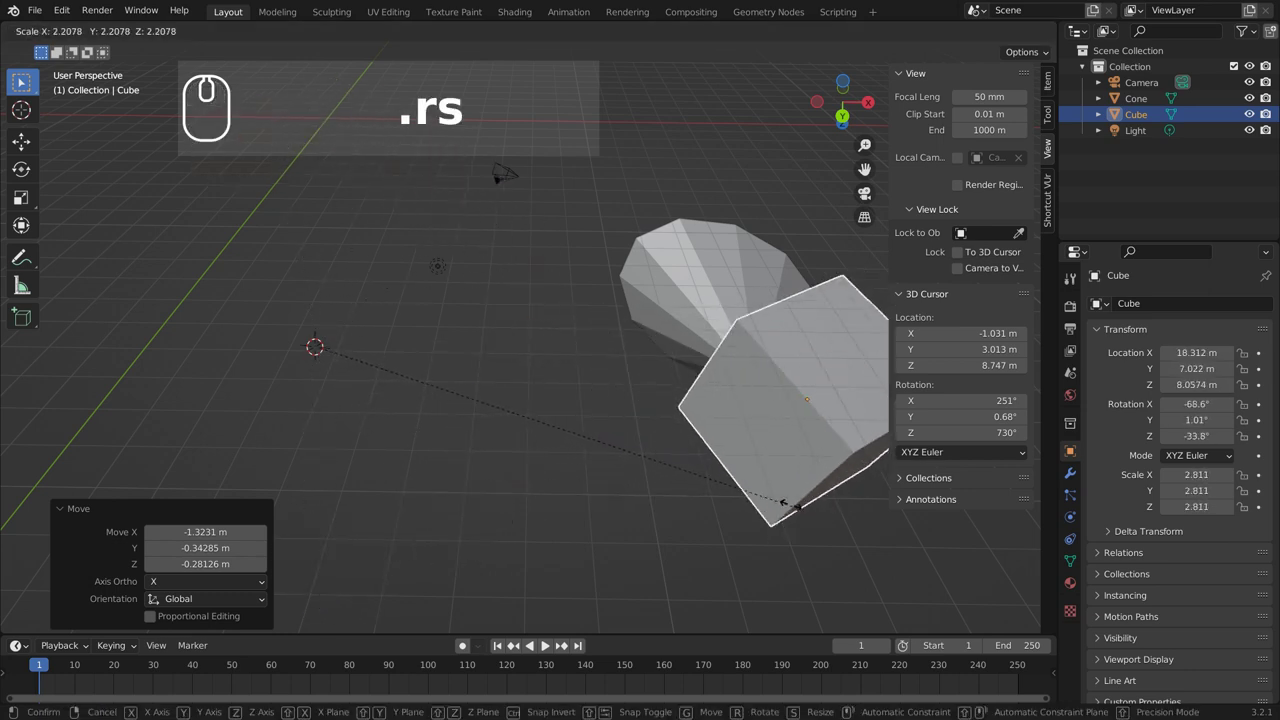
pyautogui.click(637, 502)
pyautogui.write('.rs')
pyautogui.click(521, 23)
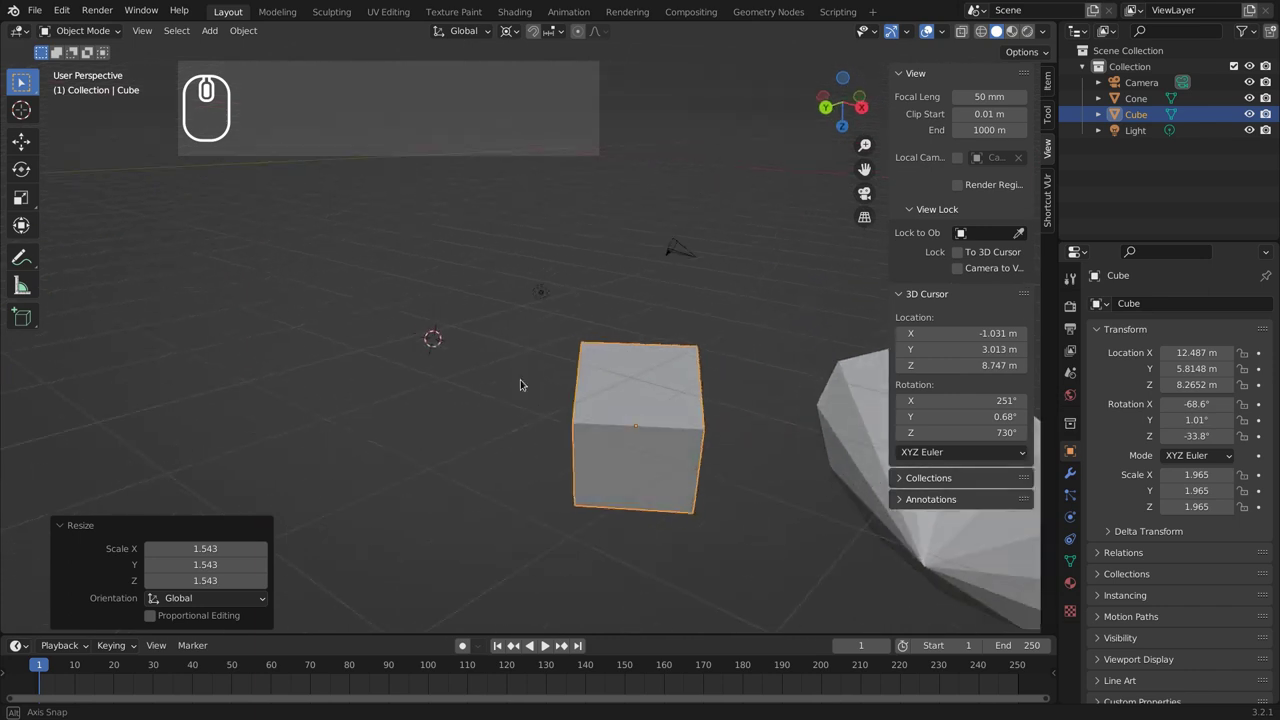
# Step: Add the cone to the selection and scale both about Individual Origins, the cube reaching 2.208
pyautogui.moveTo(531, 405); pyautogui.dragTo(457, 406)
pyautogui.scroll(-3)
pyautogui.middleClick(485, 395)
pyautogui.click(602, 387)
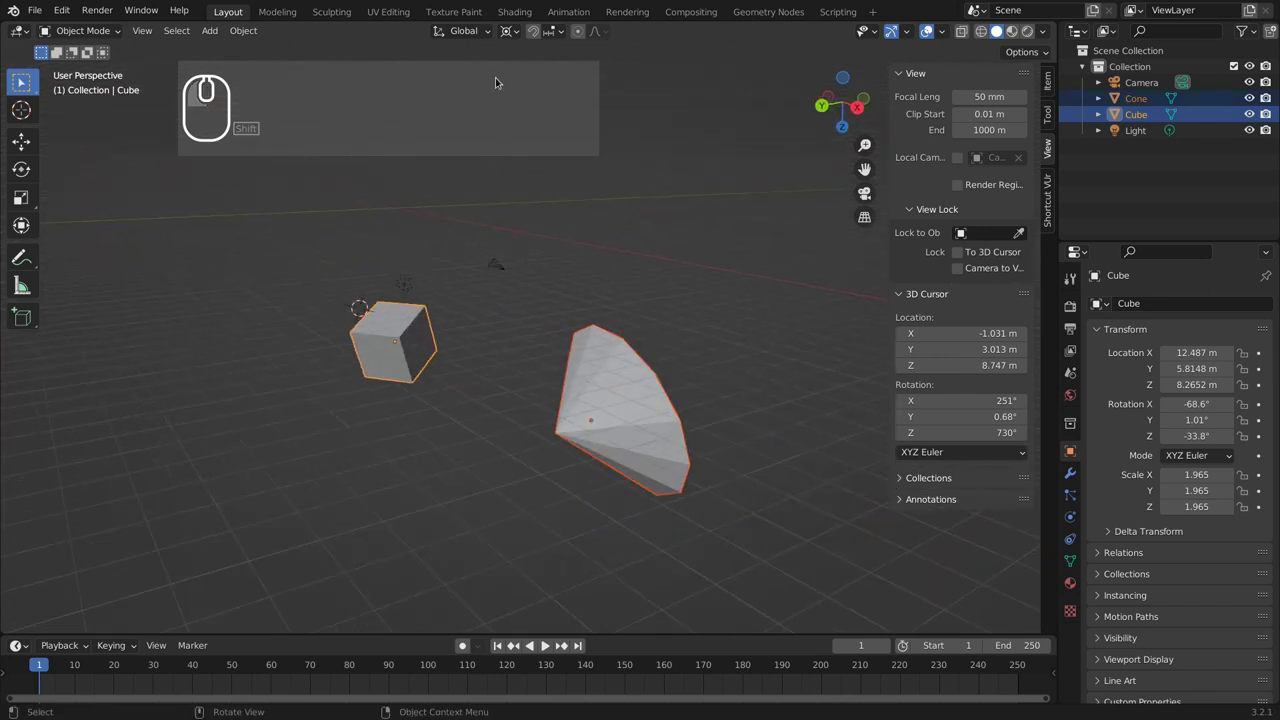
pyautogui.click(584, 210)
pyautogui.press('s')
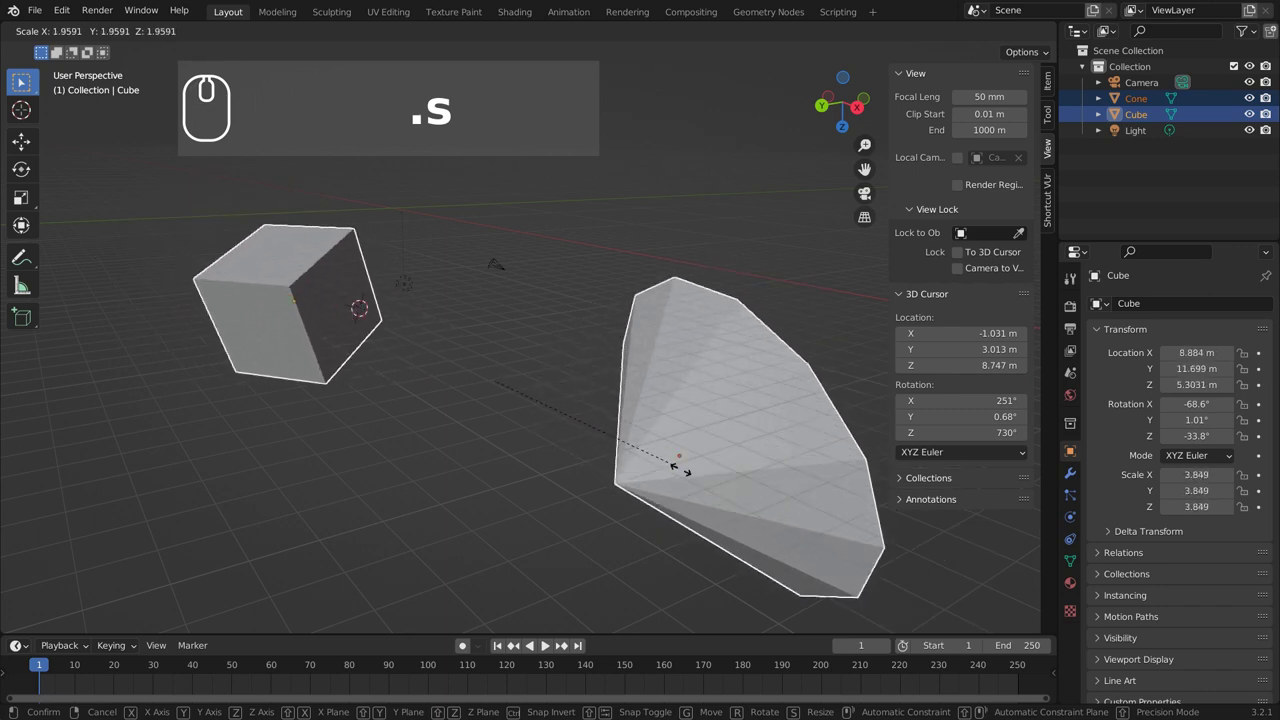
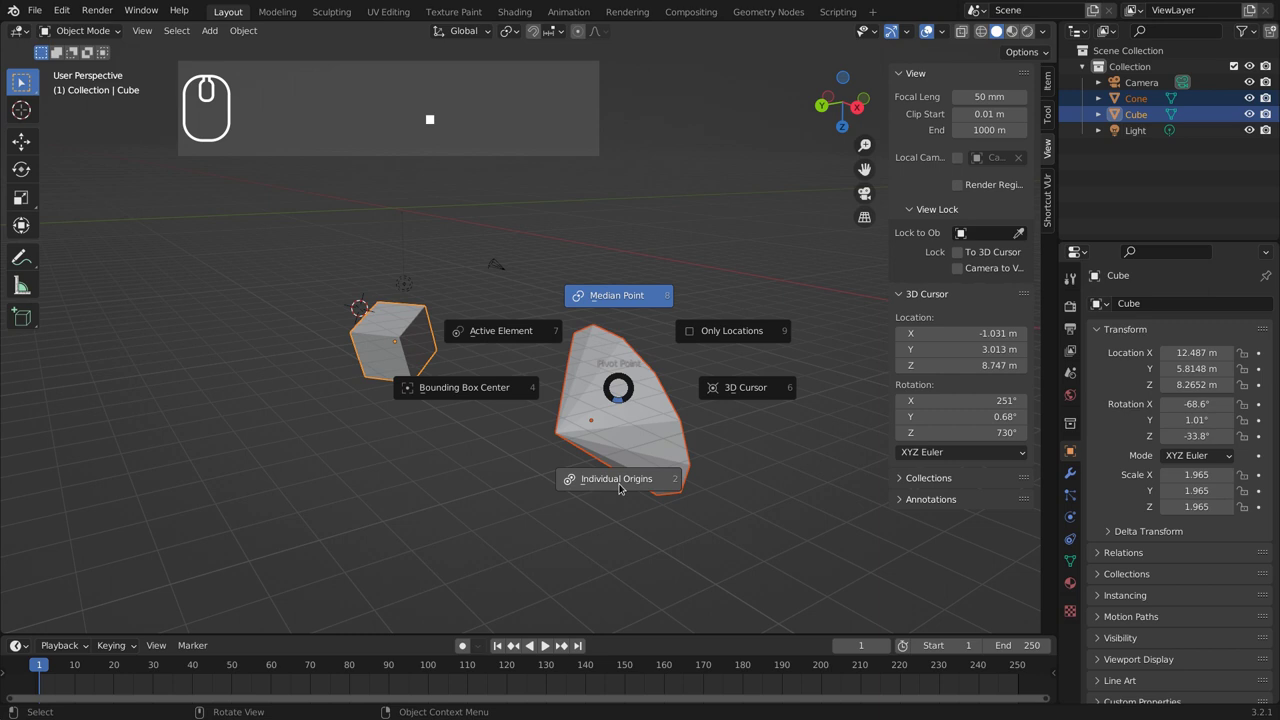
pyautogui.click(625, 490)
pyautogui.press('s')
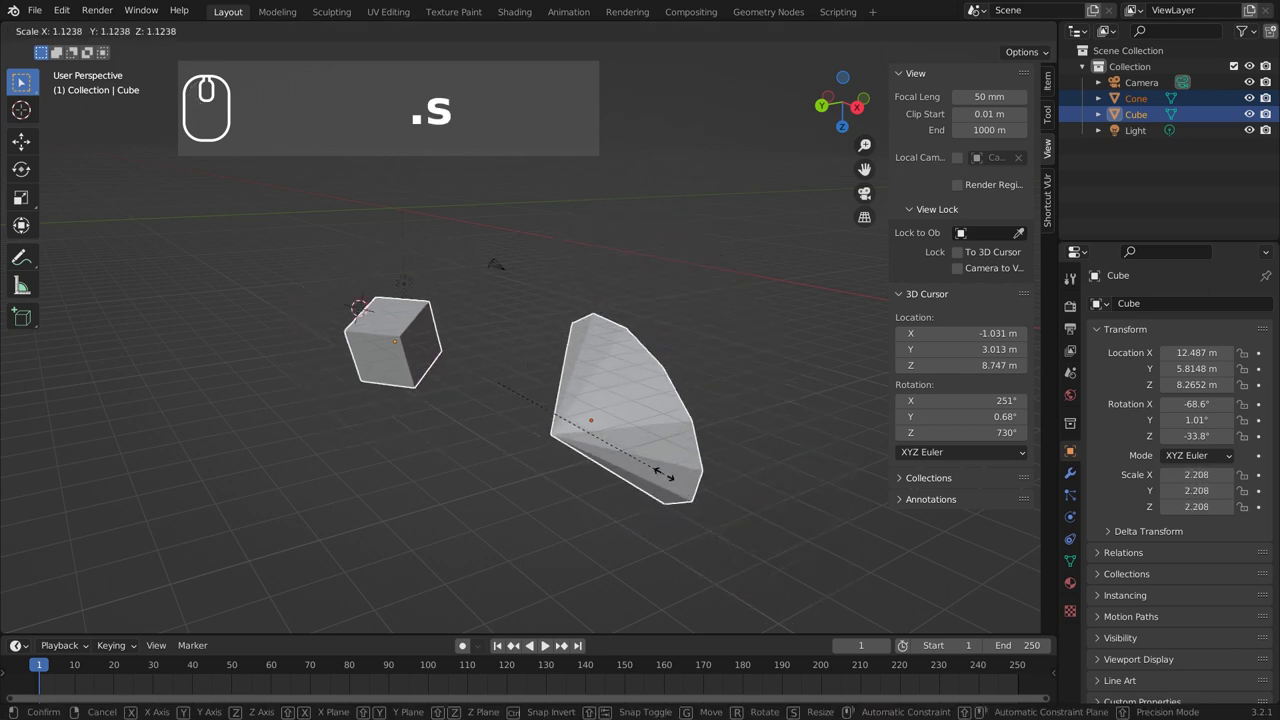
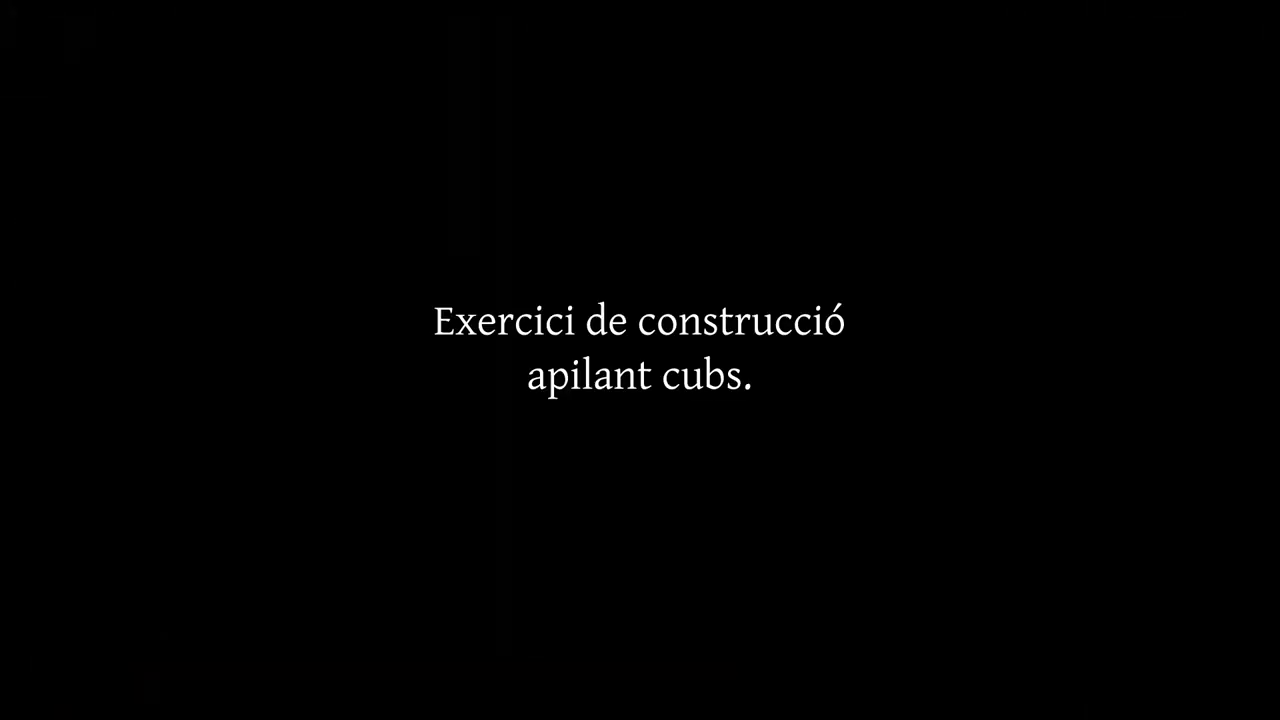
# Step: Start a new General file with Ctrl+N, discarding the cone scene without saving
pyautogui.press('Escape')
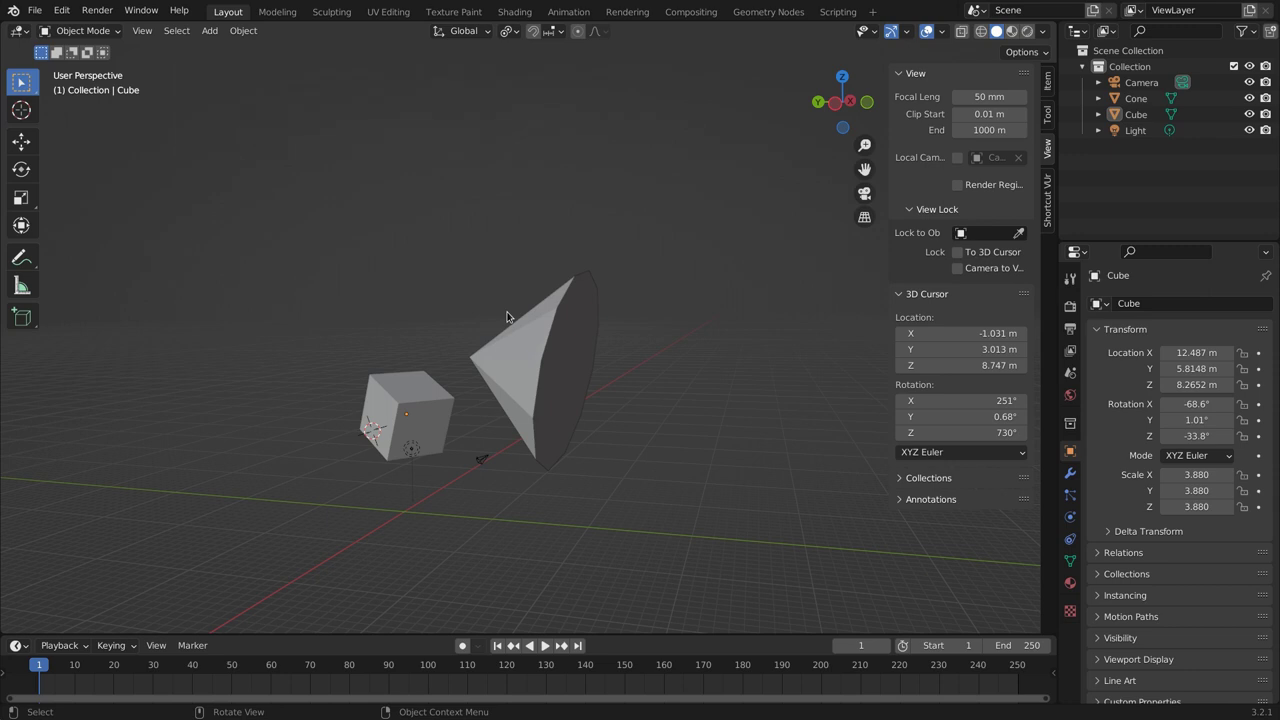
pyautogui.press('ctrl+n')
pyautogui.click(511, 311)
pyautogui.click(601, 383)
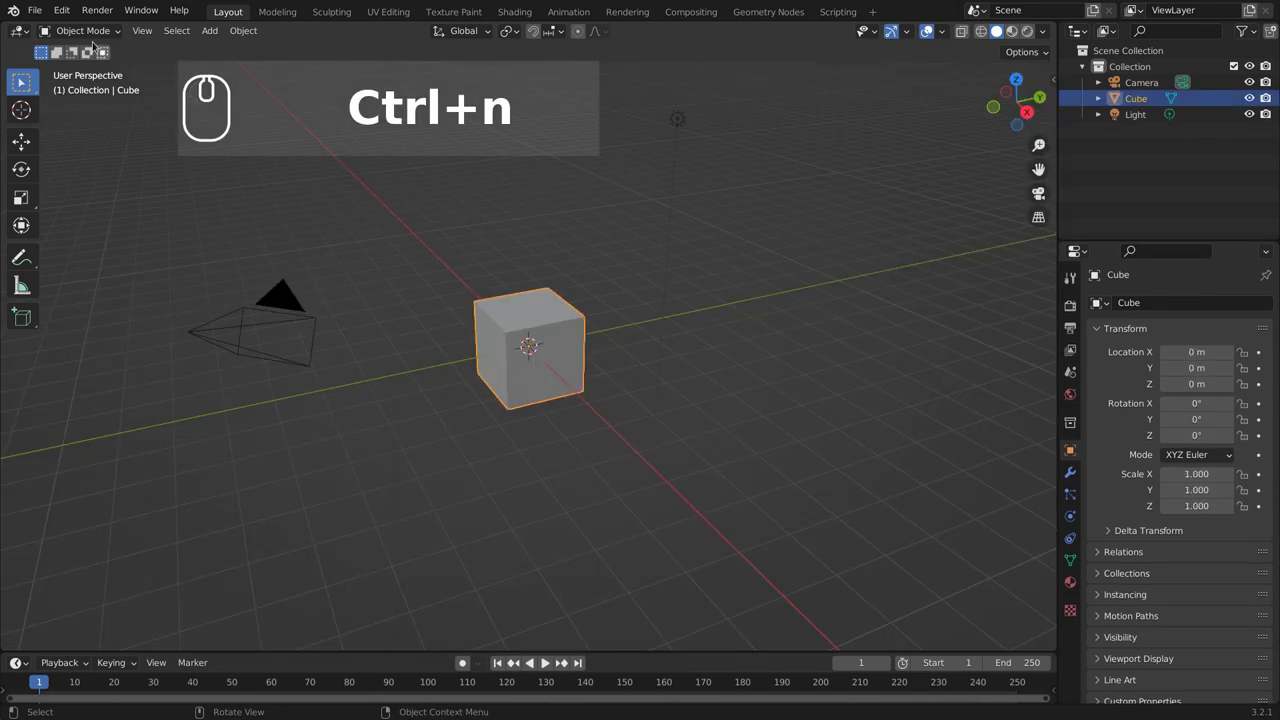
# Step: Save the new scene to disk as Exercicis_curs.blend via Save As
pyautogui.click(51, 1)
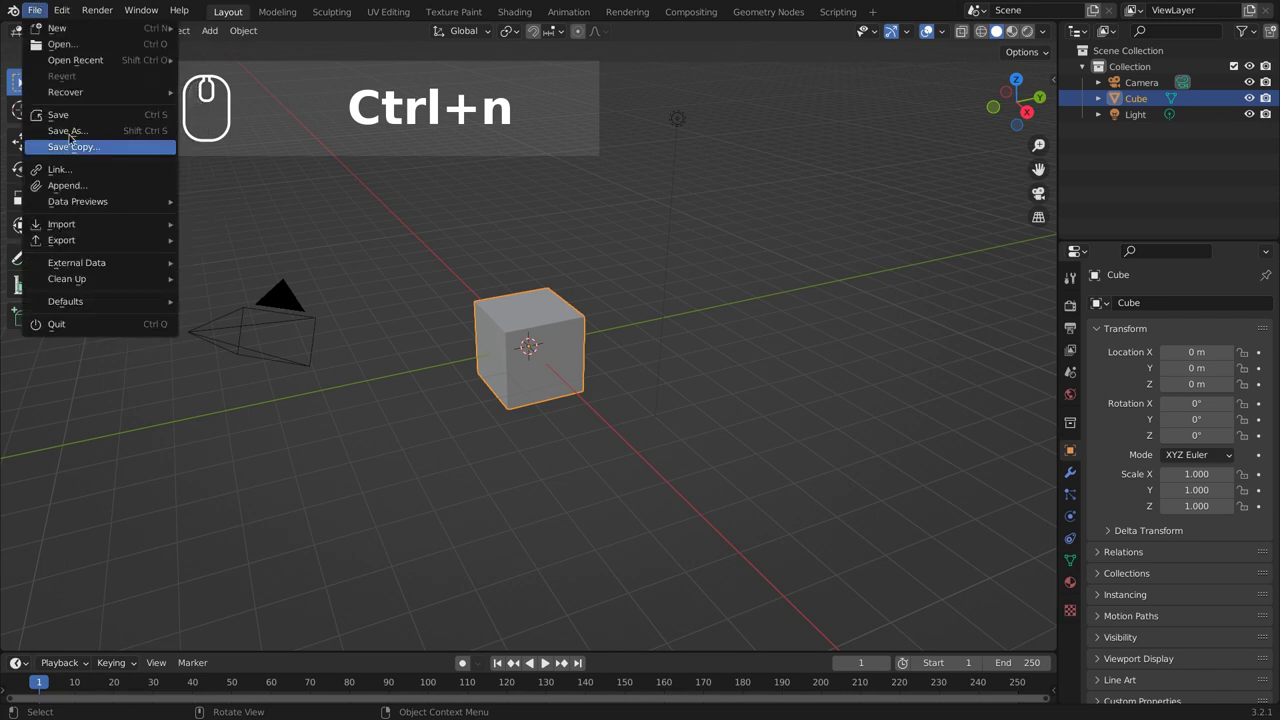
pyautogui.click(77, 129)
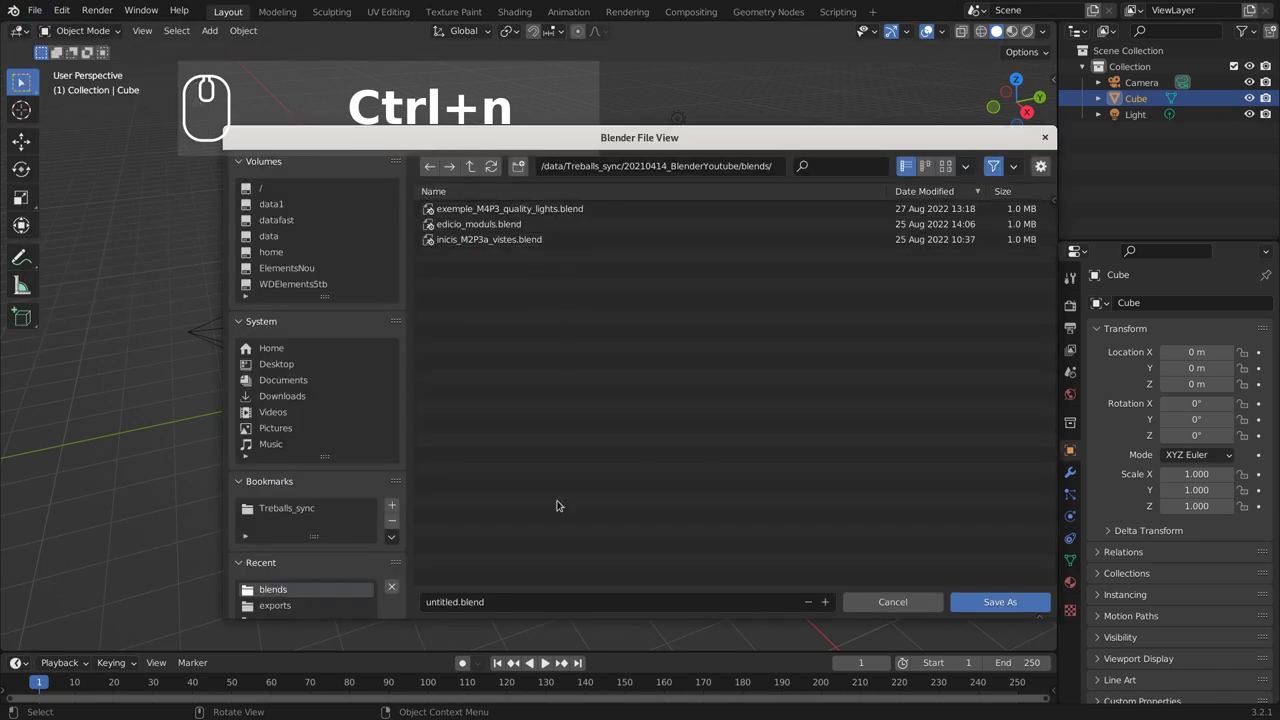
pyautogui.click(515, 602)
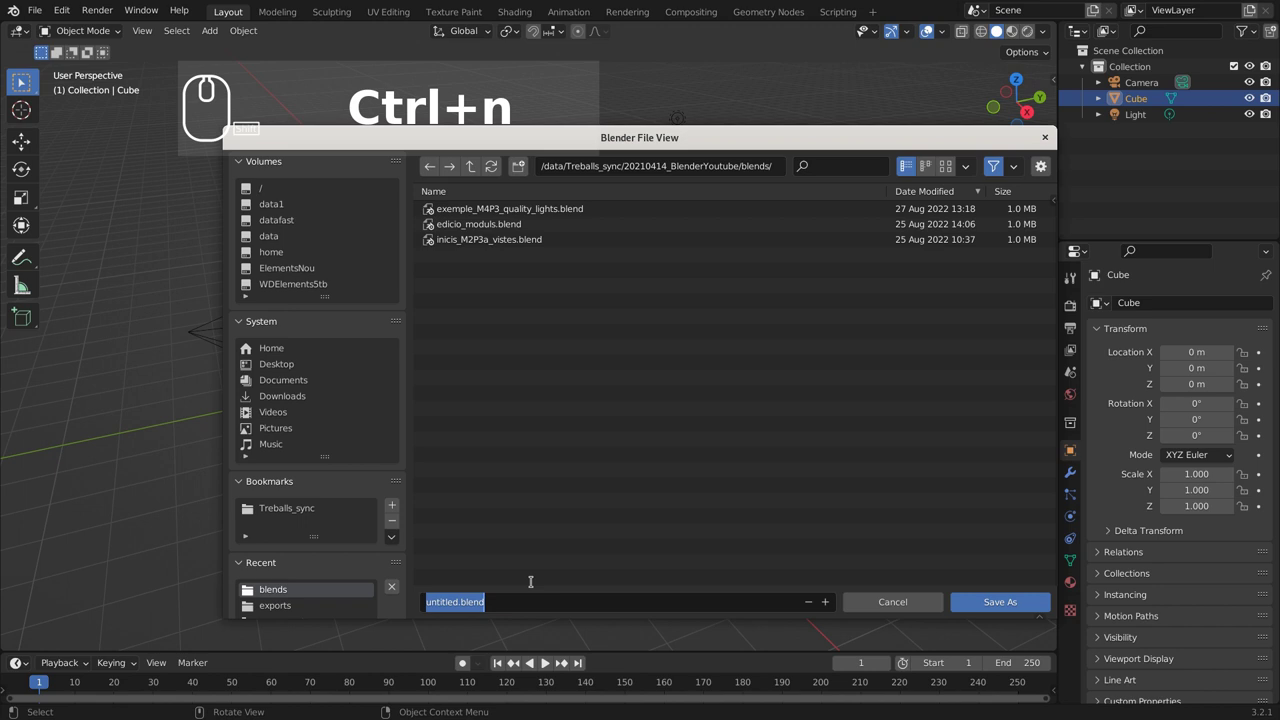
pyautogui.write('a')
pyautogui.press('BackSpace')
pyautogui.write('xerccs_curs')
pyautogui.press('Return')
pyautogui.press('Return')
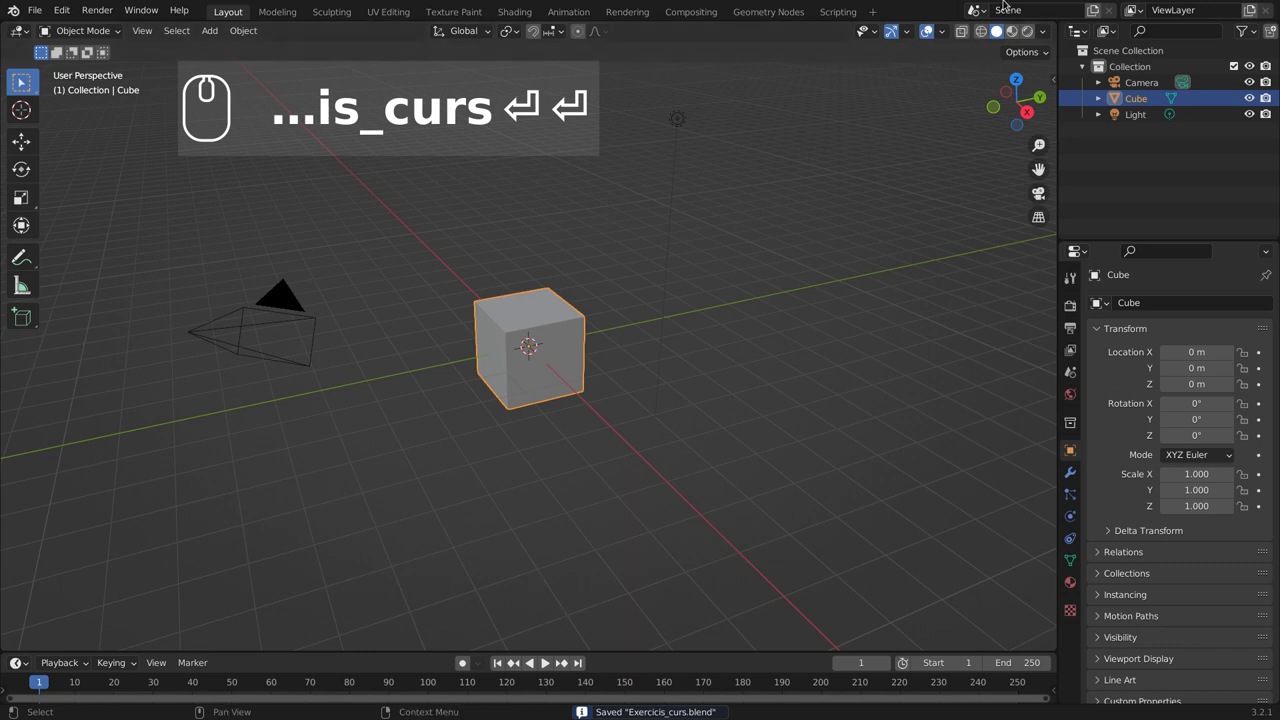
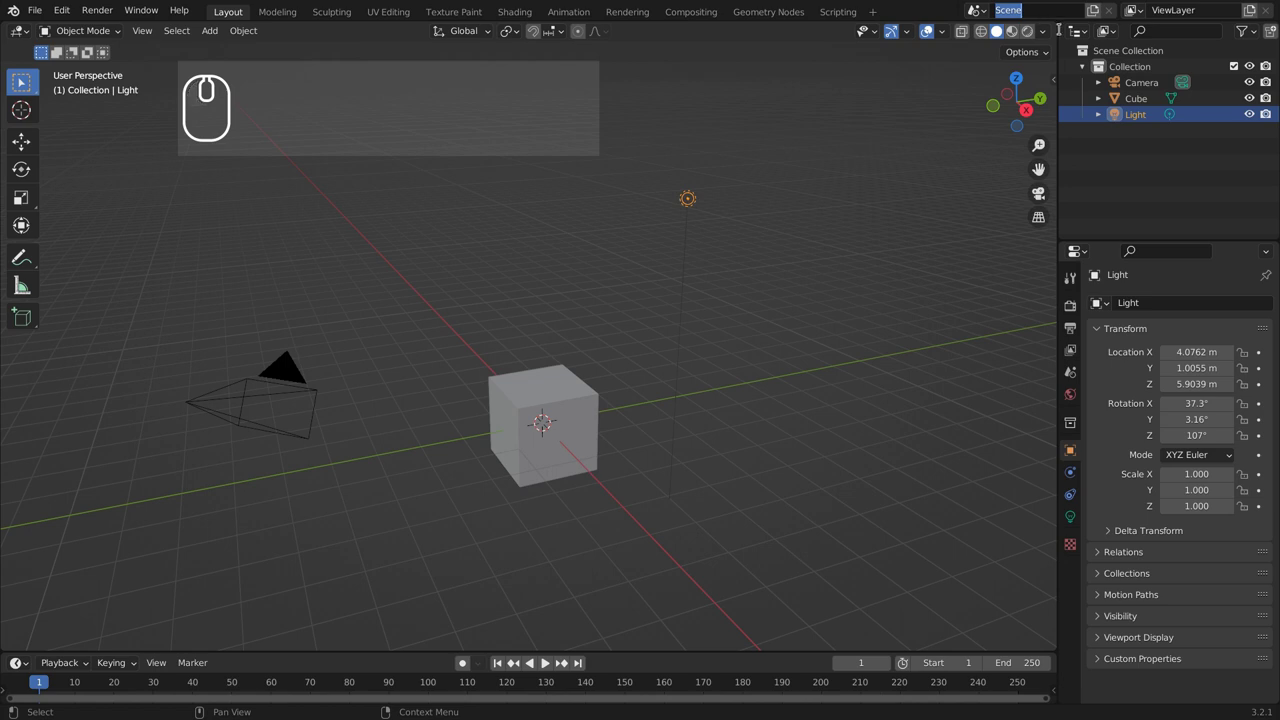
# Step: Rename the scene from Scene to Estructura in the top bar
pyautogui.press('shift+e')
pyautogui.write('estructura')
pyautogui.press('Return')
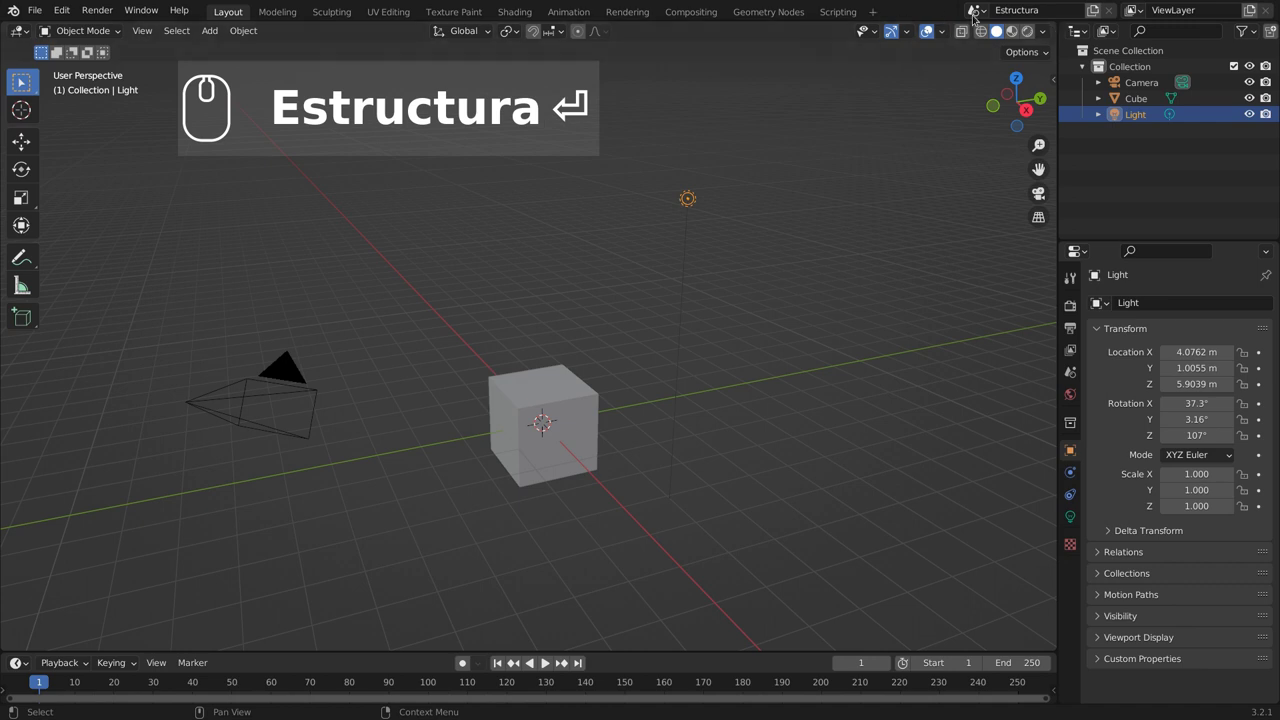
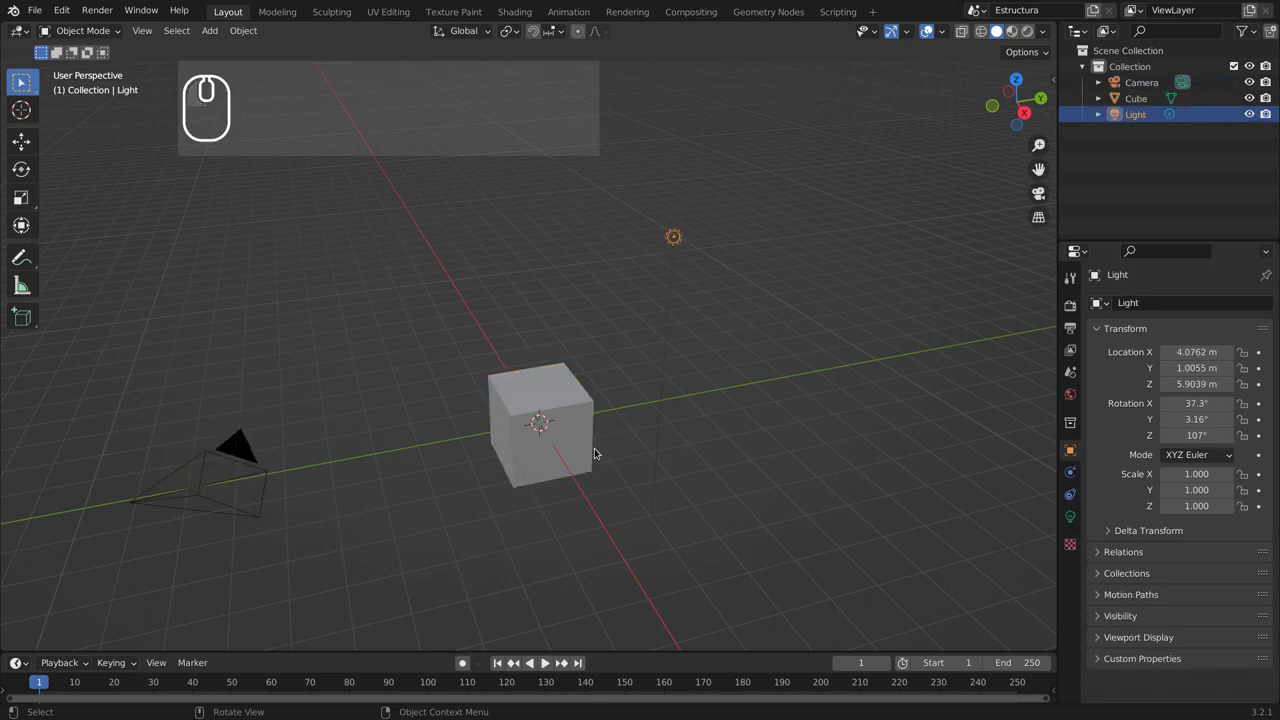
# Step: Select the camera, the light and the cube in turn to inspect their properties
pyautogui.click(585, 438)
pyautogui.click(257, 456)
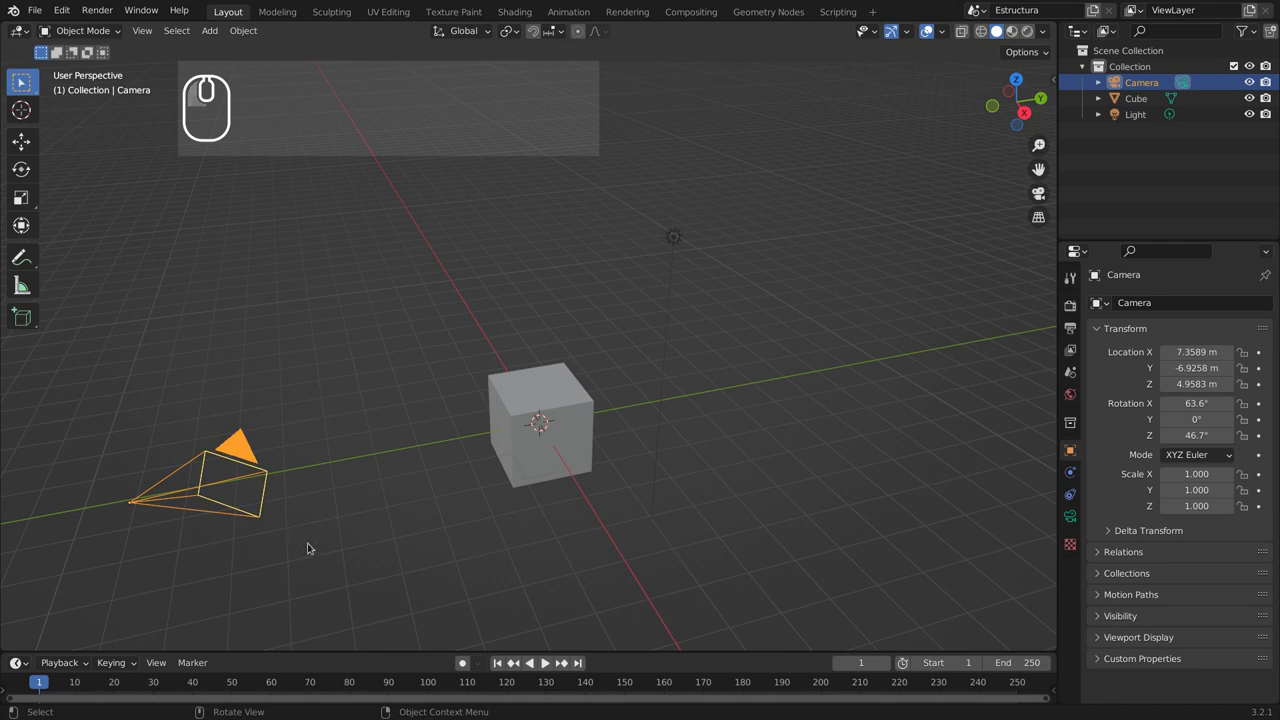
pyautogui.moveTo(337, 547); pyautogui.dragTo(857, 469)
pyautogui.middleClick(711, 465)
pyautogui.middleClick(531, 480)
pyautogui.moveTo(530, 482); pyautogui.dragTo(729, 235)
pyautogui.click(729, 235)
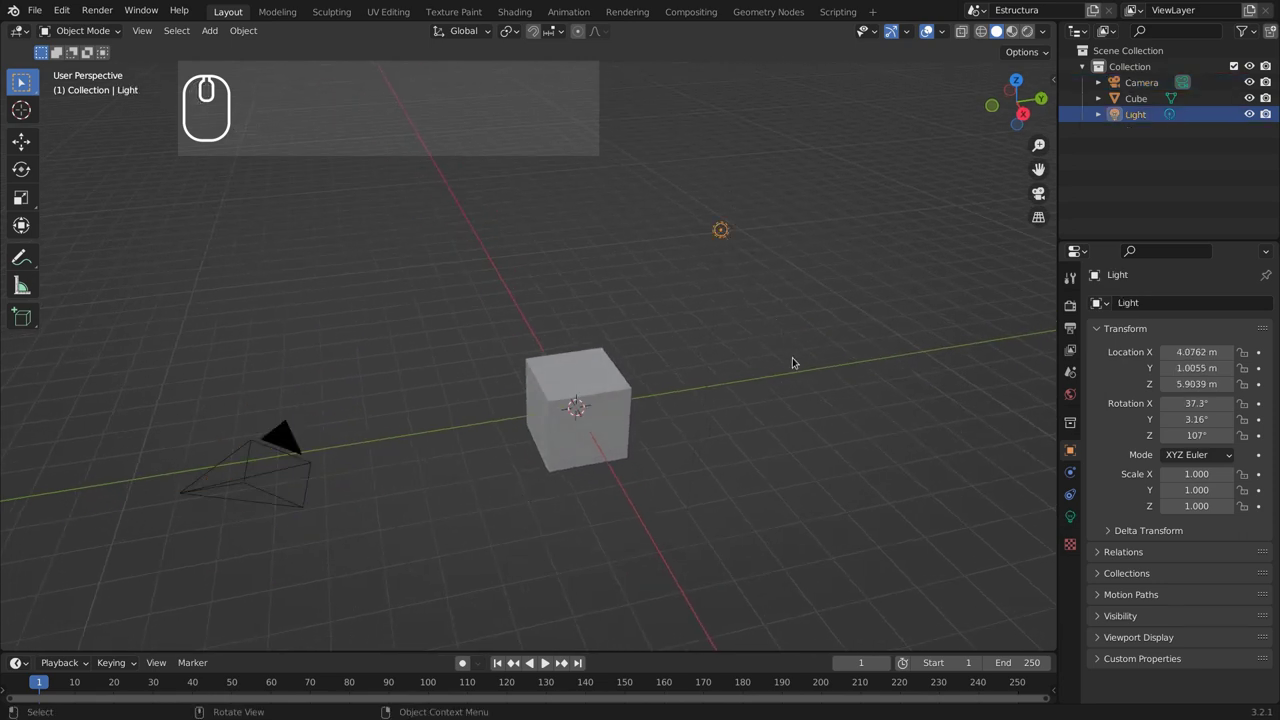
pyautogui.moveTo(815, 351); pyautogui.dragTo(805, 425)
pyautogui.click(721, 232)
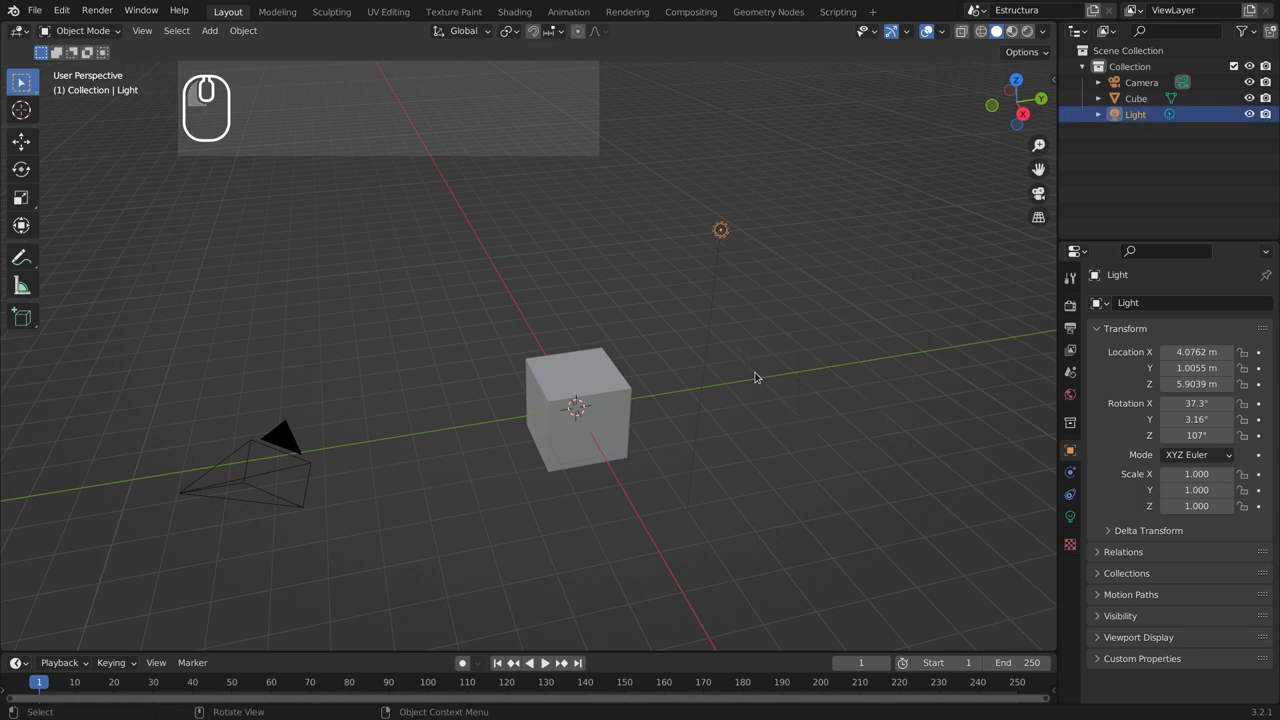
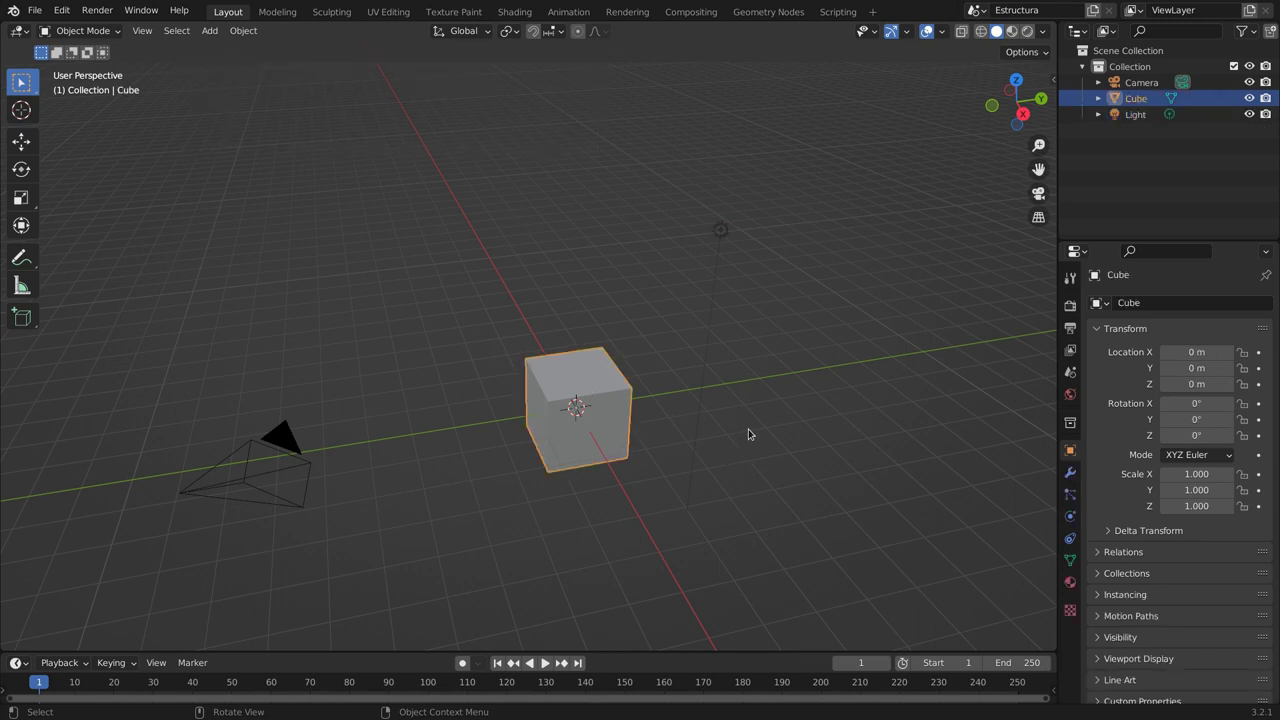
# Step: Move the cube up 1 m along Z so its base rests on the ground grid
pyautogui.press('g')
pyautogui.write('z1')
pyautogui.press('Return')
# Step: Orbit and zoom around the cube to check it from the side and from above
pyautogui.moveTo(611, 488); pyautogui.dragTo(600, 383)
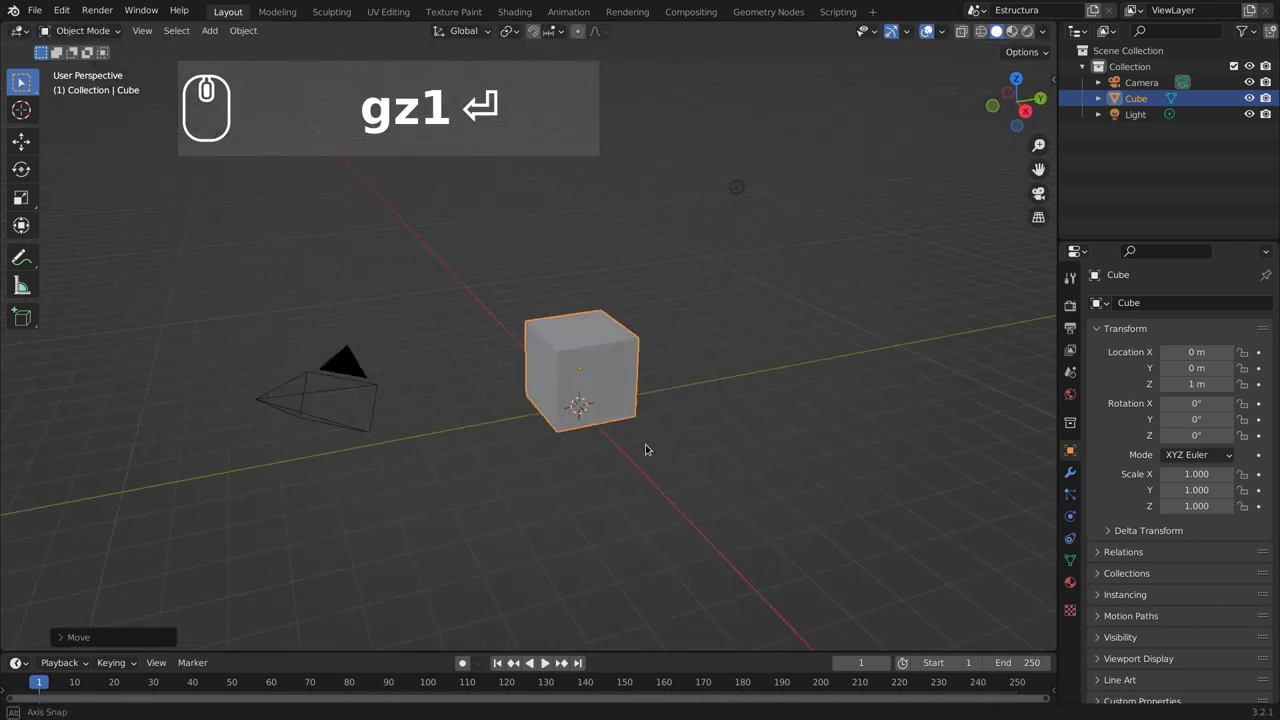
pyautogui.moveTo(648, 451); pyautogui.dragTo(647, 401)
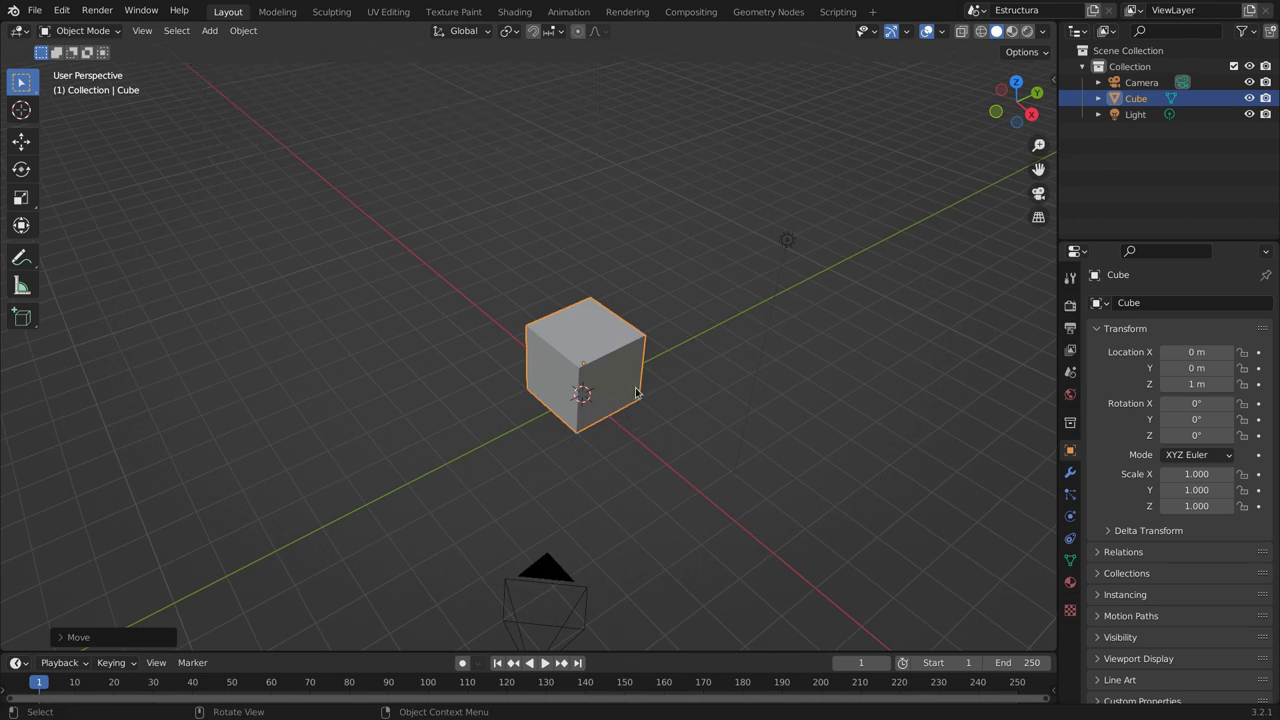
pyautogui.moveTo(637, 421); pyautogui.dragTo(639, 369)
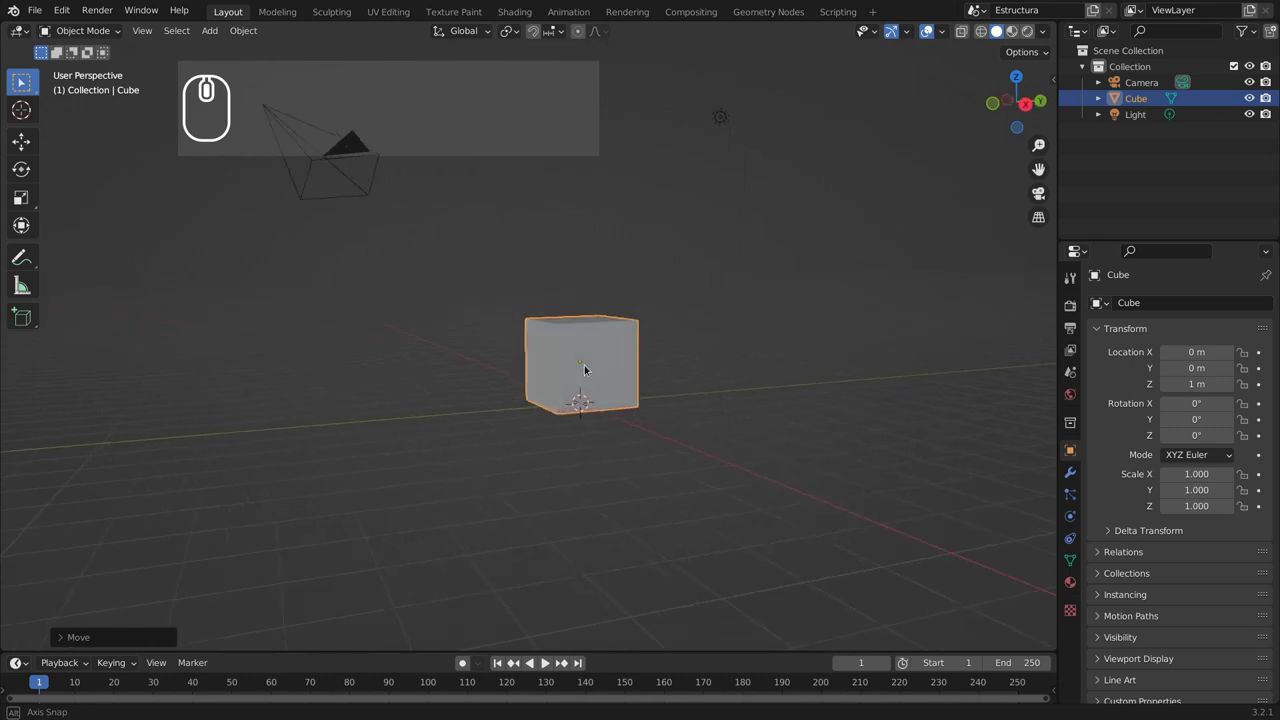
pyautogui.middleClick(632, 428)
pyautogui.moveTo(545, 454); pyautogui.dragTo(576, 445)
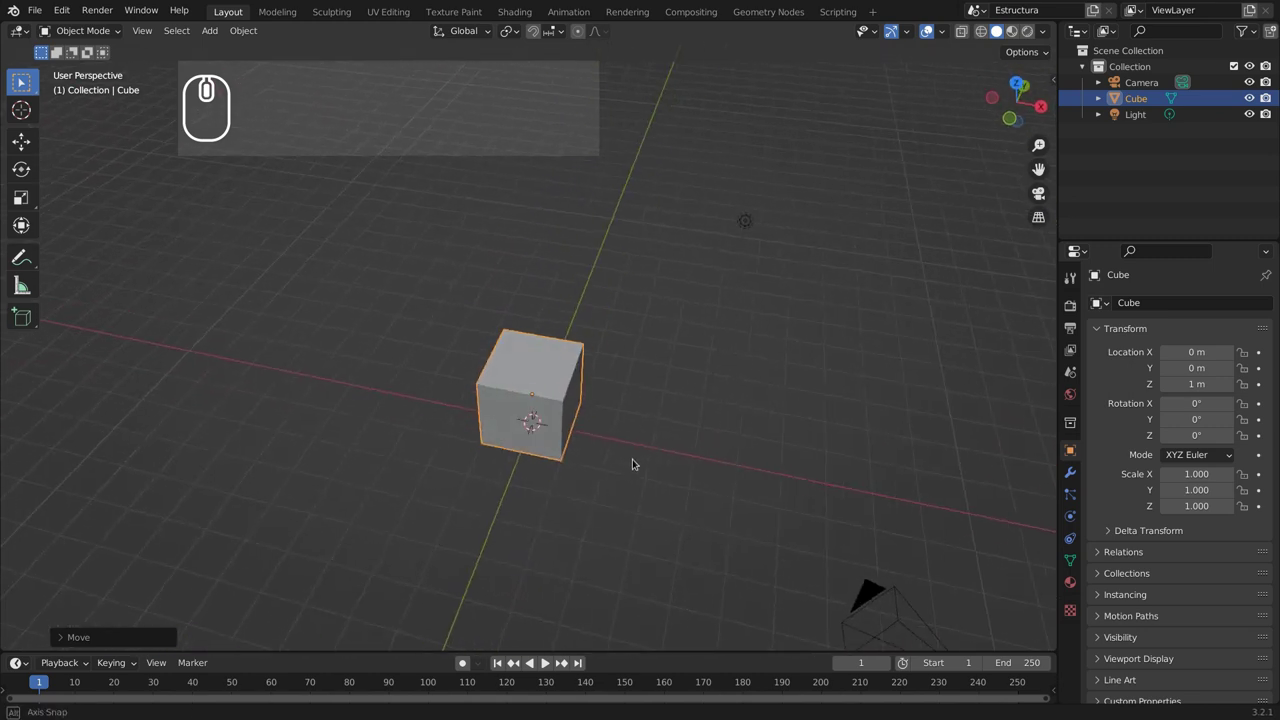
pyautogui.moveTo(643, 471); pyautogui.dragTo(702, 535)
pyautogui.scroll(3)
pyautogui.scroll(-3)
pyautogui.moveTo(681, 513); pyautogui.dragTo(682, 544)
pyautogui.scroll(-3)
pyautogui.moveTo(687, 560); pyautogui.dragTo(701, 565)
# Step: Duplicate the cube 2 m up twice, stacking Cube.001 and Cube.002 into a three-cube column
pyautogui.press('shift+d')
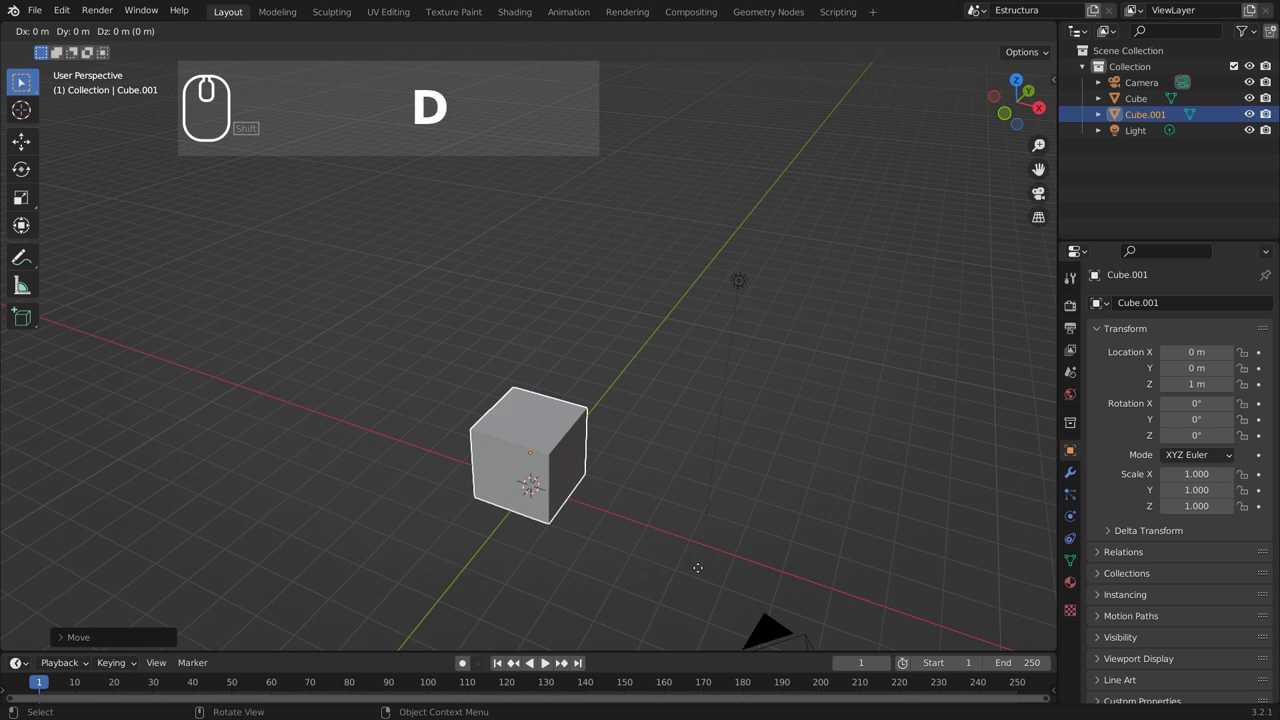
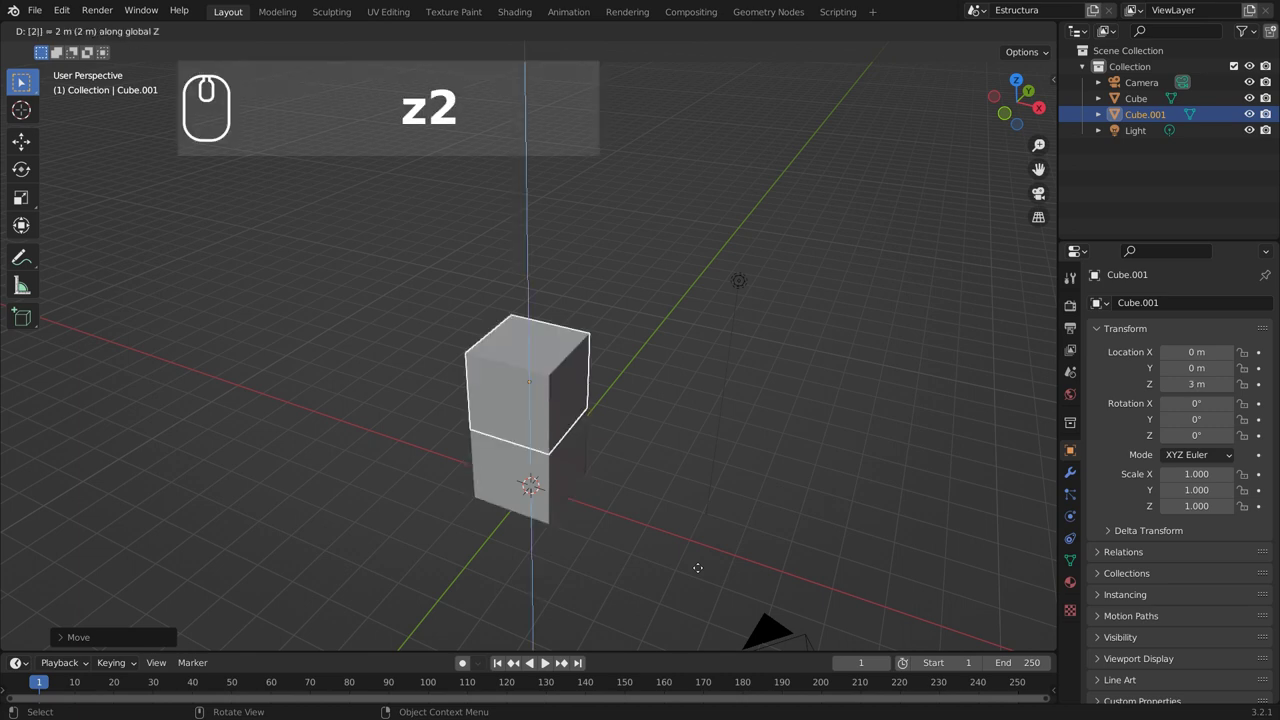
pyautogui.press('Return')
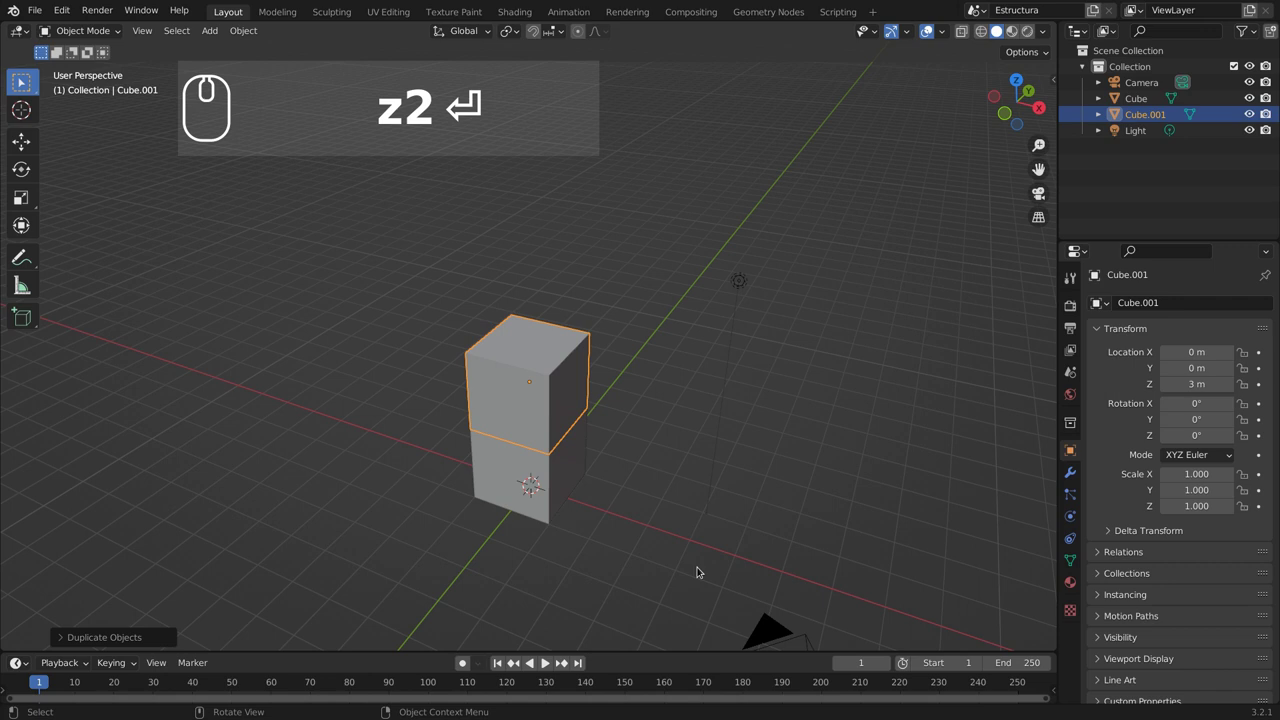
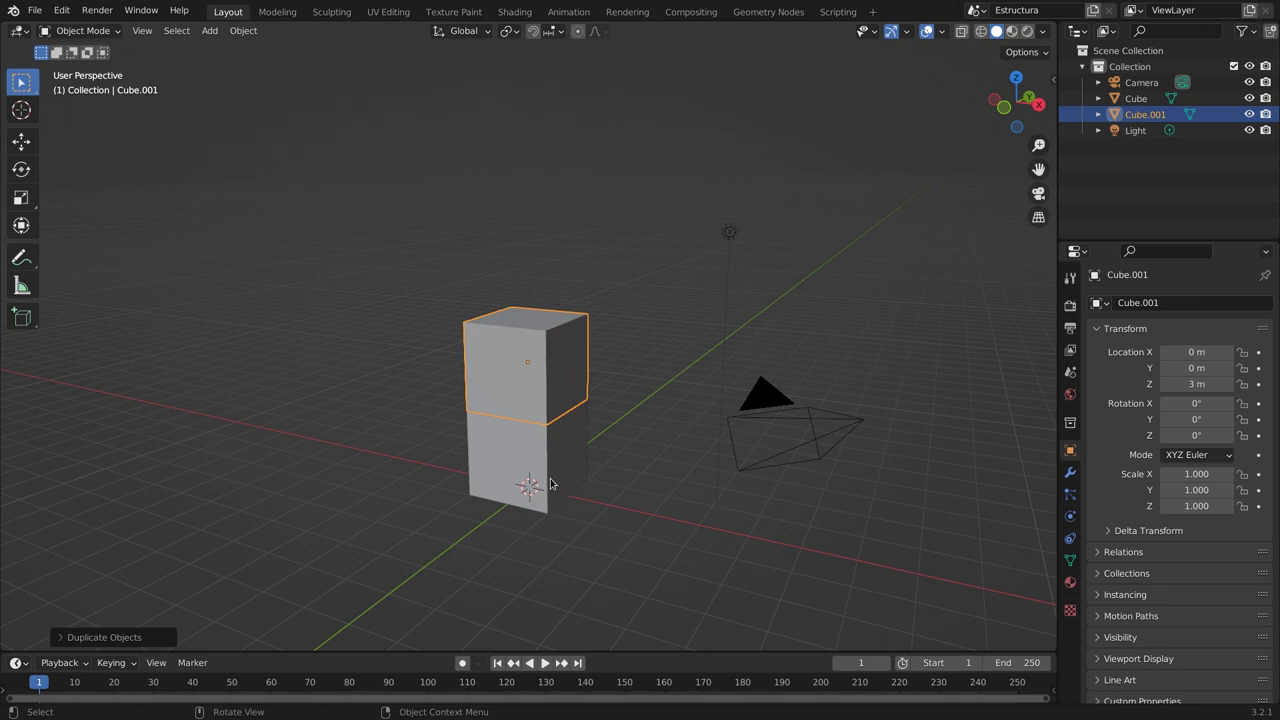
pyautogui.moveTo(608, 517); pyautogui.dragTo(603, 522)
pyautogui.middleClick(622, 528)
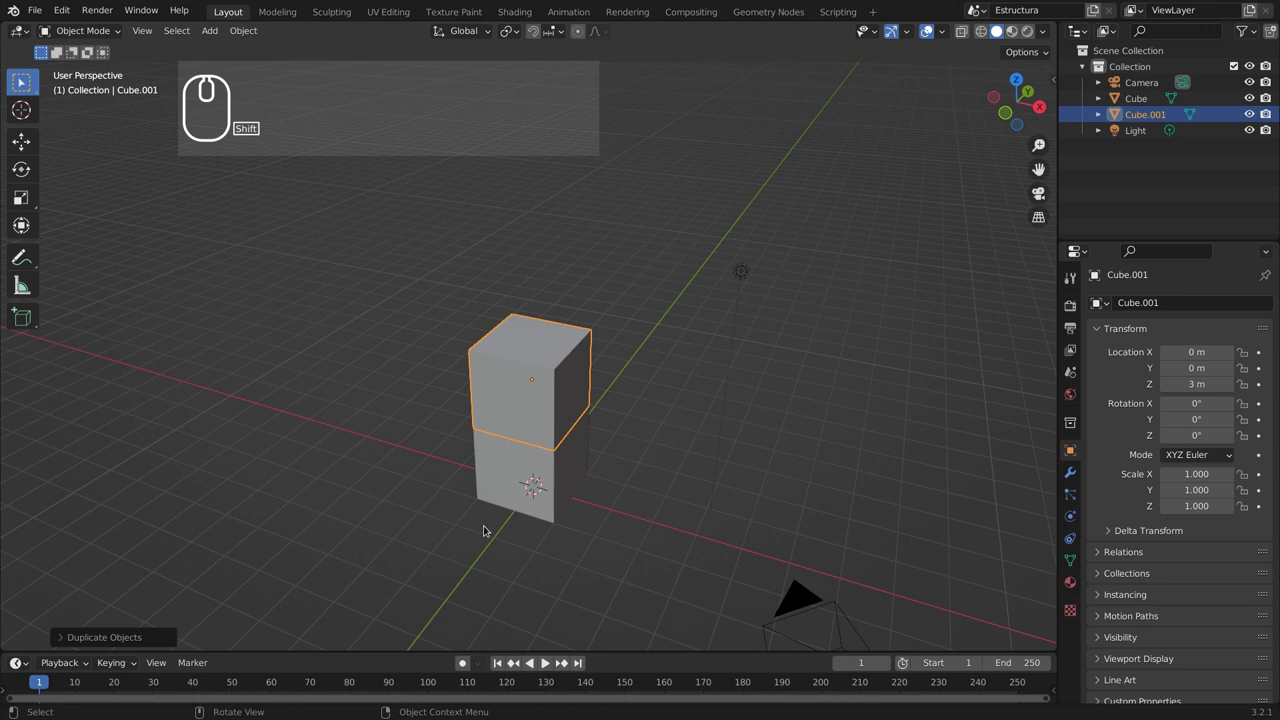
pyautogui.press('shift+r')
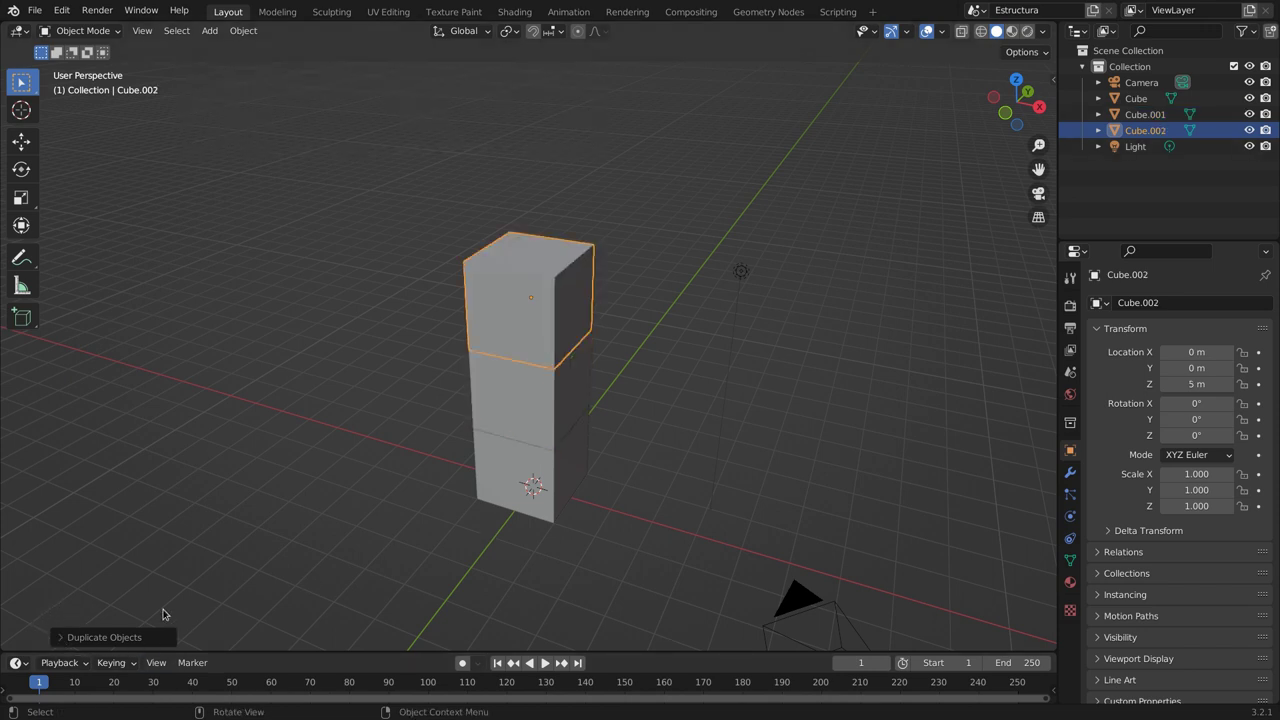
pyautogui.click(67, 640)
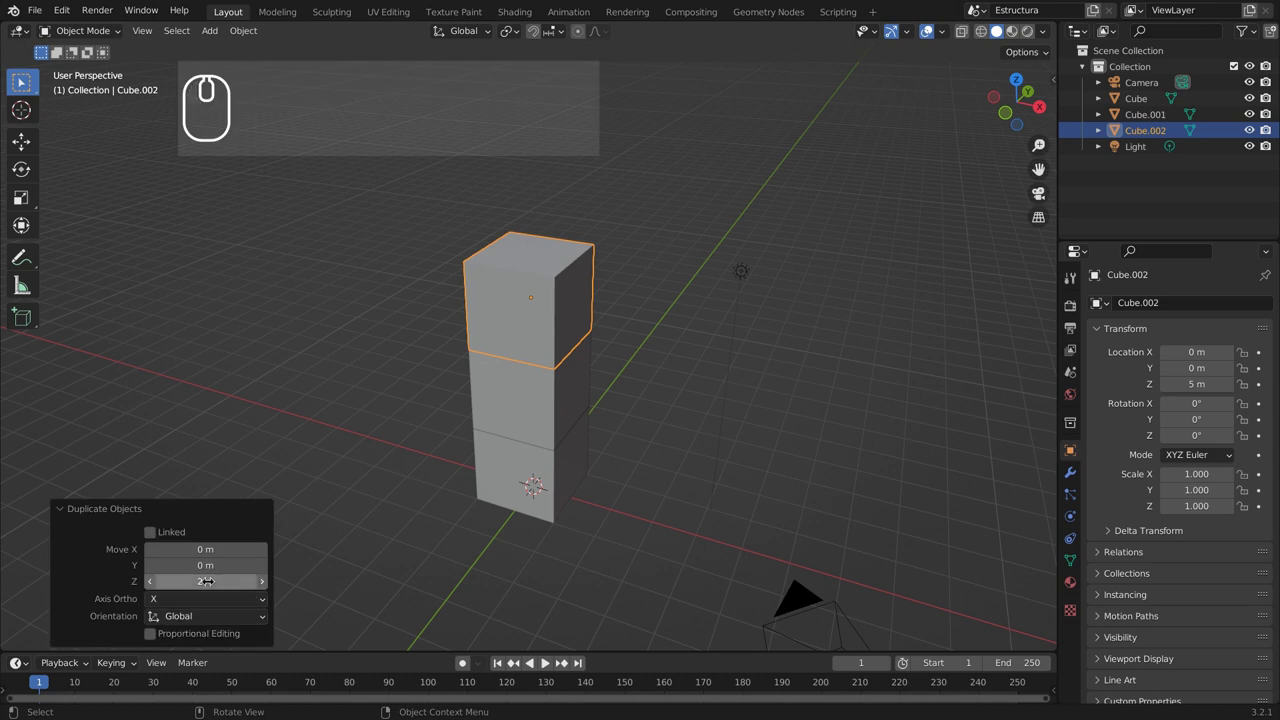
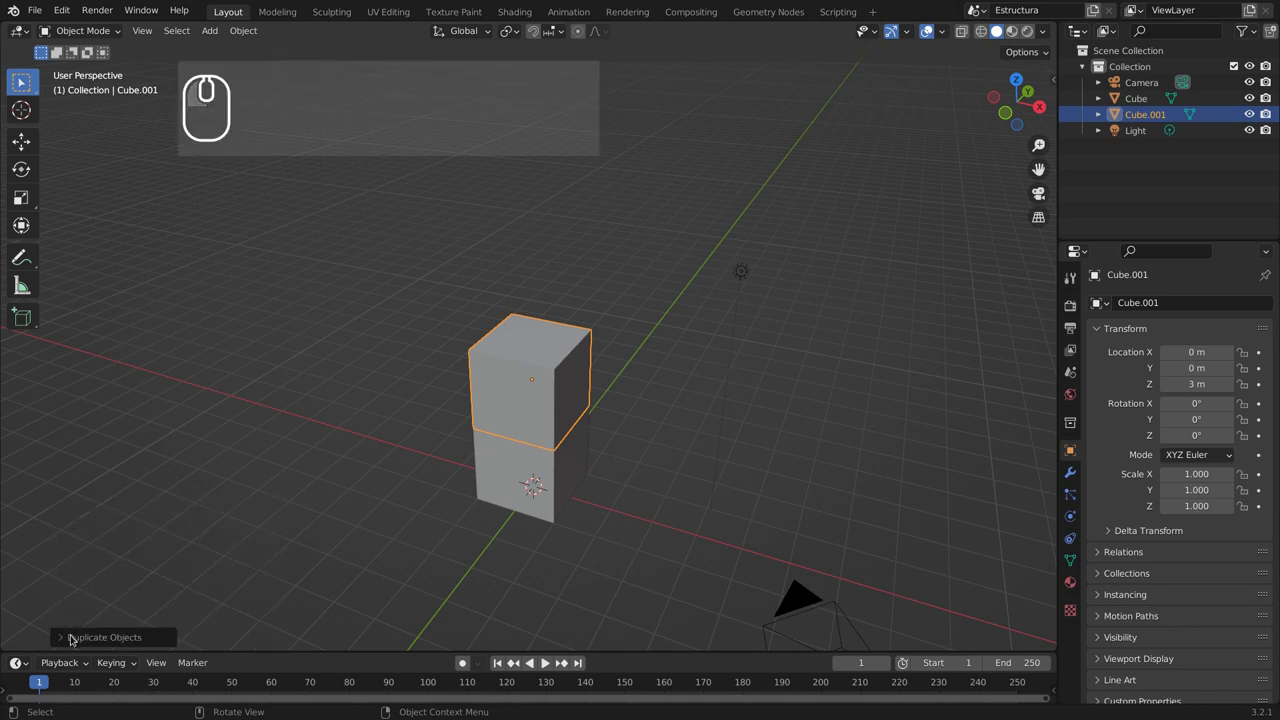
pyautogui.click(76, 636)
pyautogui.click(88, 507)
pyautogui.click(68, 633)
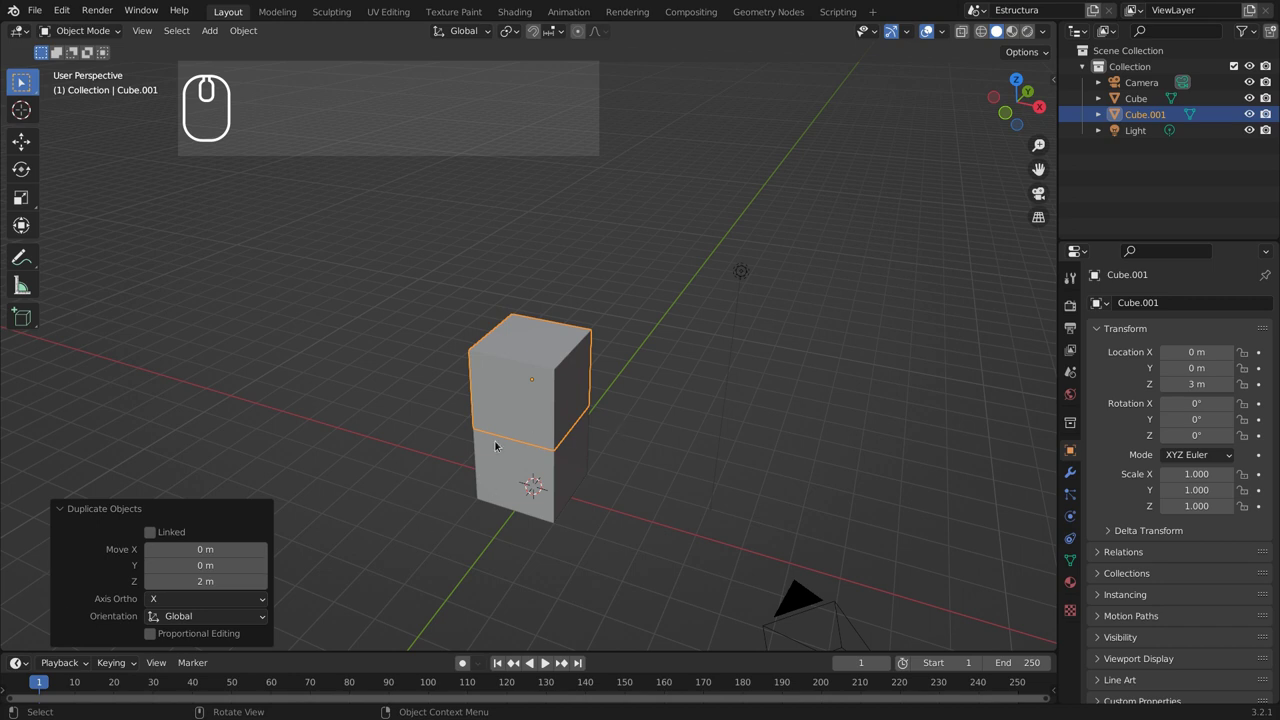
pyautogui.press('F9')
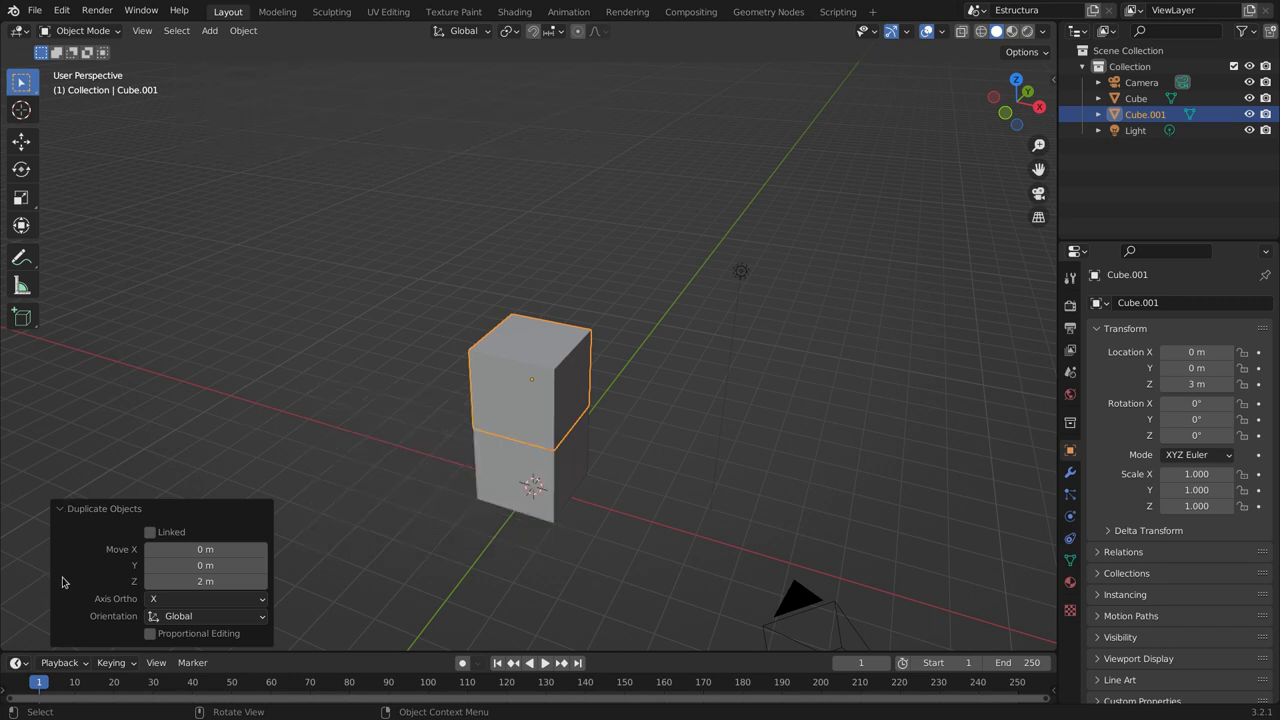
pyautogui.click(68, 510)
pyautogui.middleClick(593, 440)
pyautogui.press('shift+r')
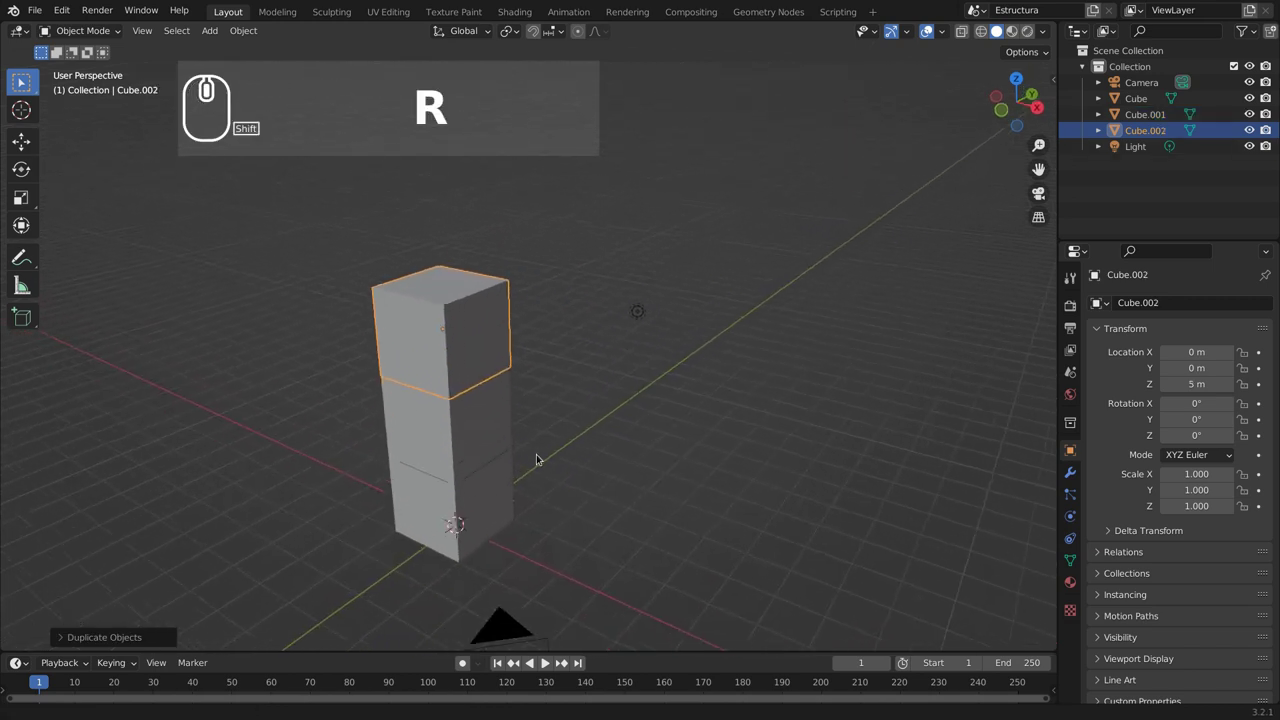
pyautogui.moveTo(540, 451); pyautogui.dragTo(503, 455)
pyautogui.moveTo(511, 440); pyautogui.dragTo(465, 405)
pyautogui.click(461, 420)
# Step: Duplicate the selected three-cube column -4 m along X to form a second column beside it
pyautogui.click(445, 520)
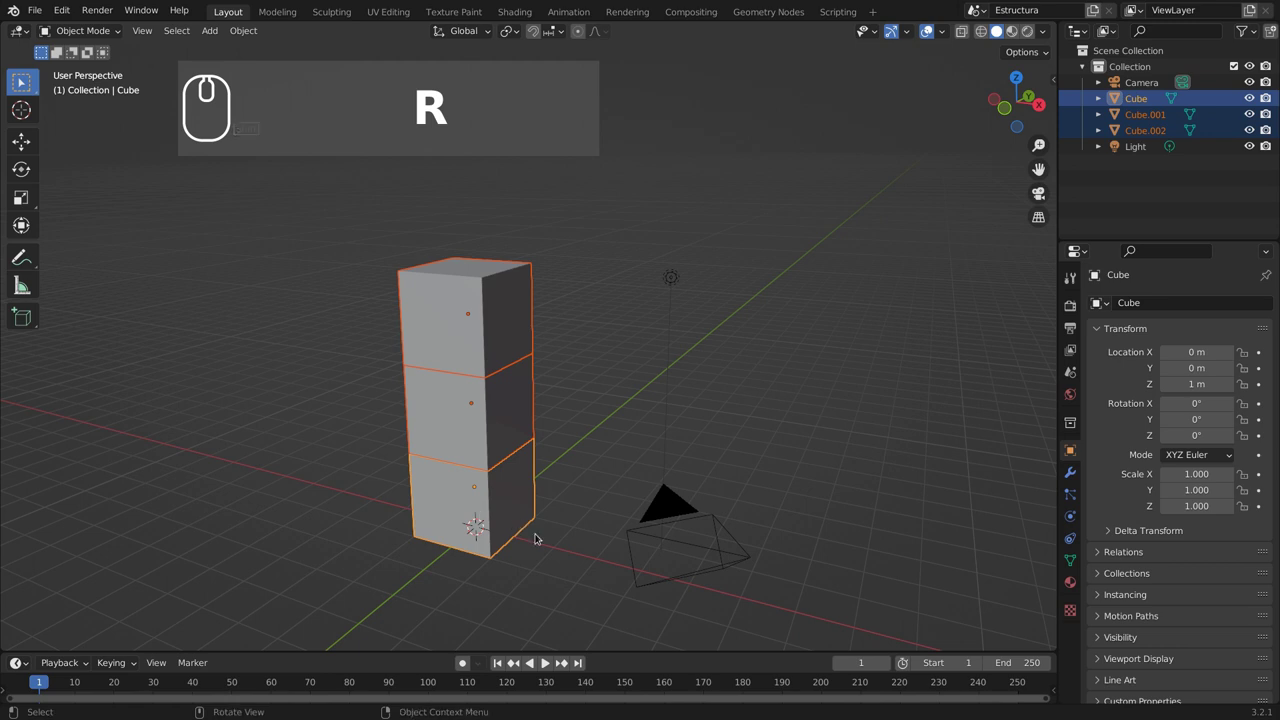
pyautogui.moveTo(584, 550); pyautogui.dragTo(598, 547)
pyautogui.press('shift+d')
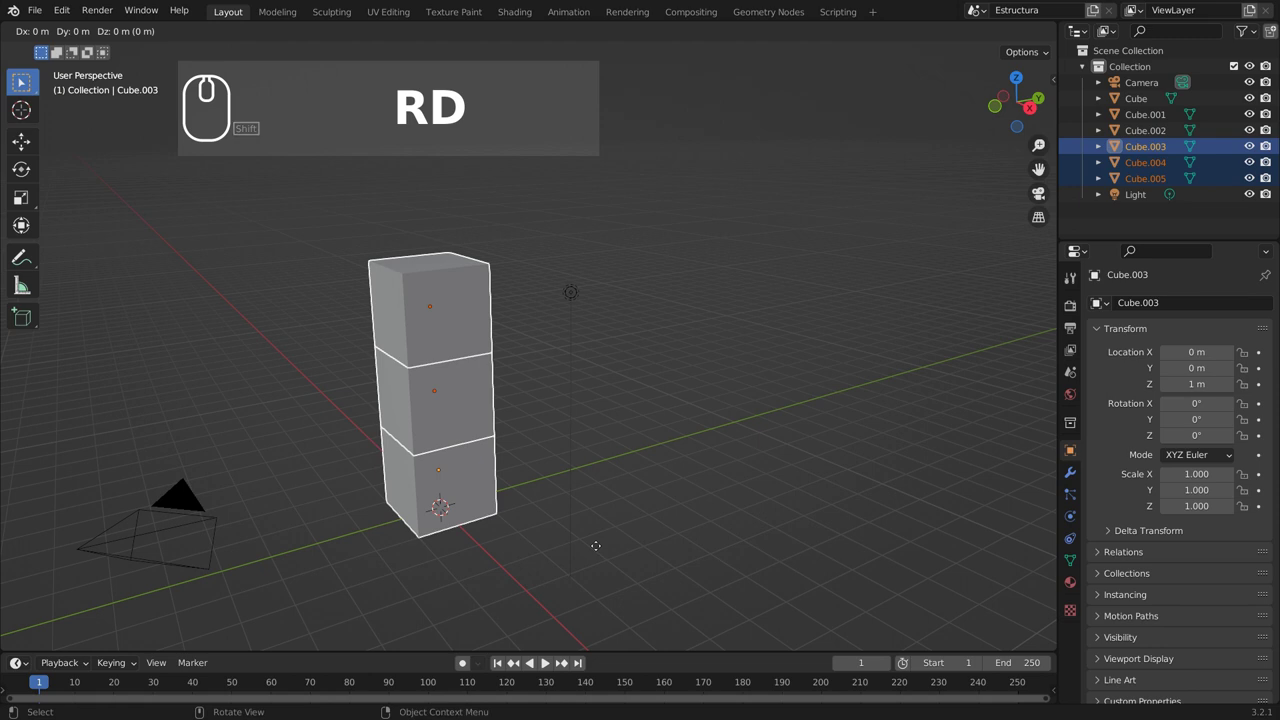
pyautogui.press('x')
pyautogui.press('-')
pyautogui.press('4')
pyautogui.press('Return')
pyautogui.write('RDx (-) 4 ⏎')
pyautogui.moveTo(535, 362); pyautogui.dragTo(642, 450)
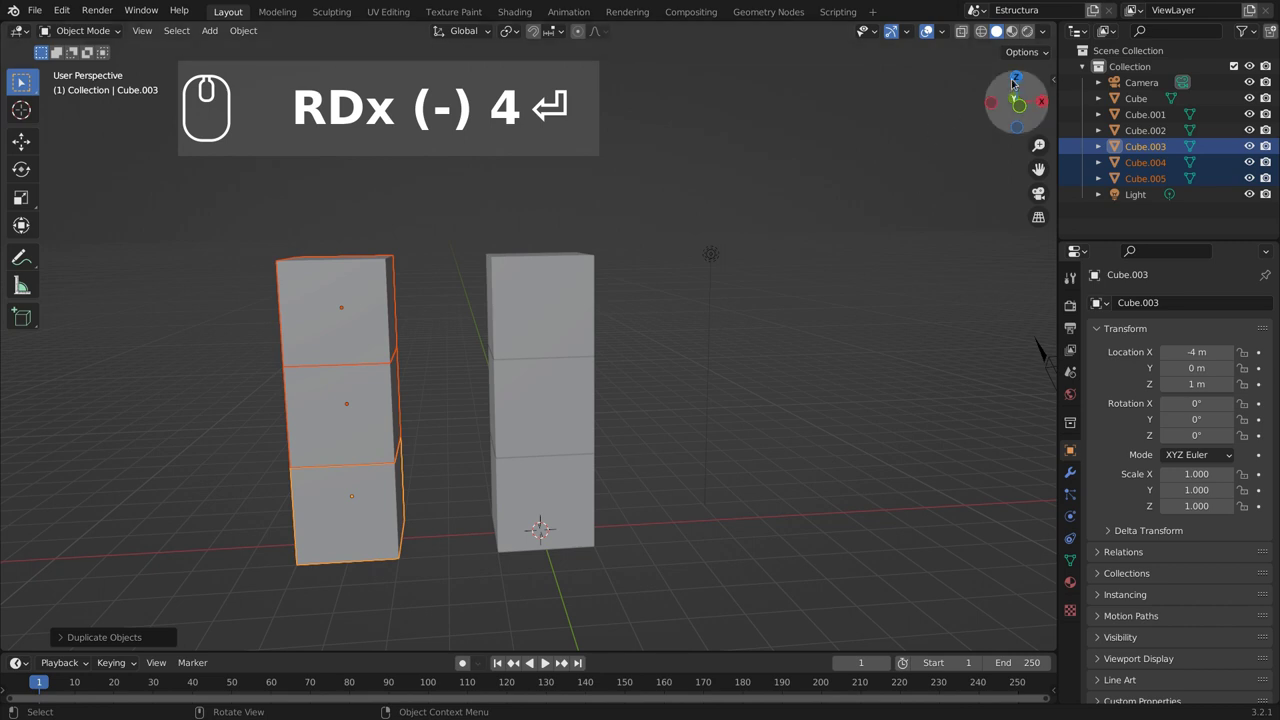
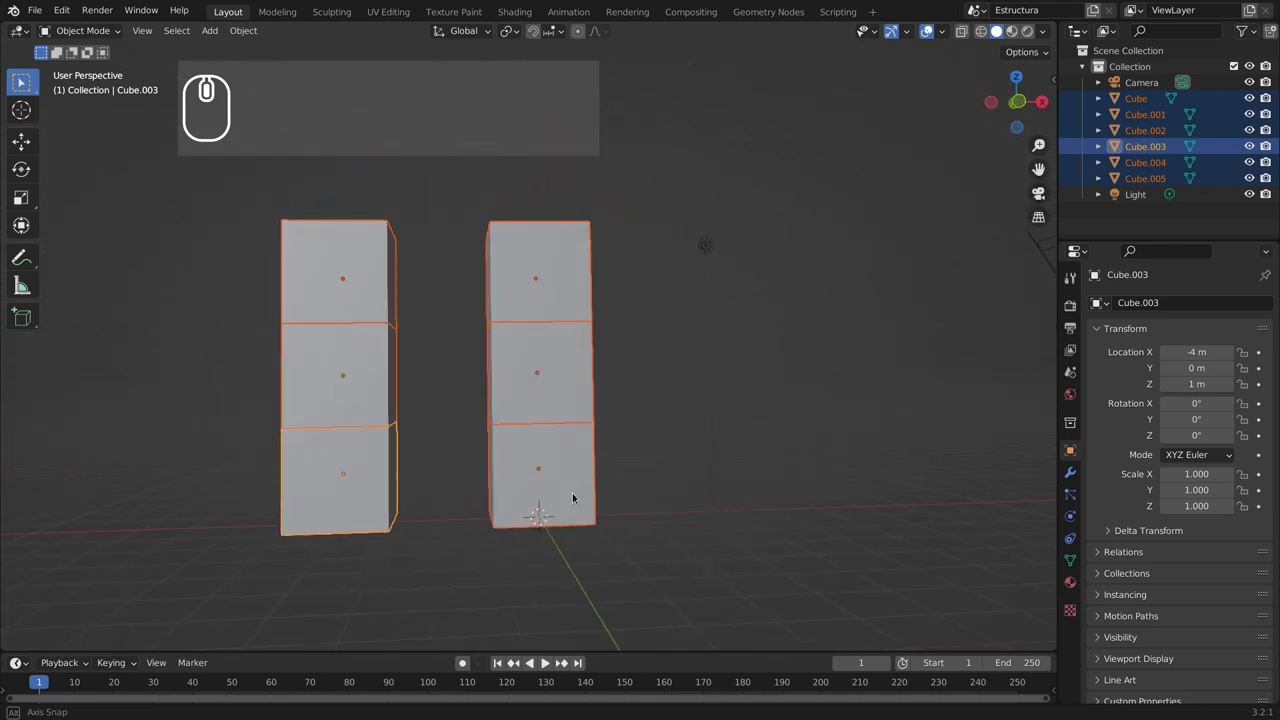
# Step: Orbit and zoom the view to frame both columns before copying
pyautogui.moveTo(611, 480); pyautogui.dragTo(733, 171)
pyautogui.scroll(-3)
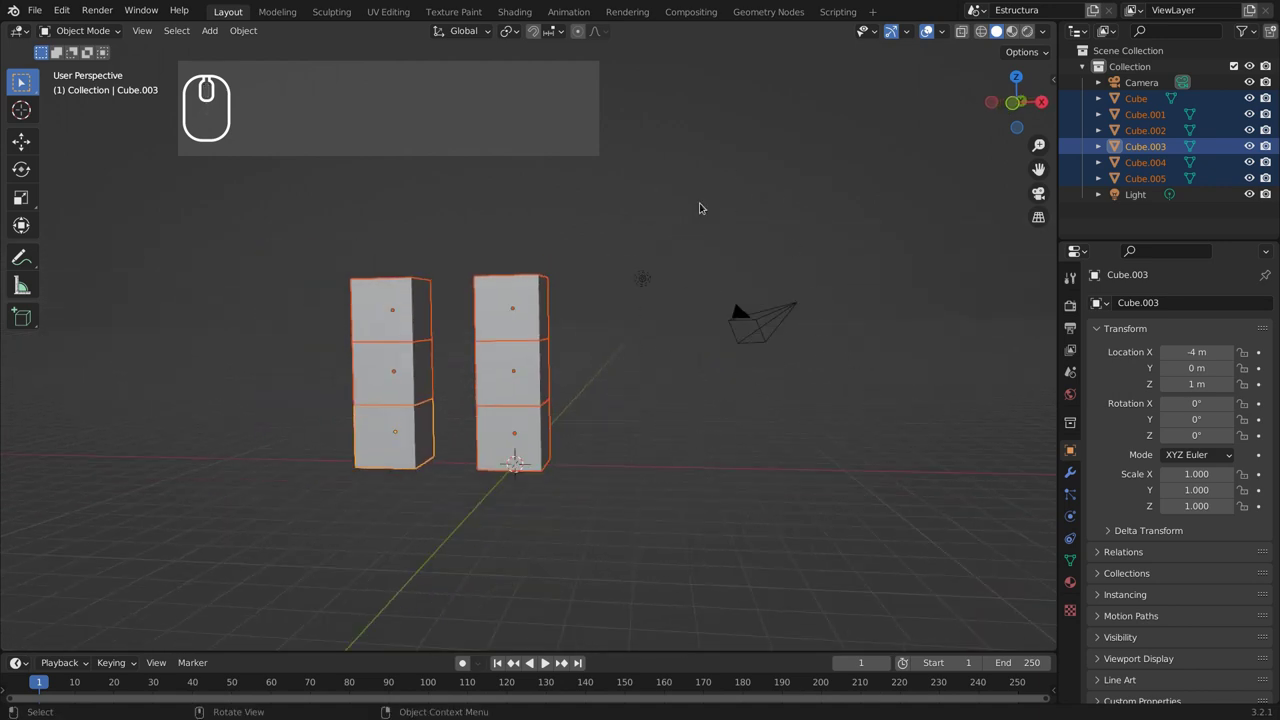
pyautogui.moveTo(512, 363); pyautogui.dragTo(598, 390)
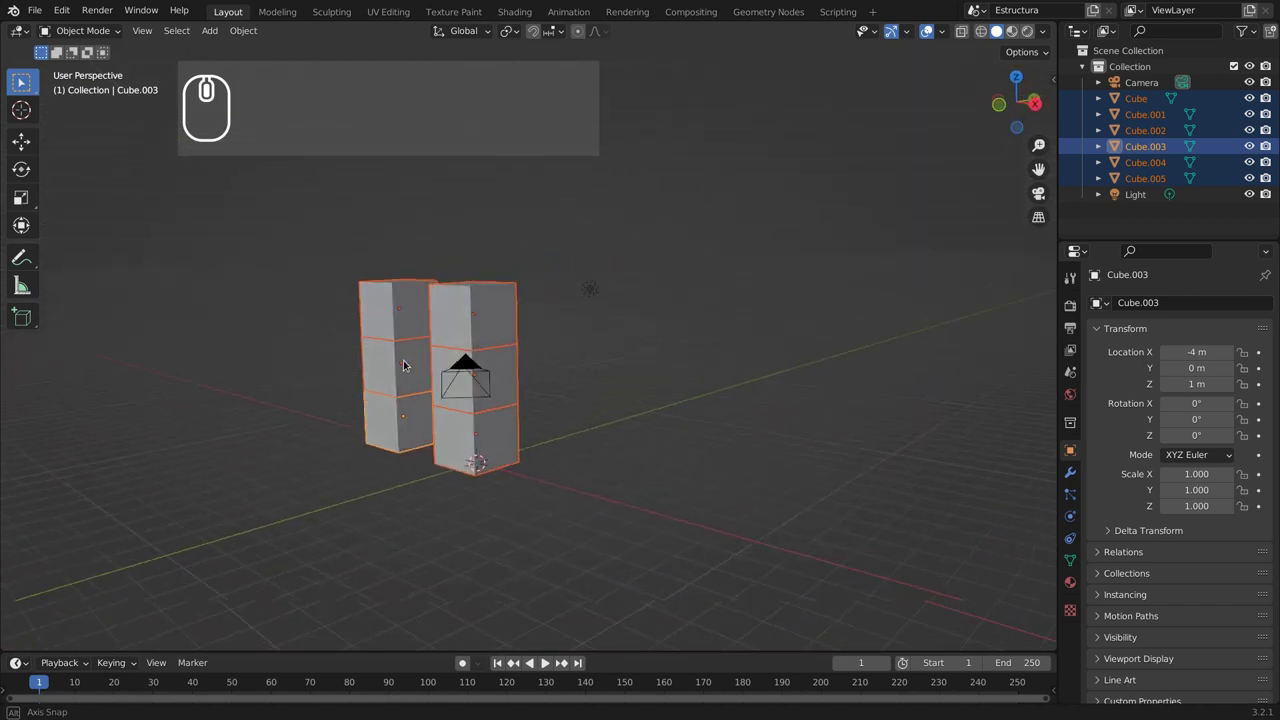
pyautogui.moveTo(327, 350); pyautogui.dragTo(393, 355)
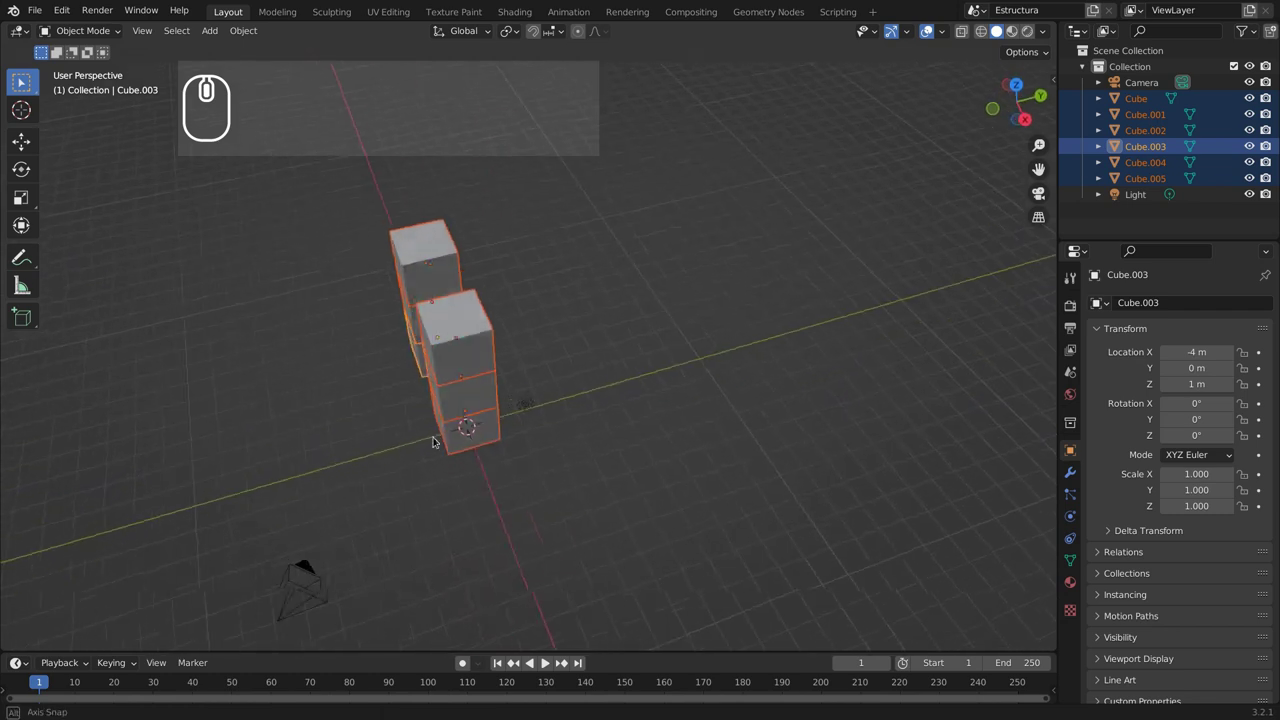
pyautogui.moveTo(576, 358); pyautogui.dragTo(597, 427)
pyautogui.scroll(3)
pyautogui.middleClick(600, 412)
pyautogui.scroll(-3)
pyautogui.scroll(3)
pyautogui.moveTo(542, 450); pyautogui.dragTo(747, 496)
pyautogui.scroll(-3)
# Step: Duplicate both columns 4 m along Y, giving four columns in a square
pyautogui.press('shift+d')
pyautogui.press('y')
pyautogui.press('4')
pyautogui.press('Return')
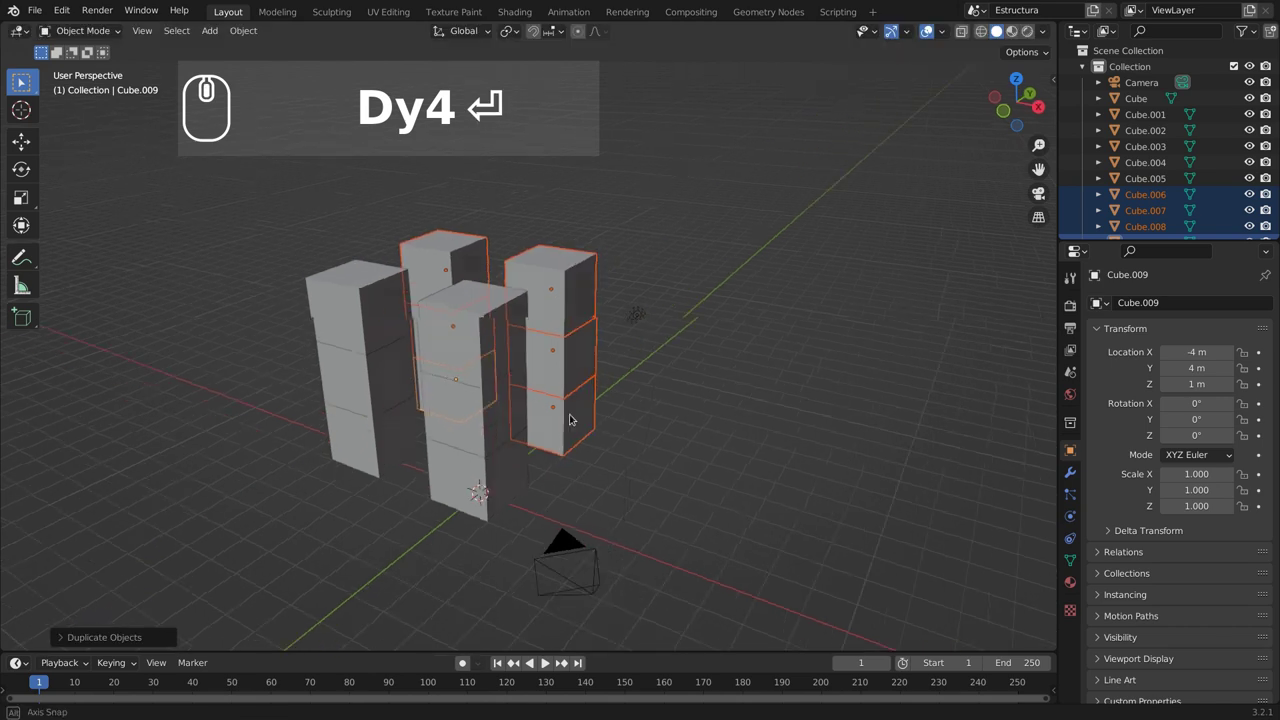
pyautogui.moveTo(310, 327); pyautogui.dragTo(531, 363)
pyautogui.write('Dy4 ↩')
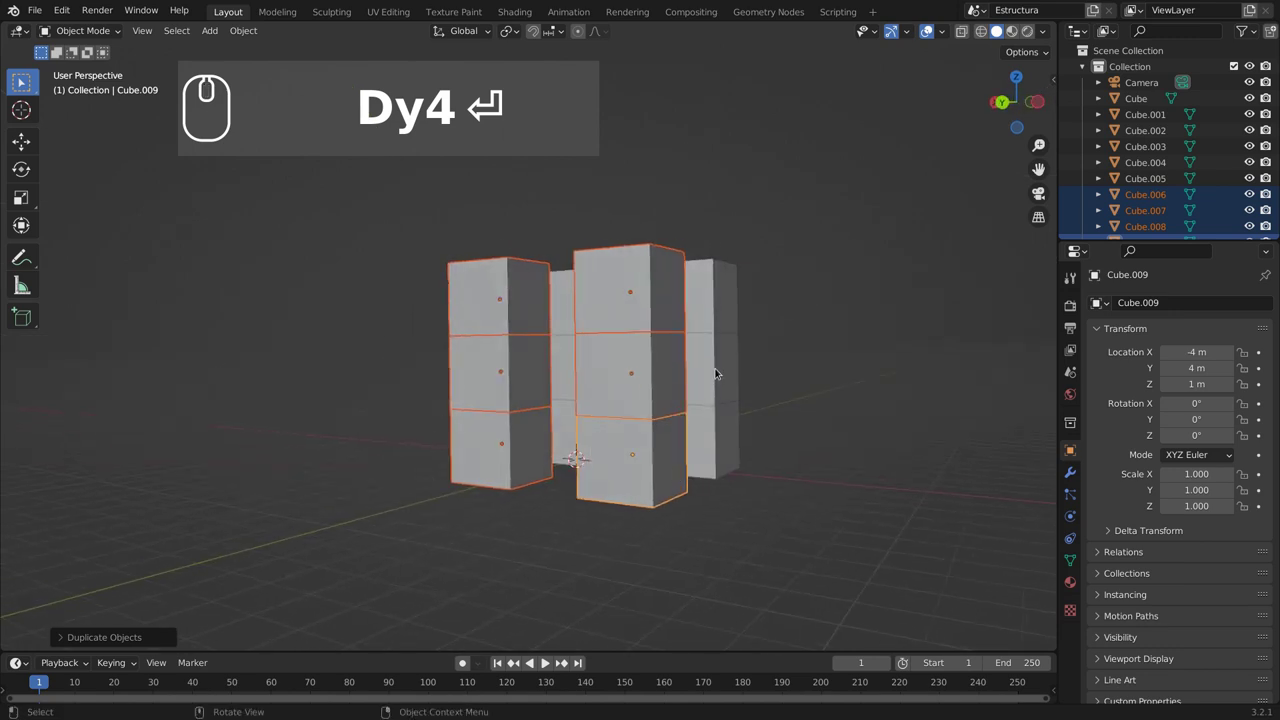
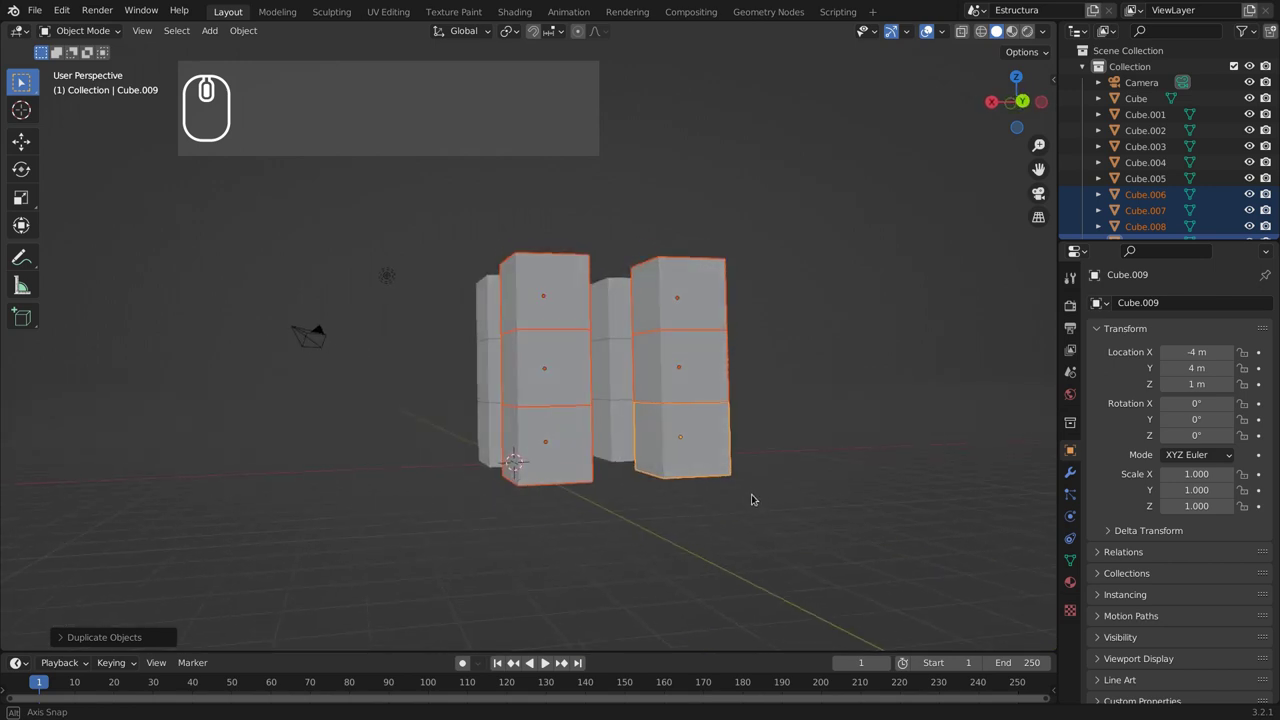
# Step: Box-select the front top cubes and duplicate them -2 m along Y as bridge cubes
pyautogui.press('b')
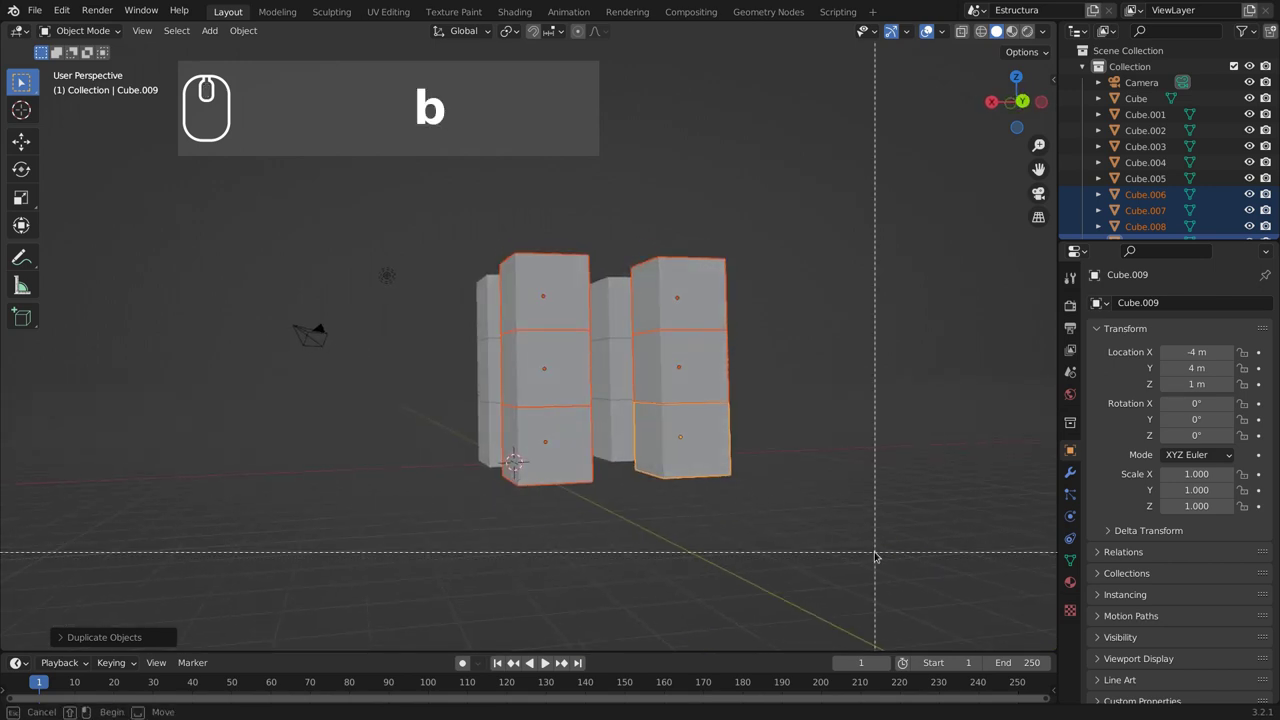
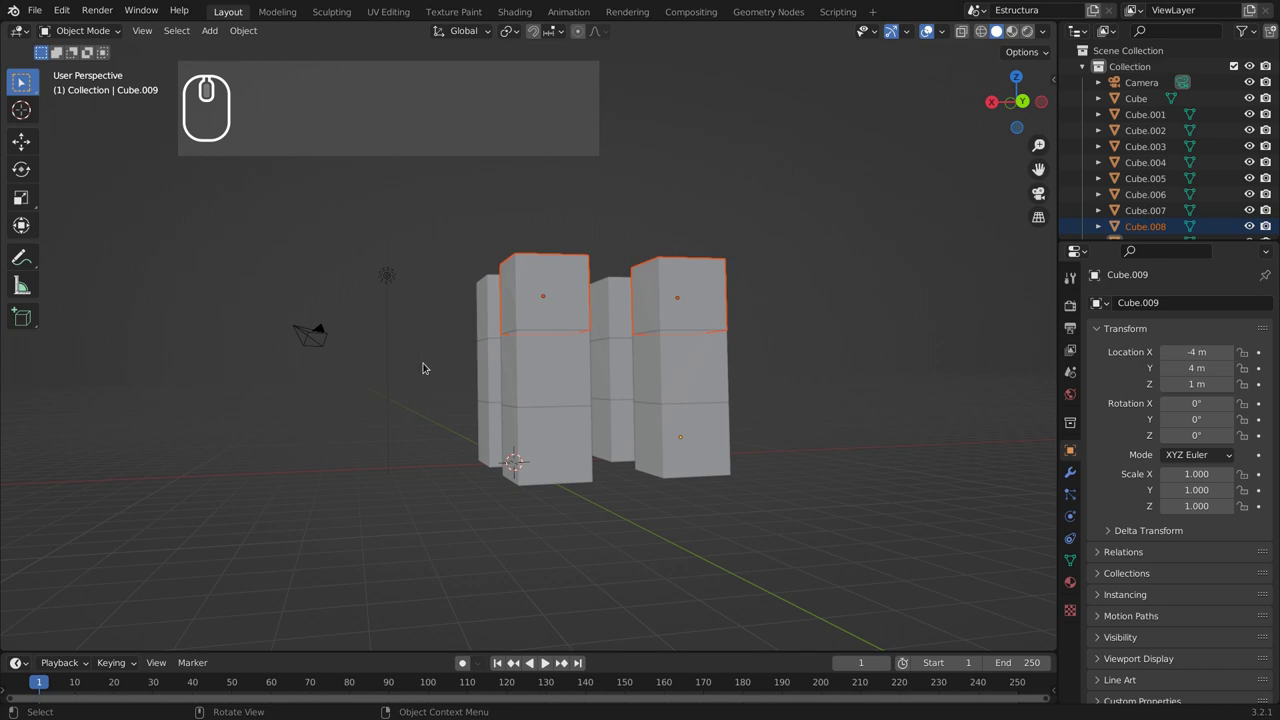
pyautogui.moveTo(557, 473); pyautogui.dragTo(751, 551)
pyautogui.press('shift+d')
pyautogui.press('y')
pyautogui.press('-')
pyautogui.press('2')
pyautogui.press('Return')
pyautogui.write('Dy (-) 2 ↩')
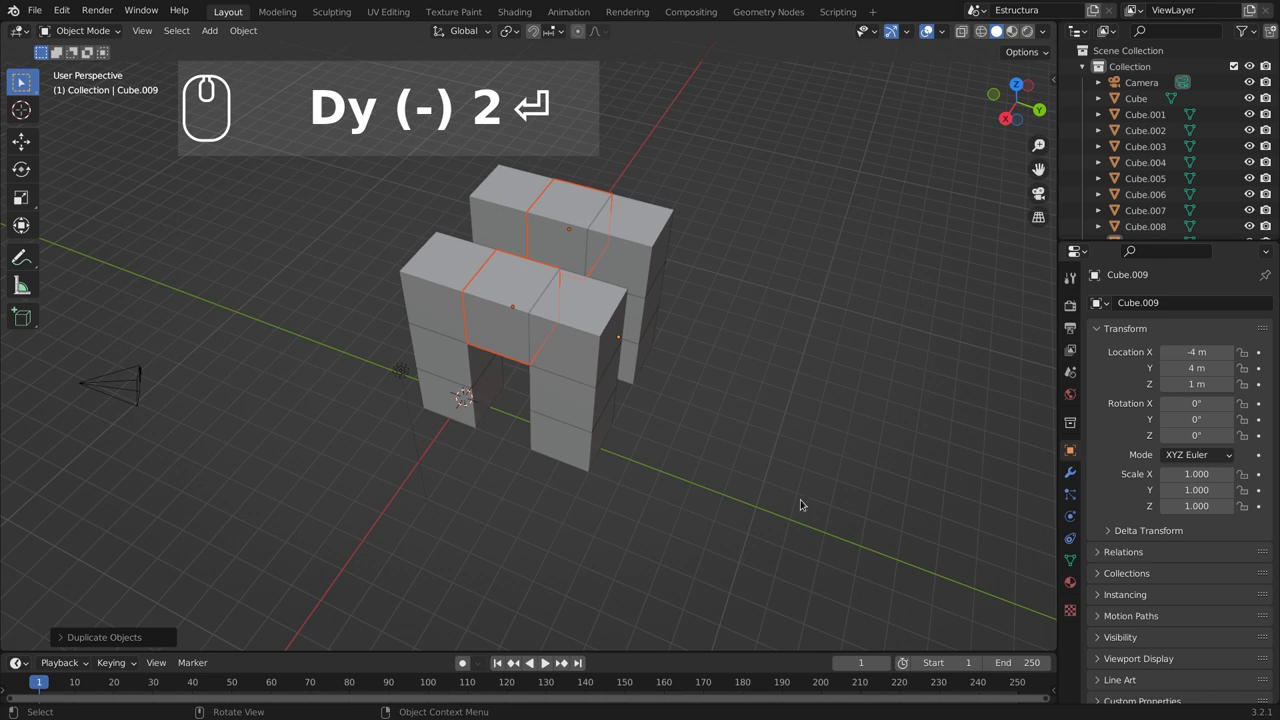
# Step: Duplicate the bridge cubes rotated 90° about Z to span the other pair of columns
pyautogui.press('shift+d')
pyautogui.press('r')
pyautogui.press('z')
pyautogui.press('9')
pyautogui.press('0')
pyautogui.press('Return')
pyautogui.moveTo(707, 401); pyautogui.dragTo(561, 440)
# Step: Duplicate the bridge cubes rotated 90° about Z into the next side and check from below
pyautogui.write('↵ Drz90 ↵')
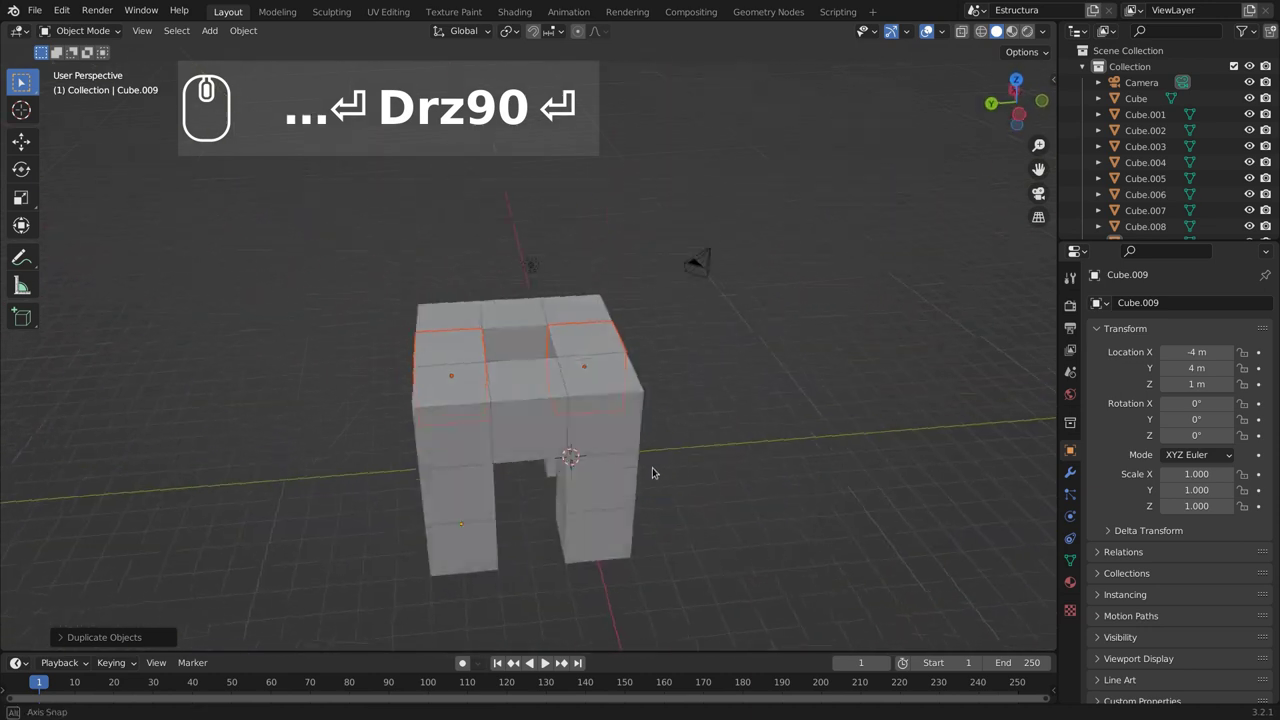
pyautogui.middleClick(663, 477)
pyautogui.middleClick(655, 449)
pyautogui.scroll(3)
pyautogui.scroll(-3)
pyautogui.moveTo(636, 445); pyautogui.dragTo(666, 449)
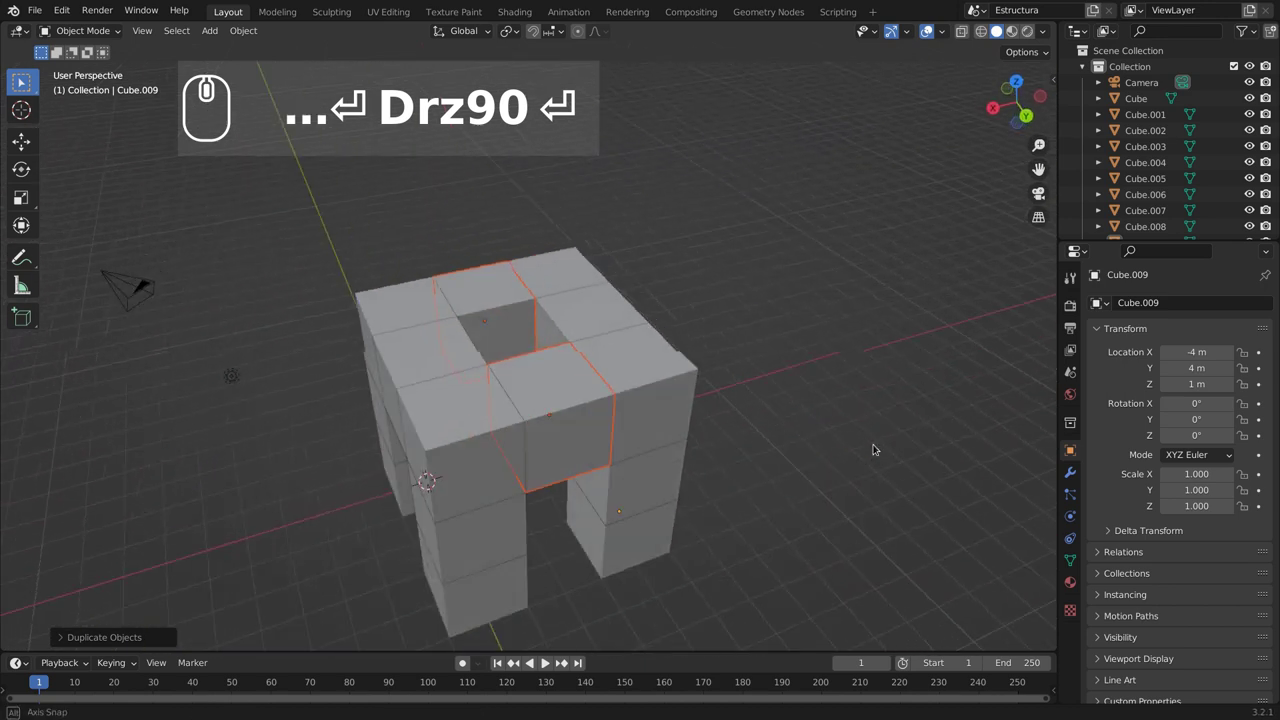
pyautogui.moveTo(819, 475); pyautogui.dragTo(723, 502)
pyautogui.moveTo(749, 479); pyautogui.dragTo(721, 514)
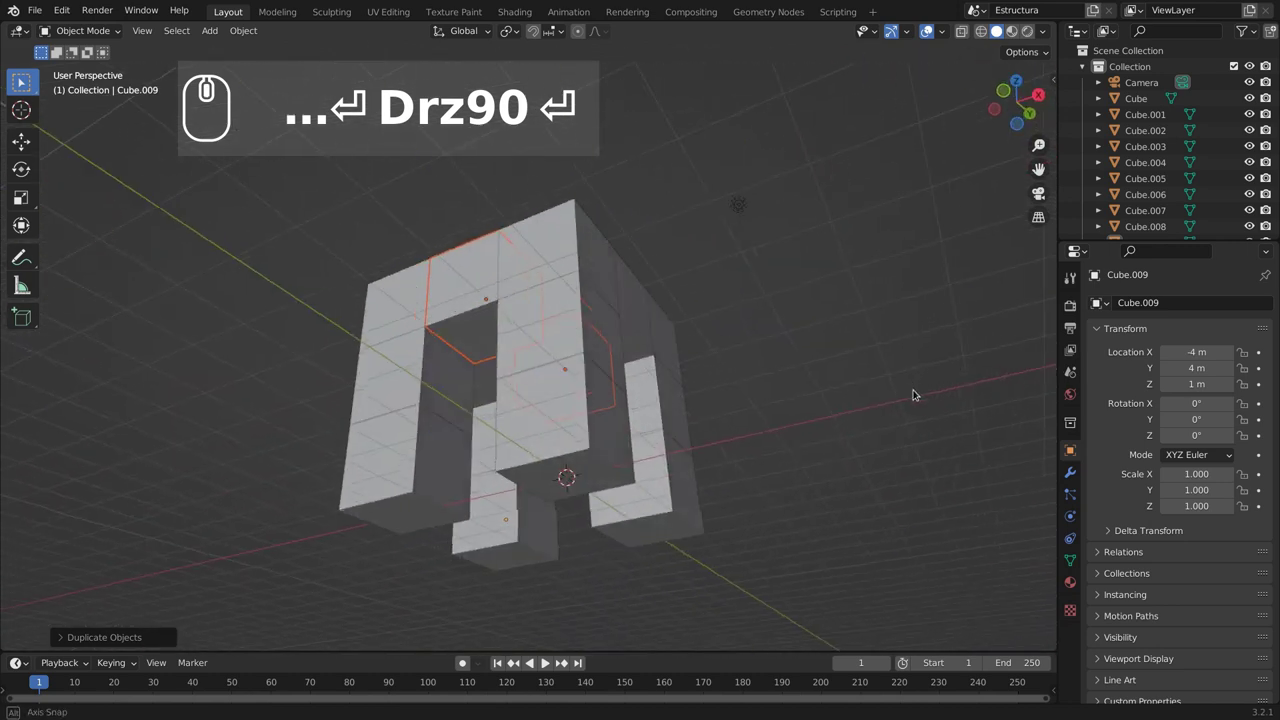
# Step: Repeat the 90° rotated duplicates to close the top ring around the square hole
pyautogui.write('↩ Drz90 ↩')
pyautogui.moveTo(556, 587); pyautogui.dragTo(423, 549)
pyautogui.moveTo(388, 537); pyautogui.dragTo(611, 606)
pyautogui.moveTo(601, 604); pyautogui.dragTo(578, 592)
pyautogui.middleClick(579, 600)
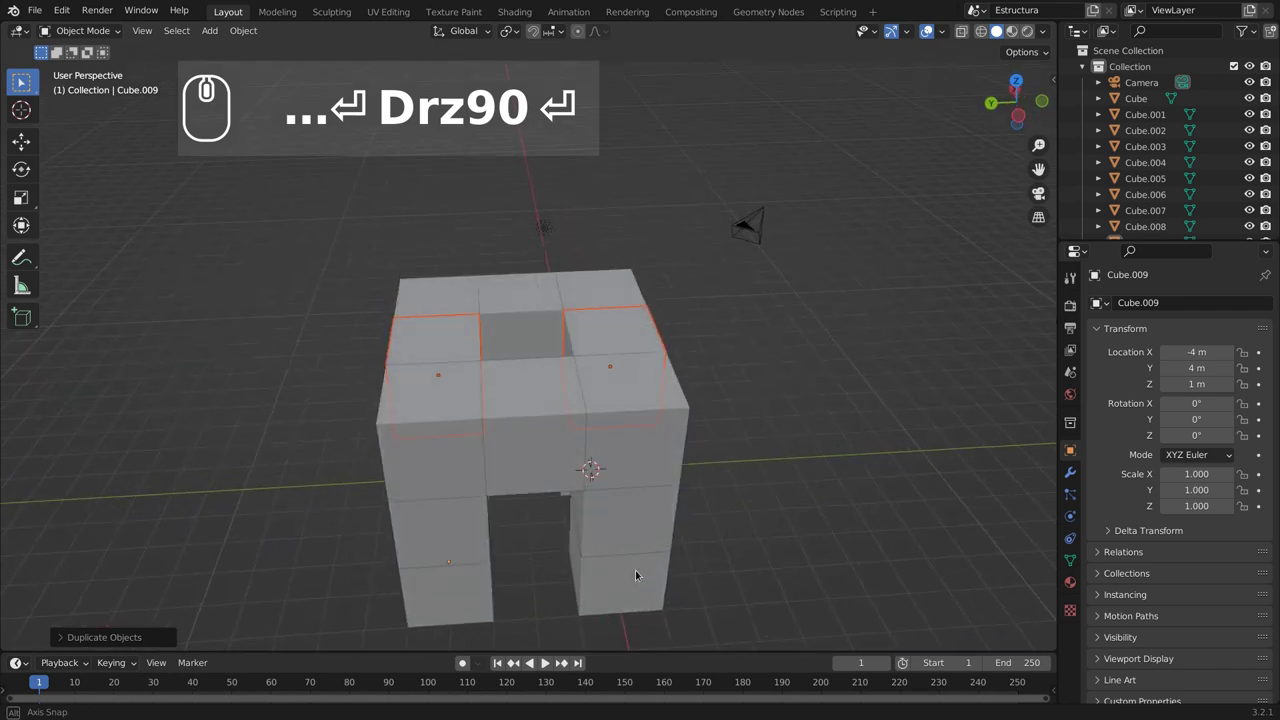
pyautogui.write('↩ Drz90 ↩')
pyautogui.moveTo(508, 579); pyautogui.dragTo(539, 585)
pyautogui.press('alt+a')
pyautogui.moveTo(685, 518); pyautogui.dragTo(733, 517)
pyautogui.moveTo(670, 458); pyautogui.dragTo(683, 287)
pyautogui.write('90 ↩')
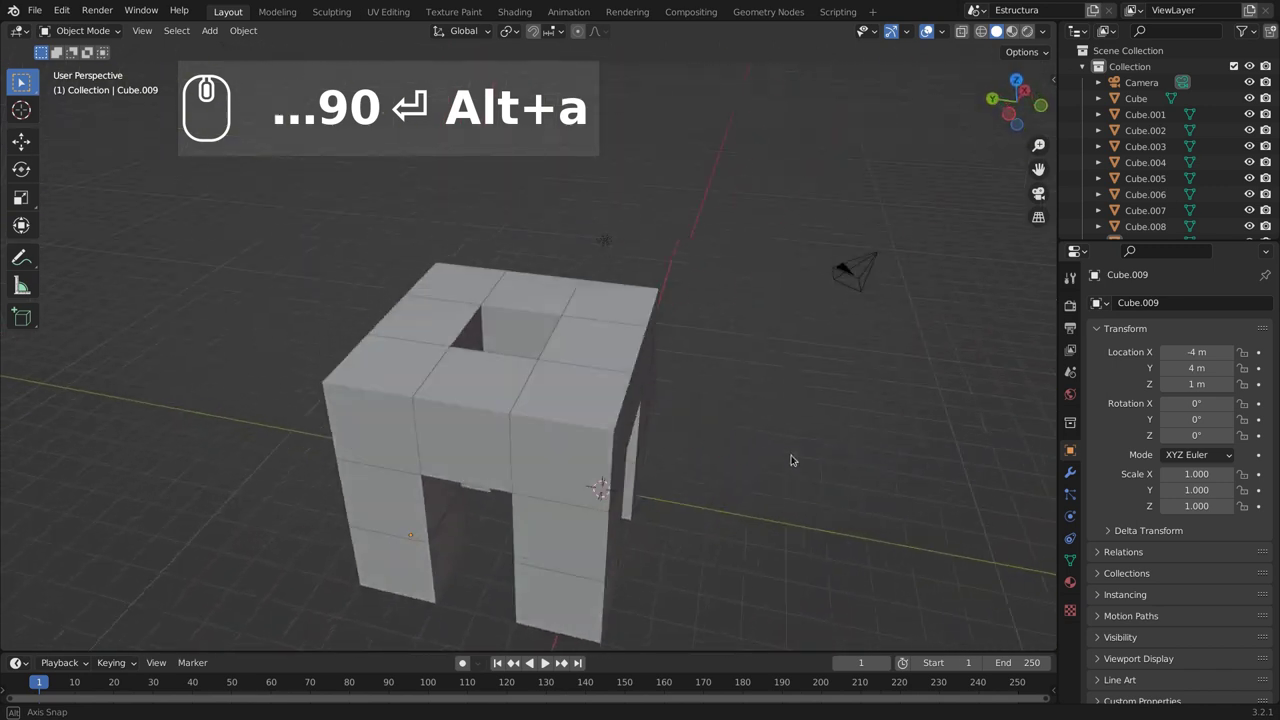
pyautogui.middleClick(858, 487)
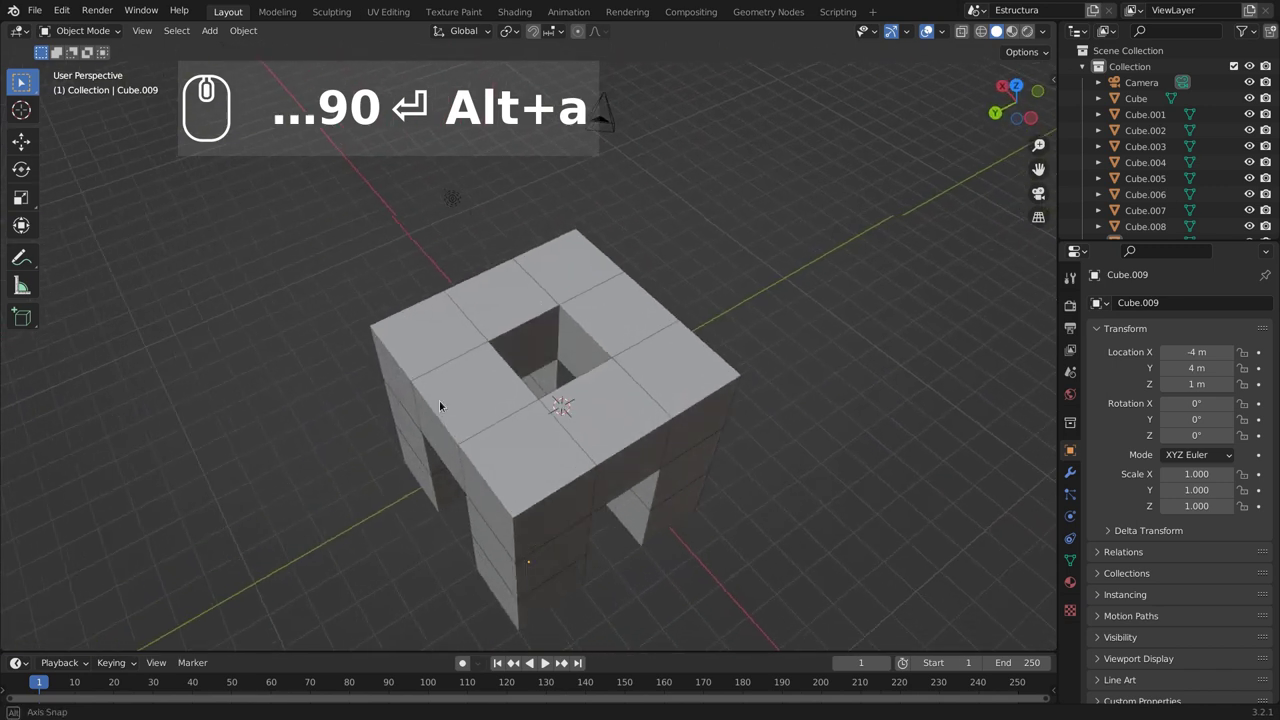